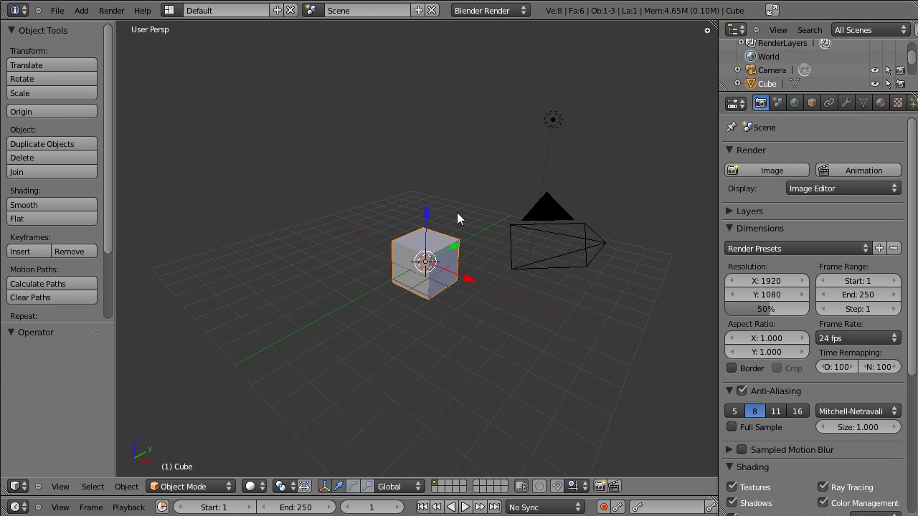
Delete the default cube from front orthographic view, leaving camera and lamp
key(KP_1)
key(KP_5)
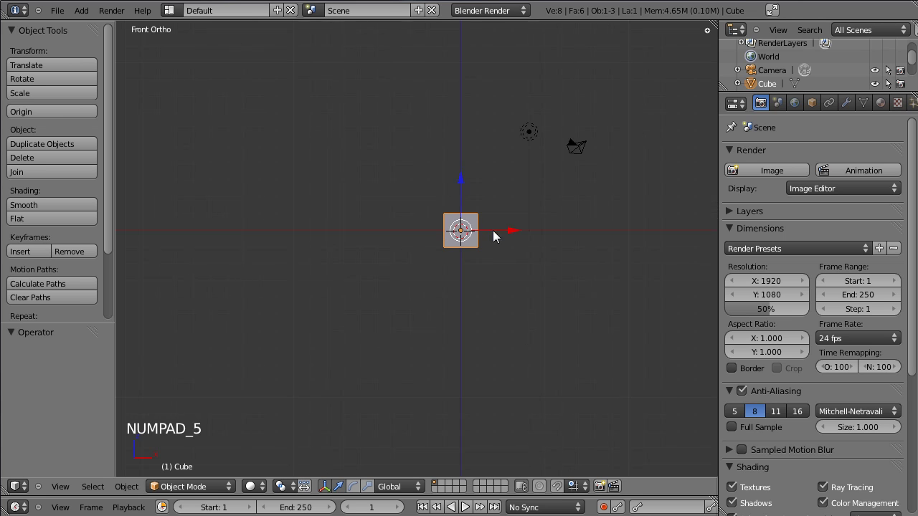
click(522, 277)
scroll(up, 3)
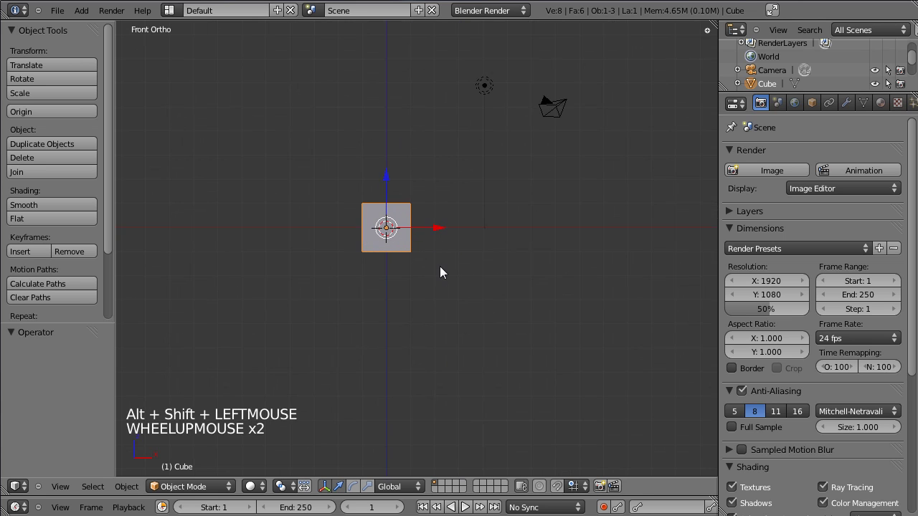
key(x)
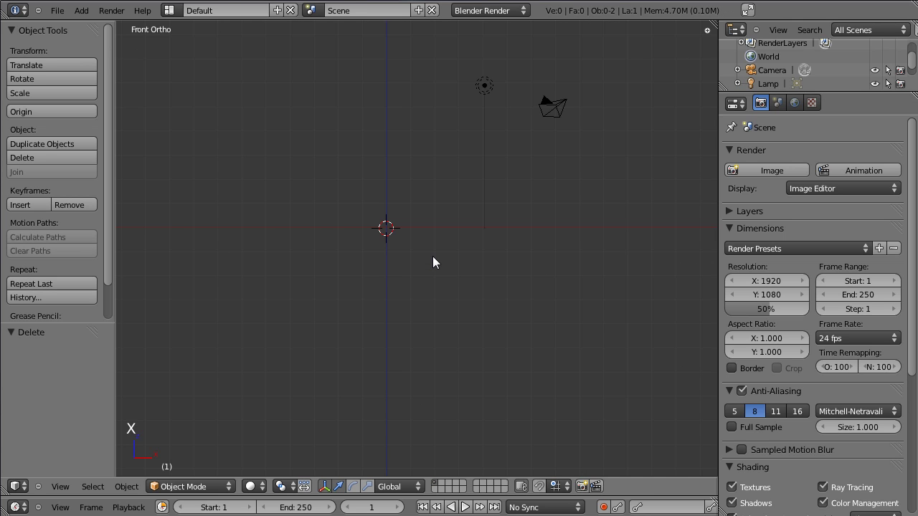
Enable Background Images in the N panel and add a new image slot
key(n)
scroll(up, 3)
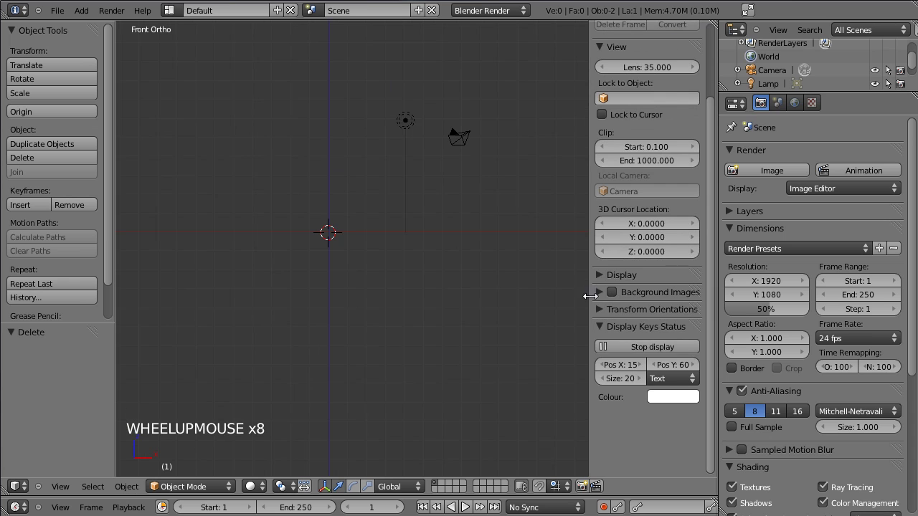
click(597, 297)
scroll(down, 3)
click(611, 298)
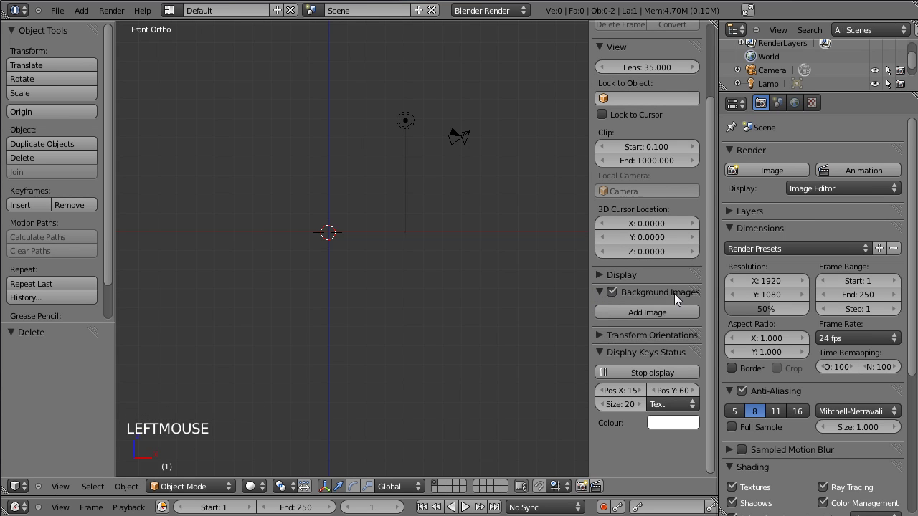
click(647, 320)
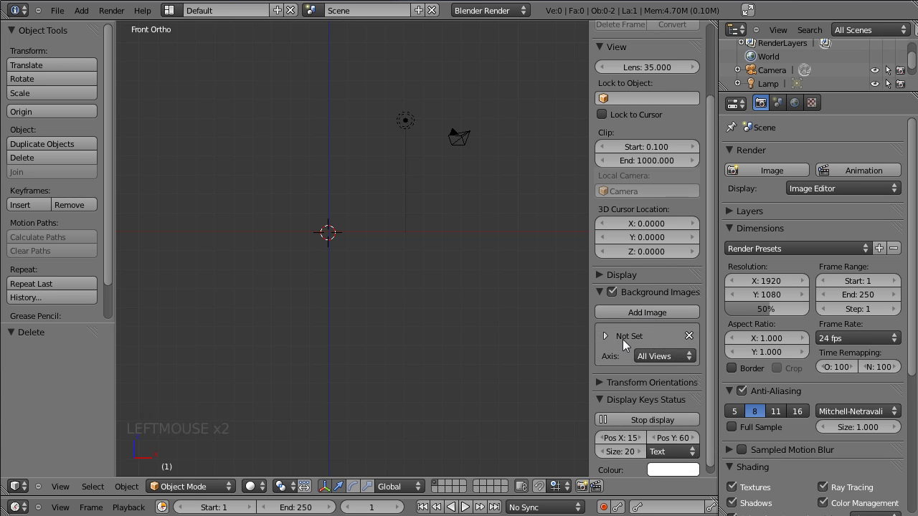
Load apple-genuine-headset.jpg as the background reference photo
click(607, 341)
click(654, 381)
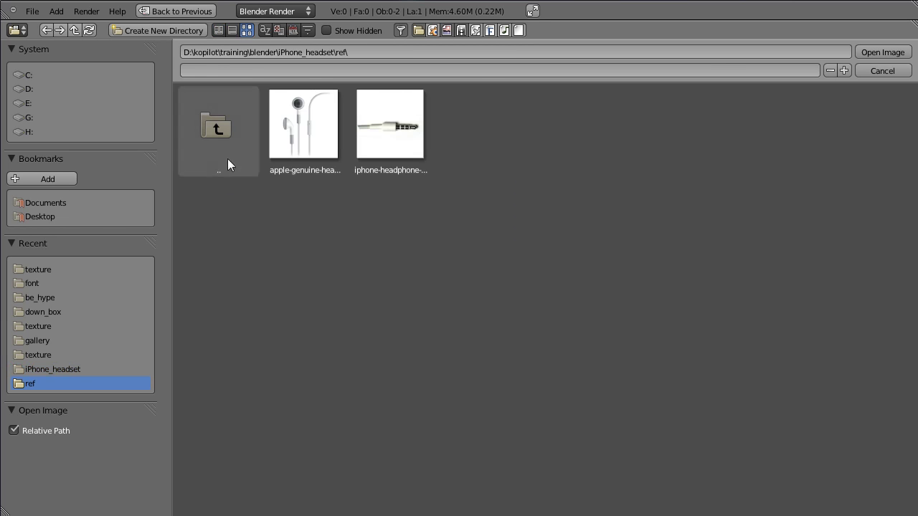
click(878, 58)
scroll(up, 3)
scroll(up, 3)
scroll(up, 3)
scroll(down, 3)
scroll(up, 3)
scroll(down, 3)
scroll(down, 3)
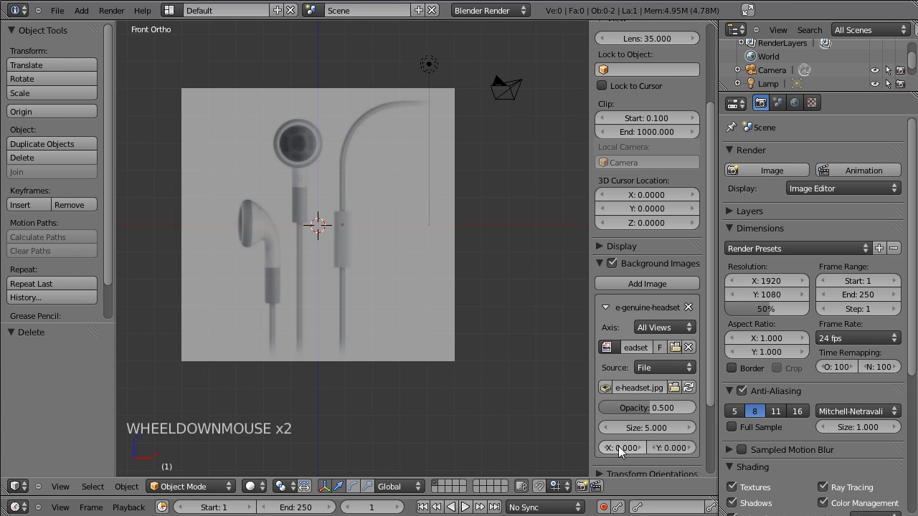
Offset the headset photo to X 0.640 and Y -0.104
click(621, 453)
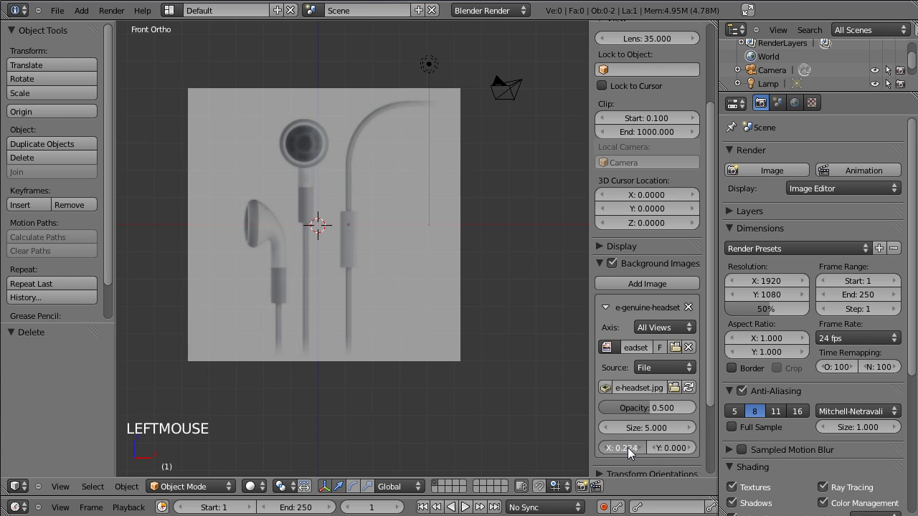
scroll(up, 3)
key(t)
click(347, 272)
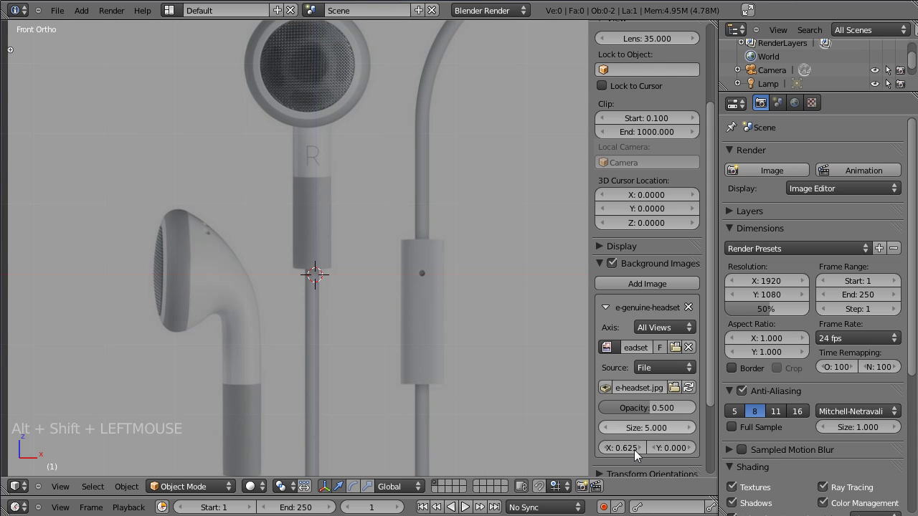
click(632, 456)
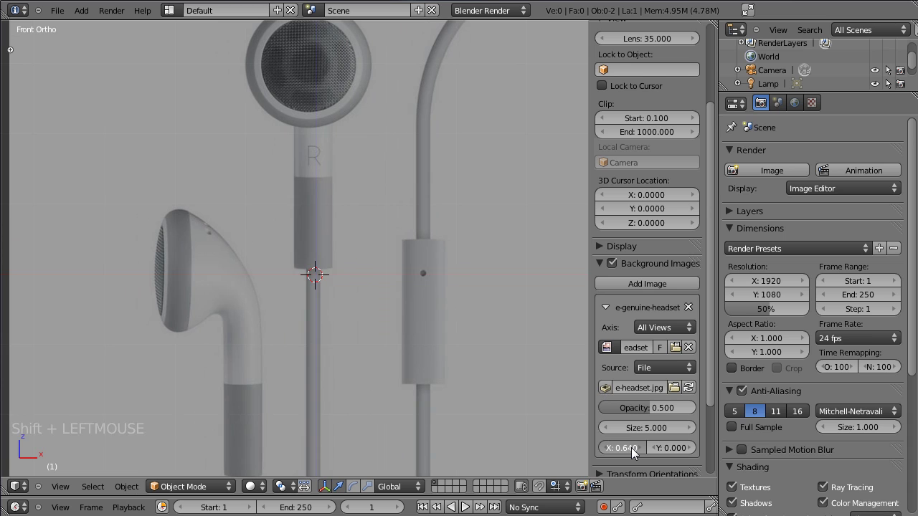
click(676, 455)
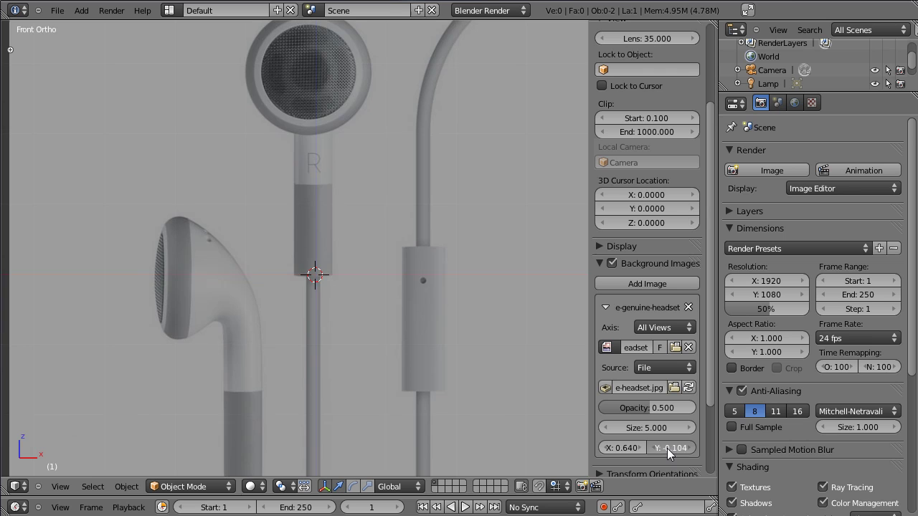
scroll(down, 3)
scroll(down, 3)
scroll(down, 3)
scroll(down, 3)
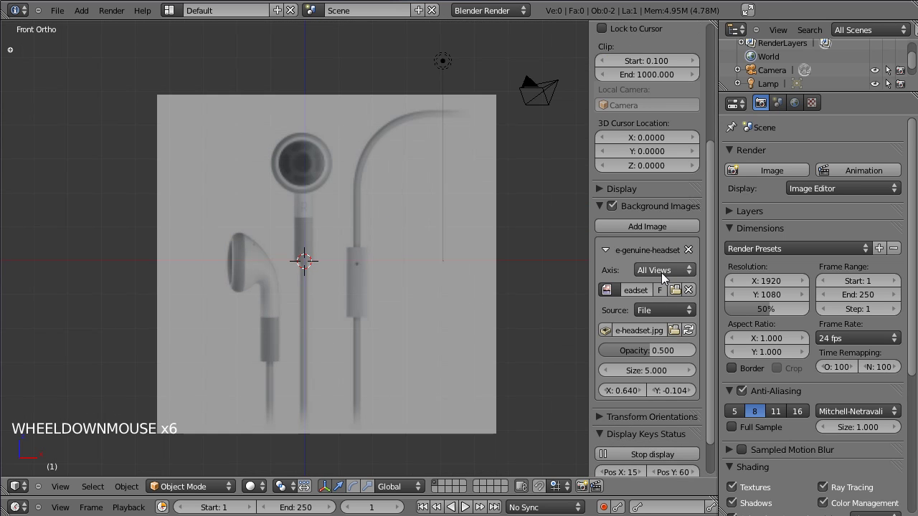
Restrict the reference photo's Axis to Front and verify it from the side view
click(663, 273)
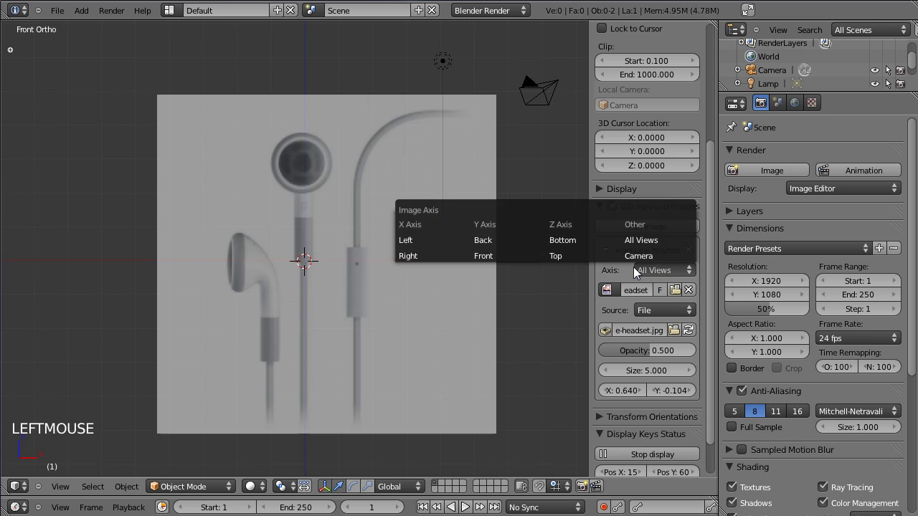
click(676, 275)
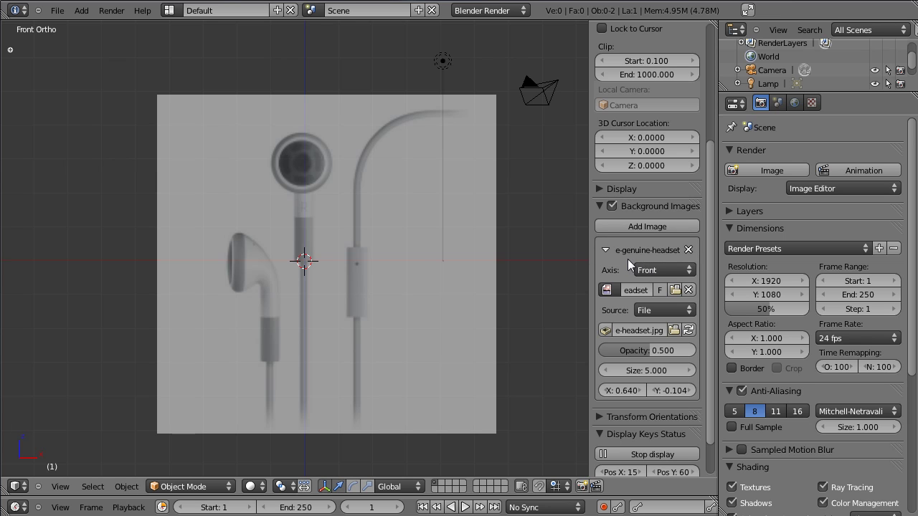
key(KP_3)
key(KP_3)
click(279, 332)
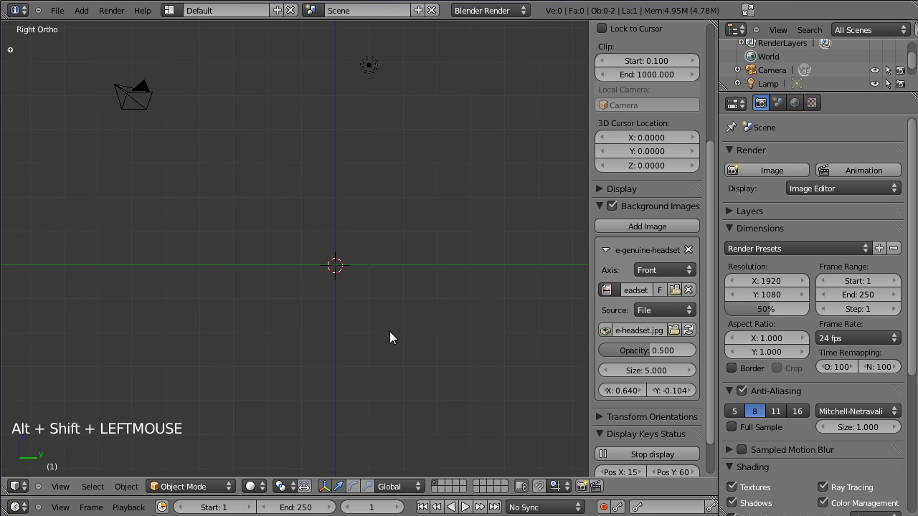
click(659, 274)
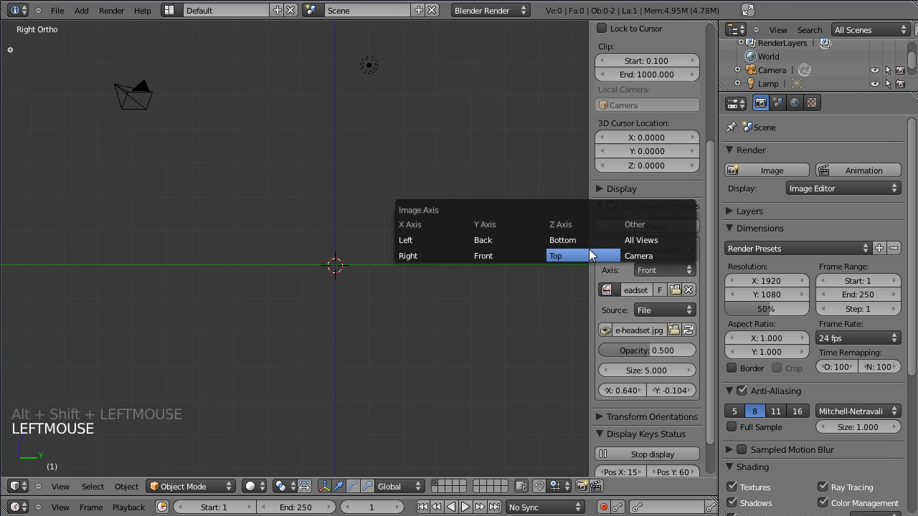
key(KP_1)
key(KP_1)
key(KP_3)
key(KP_1)
key(KP_3)
key(KP_1)
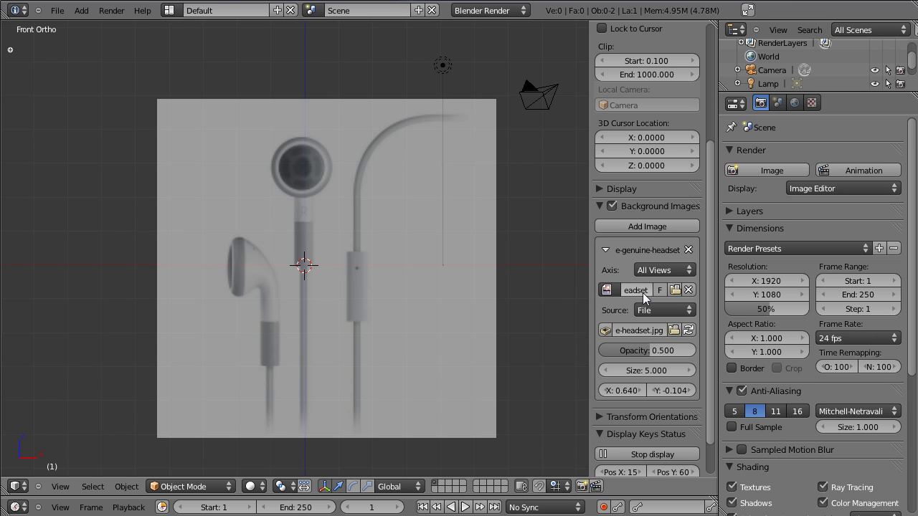
click(657, 271)
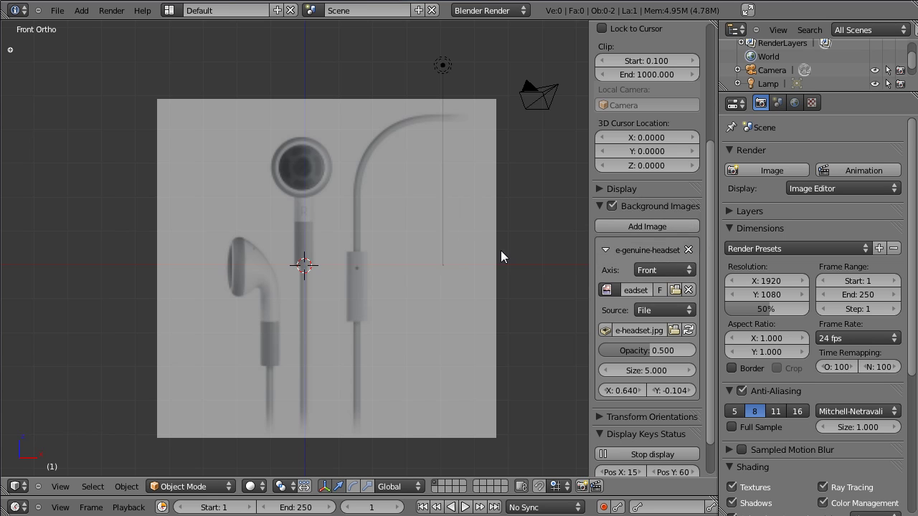
Add a circle mesh and enter Edit Mode on it
key(shift+a)
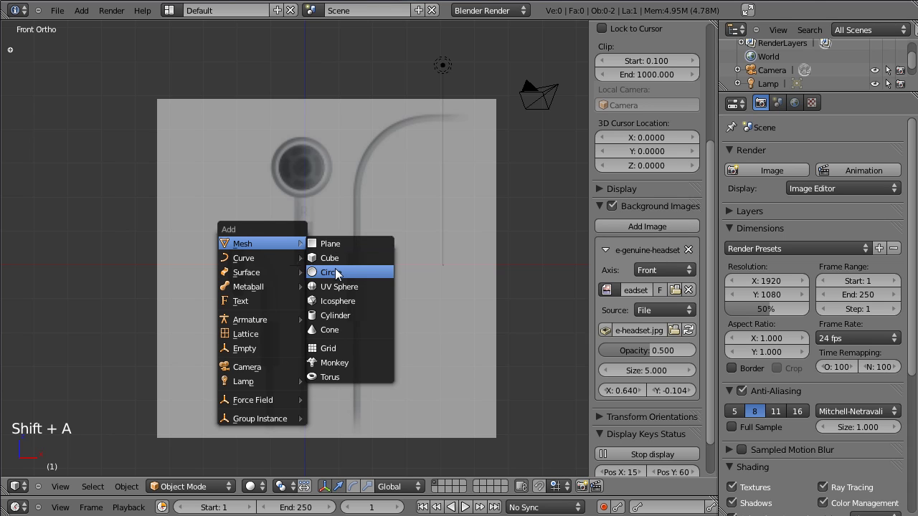
key(t)
click(72, 371)
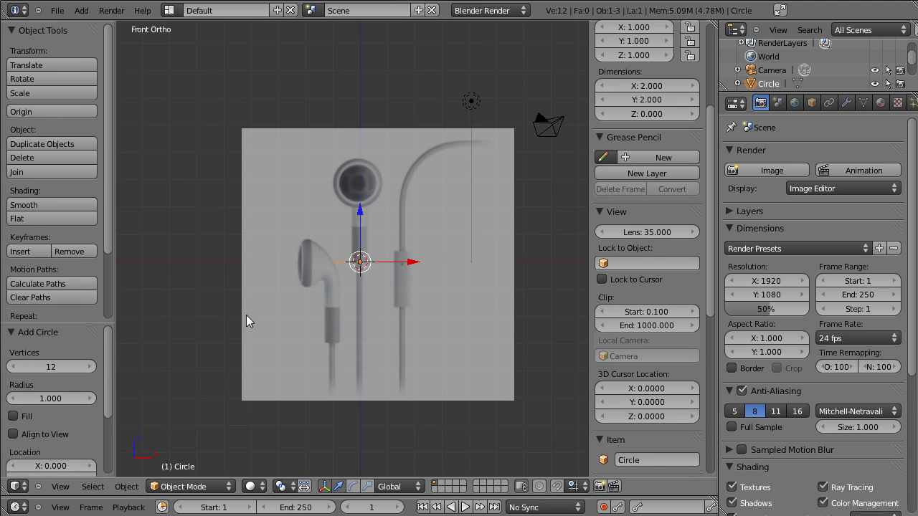
key(t)
key(ctrl+space)
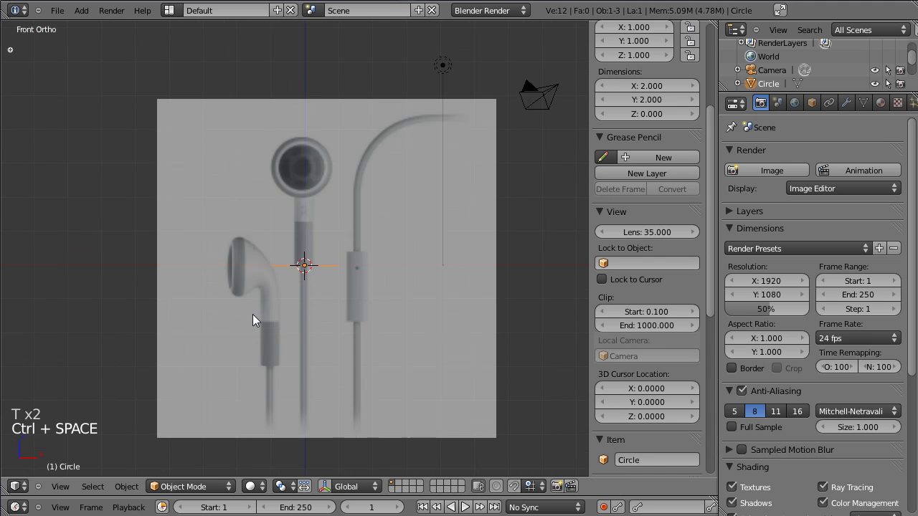
key(Tab)
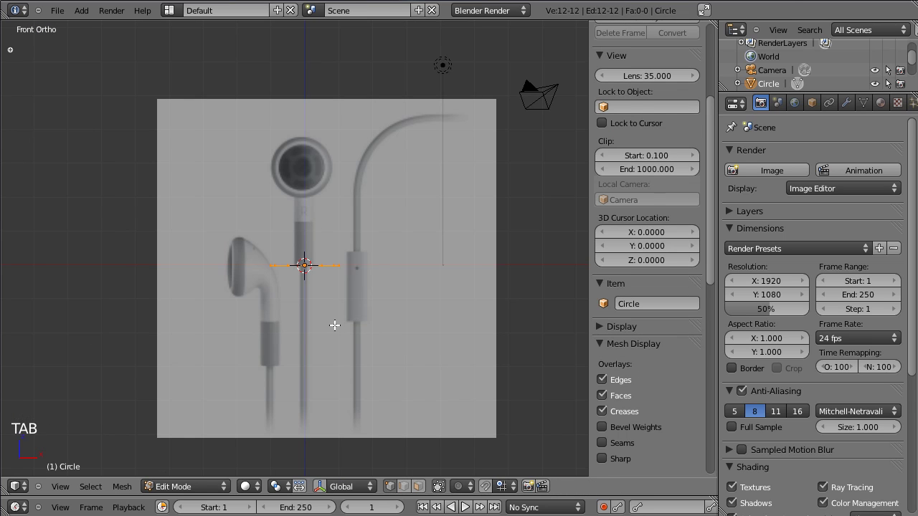
Scale and move the circle over the earbud head, nudging the photo X offset to 0.744
key(r)
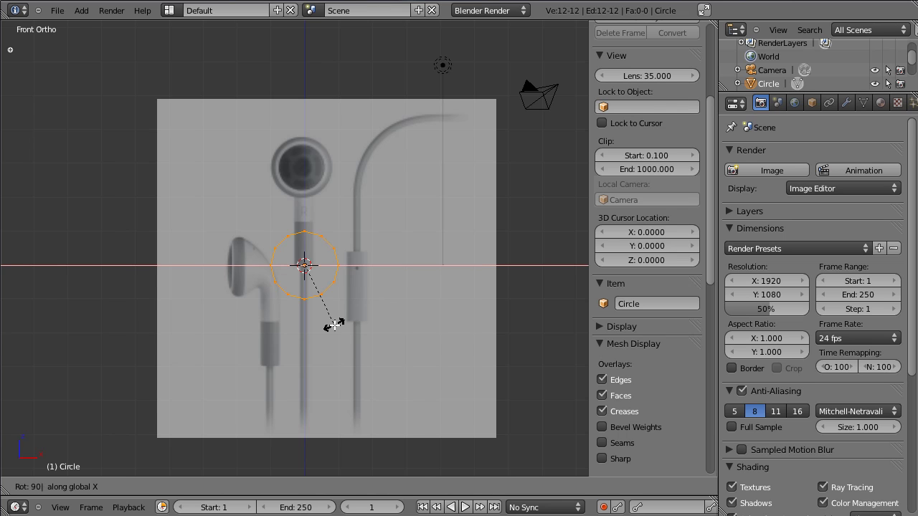
scroll(up, 3)
scroll(up, 3)
key(g)
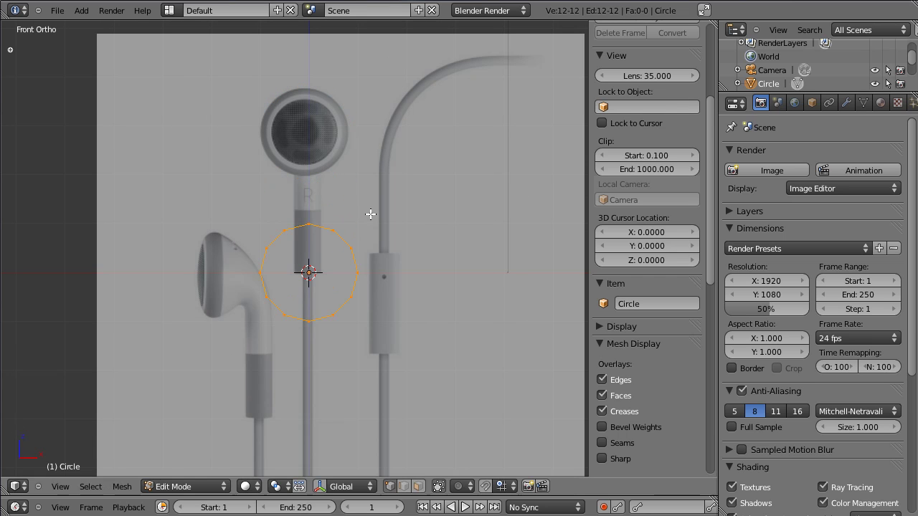
key(g)
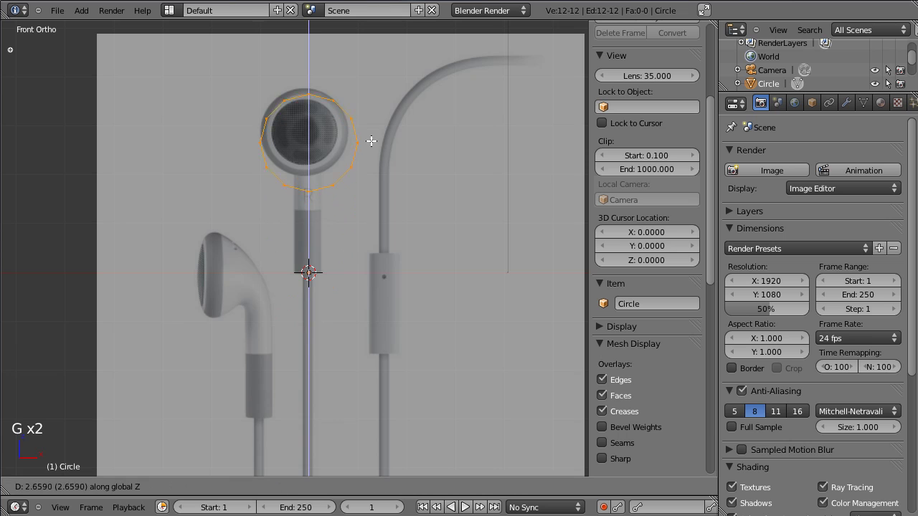
key(s)
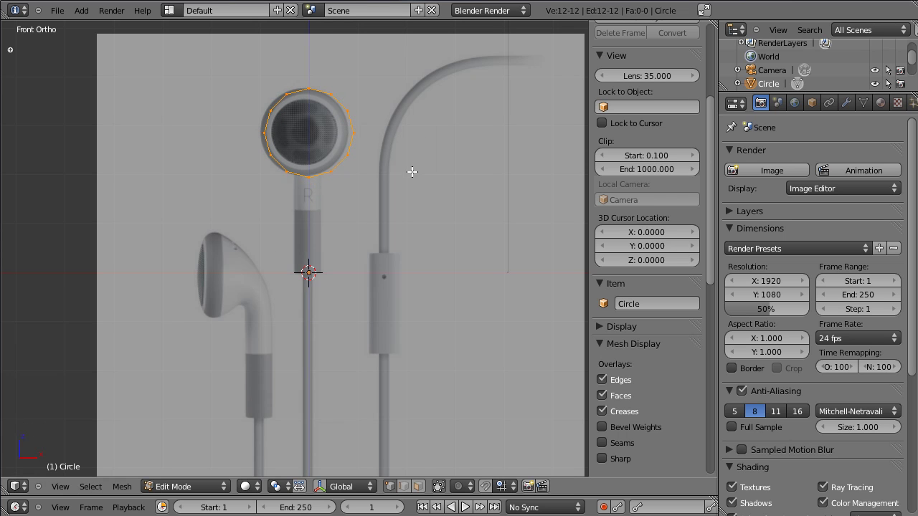
scroll(up, 3)
scroll(down, 3)
scroll(down, 3)
scroll(down, 3)
scroll(down, 3)
scroll(up, 3)
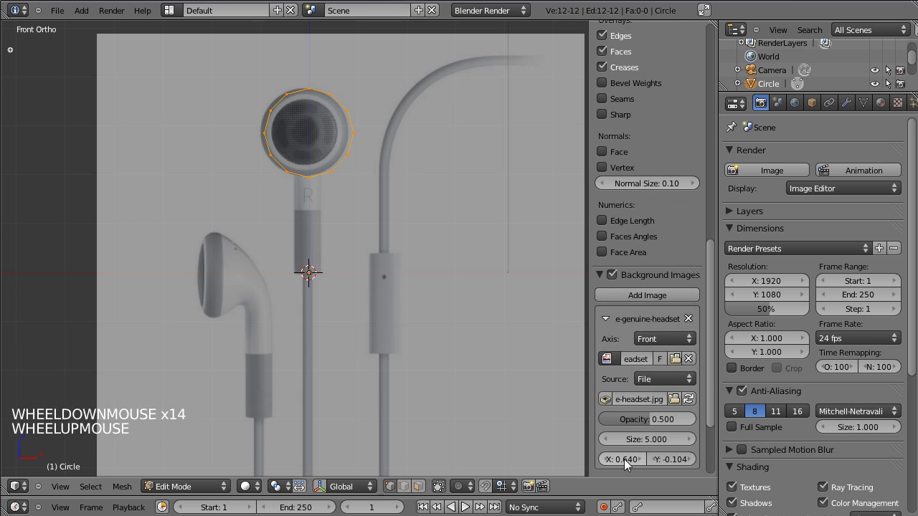
click(629, 464)
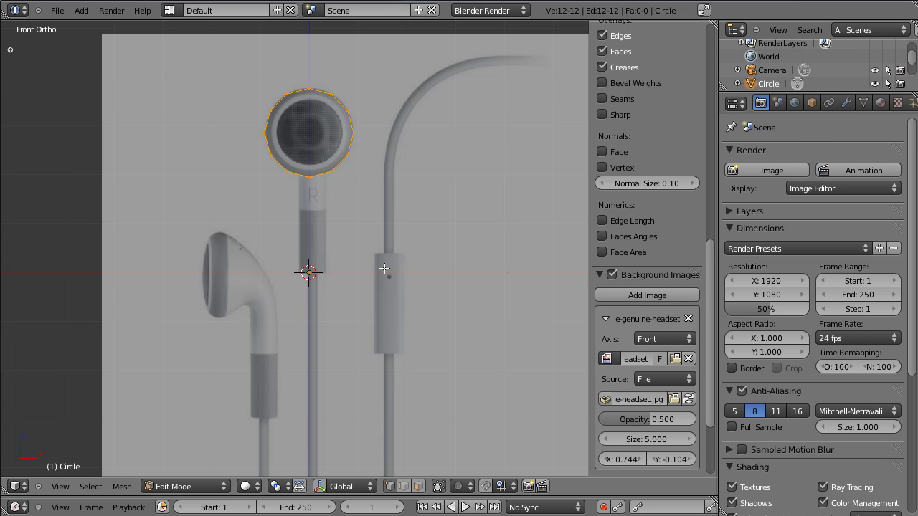
key(KP_3)
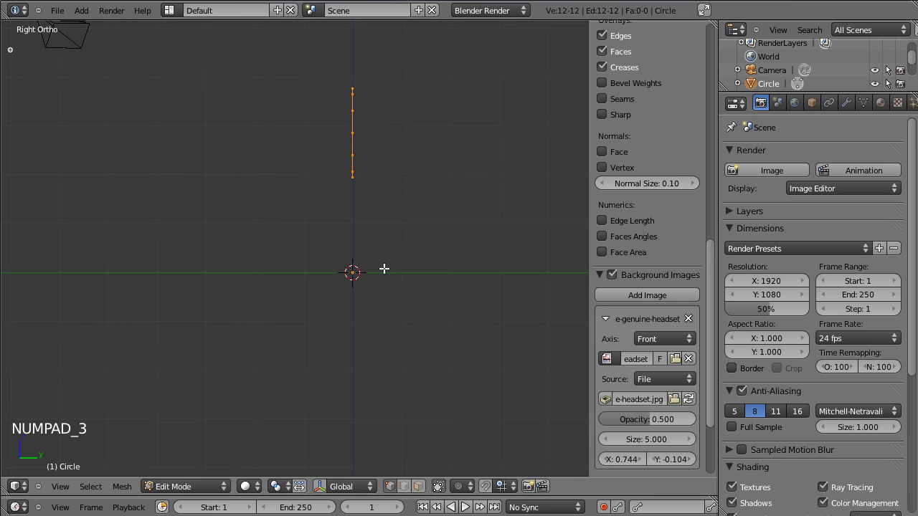
Add e-headset.jpg as a second background image shown only in the Right view
click(608, 323)
click(618, 299)
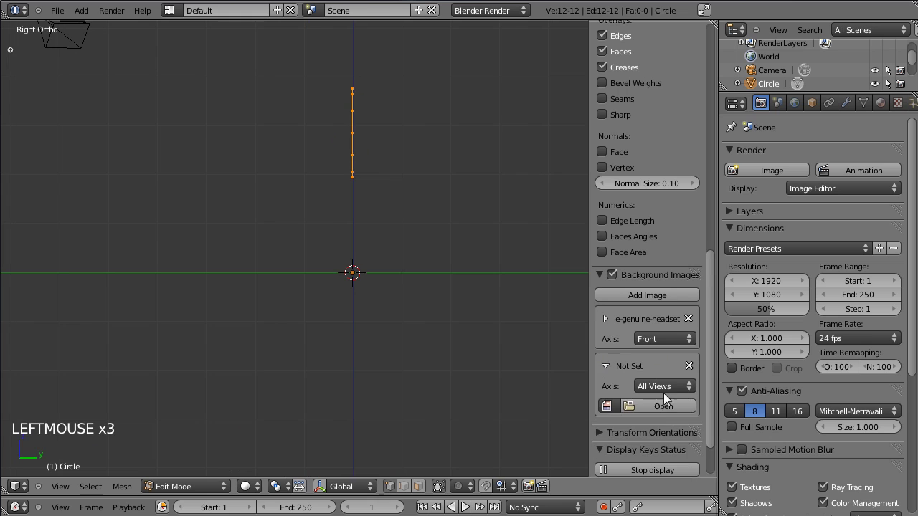
click(666, 412)
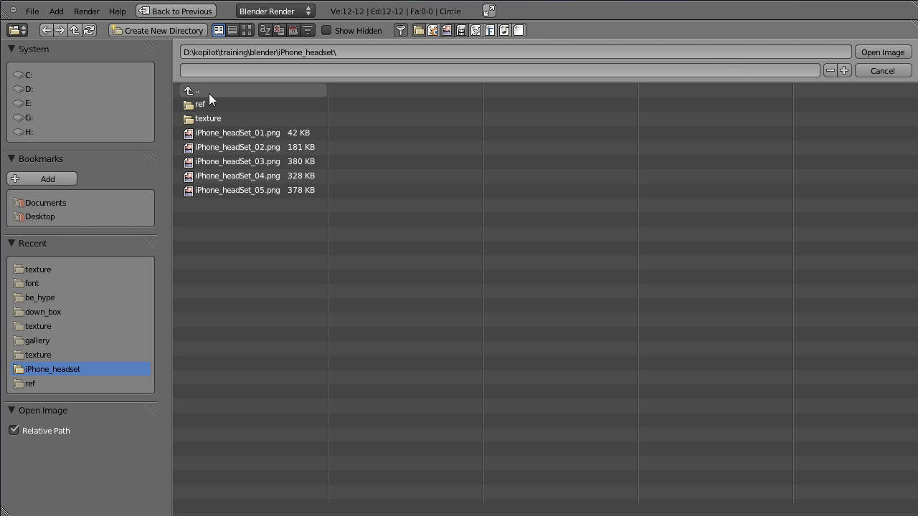
click(895, 79)
click(613, 413)
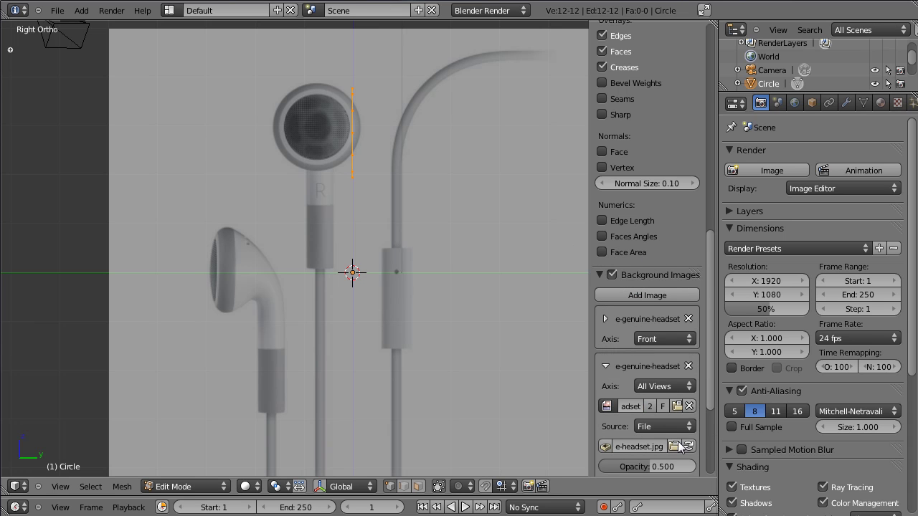
click(680, 394)
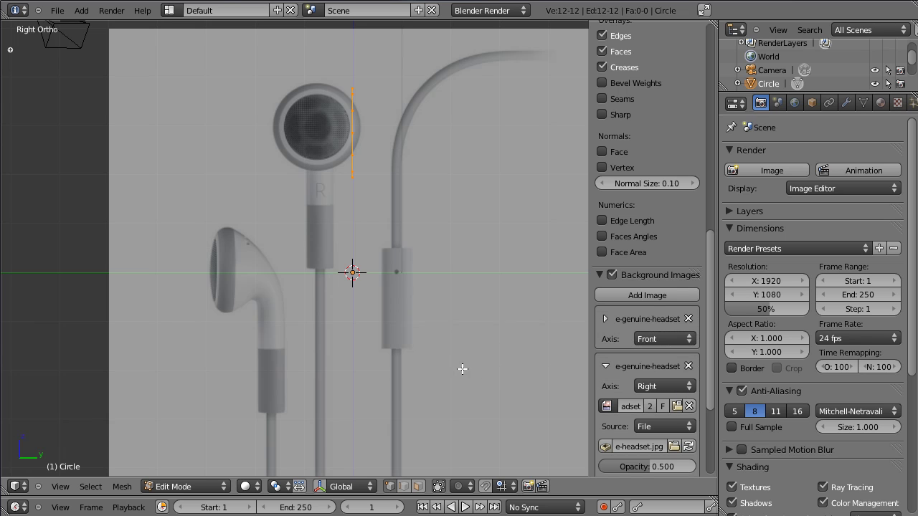
Adjust the side photo's X/Y offset so the earbud profile lines up with the circle
click(614, 371)
click(609, 371)
scroll(down, 3)
click(620, 452)
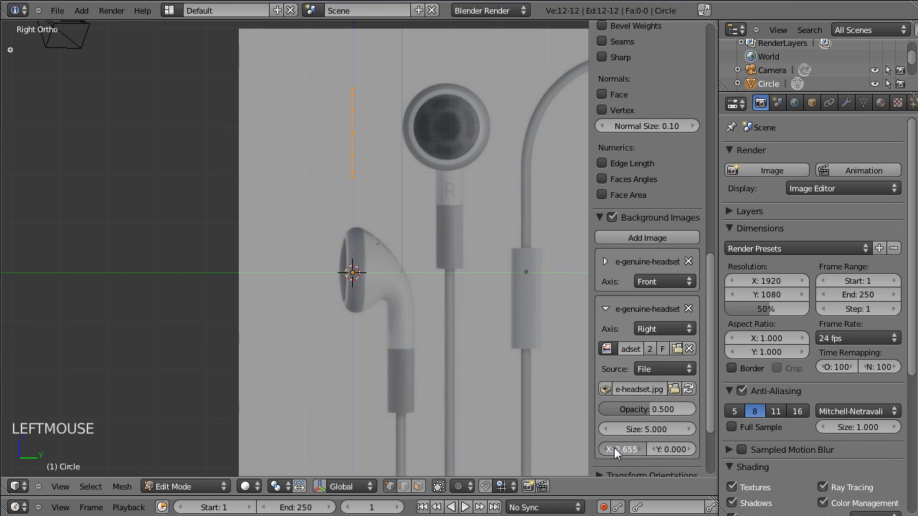
click(671, 452)
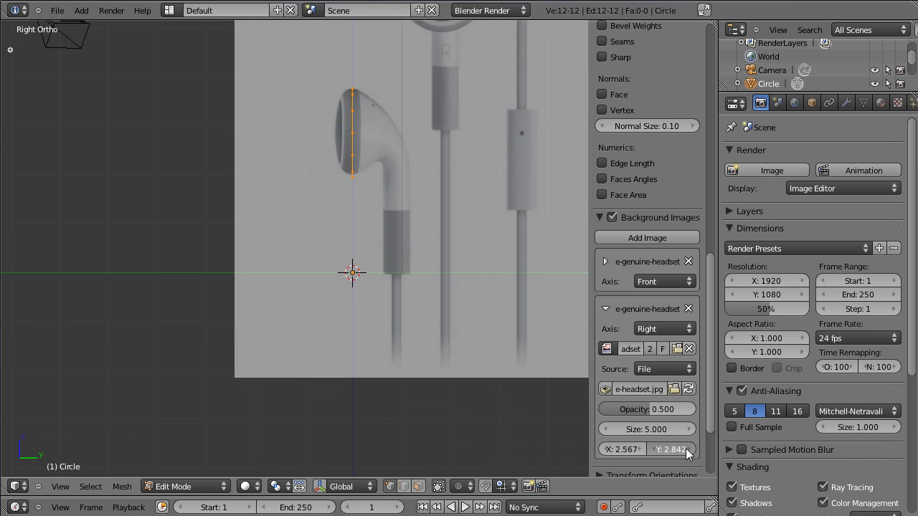
scroll(up, 3)
click(384, 281)
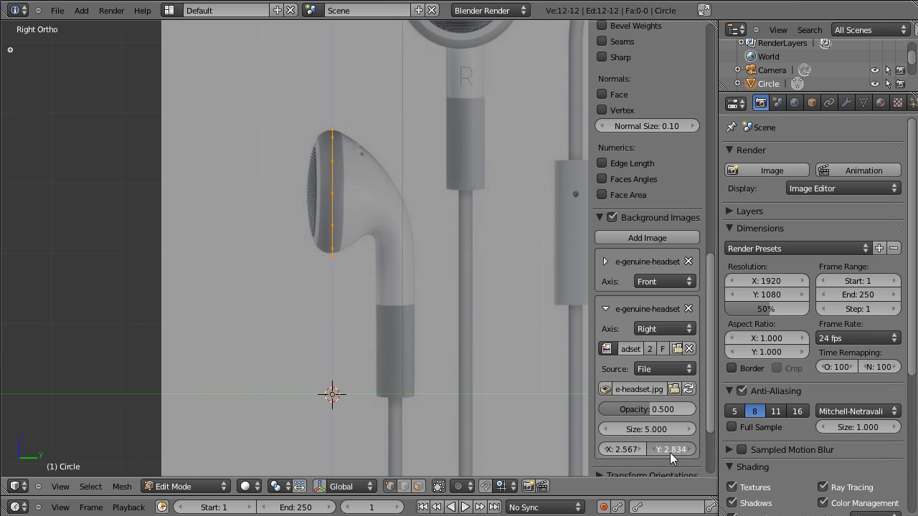
click(602, 224)
key(n)
scroll(up, 3)
scroll(down, 3)
click(384, 350)
scroll(up, 3)
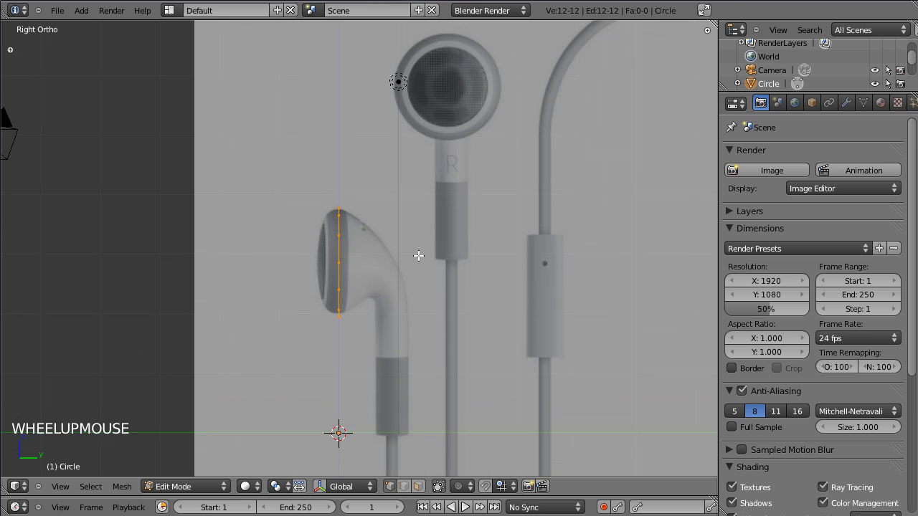
Extrude the first ring from the circle in side view and shape it to the earbud profile
click(350, 430)
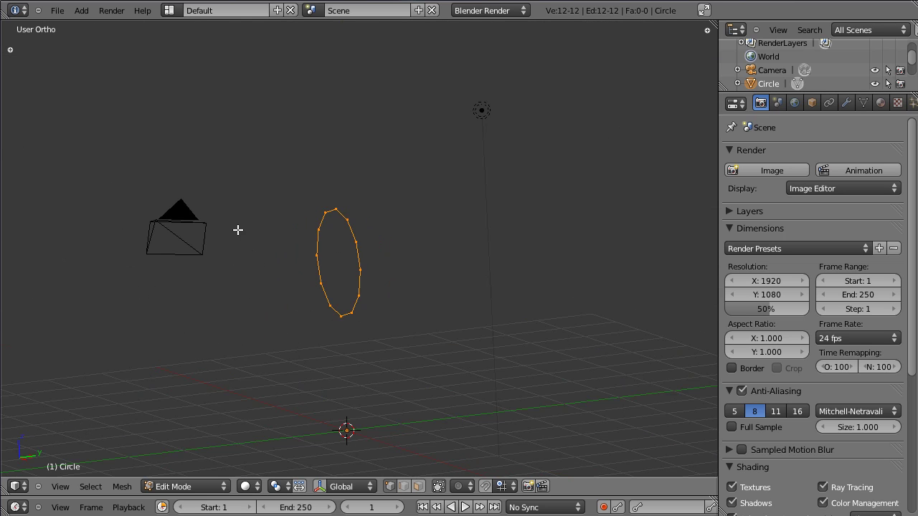
key(KP_3)
click(338, 430)
scroll(up, 3)
scroll(up, 3)
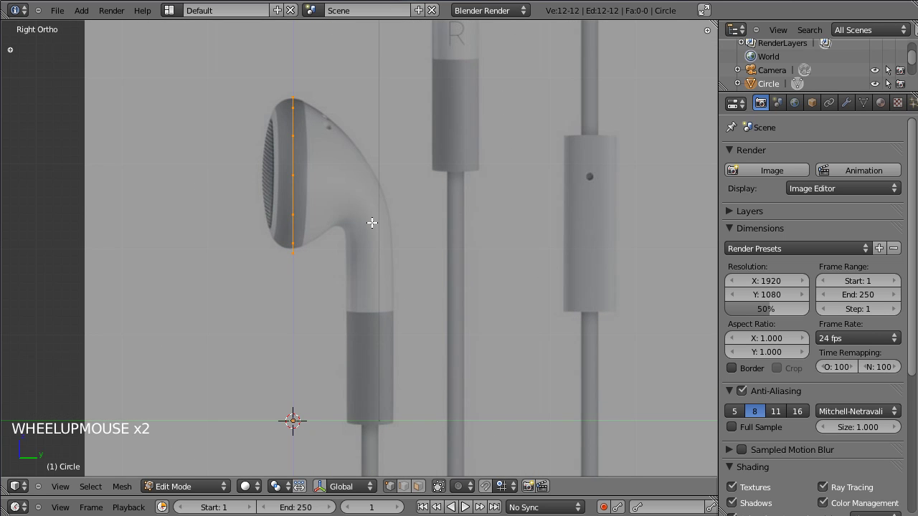
key(a)
key(a)
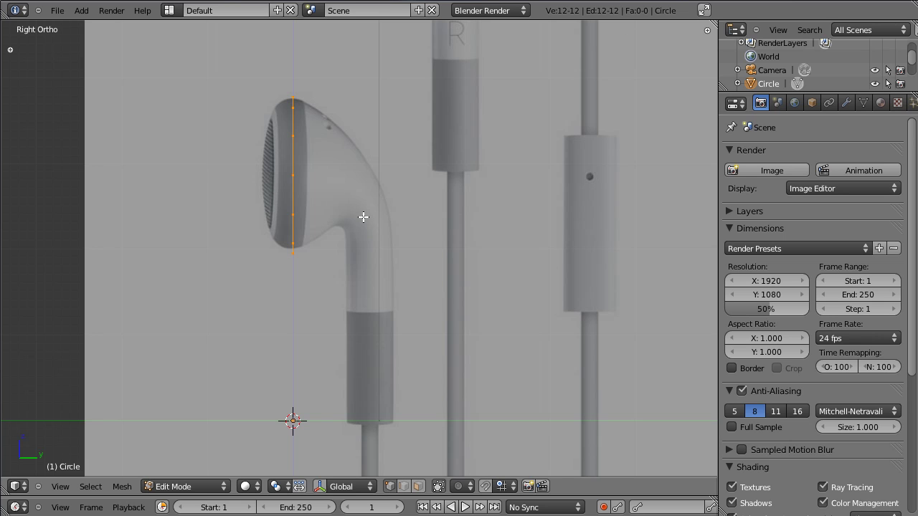
key(e)
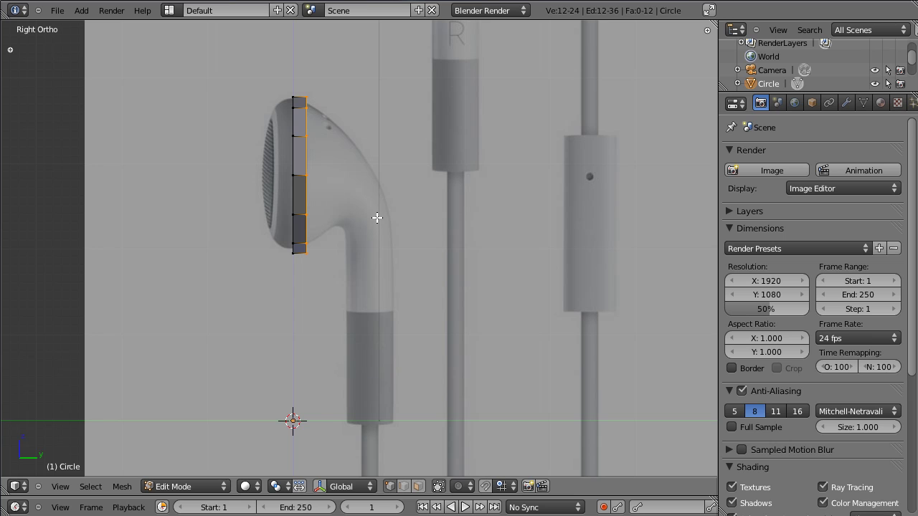
key(z)
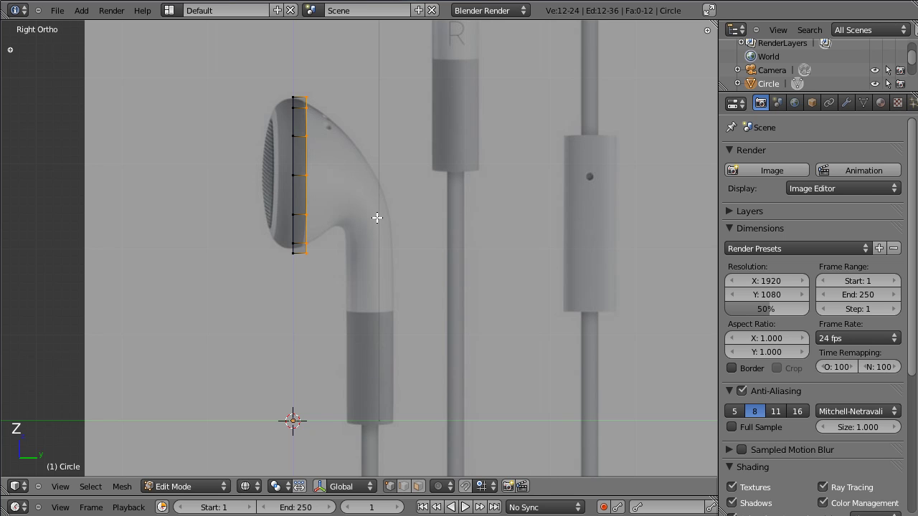
scroll(up, 3)
click(255, 491)
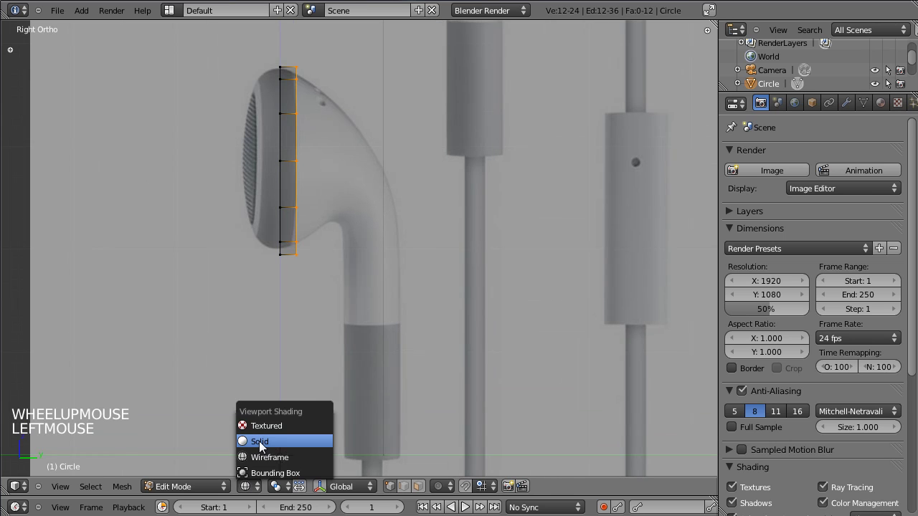
click(256, 489)
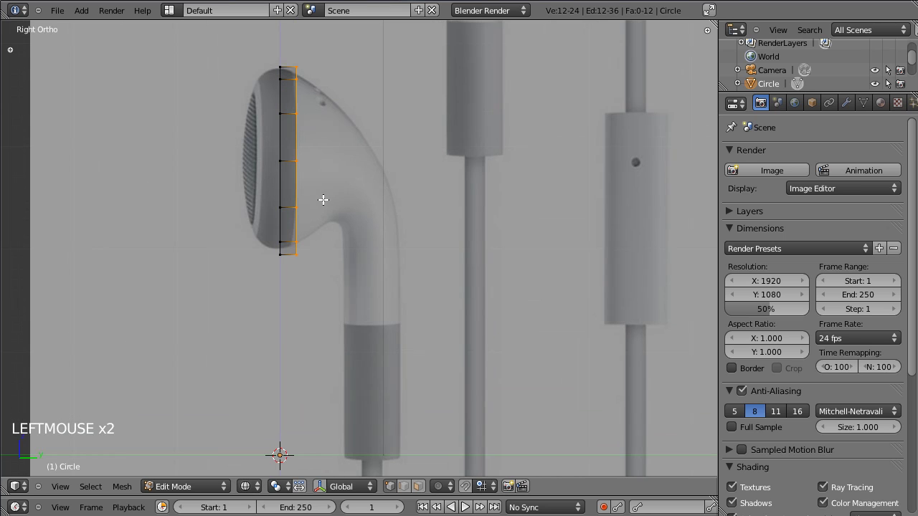
scroll(up, 3)
scroll(down, 3)
scroll(up, 3)
scroll(down, 3)
scroll(up, 3)
scroll(down, 3)
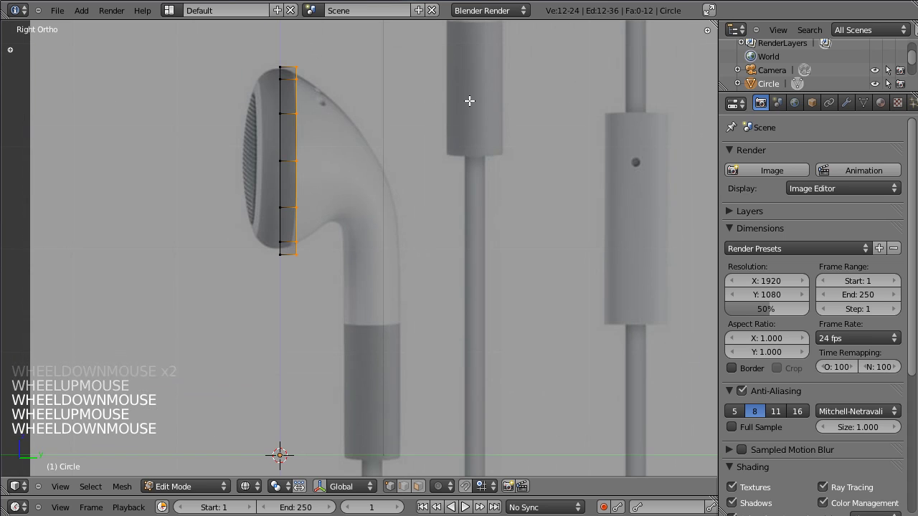
key(s)
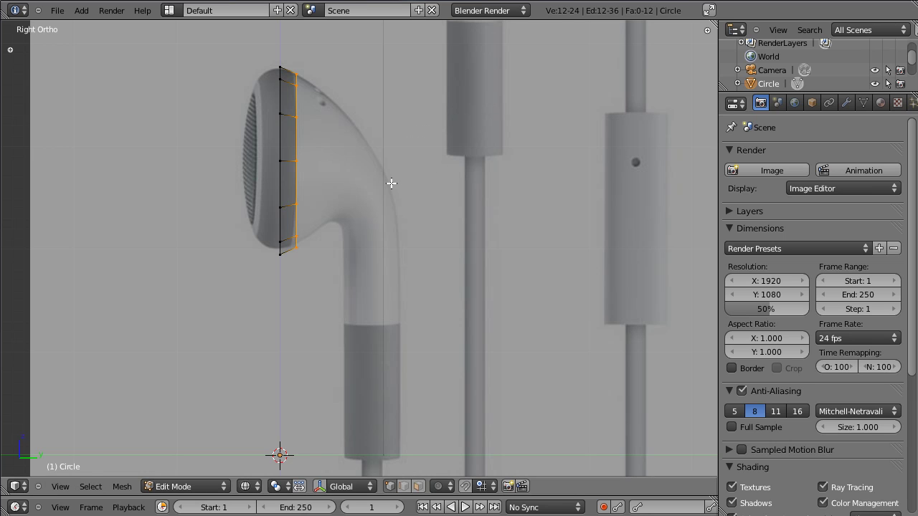
Extrude two more rings, scaling and rotating them along the narrowing earbud body
key(e)
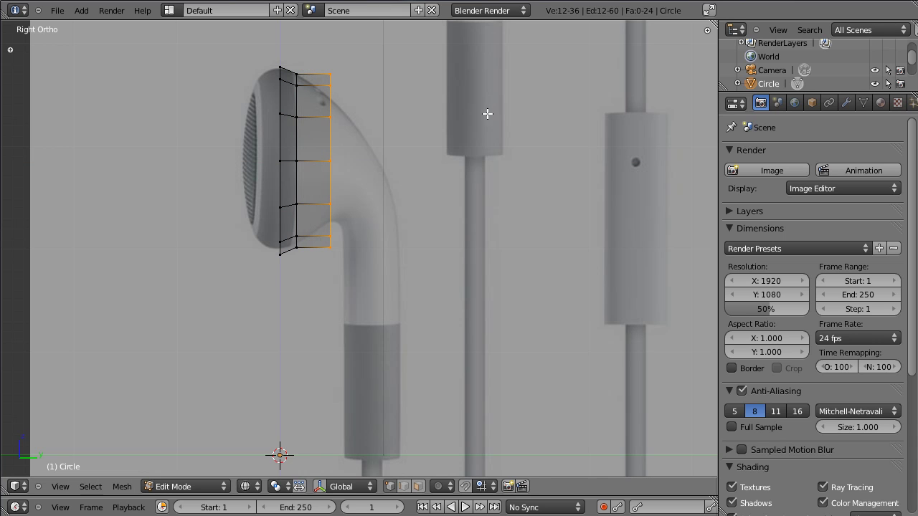
key(s)
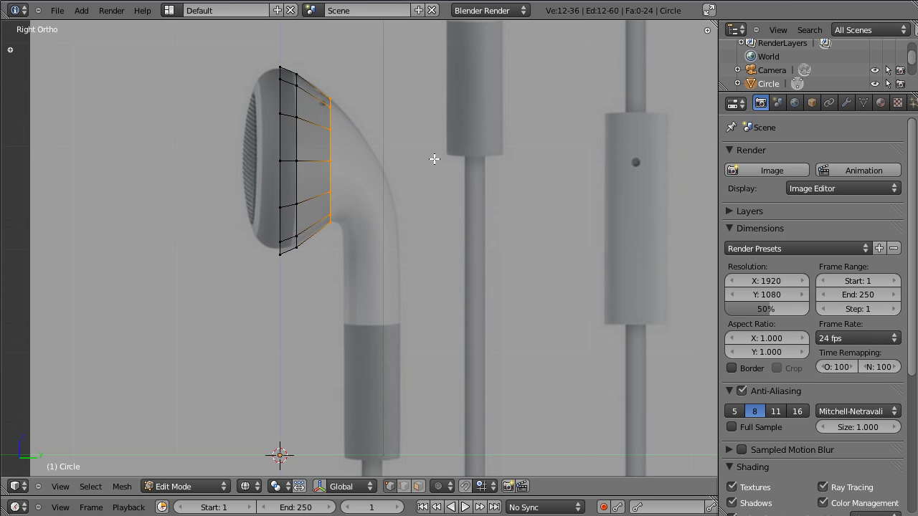
key(e)
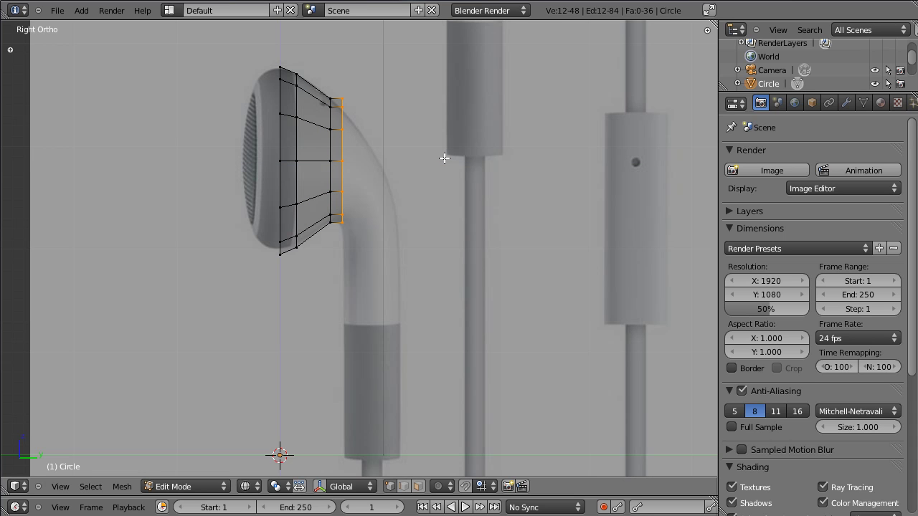
key(r)
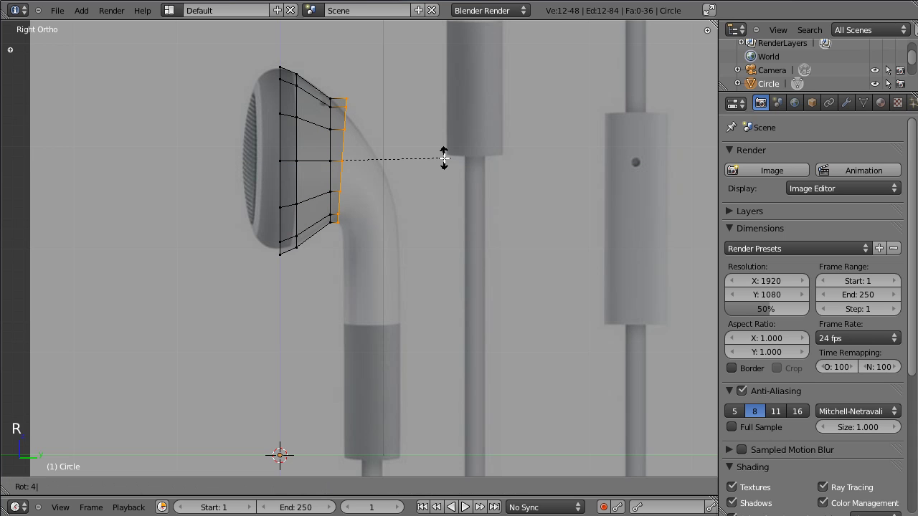
scroll(up, 3)
scroll(down, 3)
key(g)
key(s)
key(g)
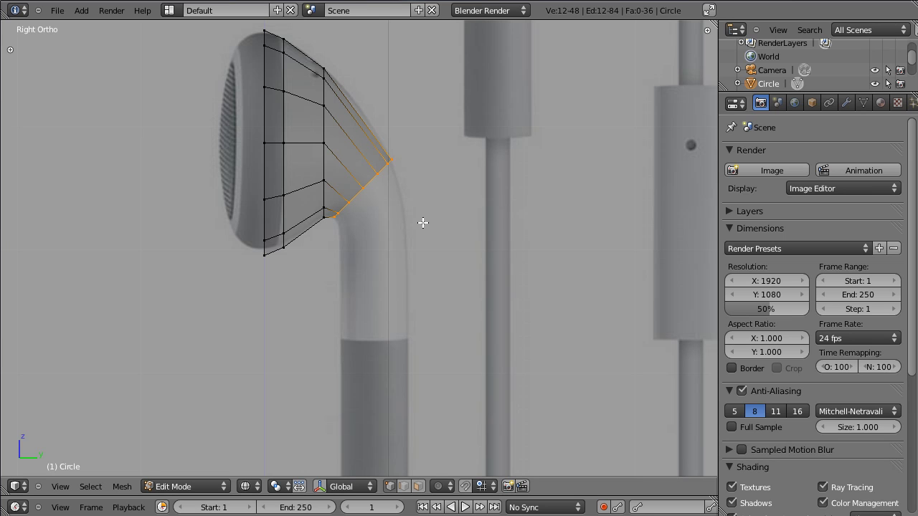
Extrude a ring levelled at the stem top, sized to stem width, and start the stem ring
key(e)
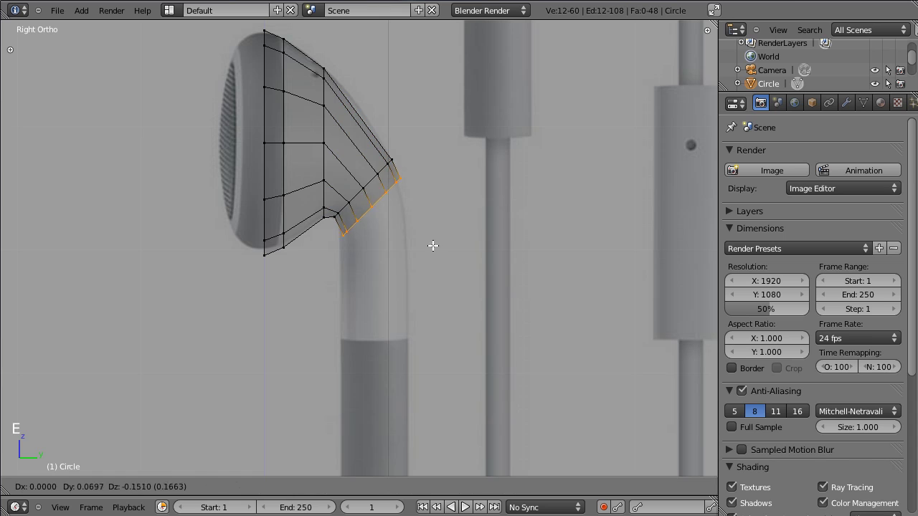
key(r)
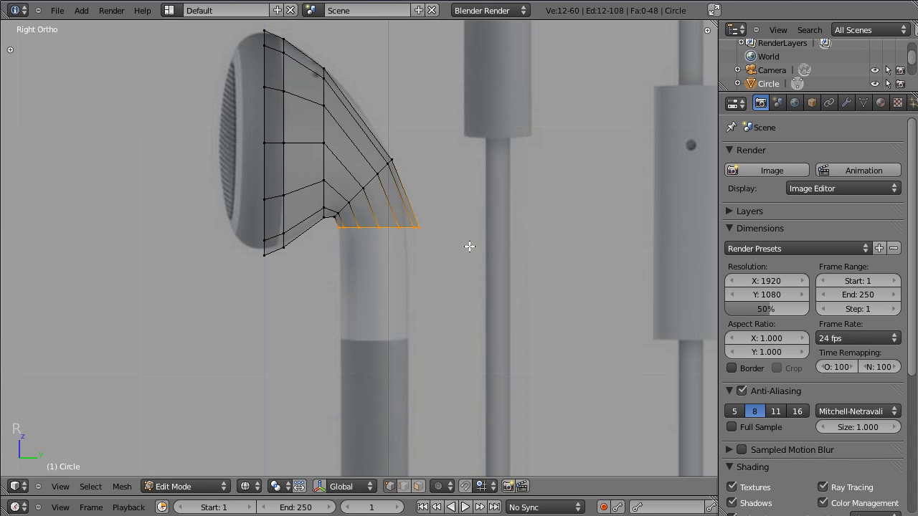
key(g)
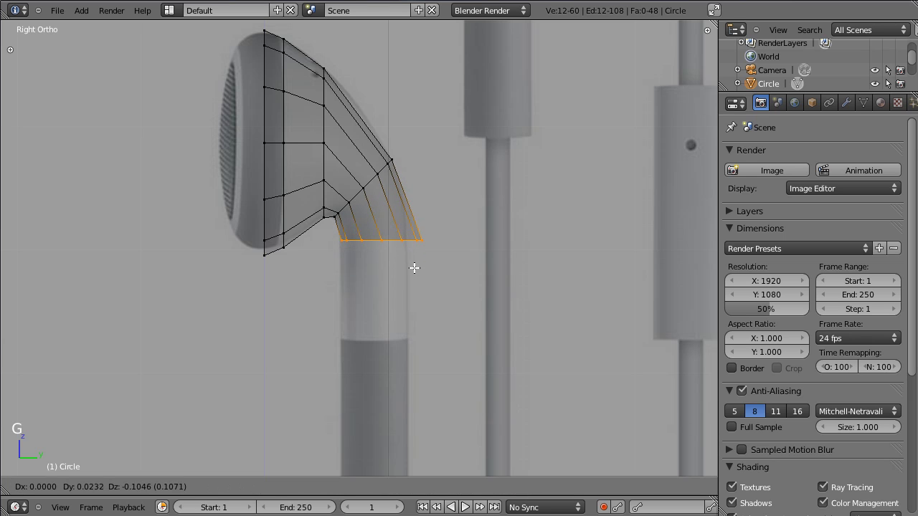
key(s)
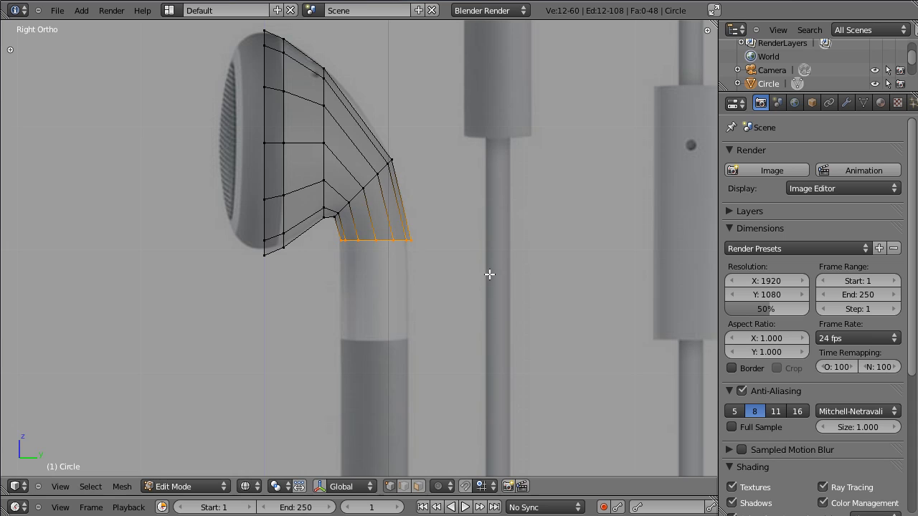
key(g)
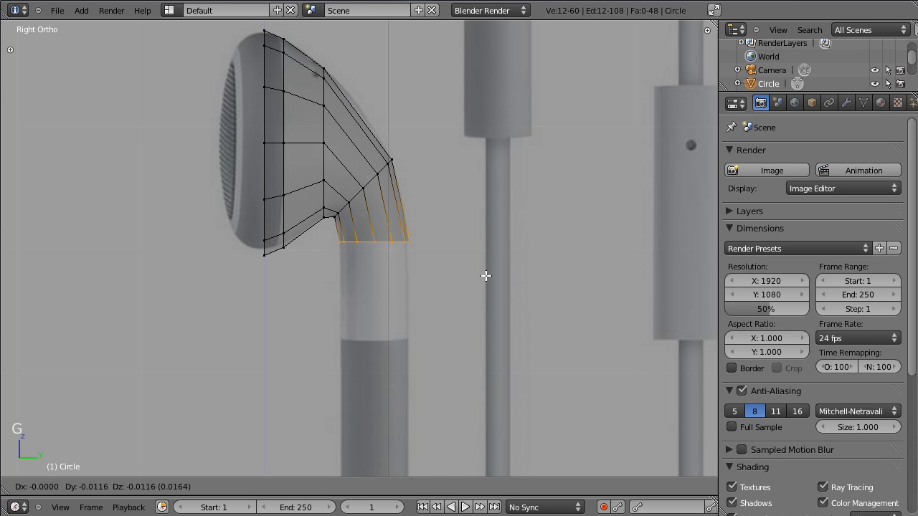
key(e)
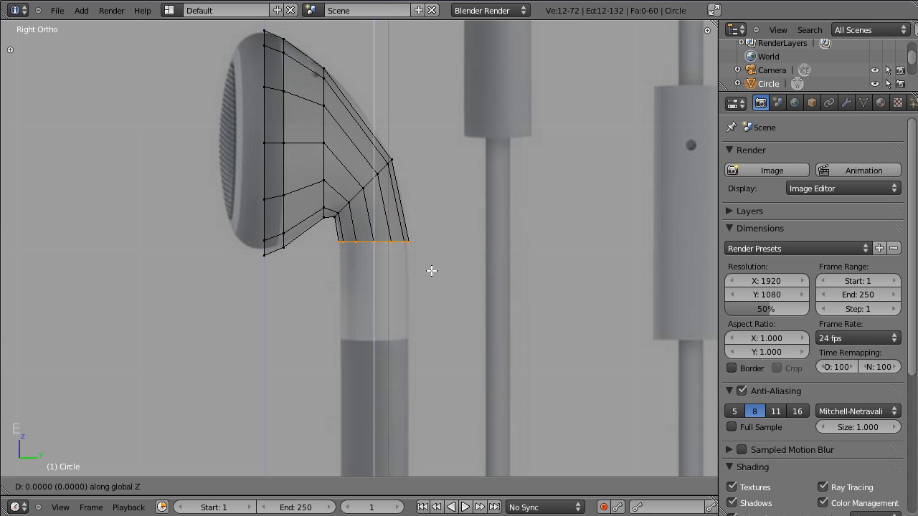
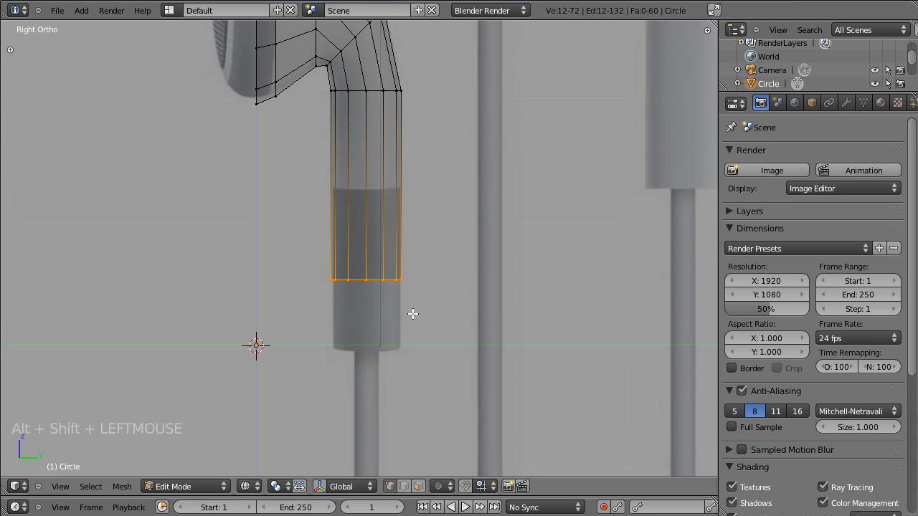
Push the stem ring down the stem and return the earbud to Object Mode as a solid
key(g)
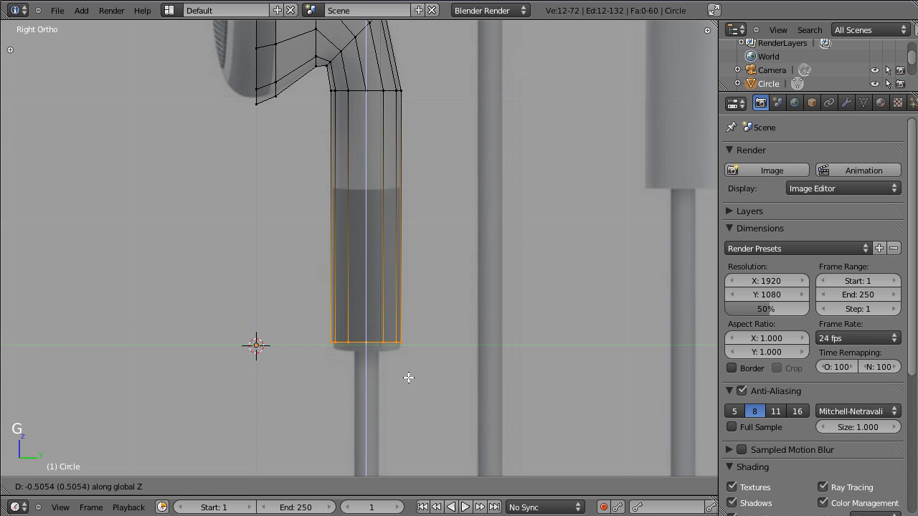
key(Tab)
key(Tab)
key(Tab)
click(446, 159)
key(z)
scroll(down, 3)
click(434, 228)
Add a Subdivision Surface modifier with View 2, Render 3 and Optimal Display
click(370, 230)
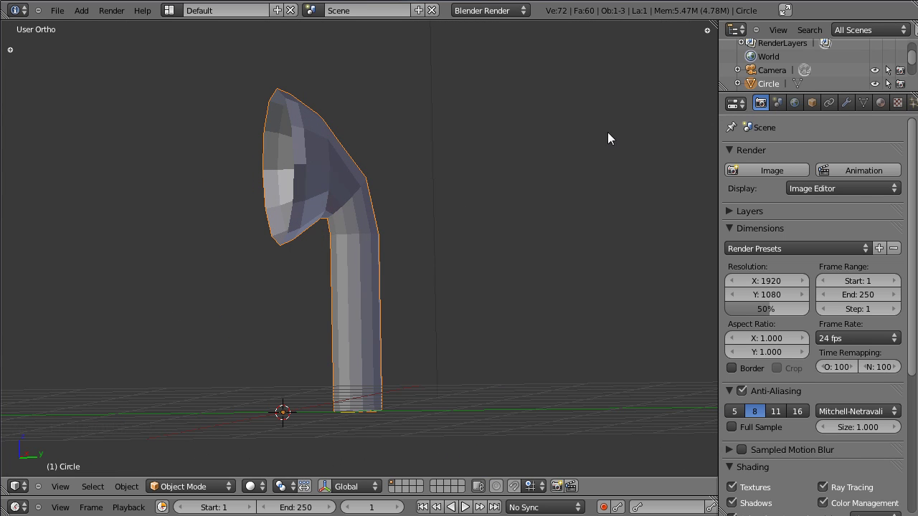
click(851, 110)
click(791, 176)
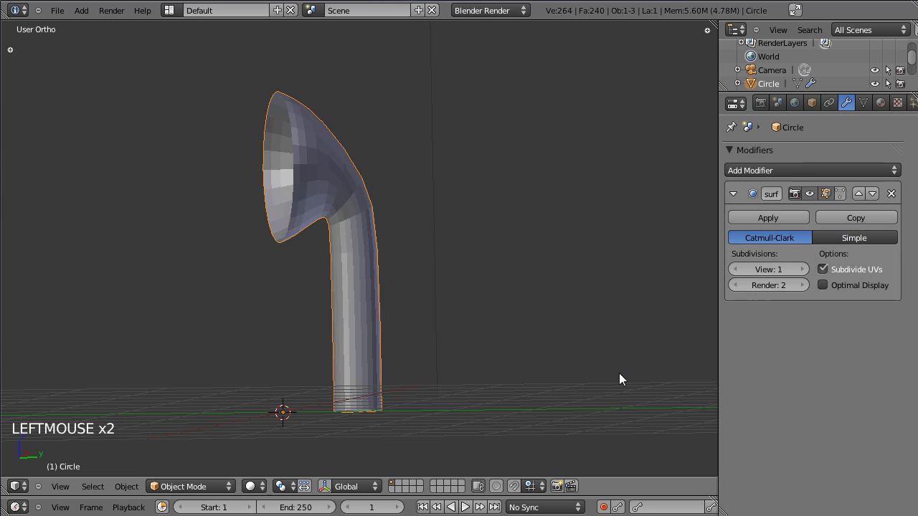
click(434, 217)
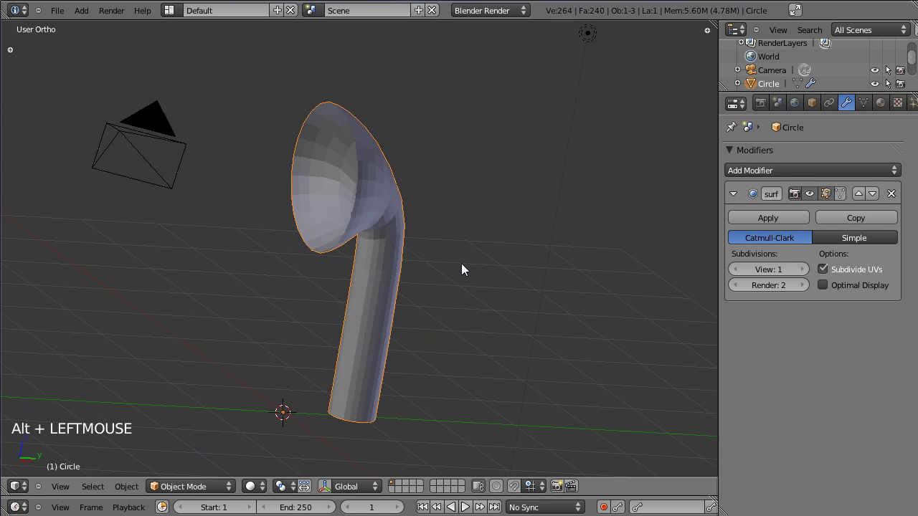
click(215, 270)
click(235, 285)
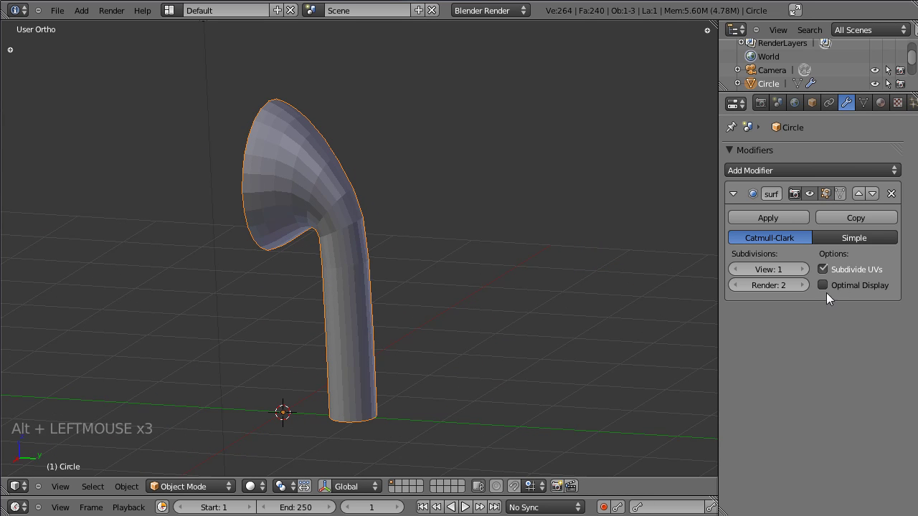
click(807, 289)
click(808, 271)
click(825, 288)
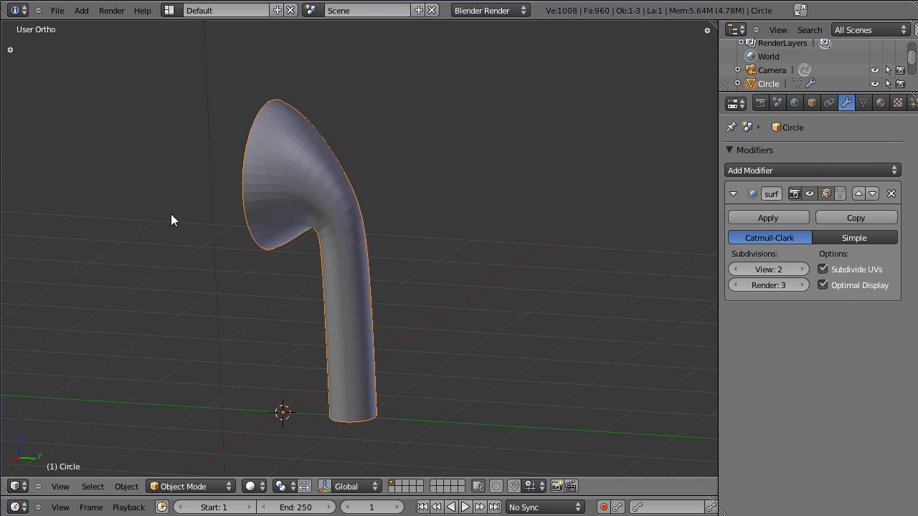
Give the earbud Shade Smooth from the Tool Shelf
key(t)
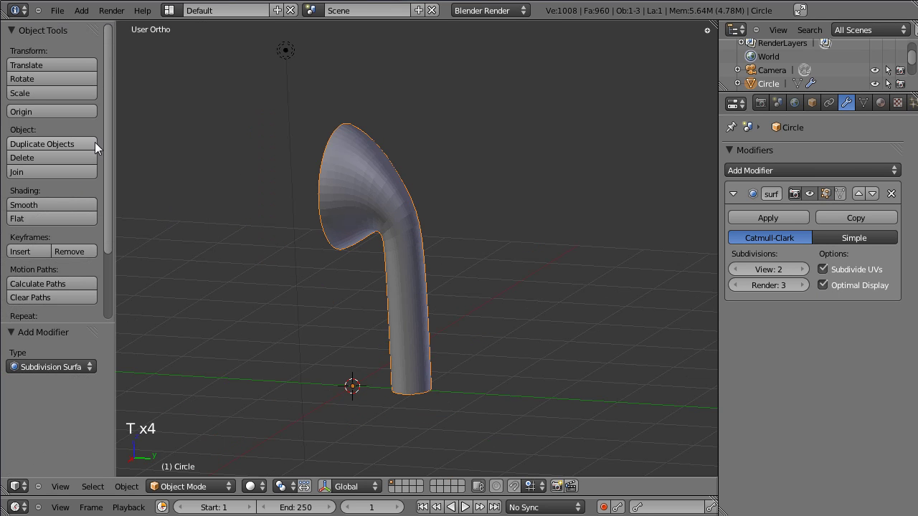
click(112, 141)
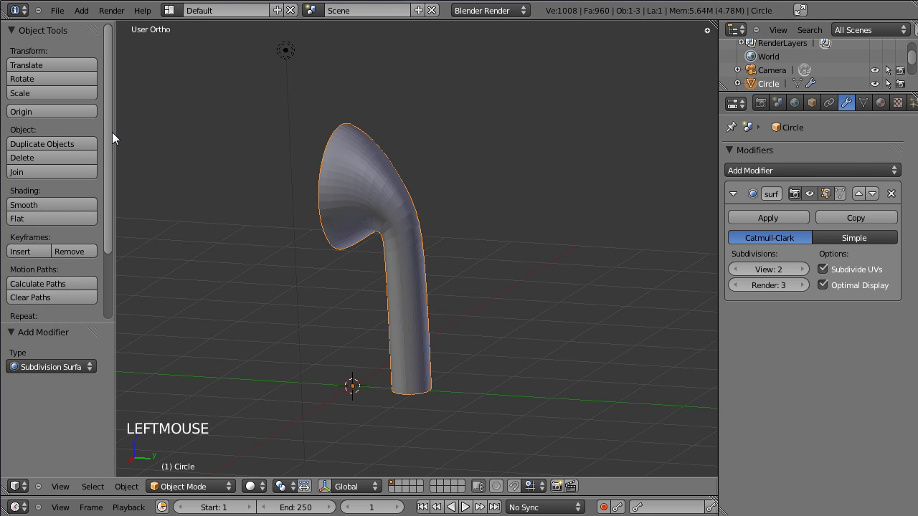
click(58, 211)
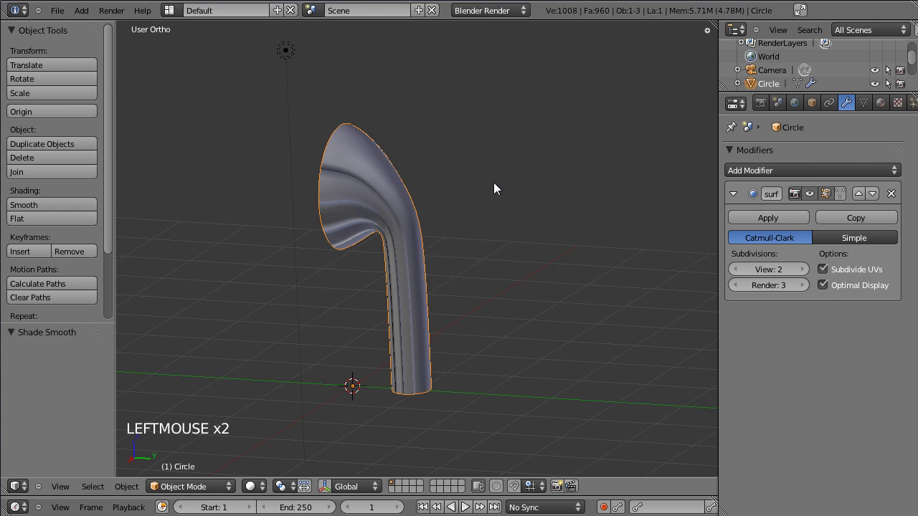
scroll(up, 3)
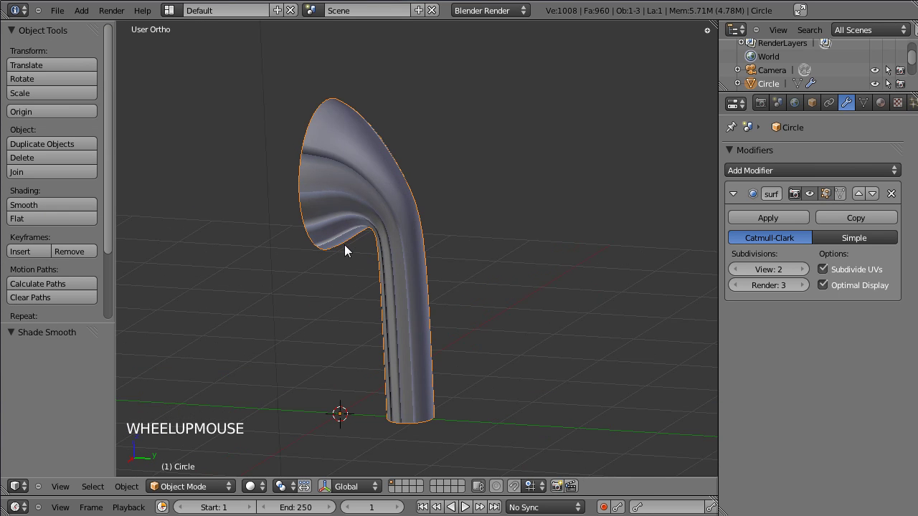
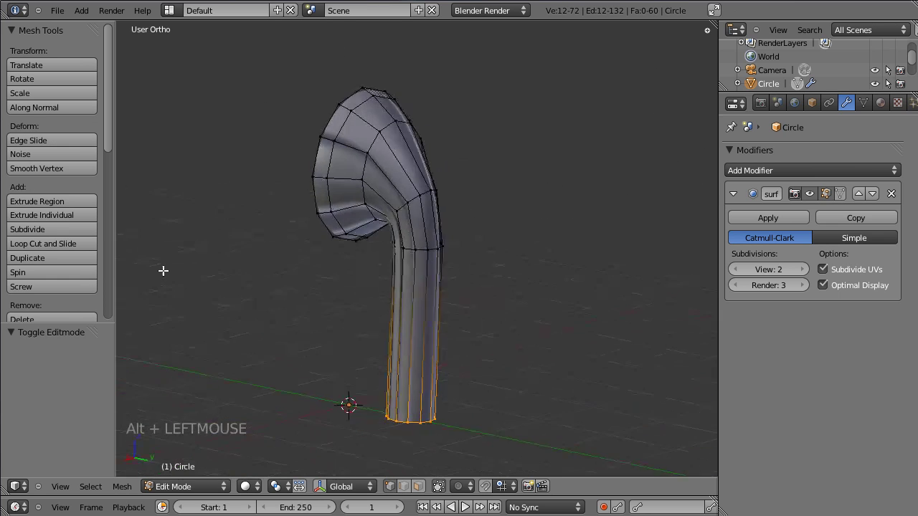
Select the whole earbud mesh in Edit Mode and return to Object Mode
key(a)
key(a)
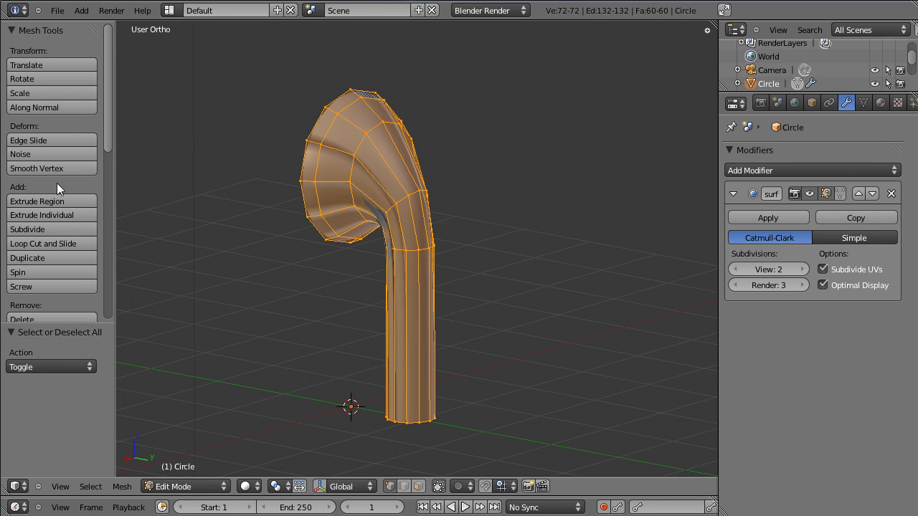
scroll(down, 3)
scroll(up, 3)
scroll(down, 3)
click(43, 240)
key(Tab)
Switch the viewport to Right Ortho so the earbud sits over the side reference photo
click(276, 235)
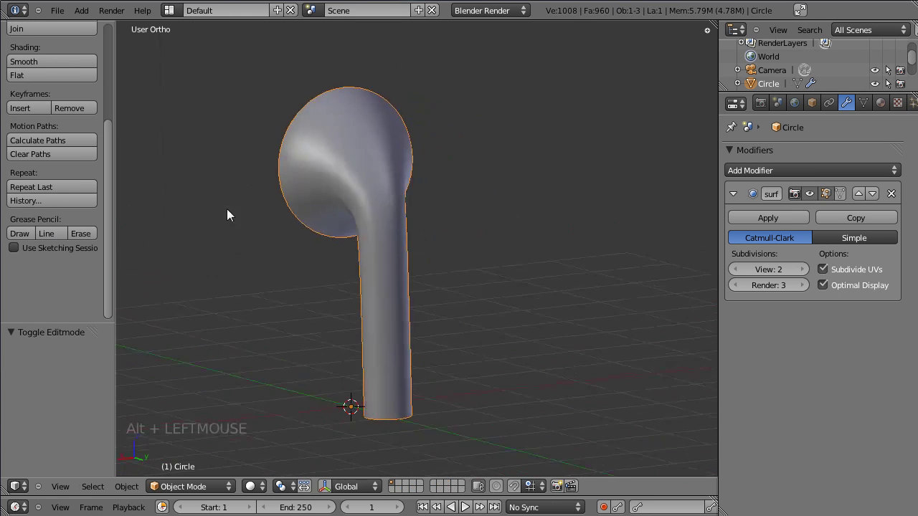
click(482, 253)
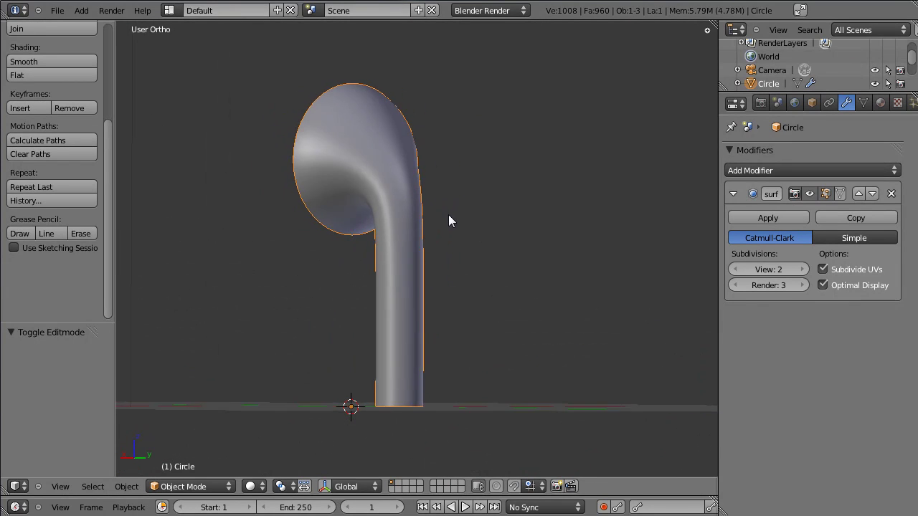
click(455, 214)
click(418, 230)
Back in Edit Mode, toggle wireframe/solid and isolate the front rim edge loop in Right view
key(KP_3)
key(Tab)
key(Tab)
key(Tab)
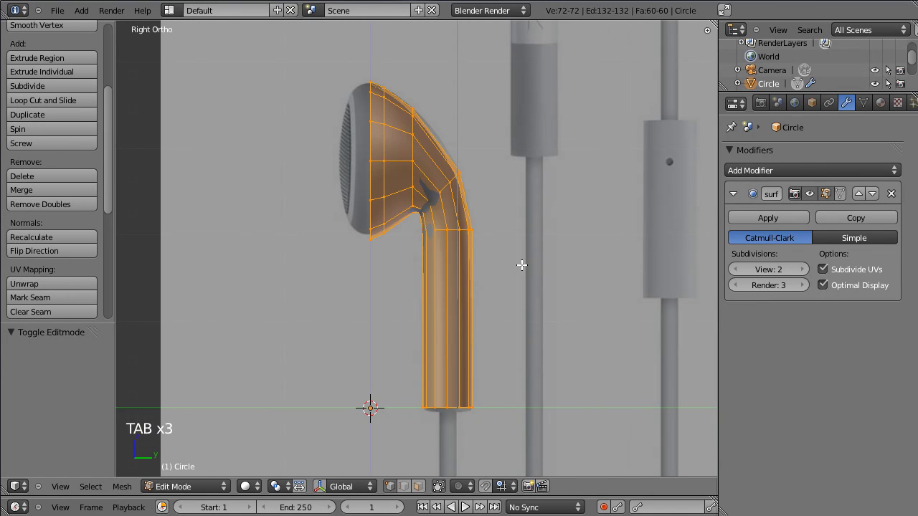
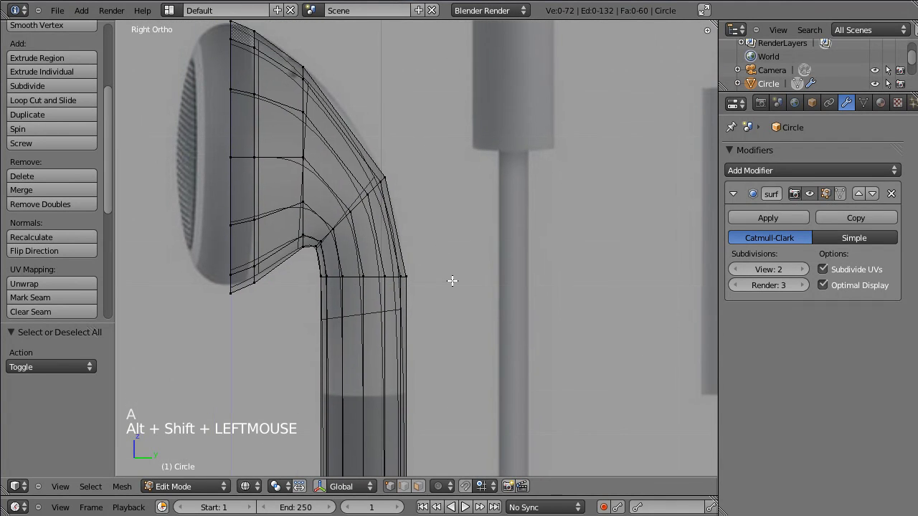
key(z)
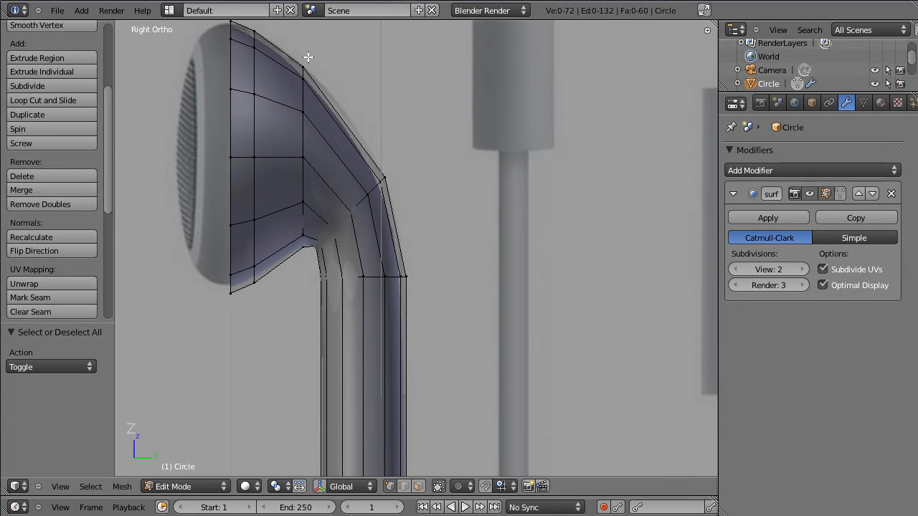
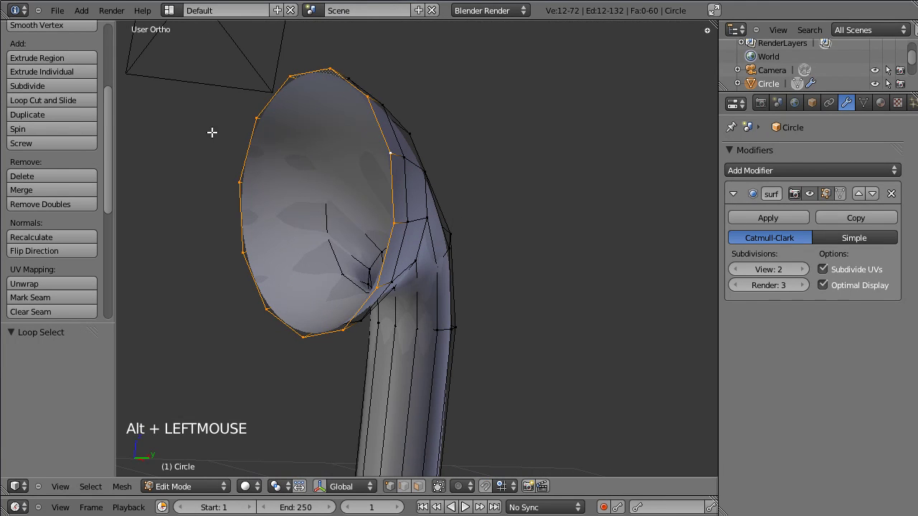
Extrude the front rim loop outward twice, scaling each new ring in side view
key(KP_3)
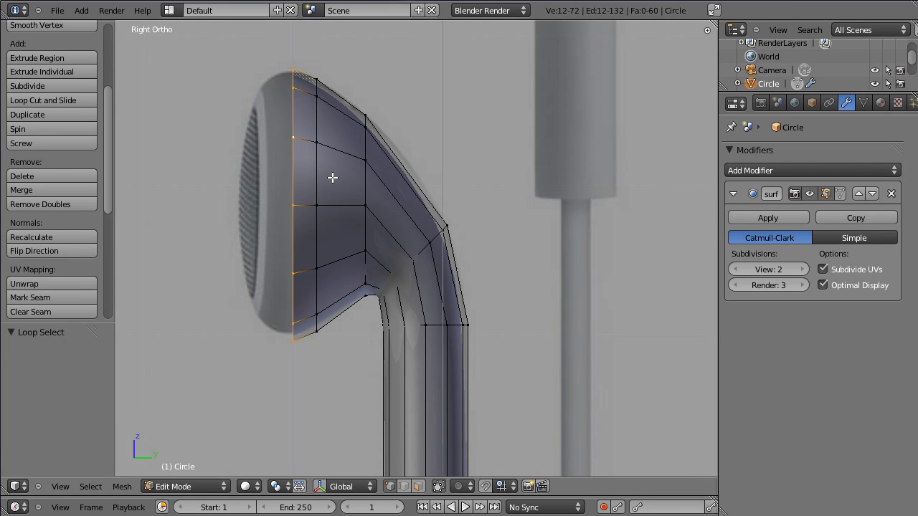
key(e)
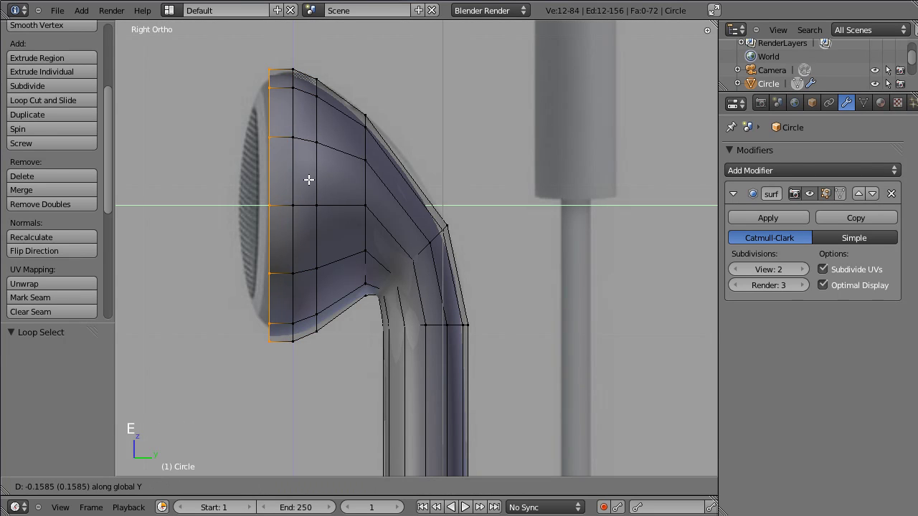
key(z)
key(s)
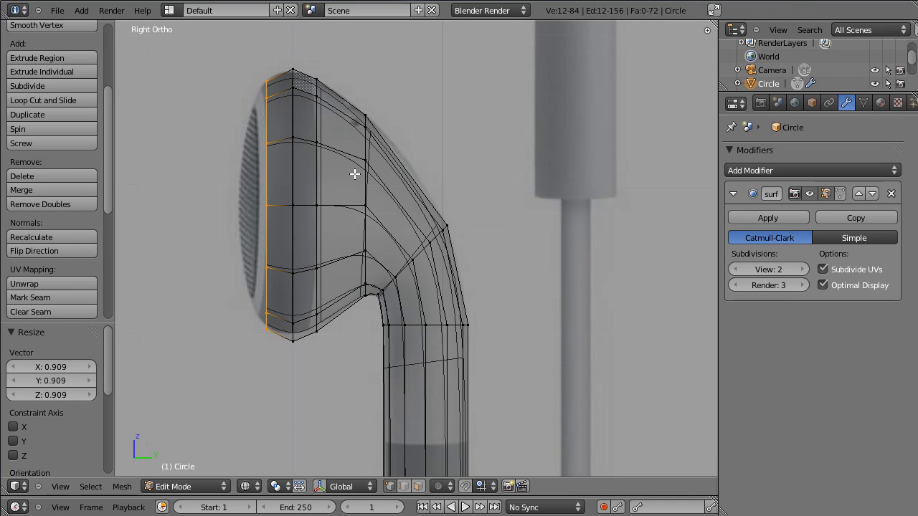
key(e)
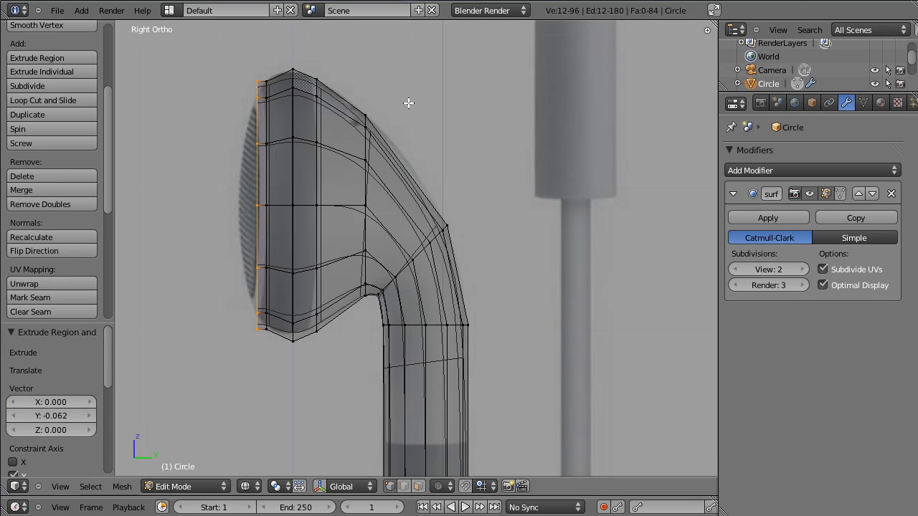
key(s)
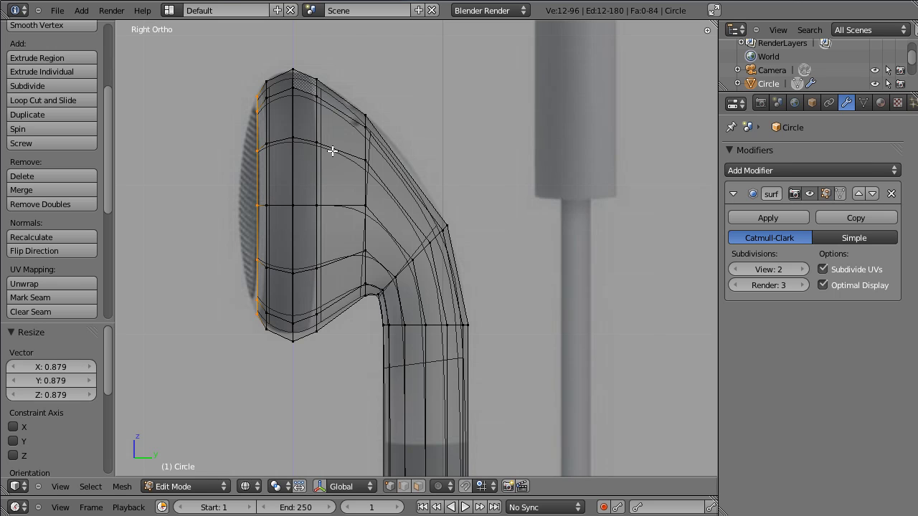
Extrude a final rim, shrink it inward and merge its vertices at center to cap the earbud
key(e)
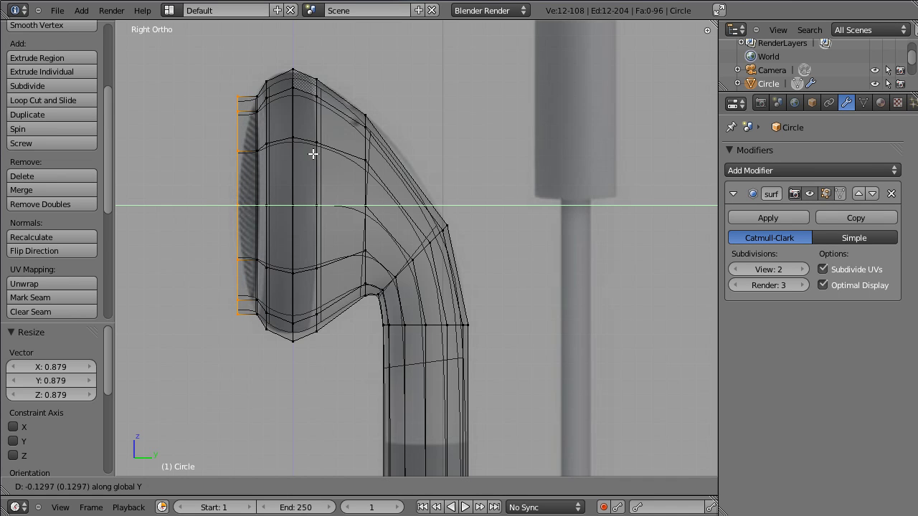
key(s)
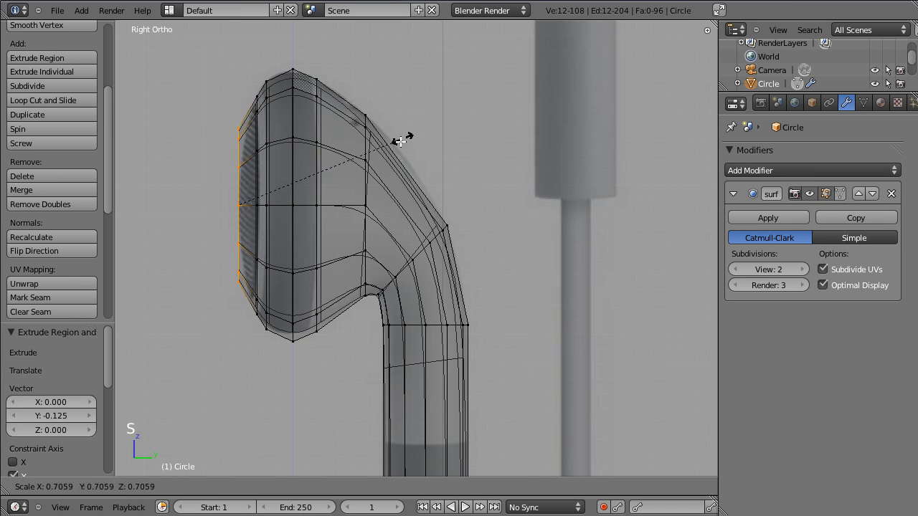
key(w)
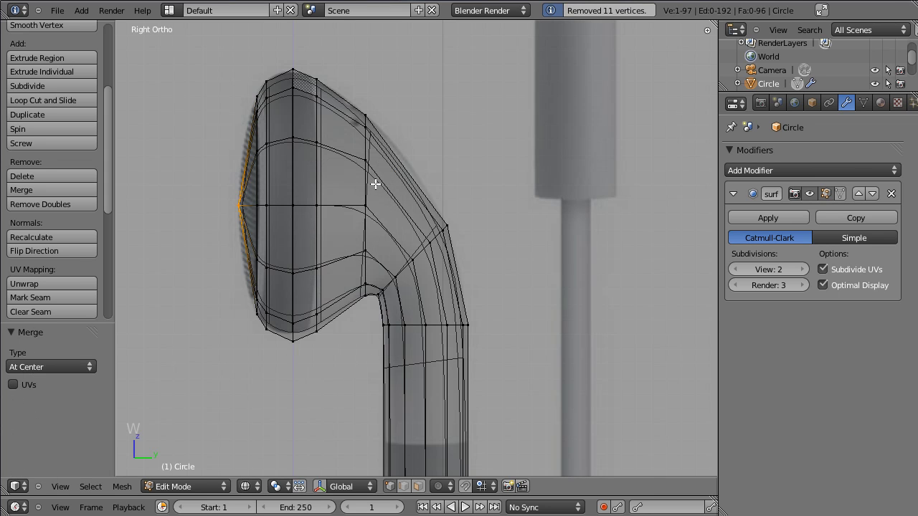
key(Tab)
Leave Edit Mode, reframe the earbud side-on and bring up its Material properties
key(z)
click(221, 193)
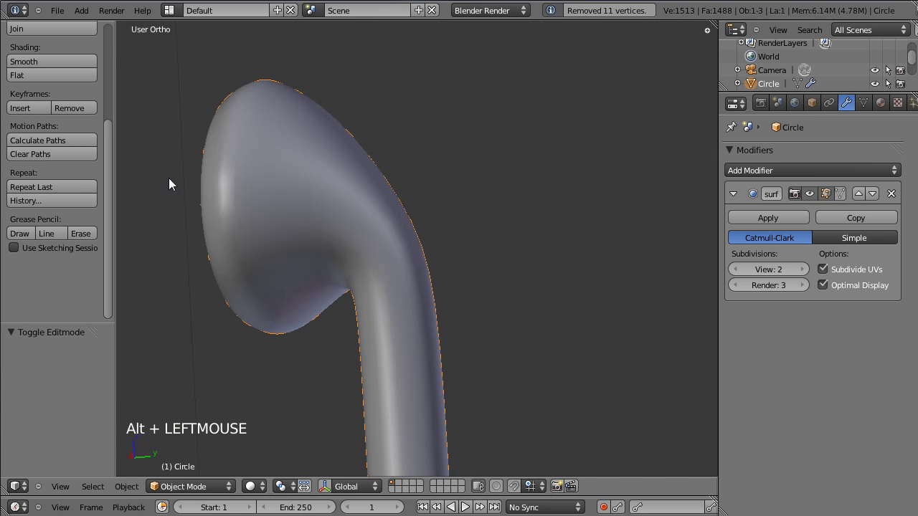
scroll(down, 3)
key(KP_3)
click(359, 323)
scroll(up, 3)
scroll(down, 3)
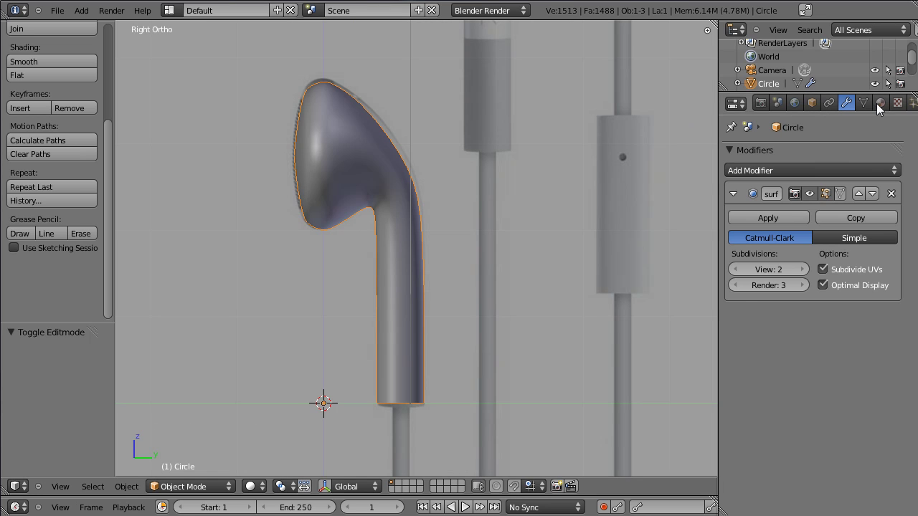
click(885, 108)
Create the earbud's first material and name it Plastic_blanc
click(744, 204)
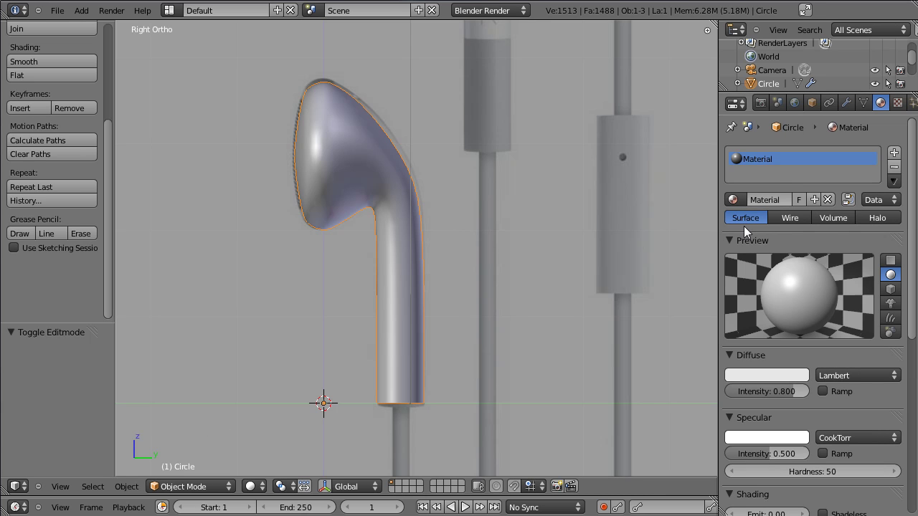
click(786, 202)
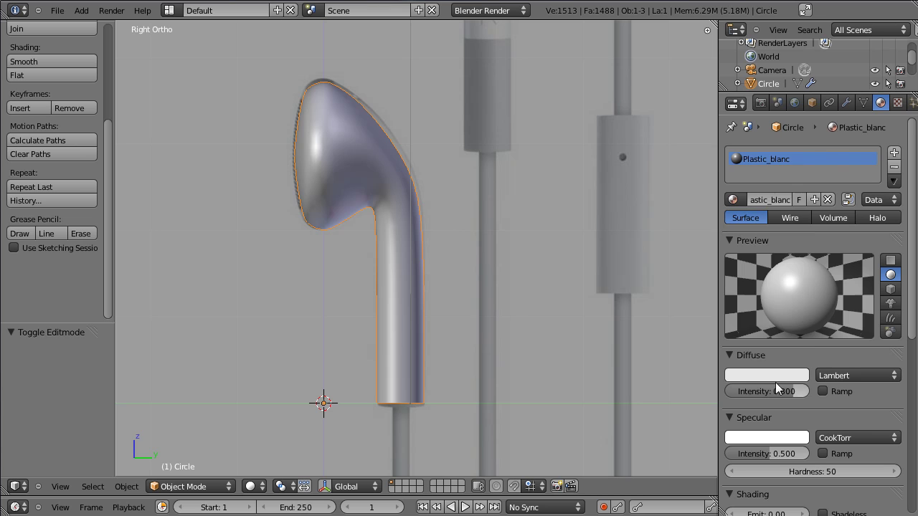
click(782, 378)
click(812, 374)
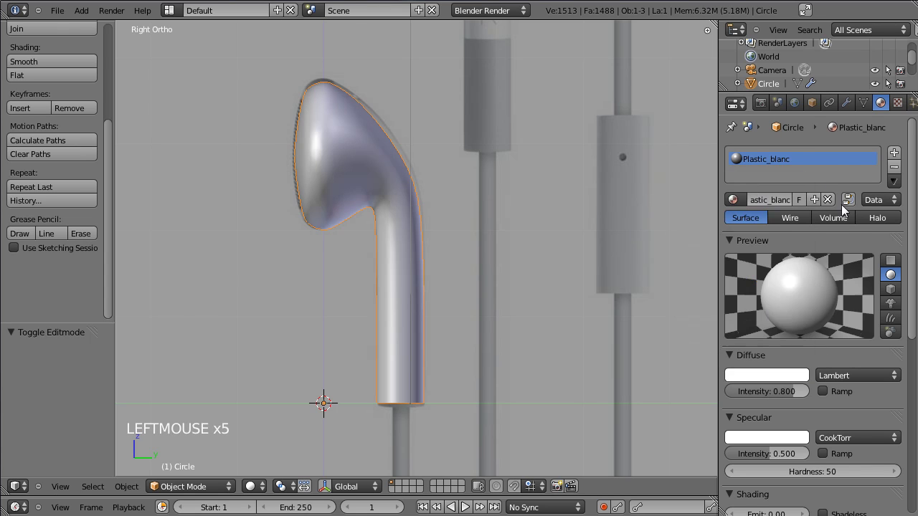
Add a second material slot and link the plastic material into it
click(896, 156)
click(743, 204)
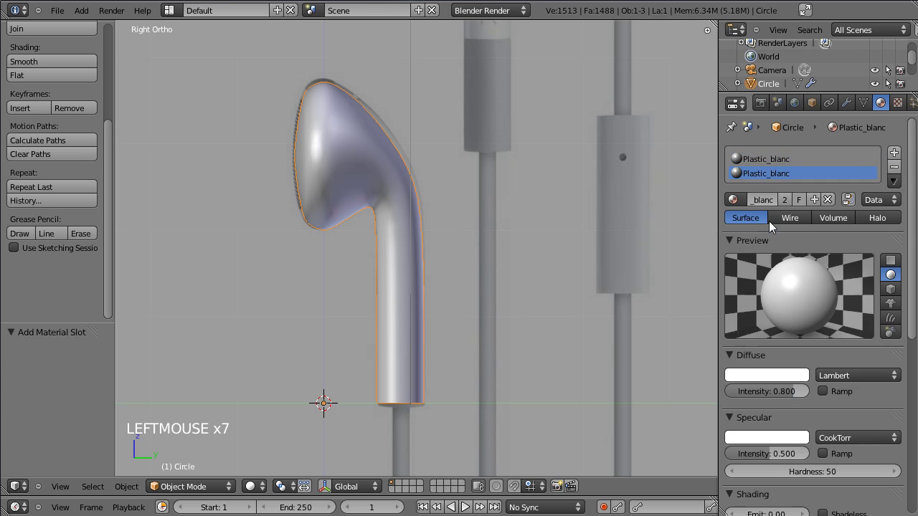
click(787, 381)
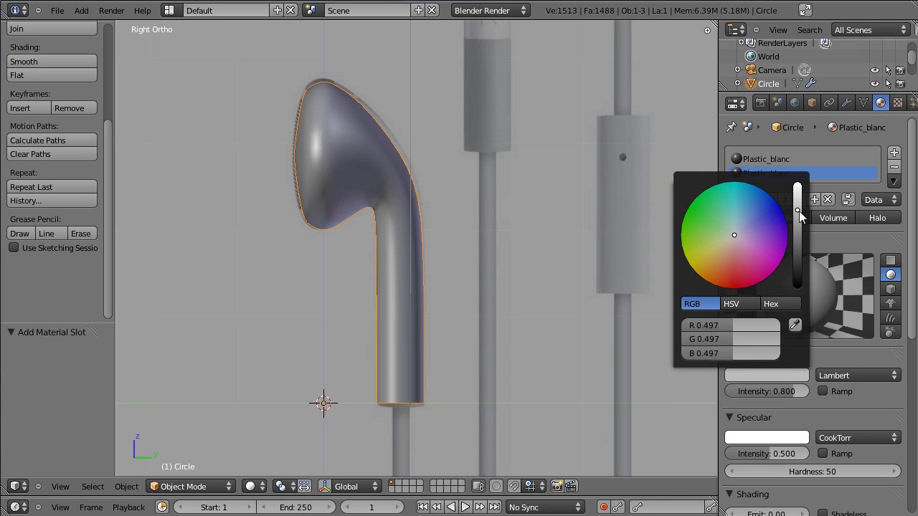
key(ctrl+z)
click(776, 335)
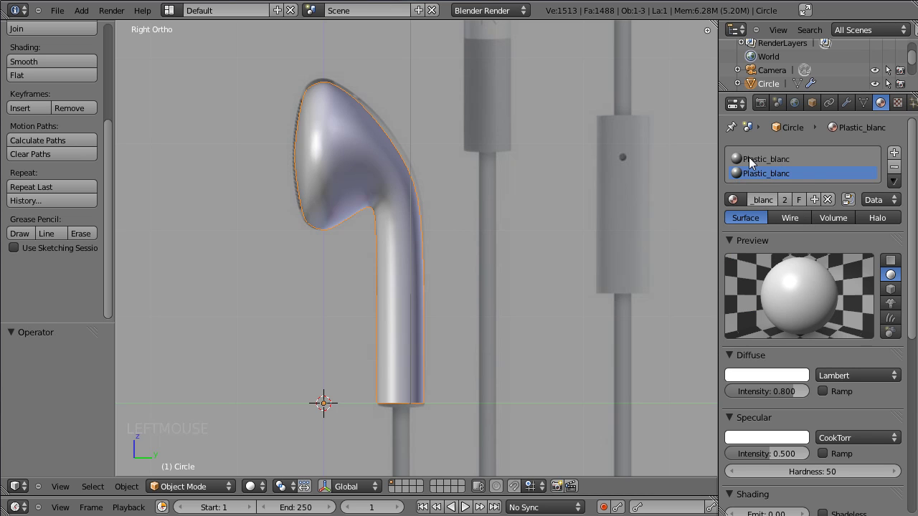
click(771, 167)
click(772, 177)
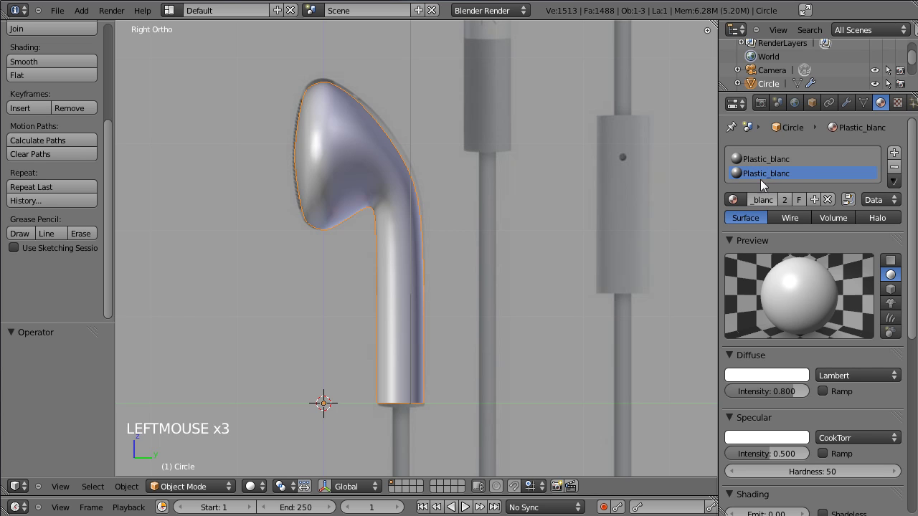
Make the slot a separate copy named Plastic_gris_clair with diffuse colour RGB 0.56 grey
click(790, 208)
click(773, 207)
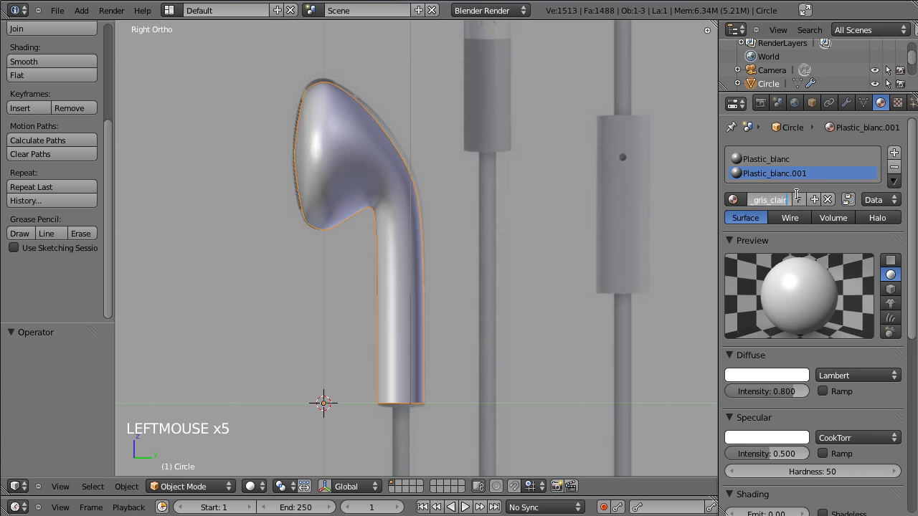
click(804, 381)
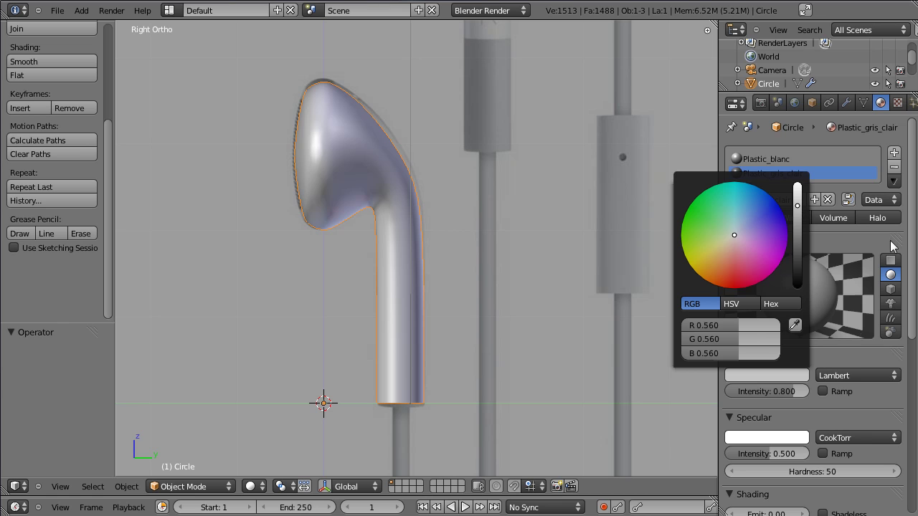
scroll(down, 3)
scroll(up, 3)
scroll(down, 3)
scroll(down, 3)
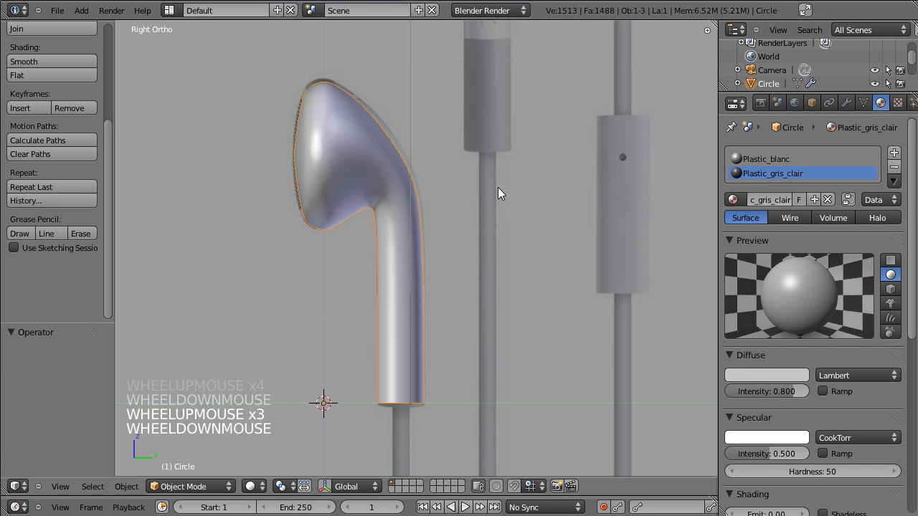
scroll(down, 3)
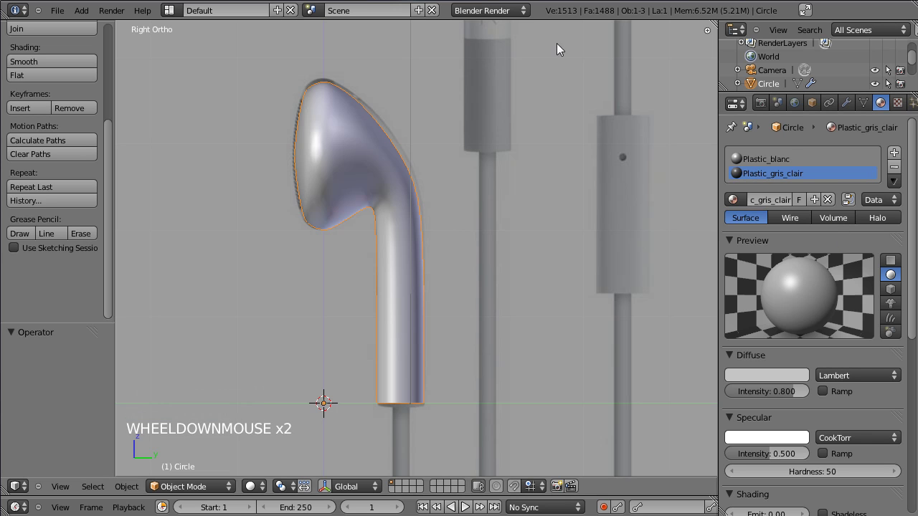
click(292, 171)
Loop-cut the stem, assign Plastic_gris_clair to the faces below it and return to Object Mode
key(KP_3)
key(Tab)
key(z)
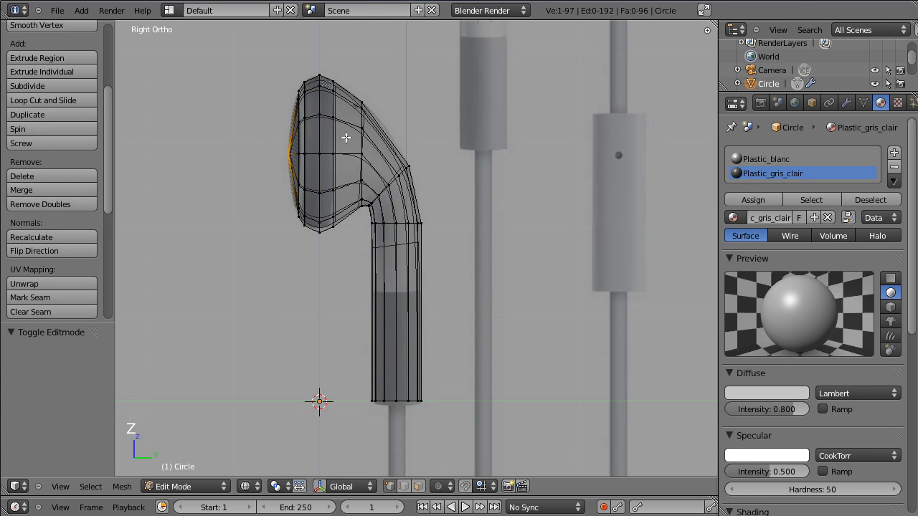
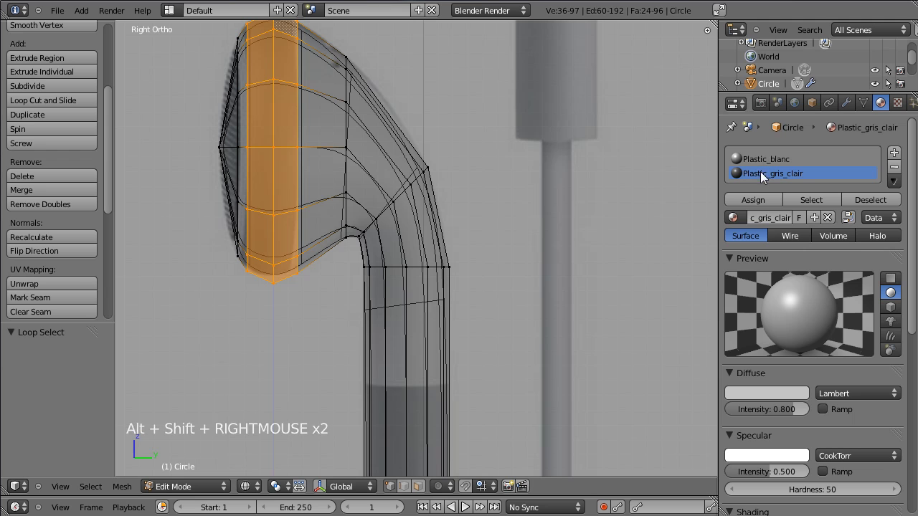
click(760, 204)
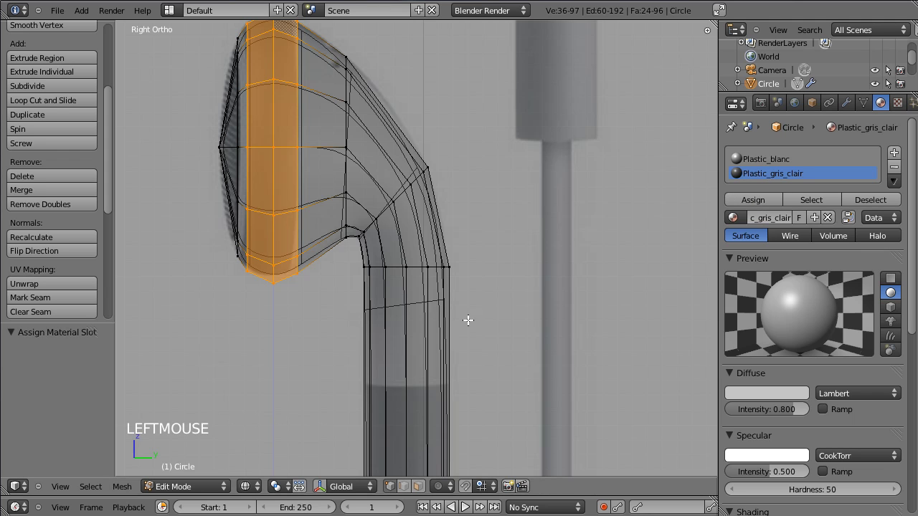
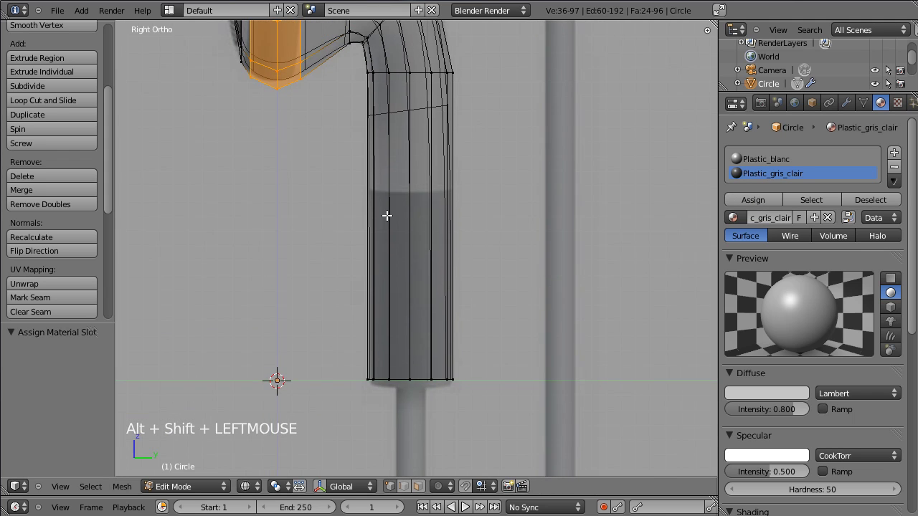
key(ctrl+r)
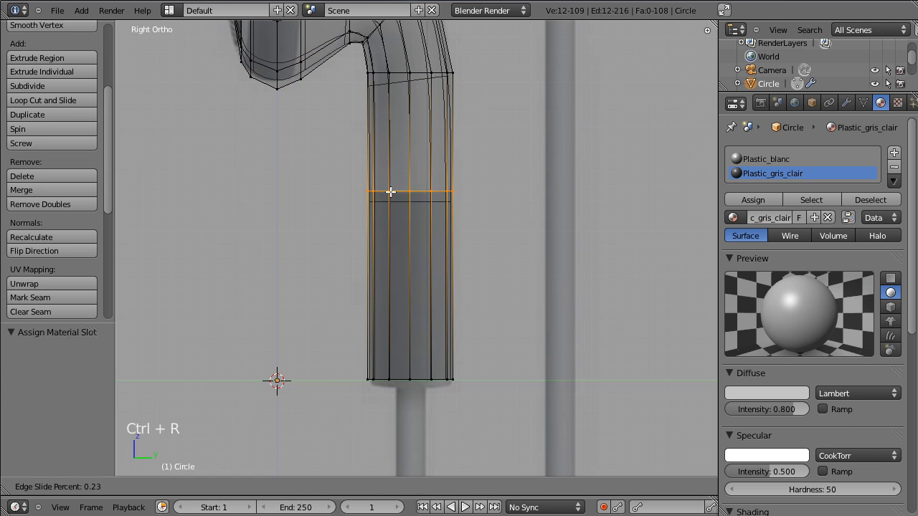
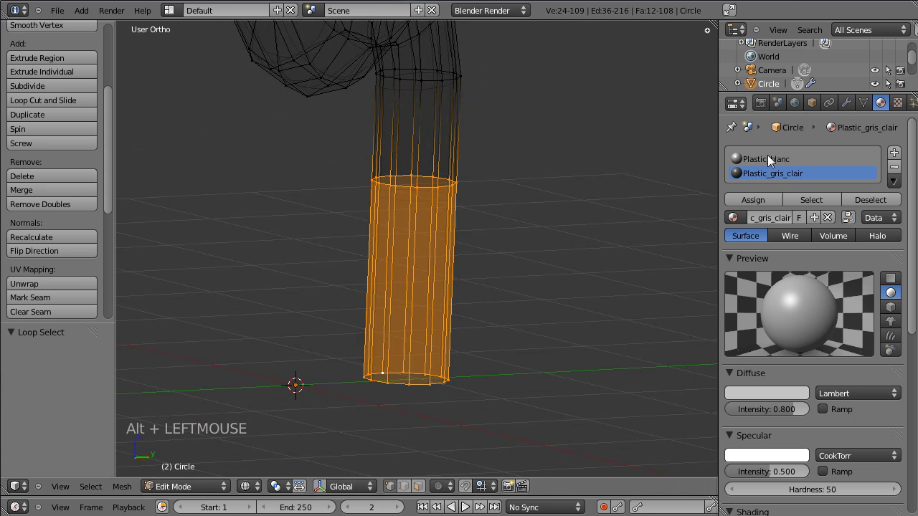
click(765, 206)
key(z)
key(Tab)
Inspect the grey stem band around the viewport and back in Right view
click(503, 163)
scroll(down, 3)
click(288, 218)
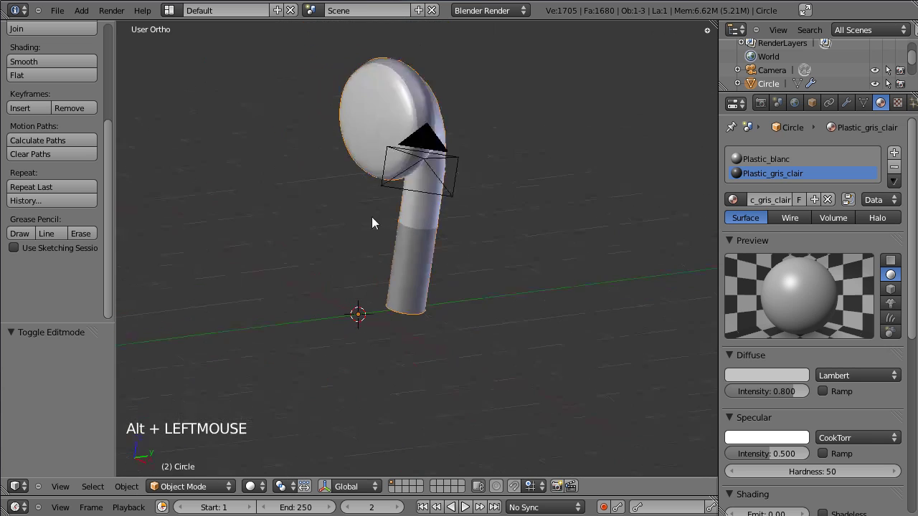
click(542, 251)
click(295, 257)
click(346, 262)
click(382, 264)
key(KP_3)
click(383, 188)
scroll(up, 3)
click(372, 377)
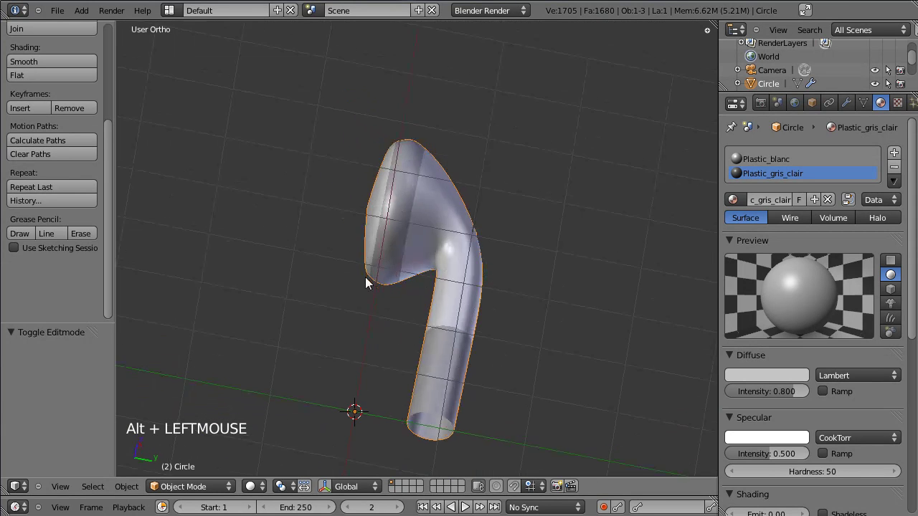
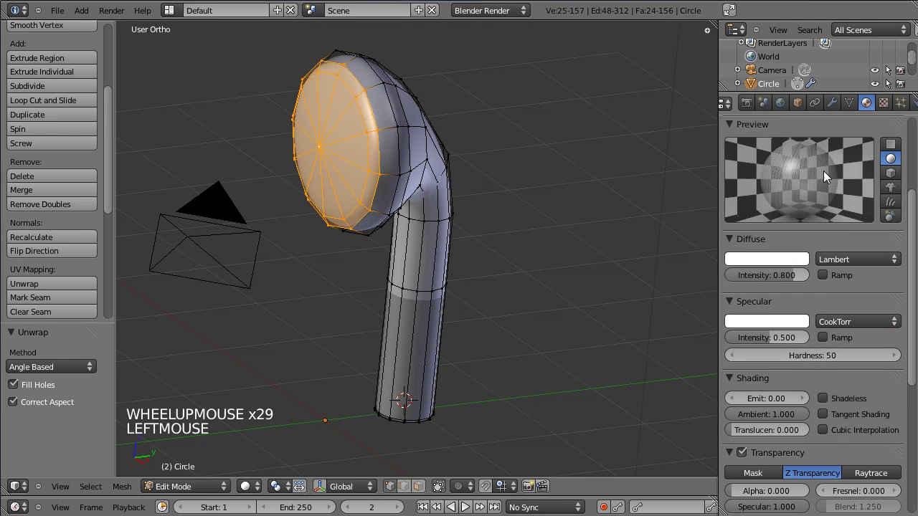
Assign Grille to the front face and fit its unwrapped UVs over the grid image
scroll(up, 3)
click(760, 213)
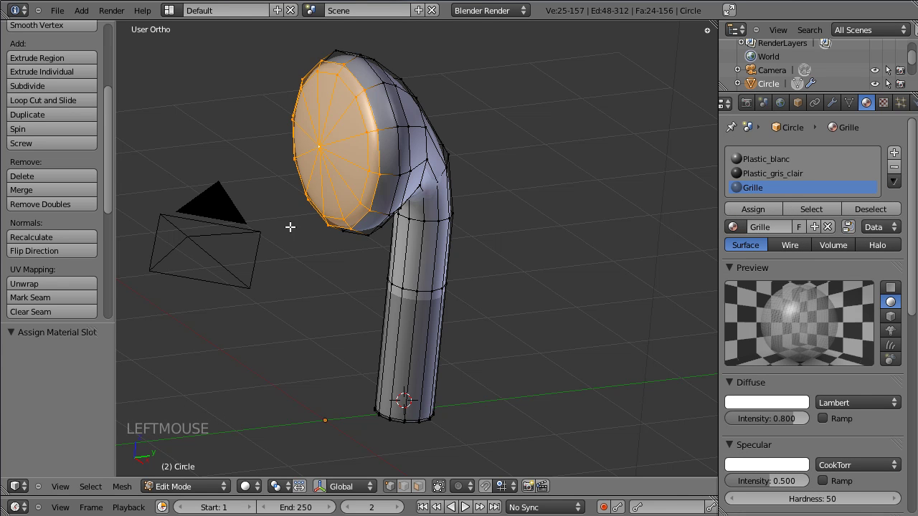
click(23, 491)
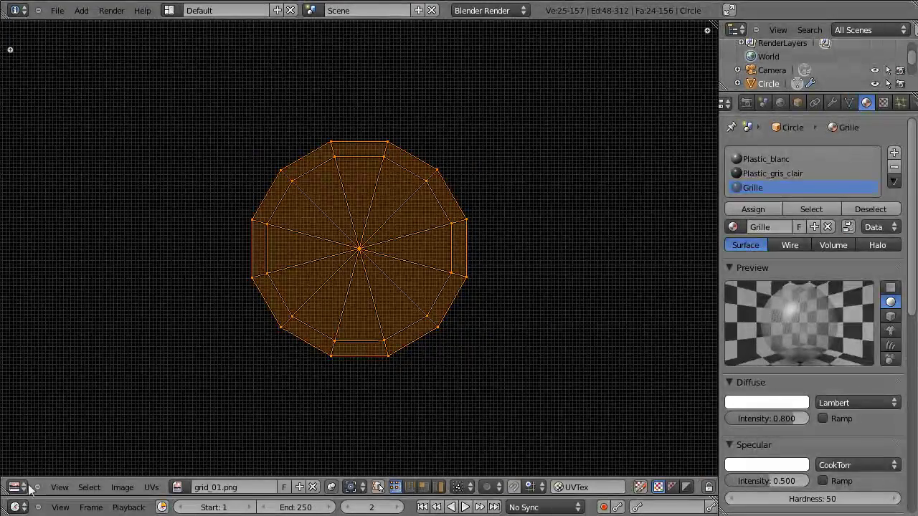
click(37, 476)
Return to Object Mode, save the file and select the lamp in Right view
scroll(down, 3)
key(Tab)
key(ctrl+s)
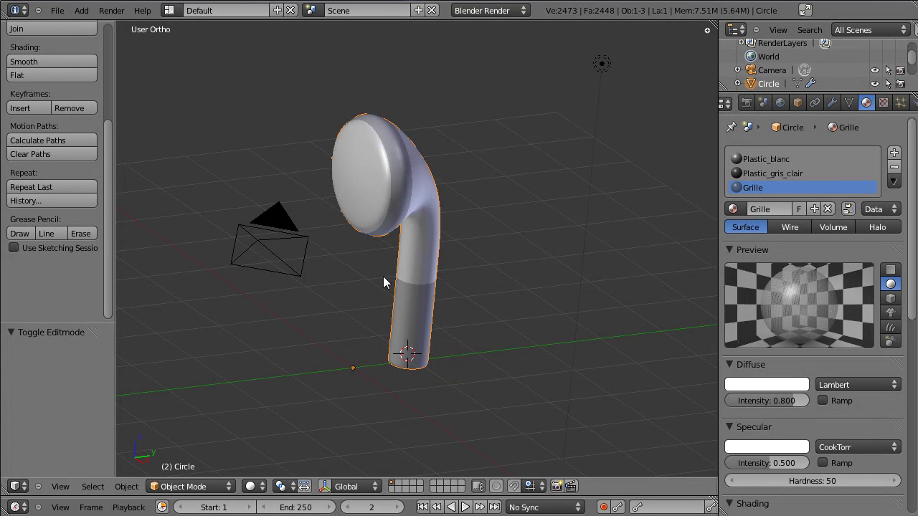
click(357, 324)
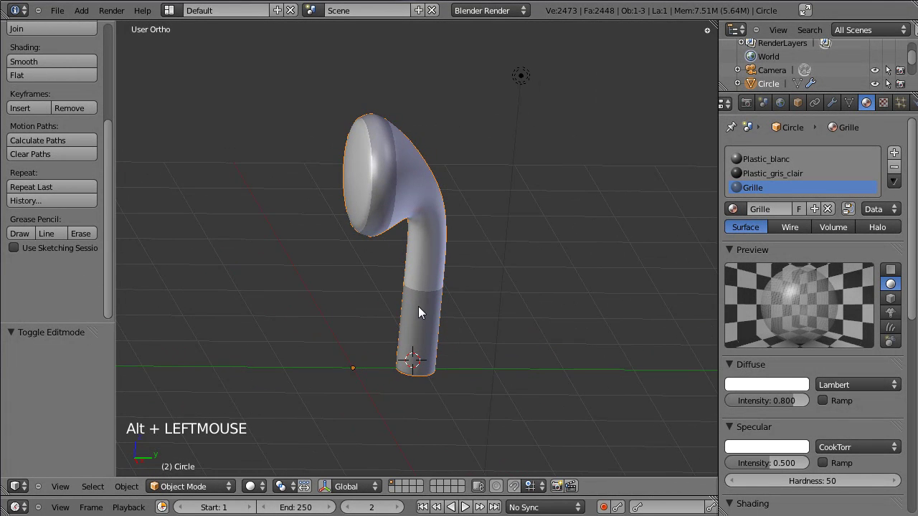
key(KP_3)
scroll(down, 3)
scroll(down, 3)
Replace the lamp with an Area light, moved and rotated to aim at the earbud
right_click(429, 109)
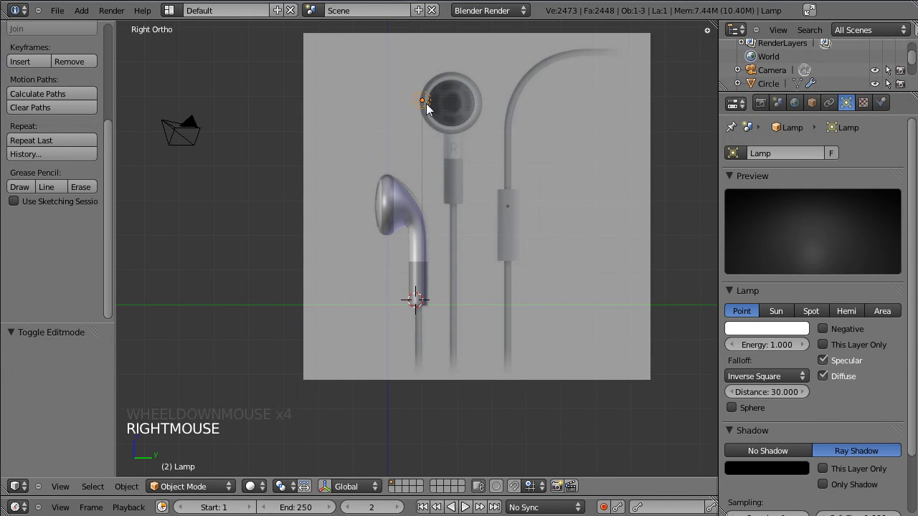
key(Delete)
key(shift+a)
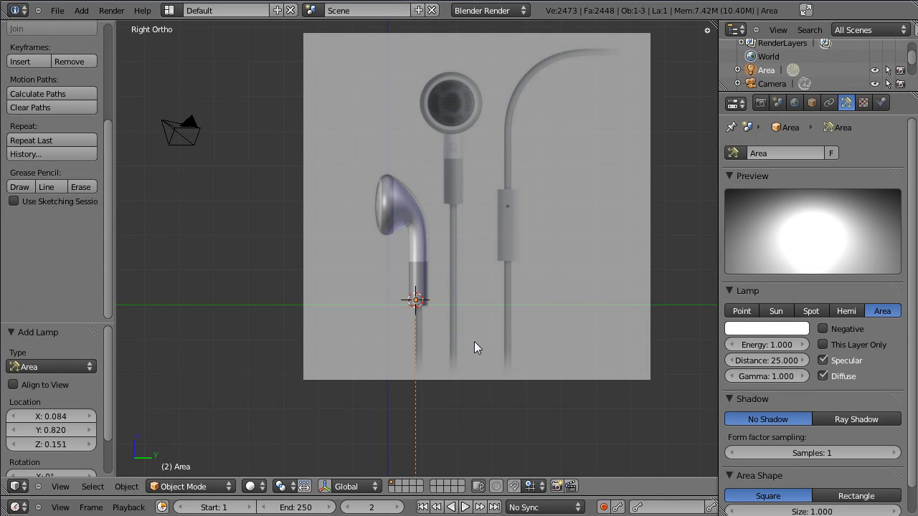
key(g)
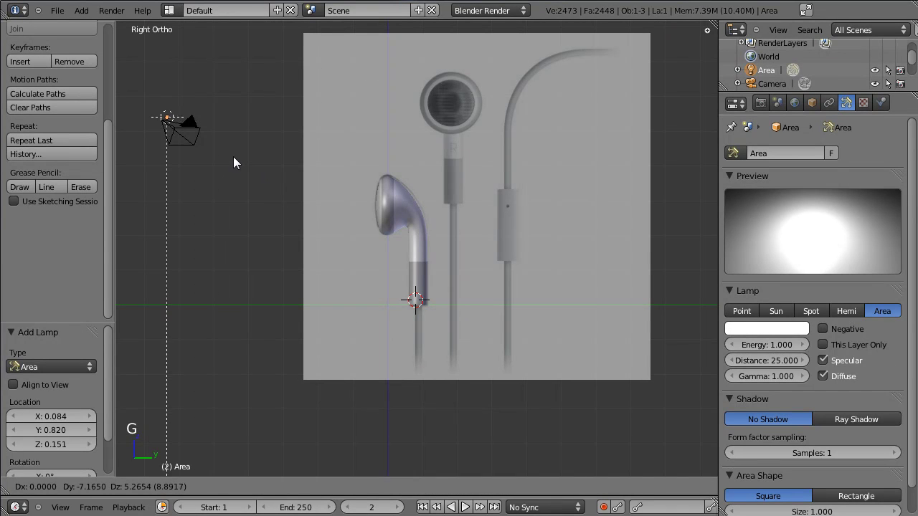
key(r)
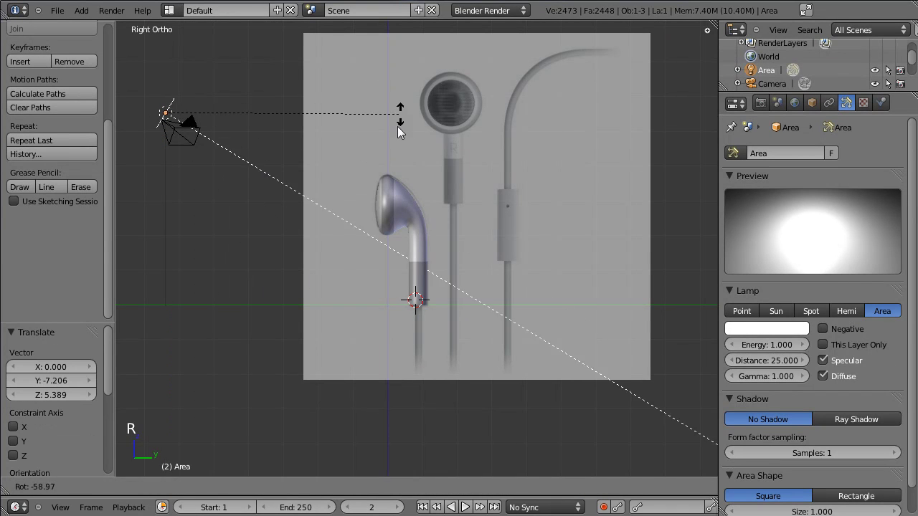
scroll(down, 3)
click(792, 337)
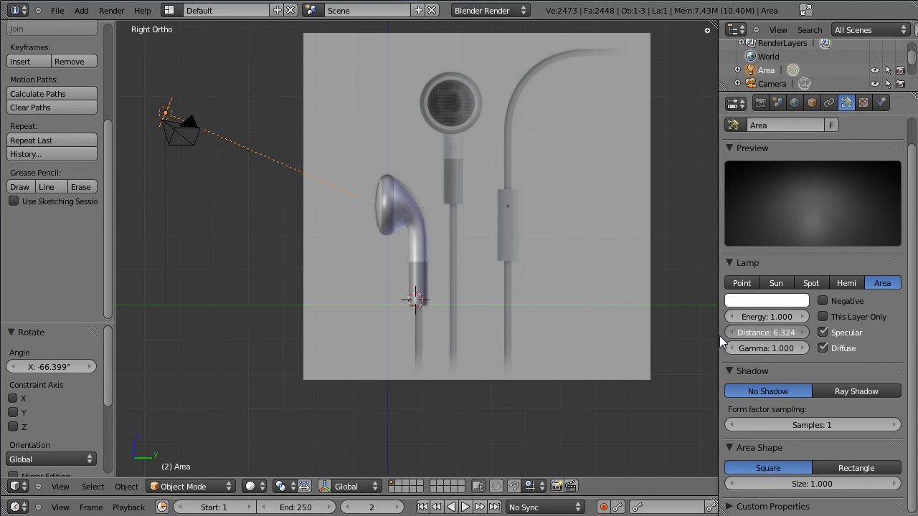
Set the Area light to Size 3.255 and Energy 0.380
click(810, 490)
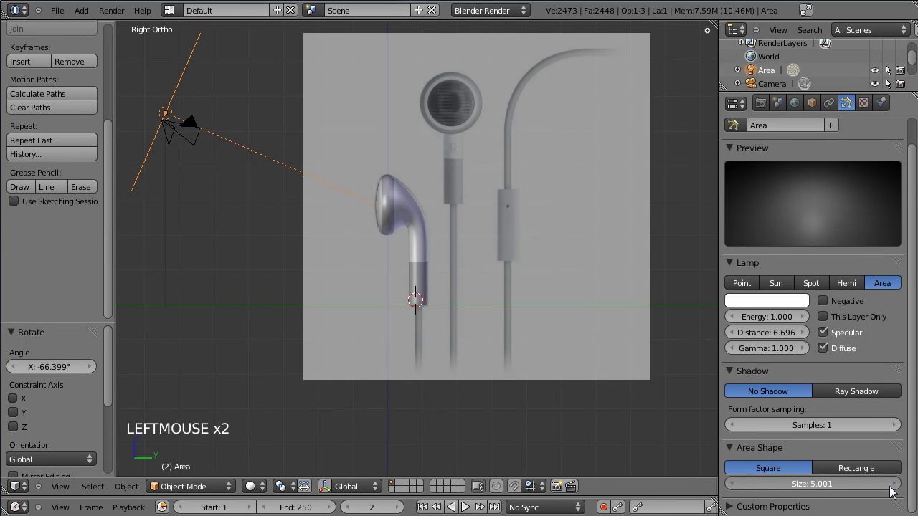
click(779, 324)
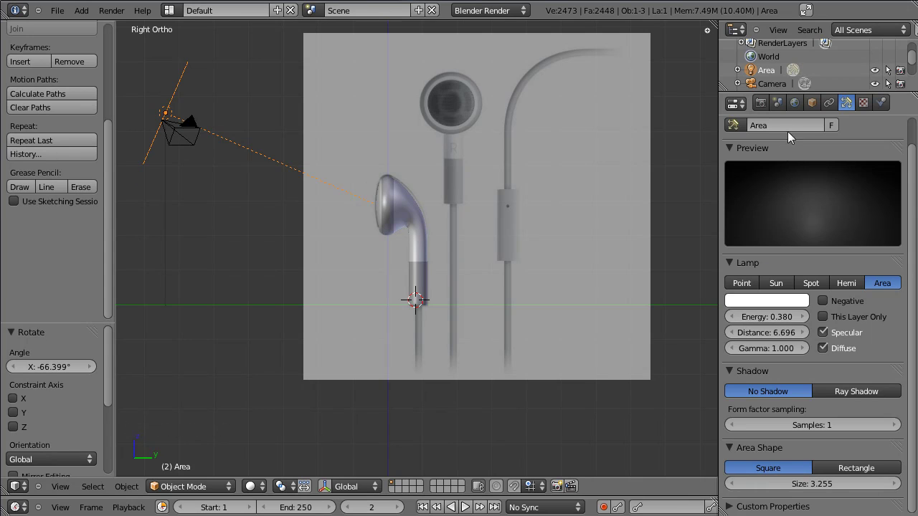
click(798, 104)
click(745, 373)
Enable world ambient occlusion at factor 0.50 and save the file
click(761, 388)
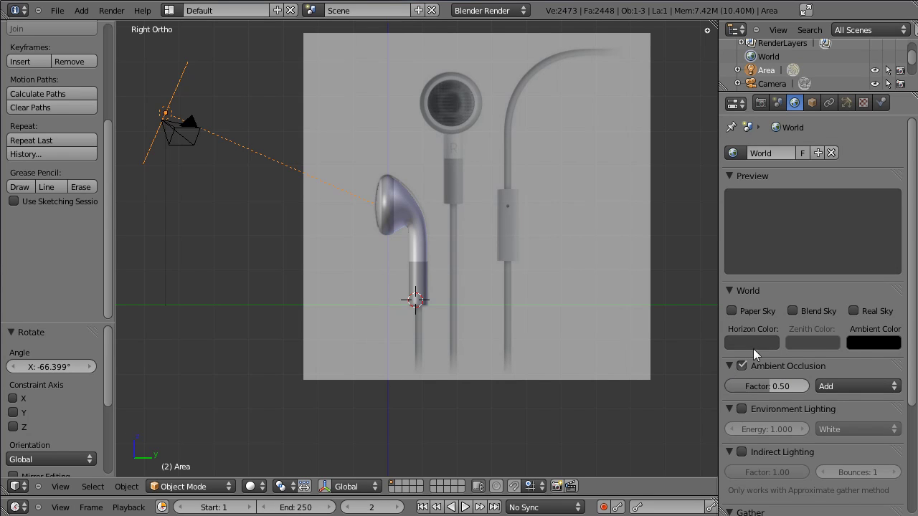
click(856, 109)
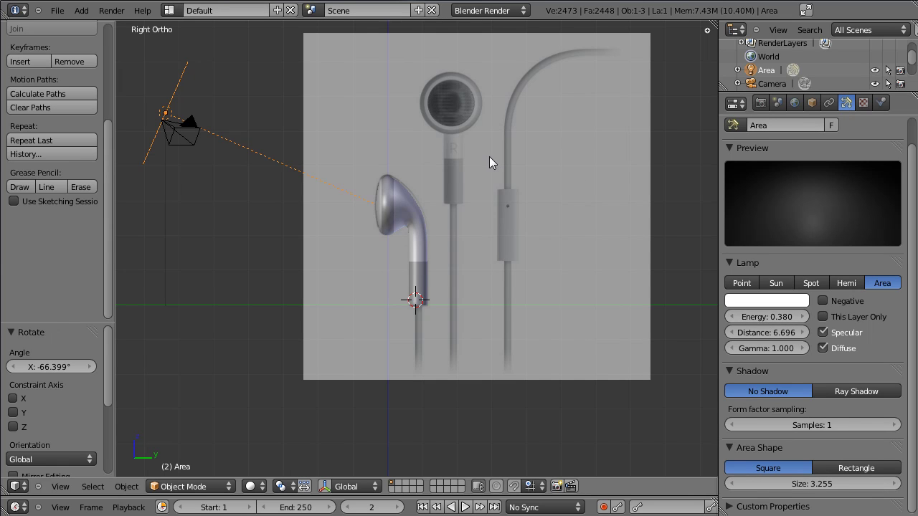
key(t)
key(ctrl+s)
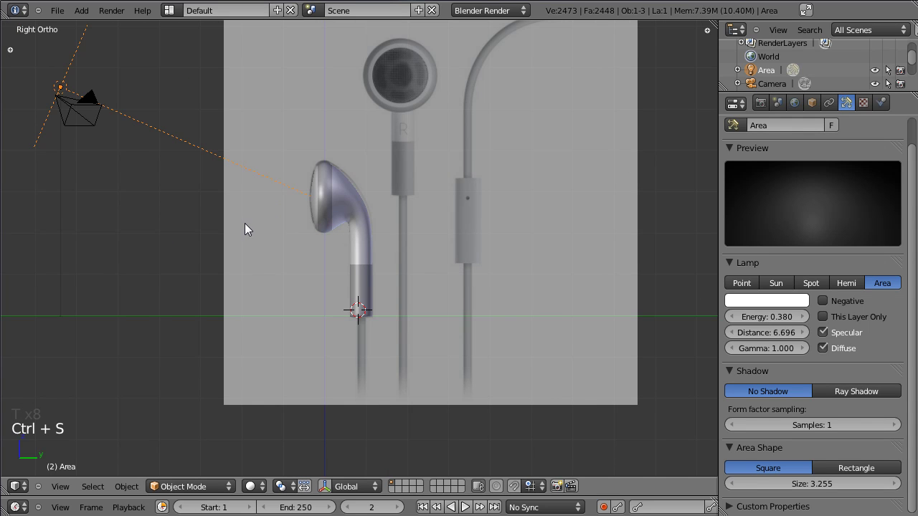
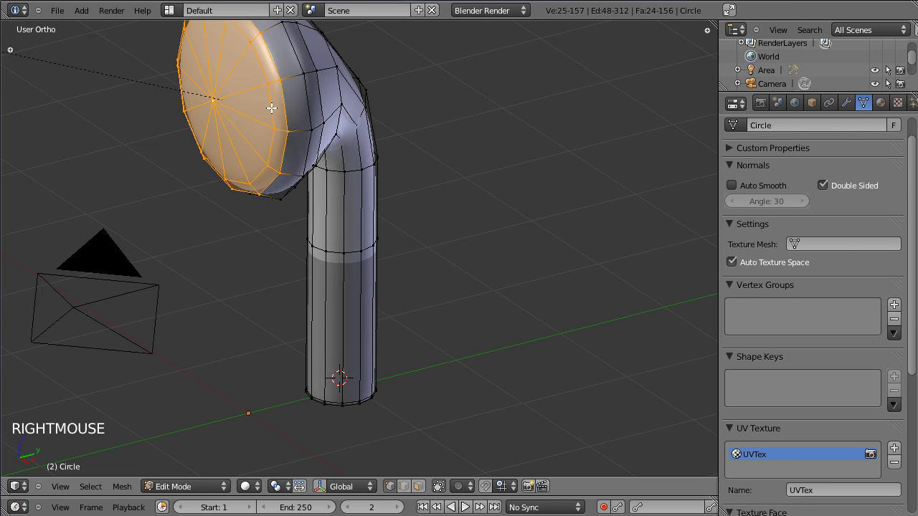
Unlink the grid_01.png texture from Plastic_blanc, leaving it only on Plastic_gris_clair
key(a)
click(885, 103)
click(778, 162)
click(904, 107)
click(813, 181)
click(831, 259)
click(884, 101)
click(795, 178)
click(879, 141)
click(773, 181)
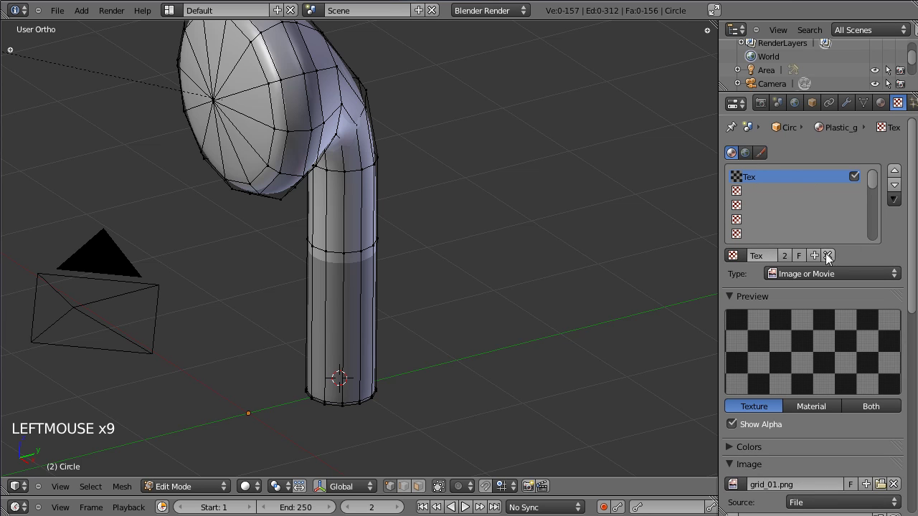
Select the earbud's 12 front faces, assign the Grille material to them and save
click(886, 108)
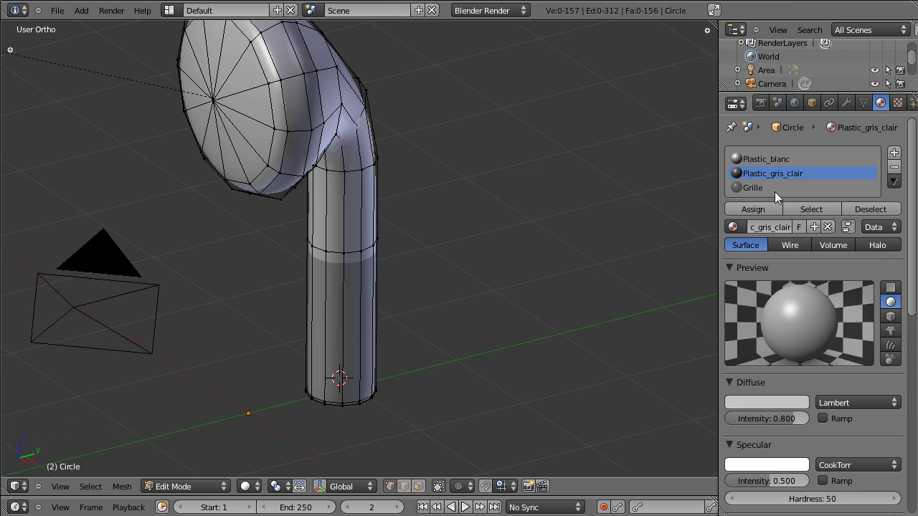
click(789, 162)
click(789, 175)
click(771, 191)
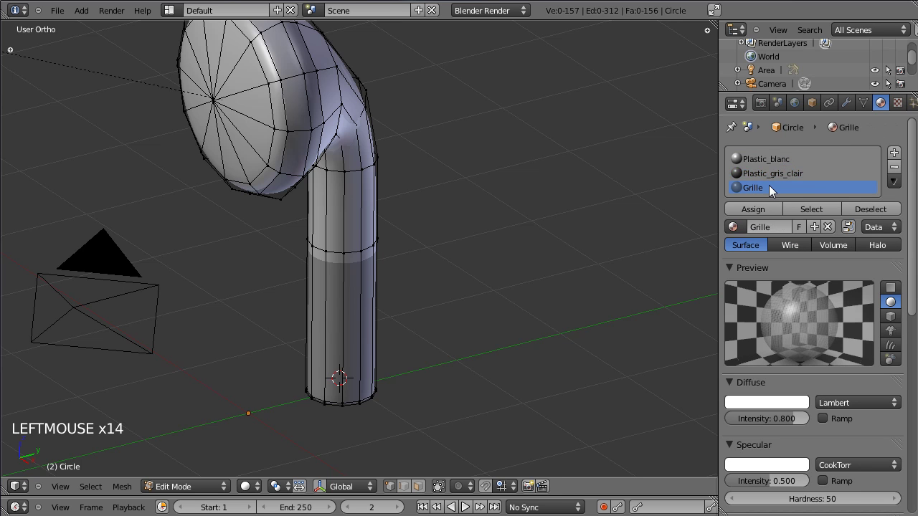
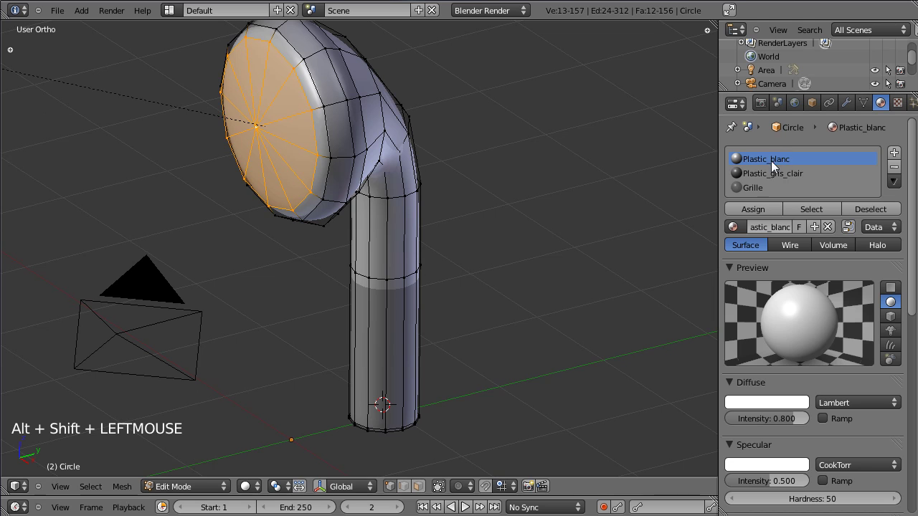
click(765, 186)
click(760, 214)
key(ctrl+s)
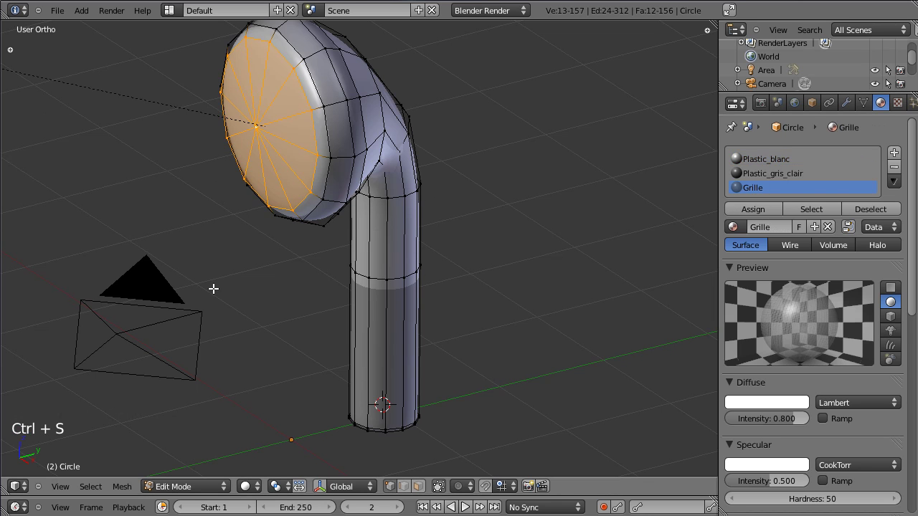
Finish editing the grille faces and render the earbud through the camera view
key(KP_0)
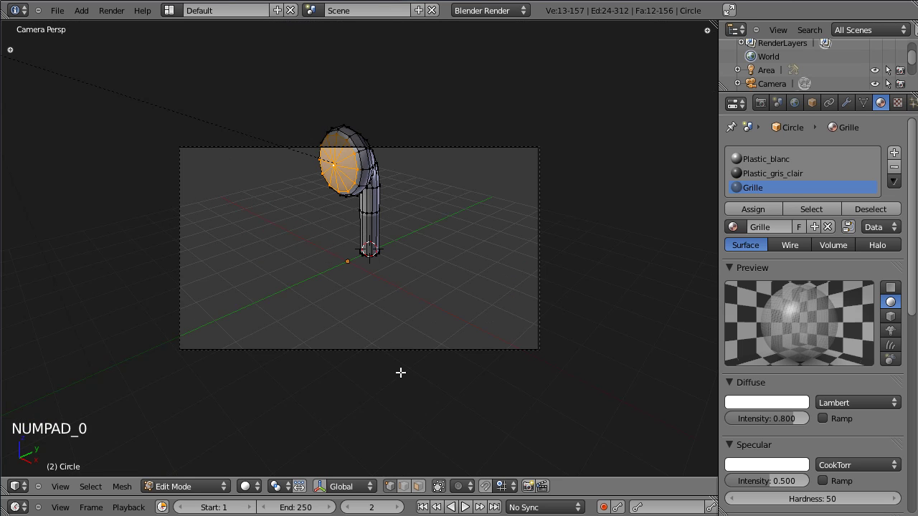
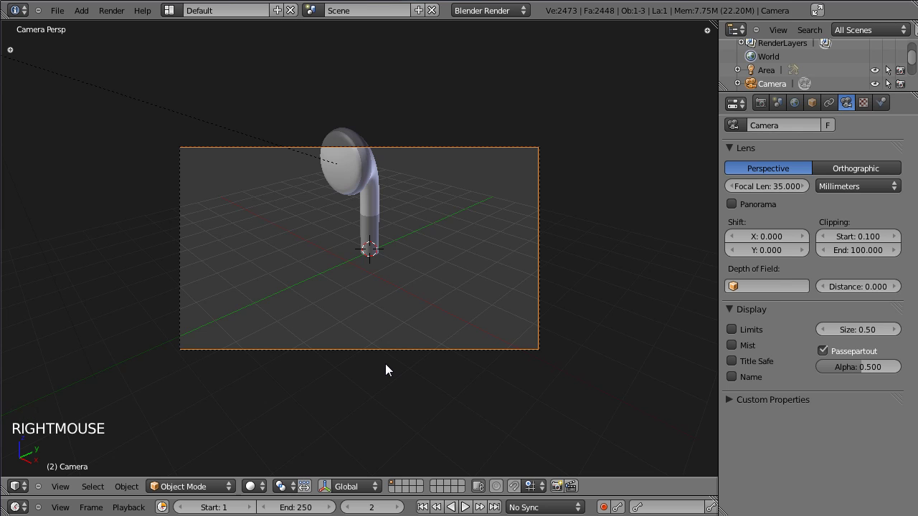
key(g)
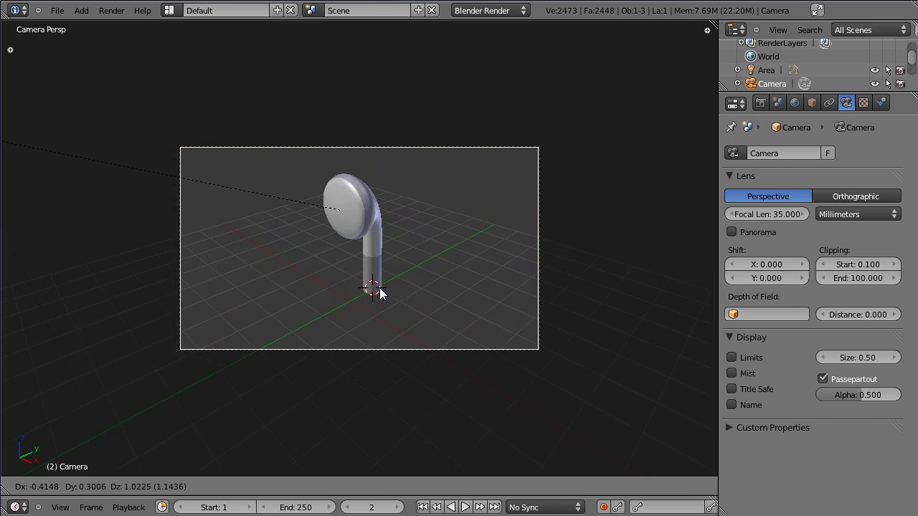
key(ctrl+s)
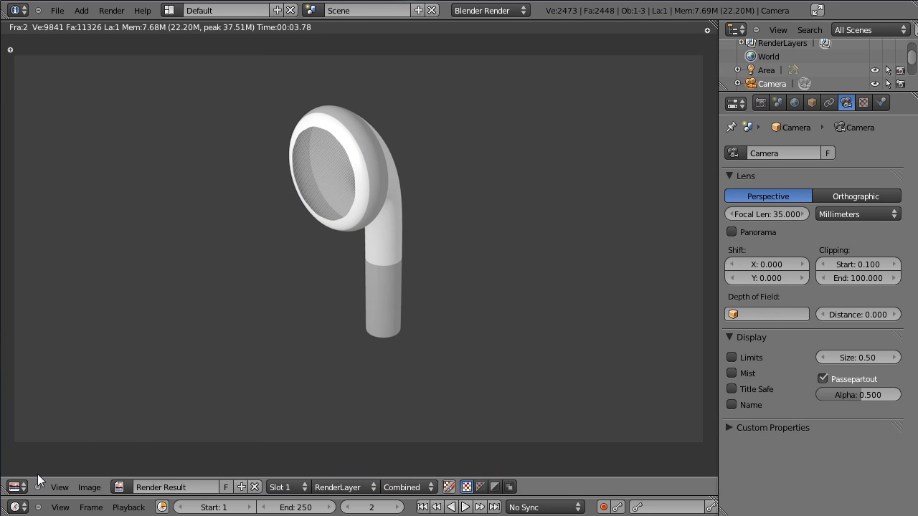
Return to the 3D view, select the earbud body and view it side-on from Right Ortho
click(39, 475)
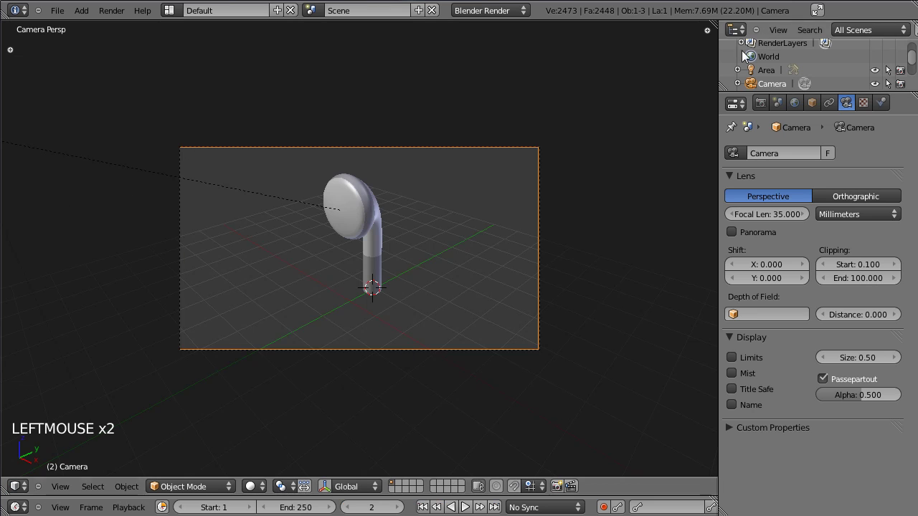
scroll(up, 3)
right_click(361, 179)
key(KP_3)
click(380, 151)
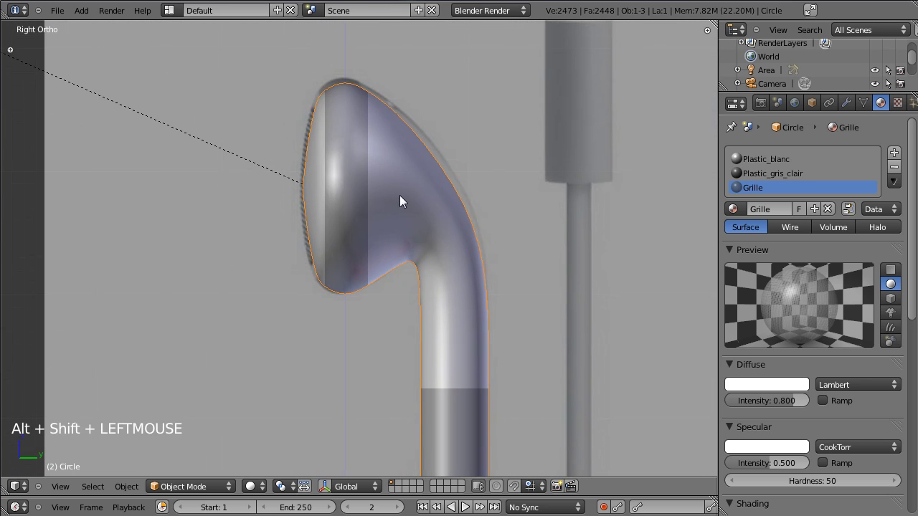
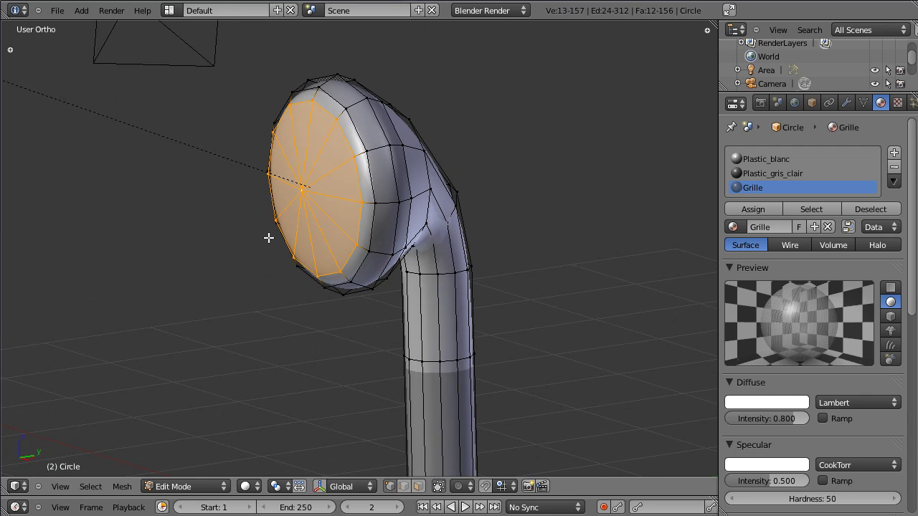
Duplicate the 12 front grille faces with Shift+D as a copy to pull forward
key(shift+d)
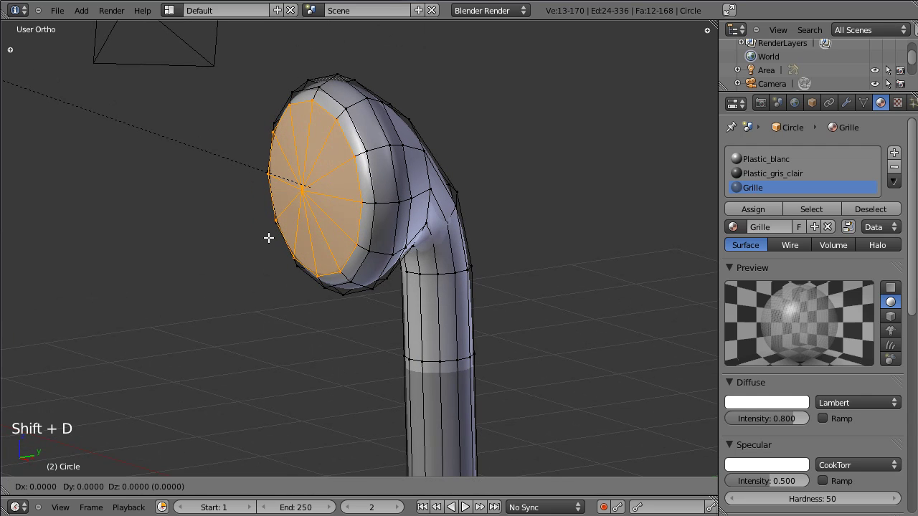
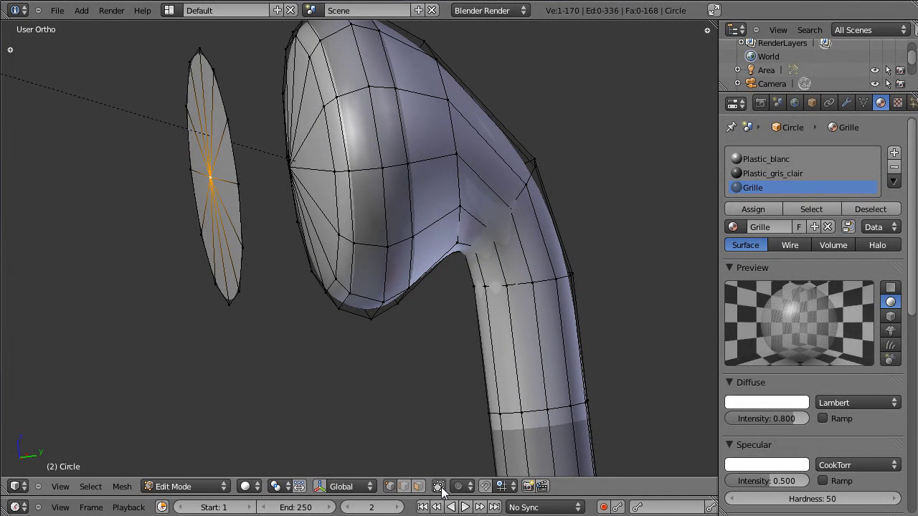
Set Snap Element to Face and move the copied disc along a locked global axis
click(446, 493)
click(508, 493)
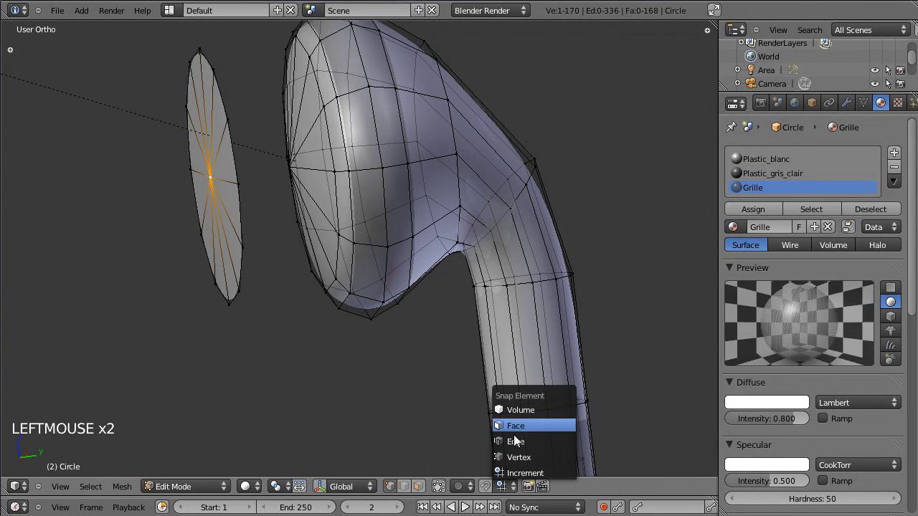
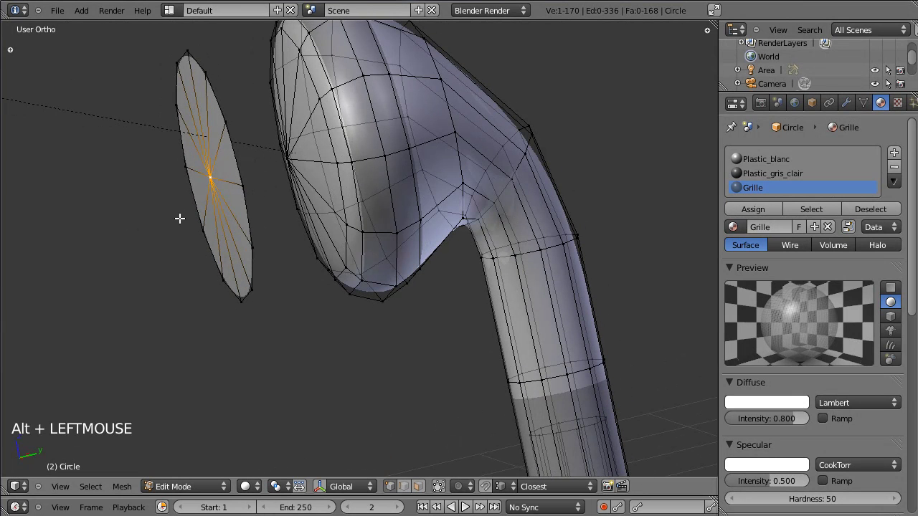
key(g)
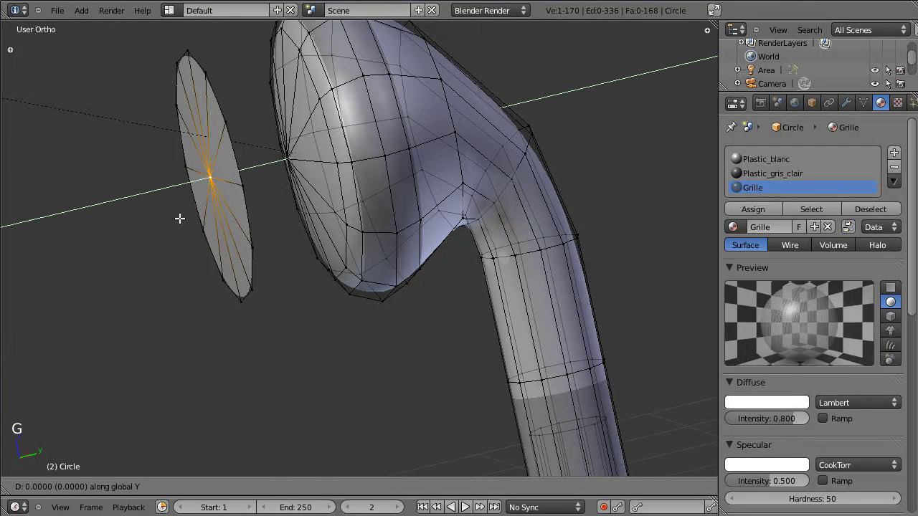
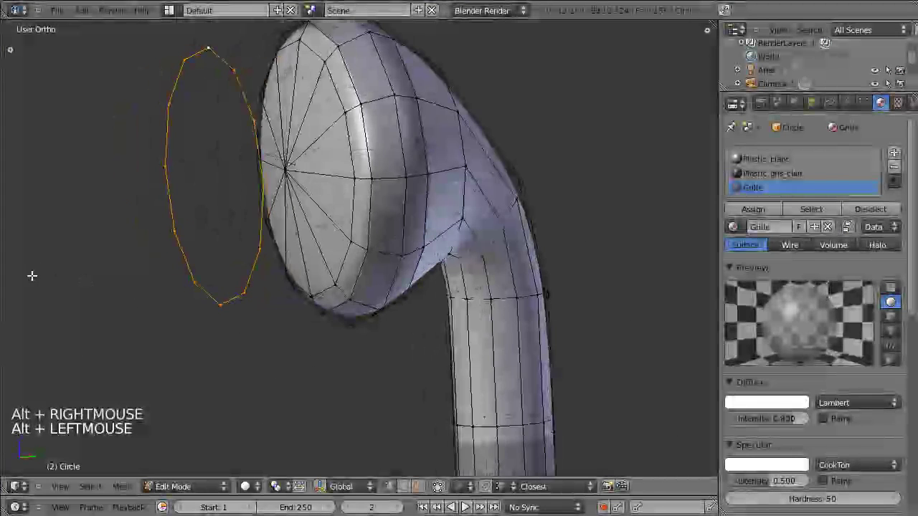
Extrude and shrink the ring inward repeatedly into a flat cover with a small centre hole
key(e)
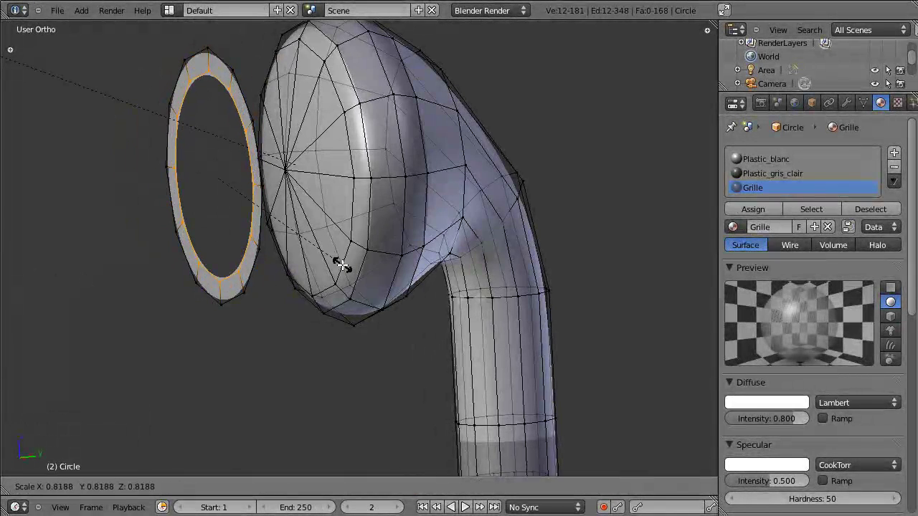
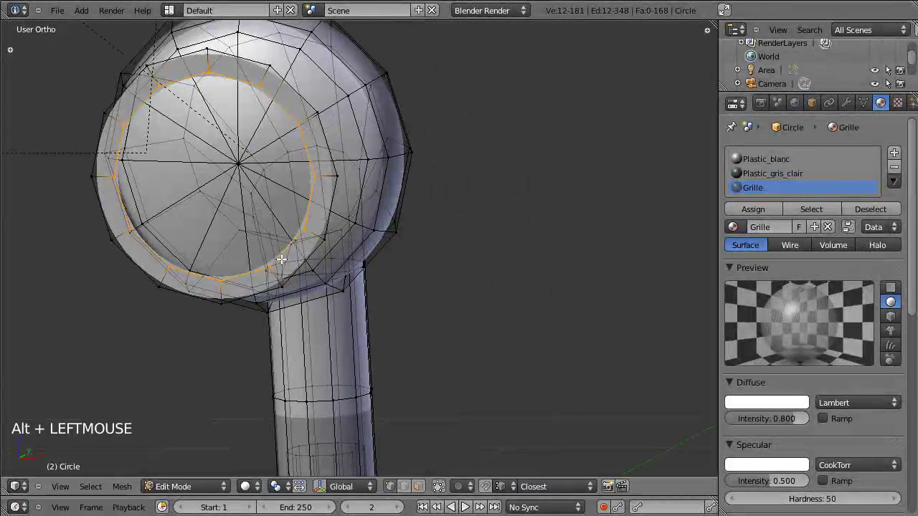
key(e)
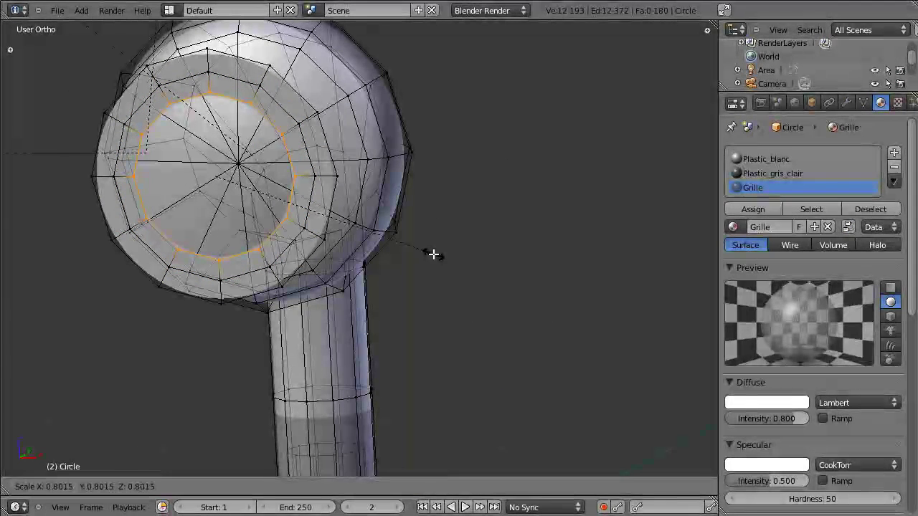
key(e)
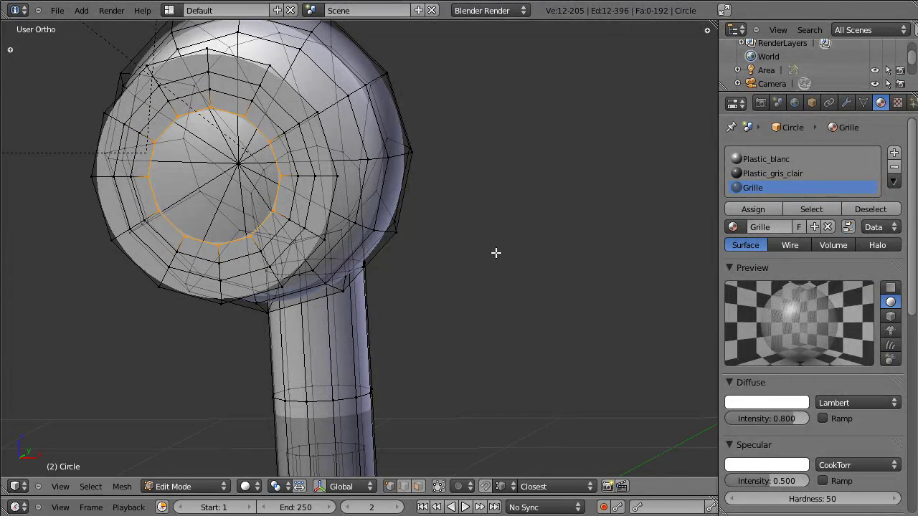
key(e)
key(w)
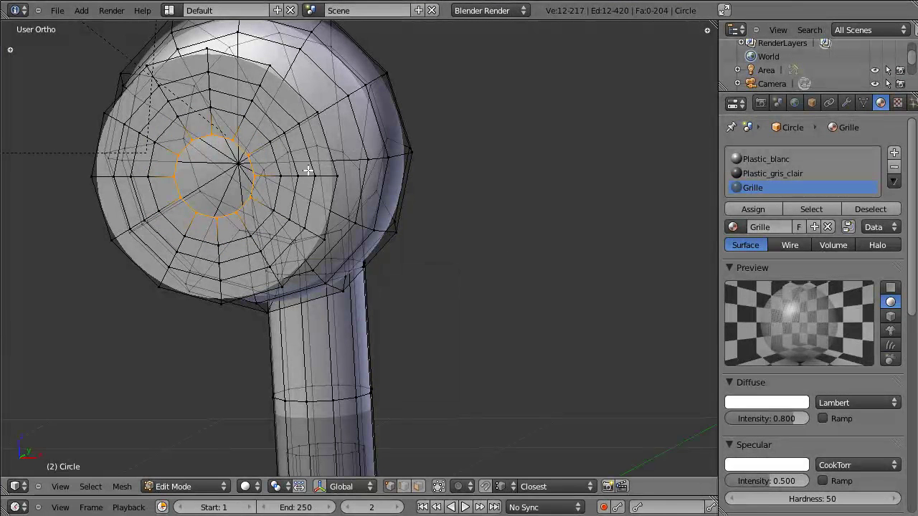
key(s)
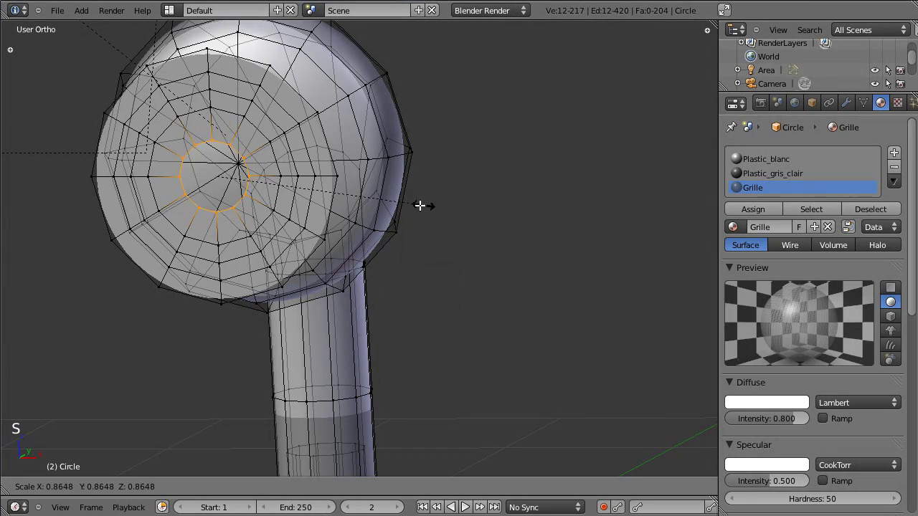
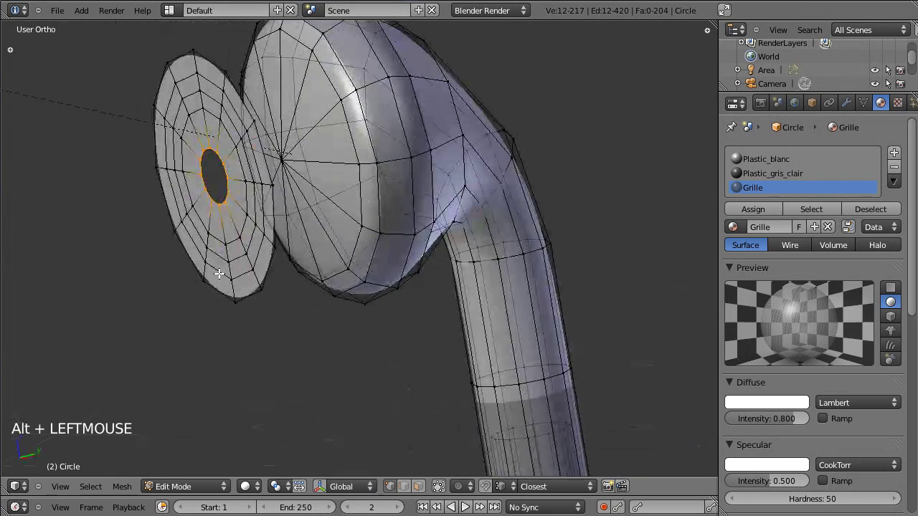
Extrude the centre hole back into the cover and merge its bottom loop into one point
click(440, 491)
key(e)
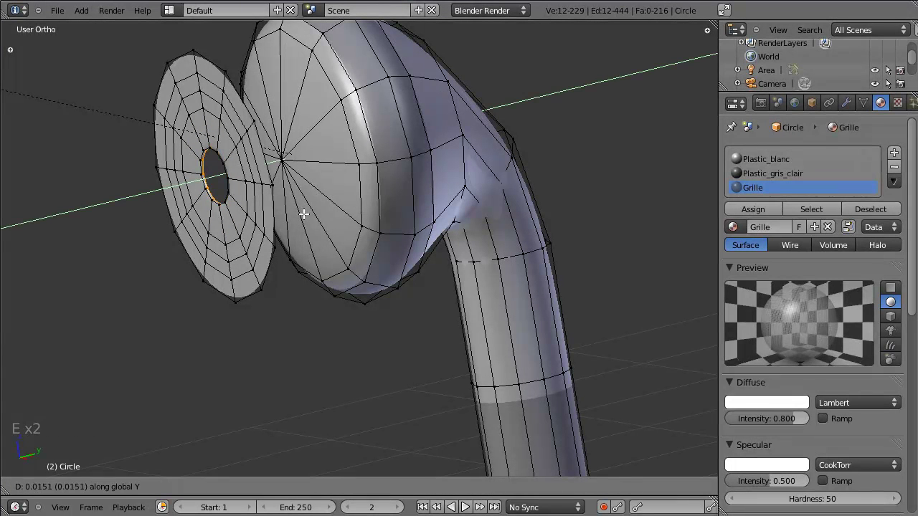
key(e)
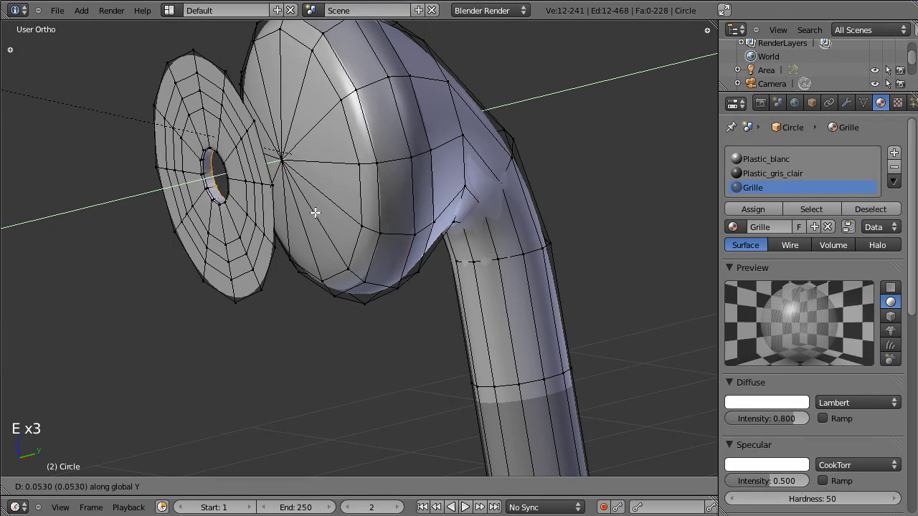
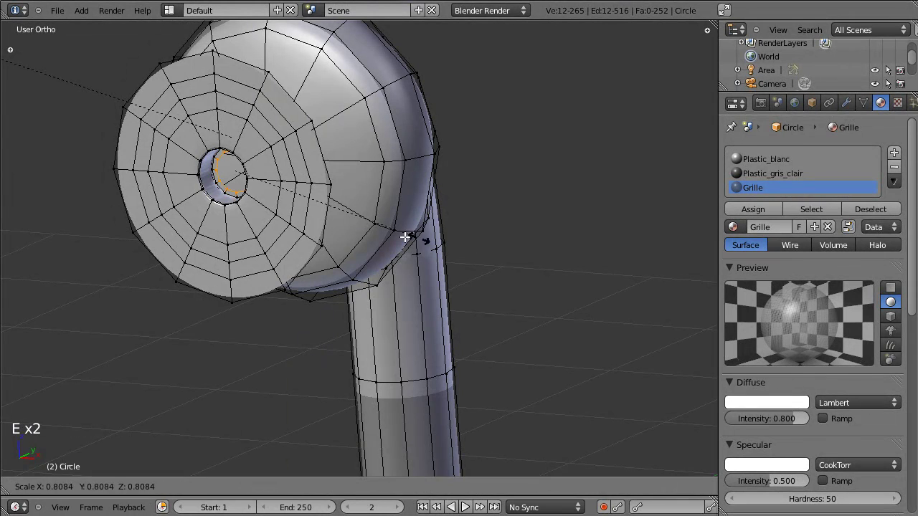
key(w)
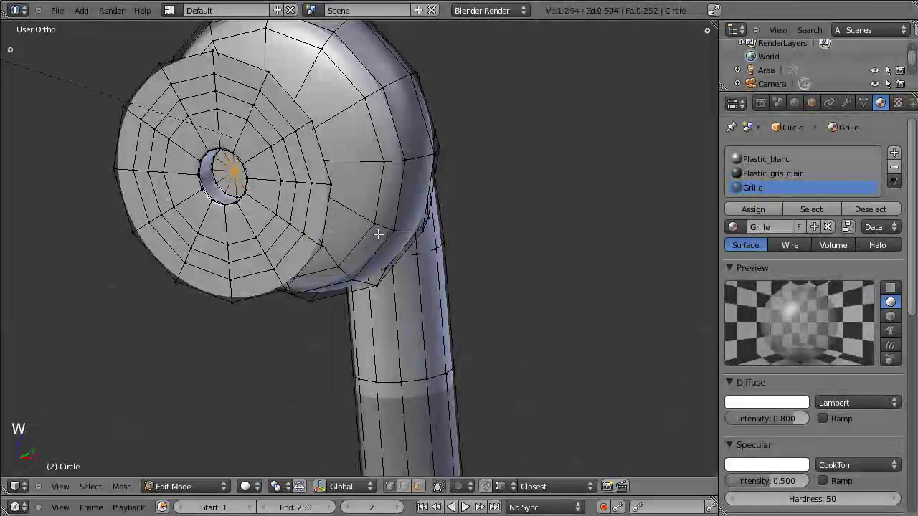
key(Tab)
Cut four curved slot openings through the cover around the central hole, ending in object mode
click(162, 261)
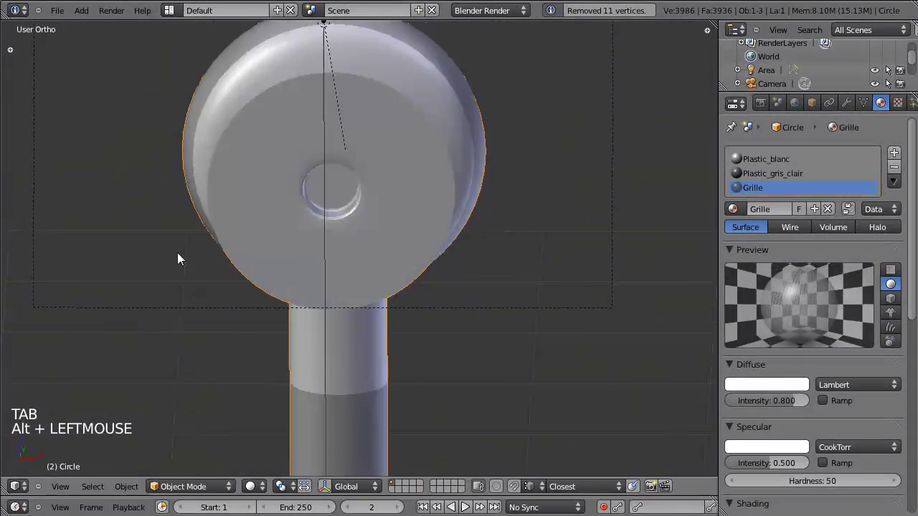
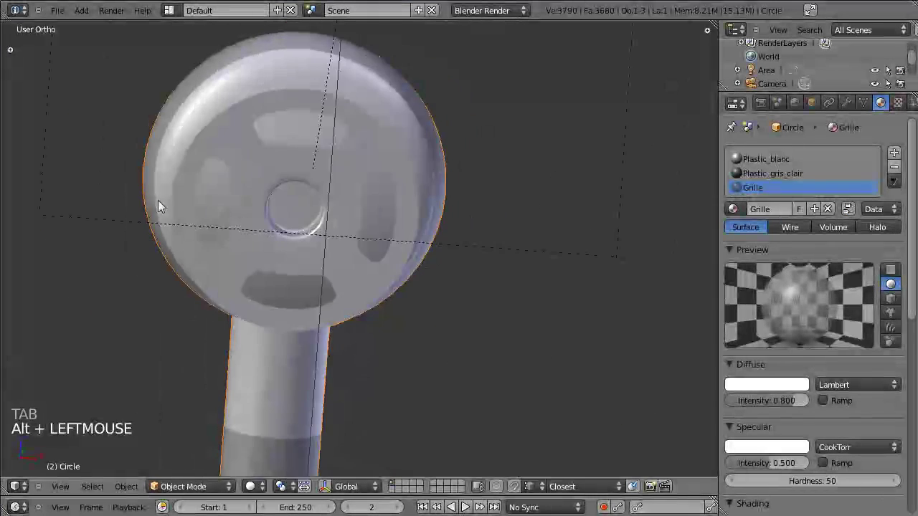
click(370, 197)
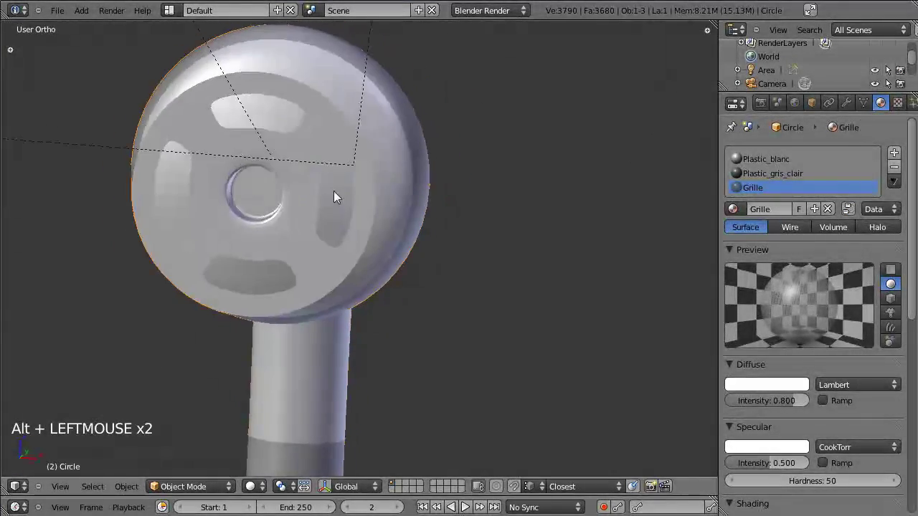
click(308, 216)
click(213, 255)
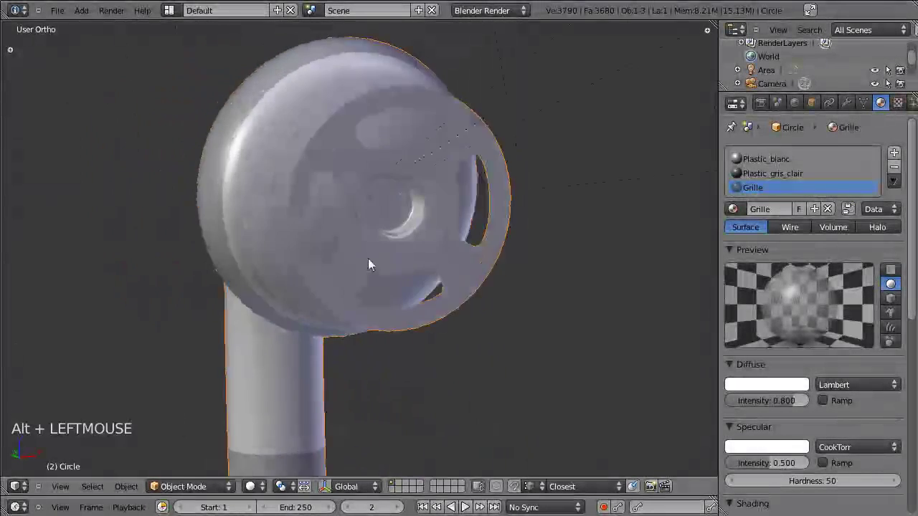
Select the whole grille cover piece and assign it the Plastic_gris_clair light grey material
key(Tab)
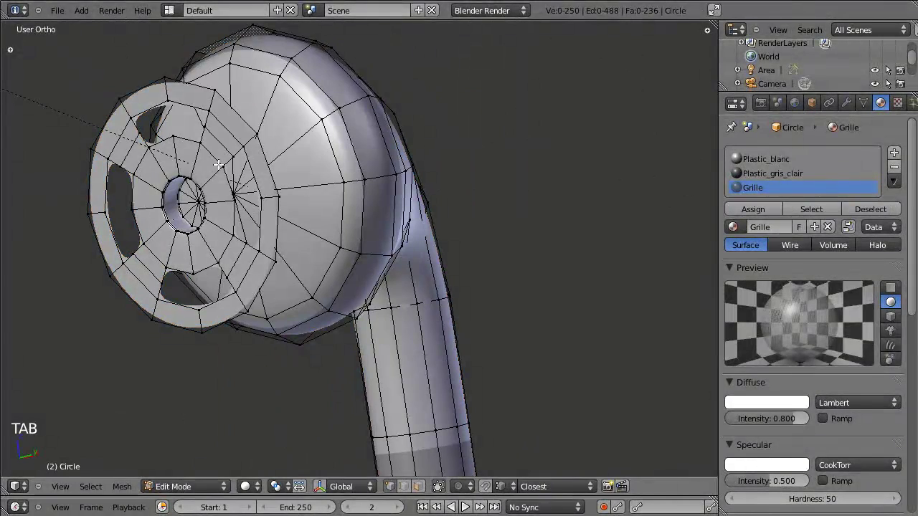
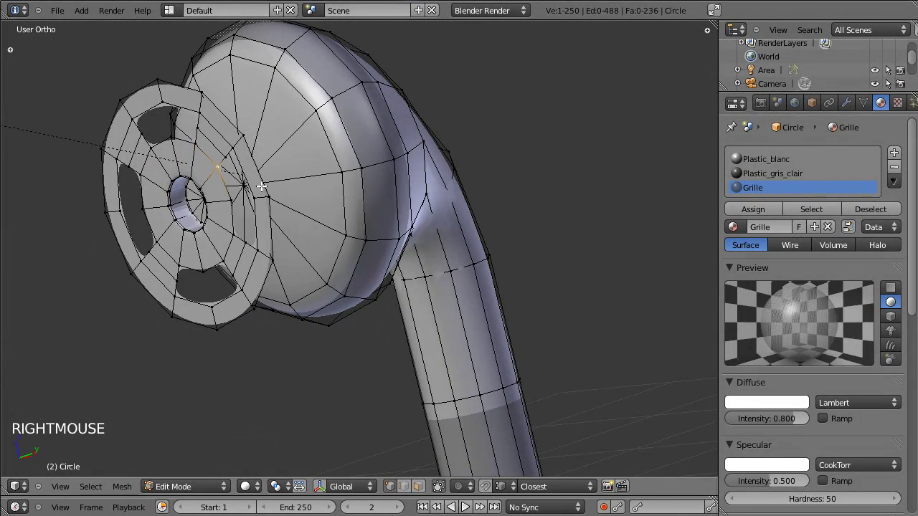
key(ctrl+l)
key(ctrl+l)
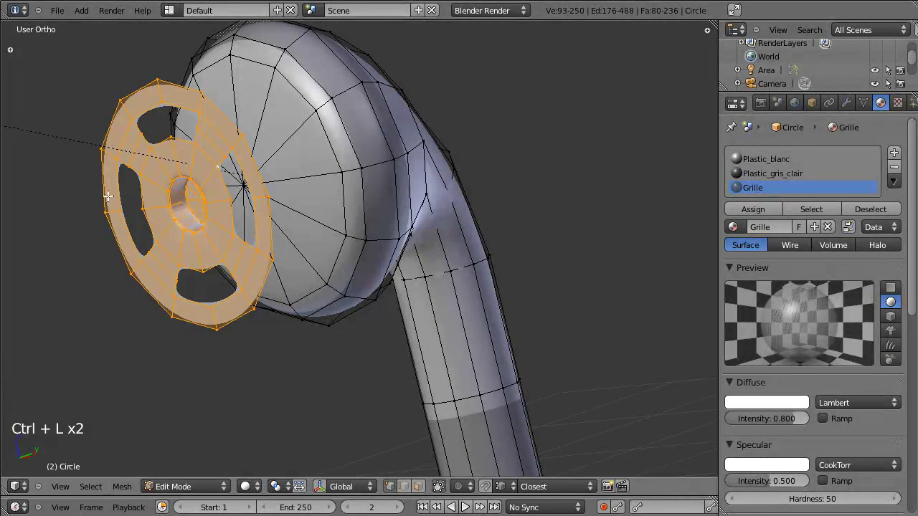
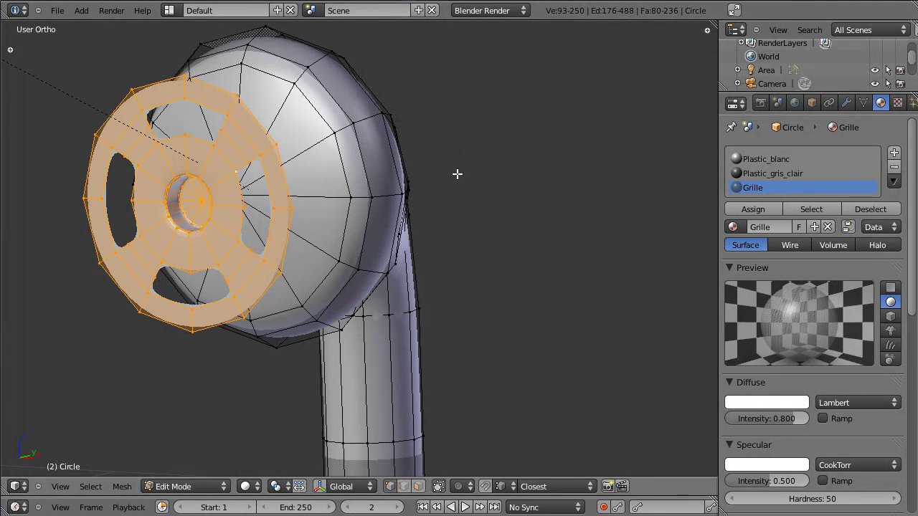
click(773, 165)
click(772, 179)
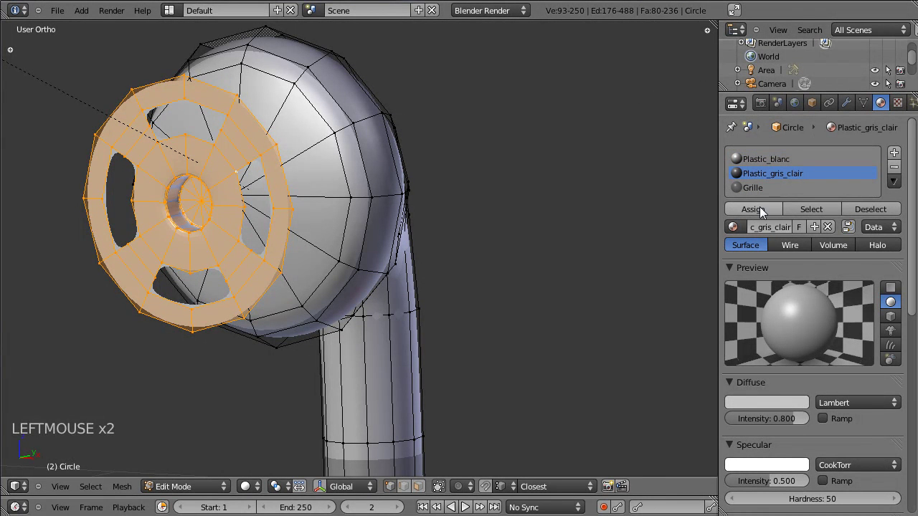
click(764, 212)
key(Tab)
click(146, 201)
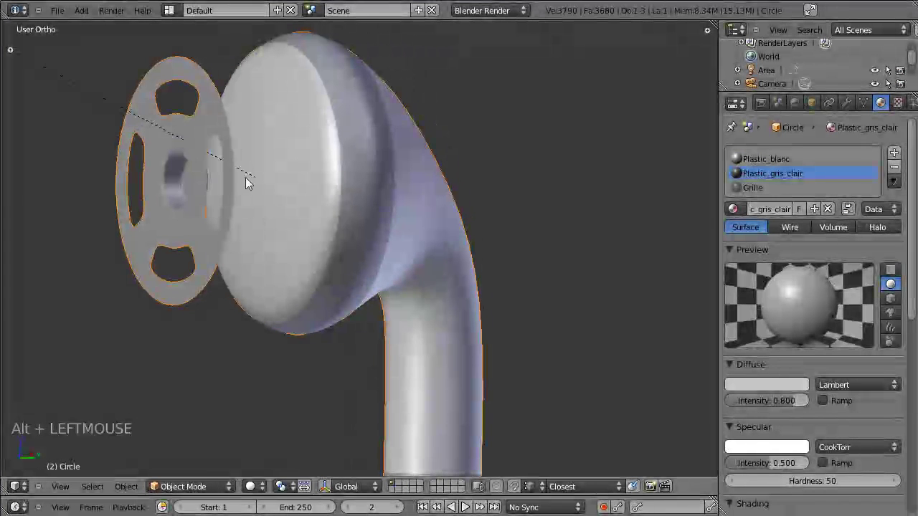
click(181, 170)
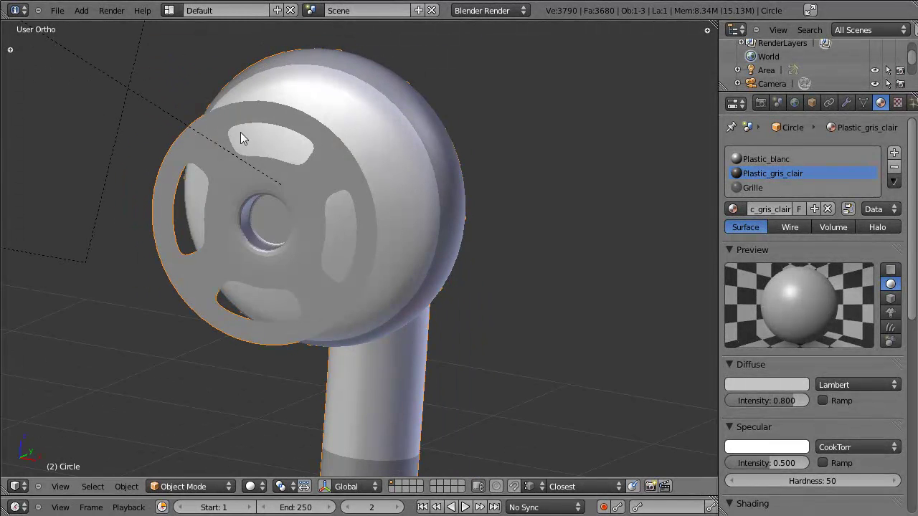
click(278, 183)
click(393, 178)
double_click(392, 208)
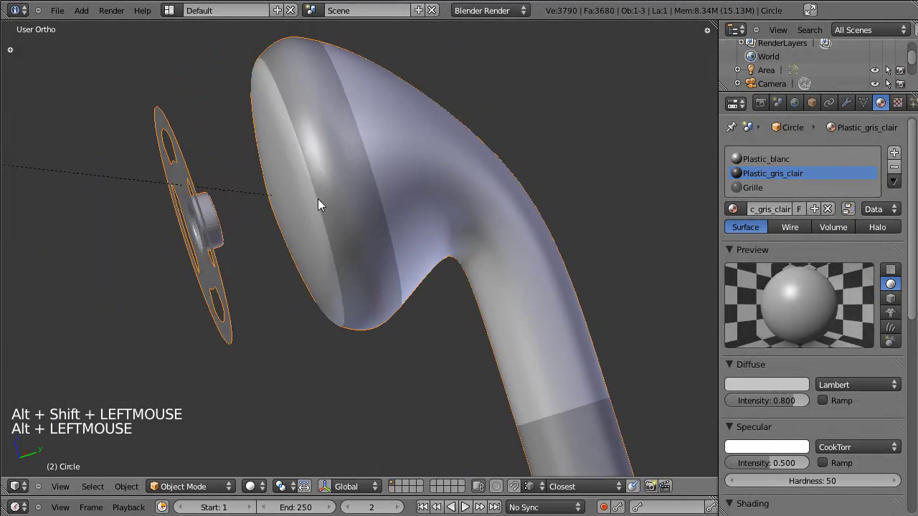
Extrude the grille's central hub ring outward twice to start a backing disc
key(Tab)
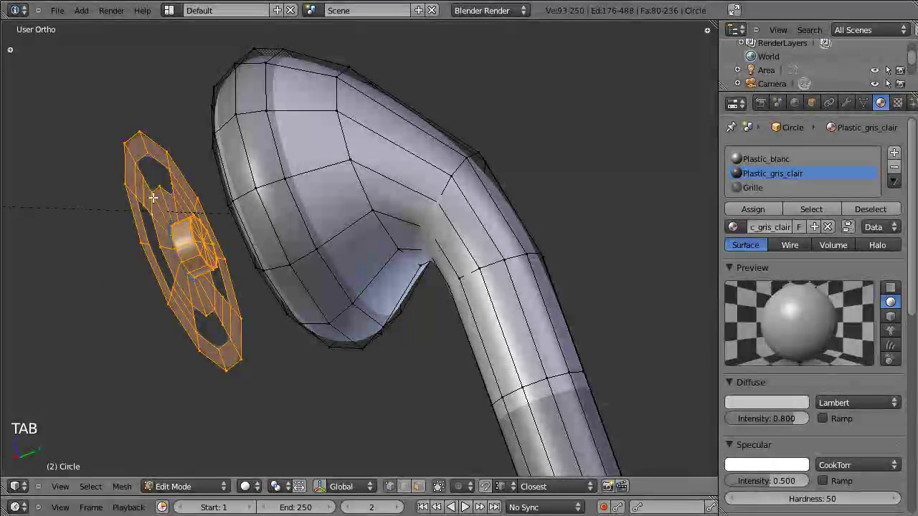
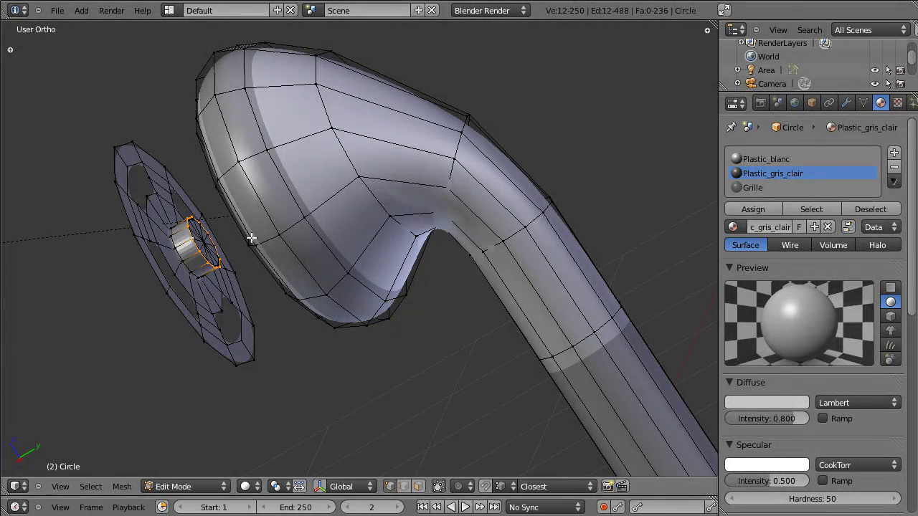
key(shift+d)
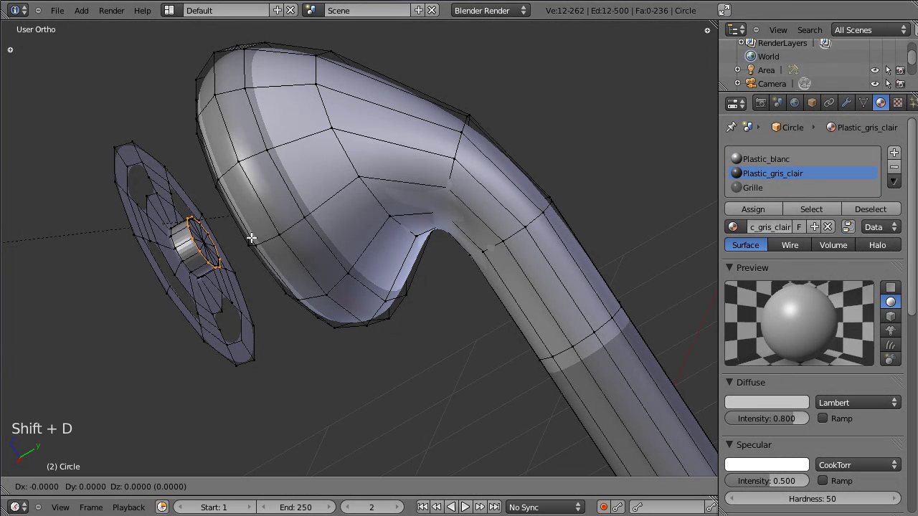
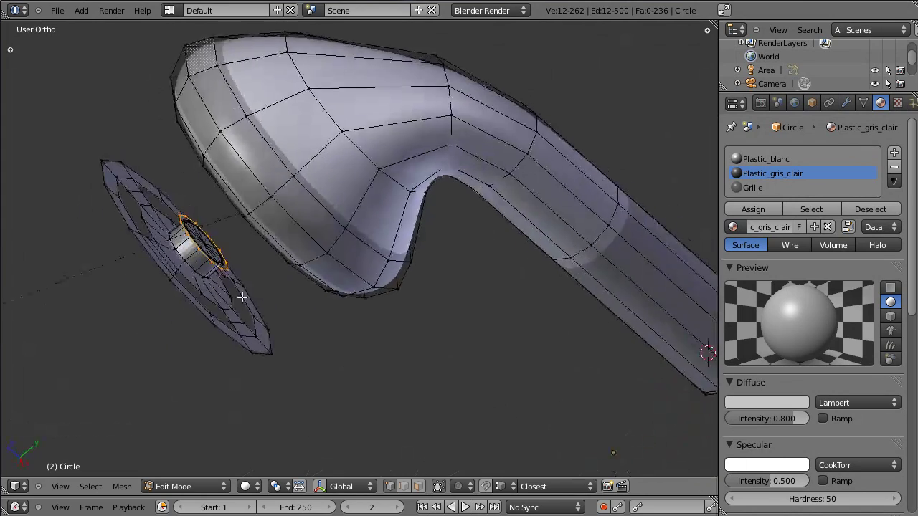
key(e)
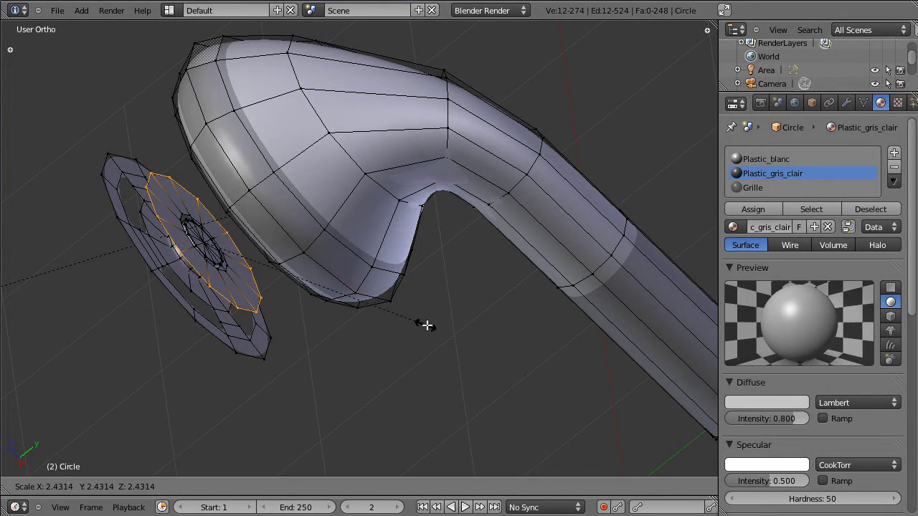
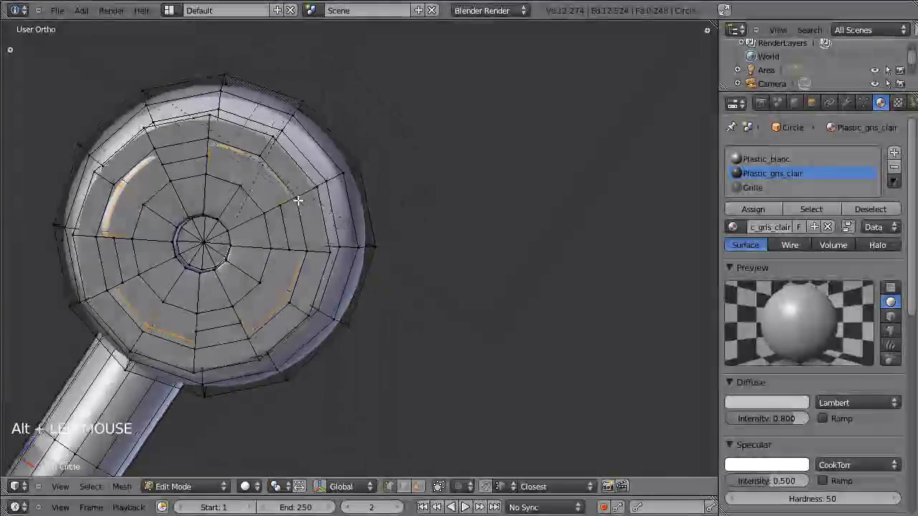
key(s)
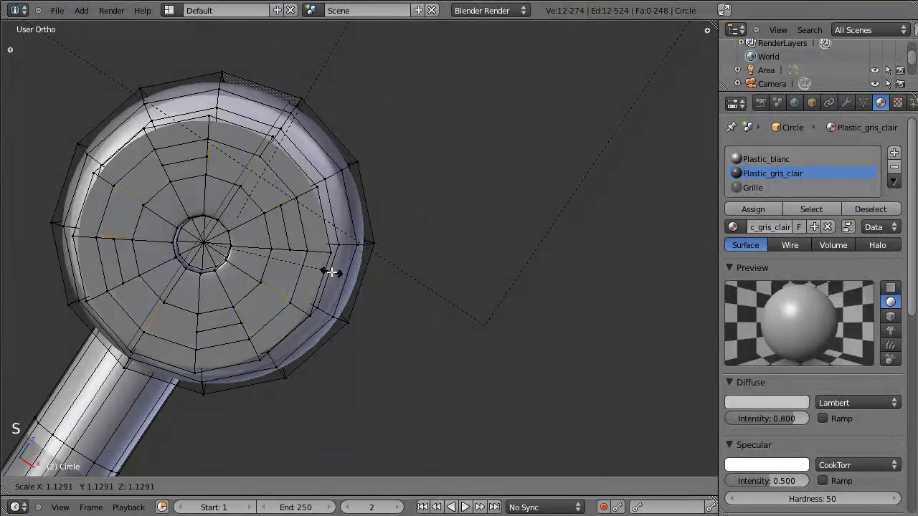
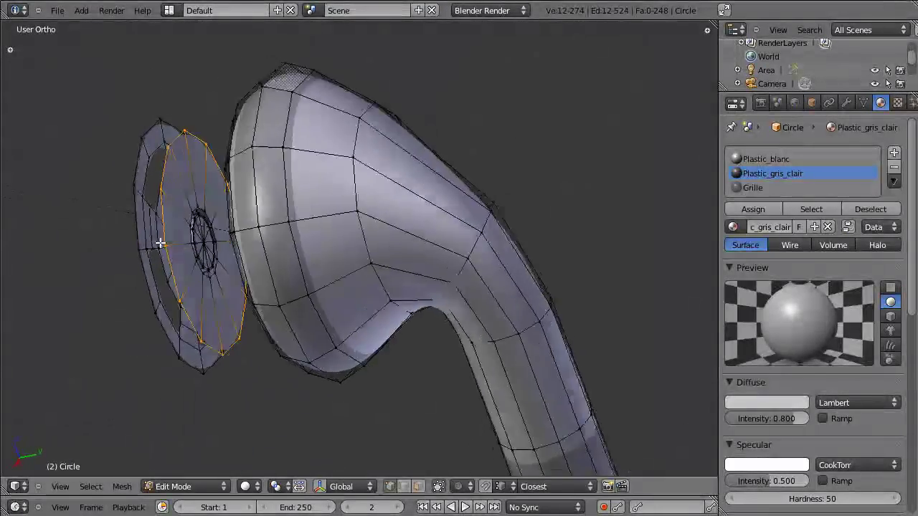
Widen the ring to backing size, fill it with faces and shift it along the earbud's axis
key(g)
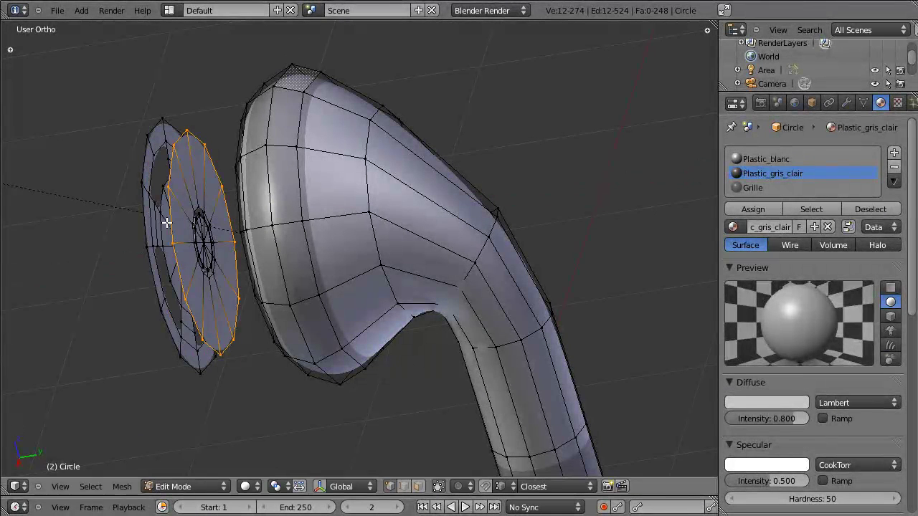
key(ctrl+l)
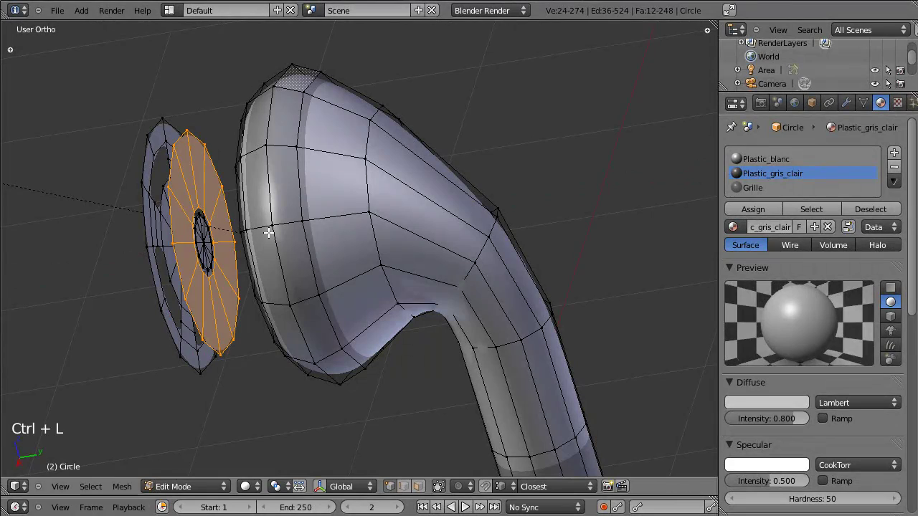
key(g)
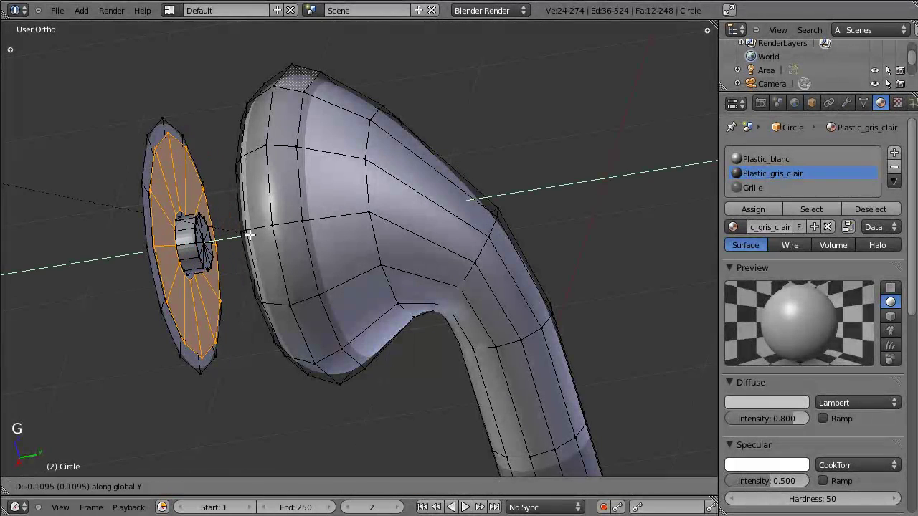
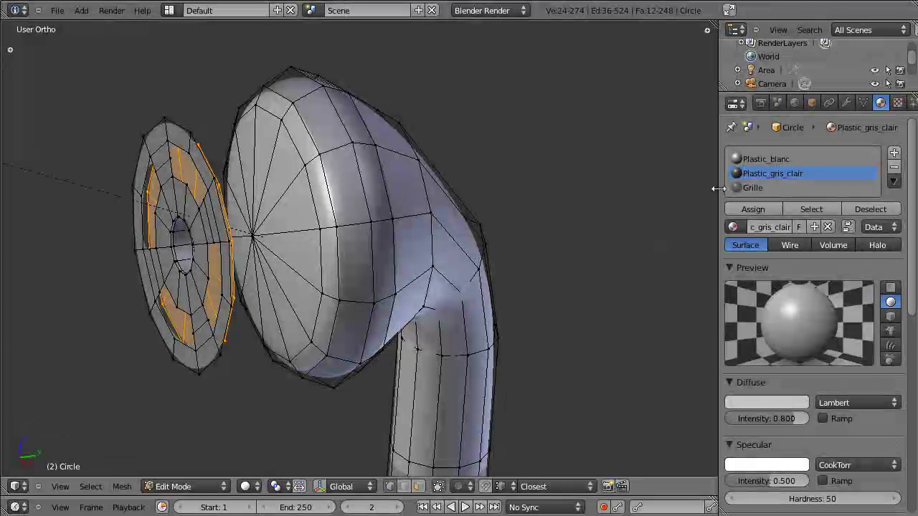
Add a fourth material slot with a duplicated material renamed Plastic_gris_fonce
click(750, 176)
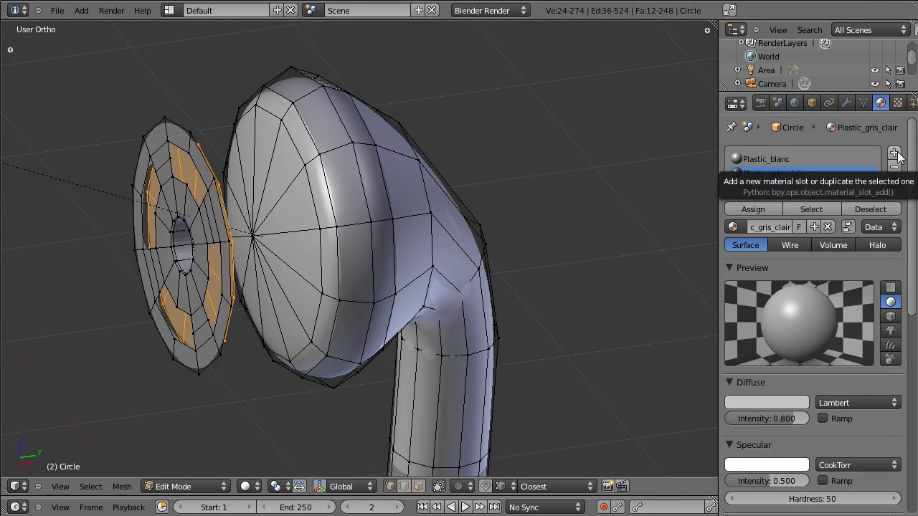
click(902, 157)
click(742, 246)
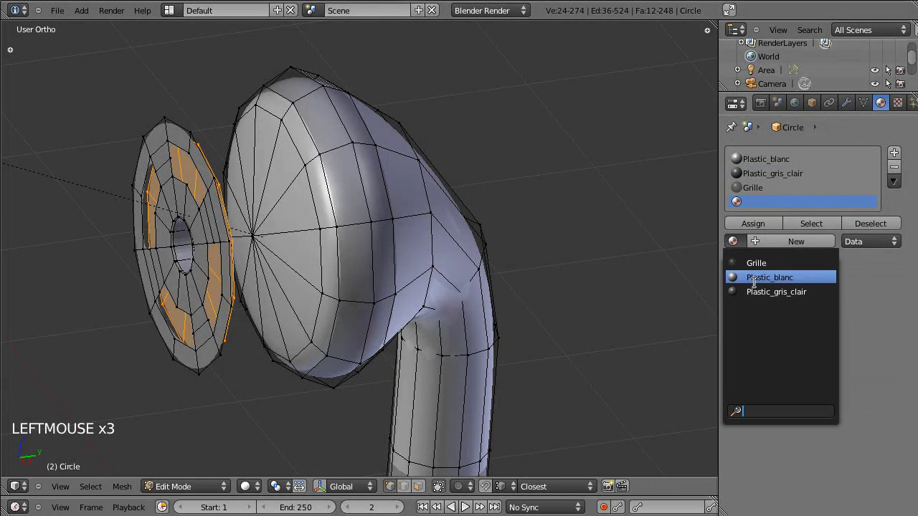
click(785, 246)
click(761, 246)
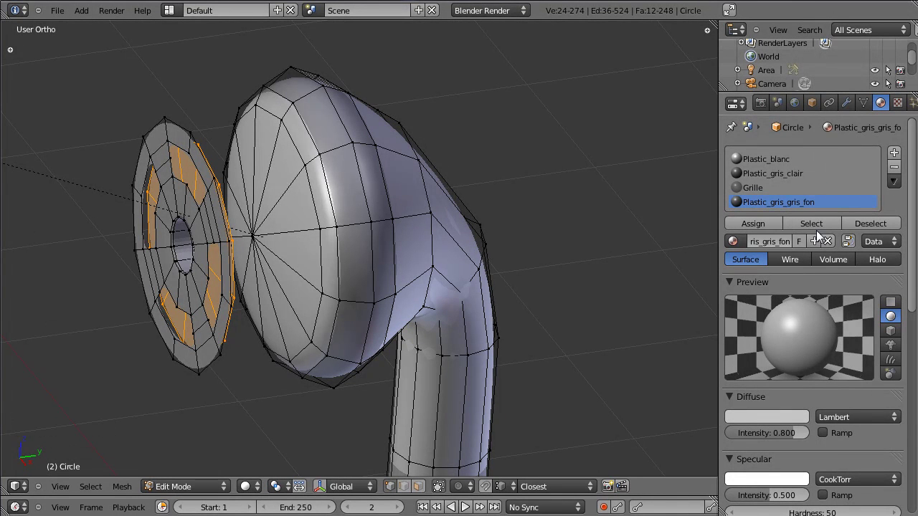
click(758, 249)
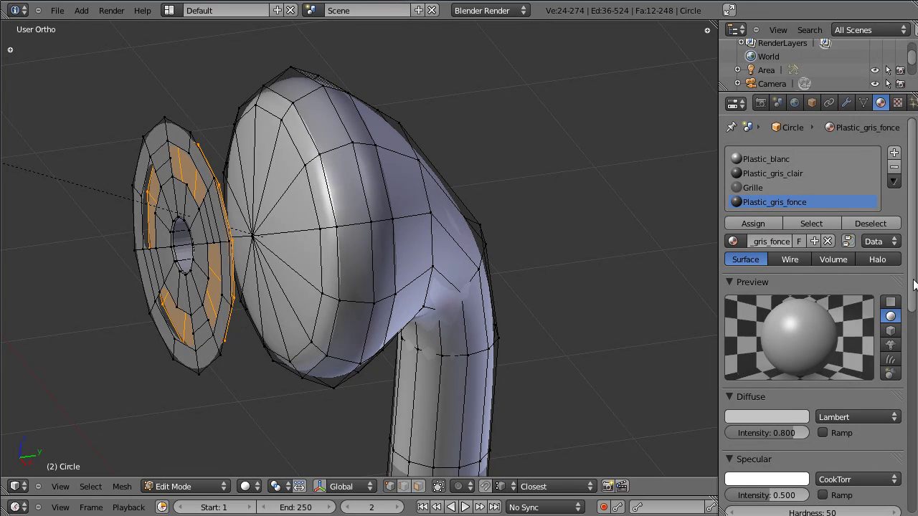
Set Plastic_gris_fonce's diffuse colour to 0.22 grey and assign it to the backing disc
click(791, 421)
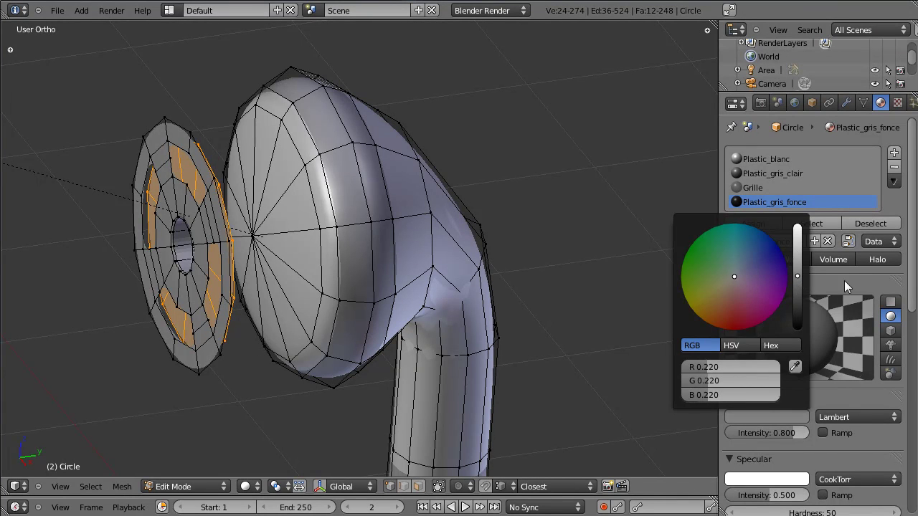
click(768, 228)
key(Tab)
click(137, 300)
click(579, 276)
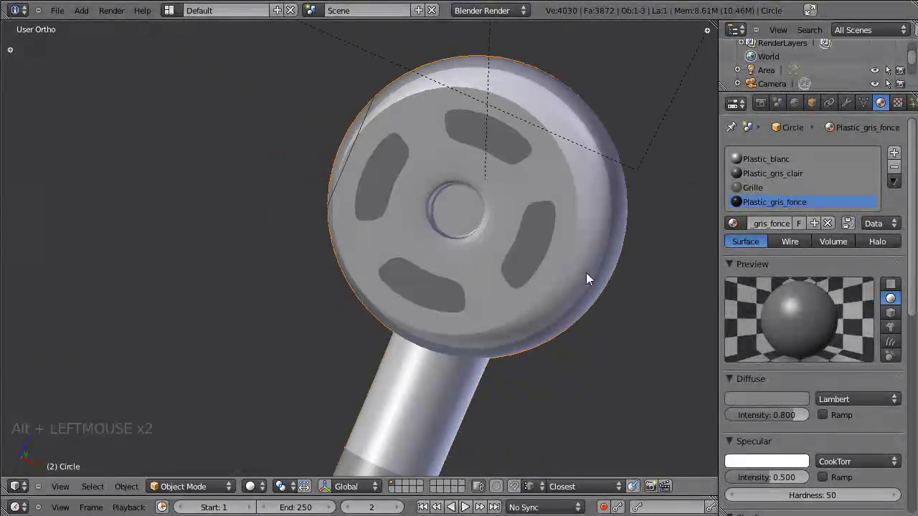
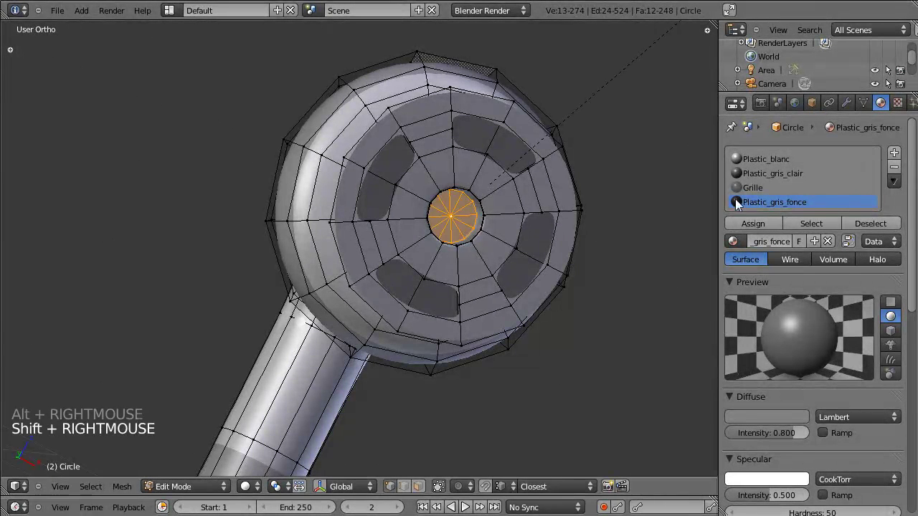
Assign Plastic_gris_fonce to the grille's centre cap faces and check it in object mode
click(757, 228)
key(Tab)
click(546, 223)
click(494, 214)
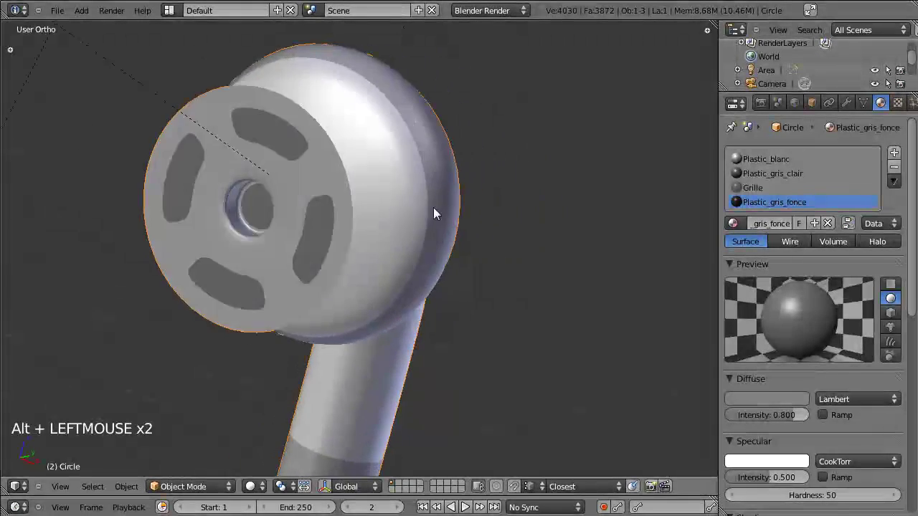
click(364, 215)
click(431, 214)
key(Tab)
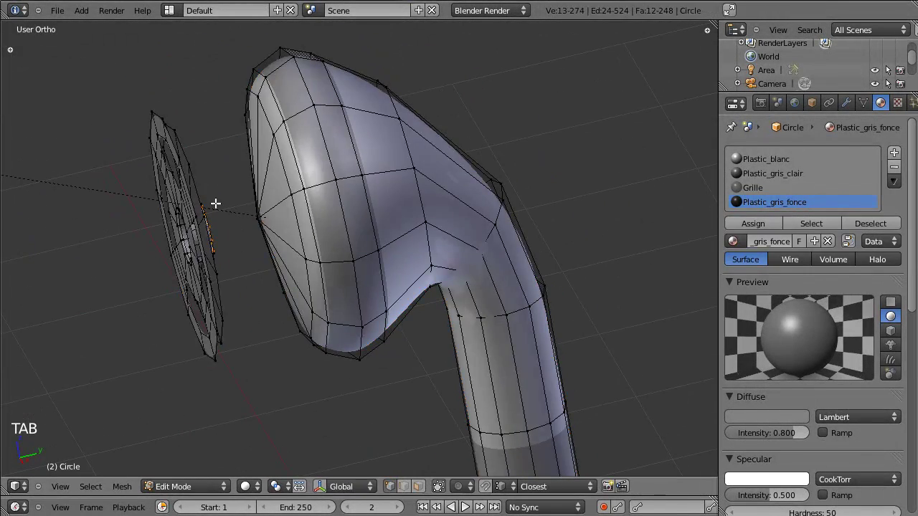
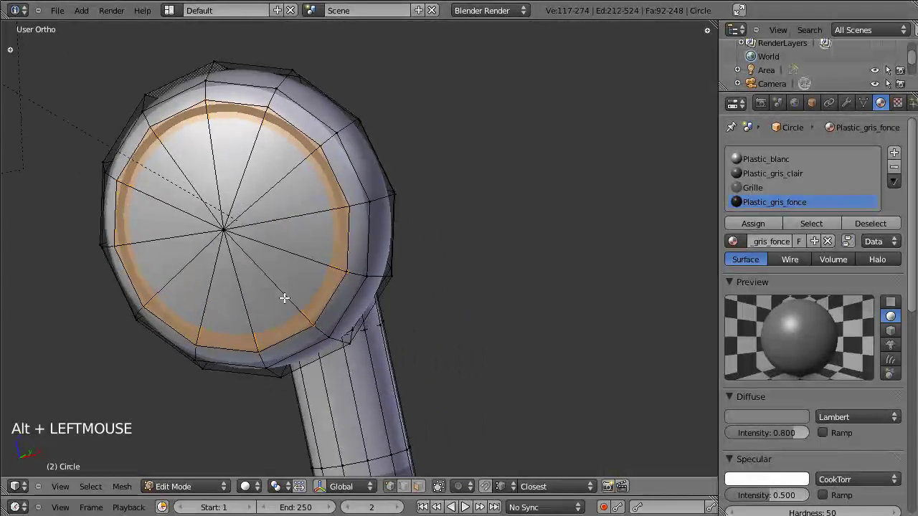
Slide the grille along the earbud's axis until it seats against the front face
key(g)
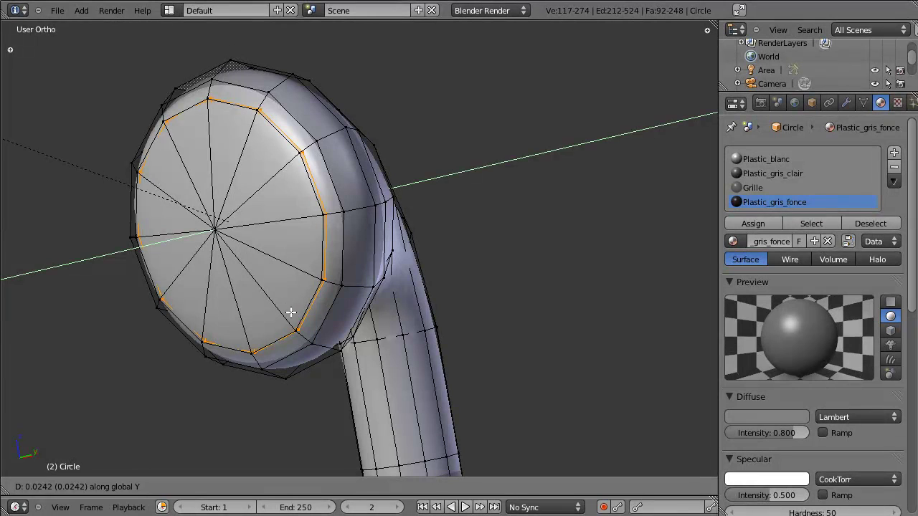
key(Tab)
scroll(down, 3)
scroll(up, 3)
scroll(down, 3)
click(386, 270)
click(207, 308)
Render a quick preview showing dark grey through the grille slots, then return to editing the front rim
key(ctrl+s)
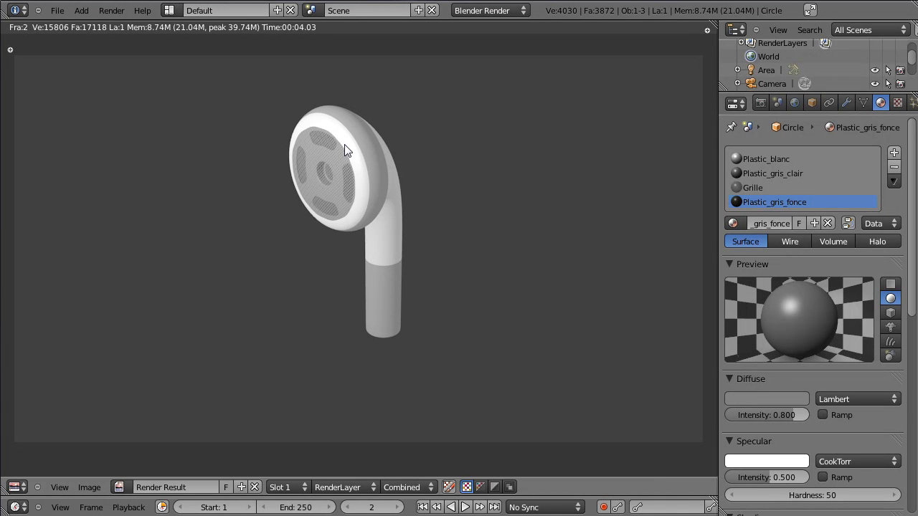
key(Escape)
key(Tab)
scroll(up, 3)
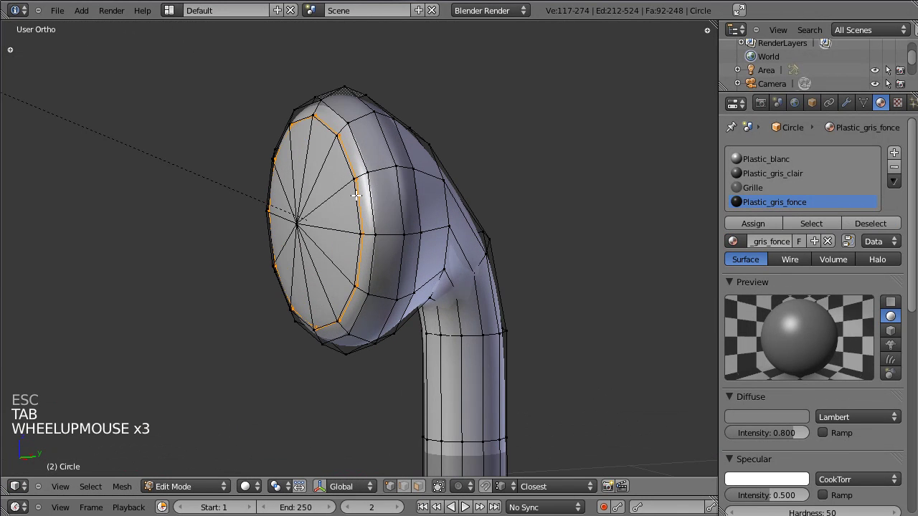
scroll(up, 3)
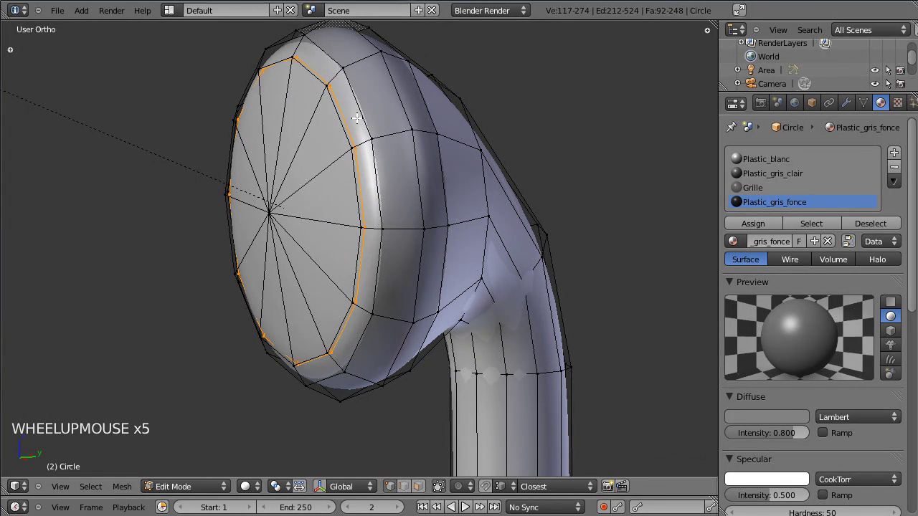
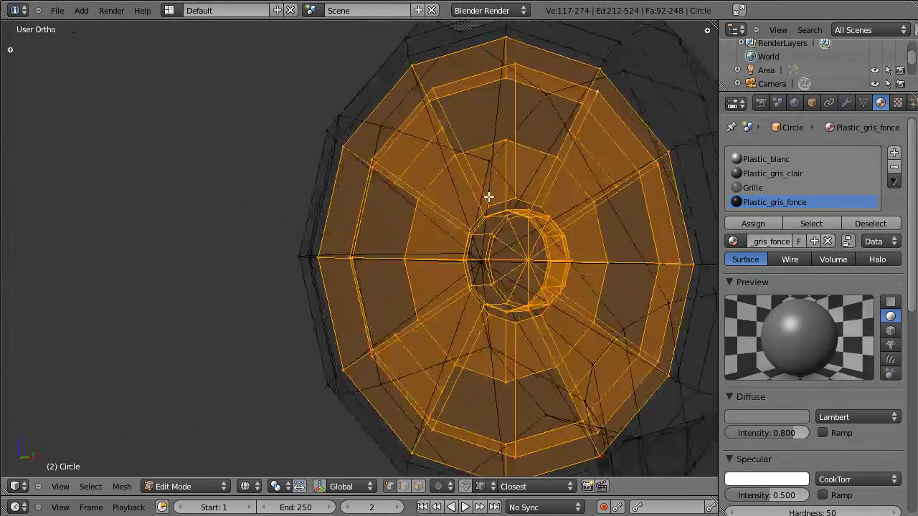
Scale the rim edge loop along Z to narrow the ring around the earbud face
key(s)
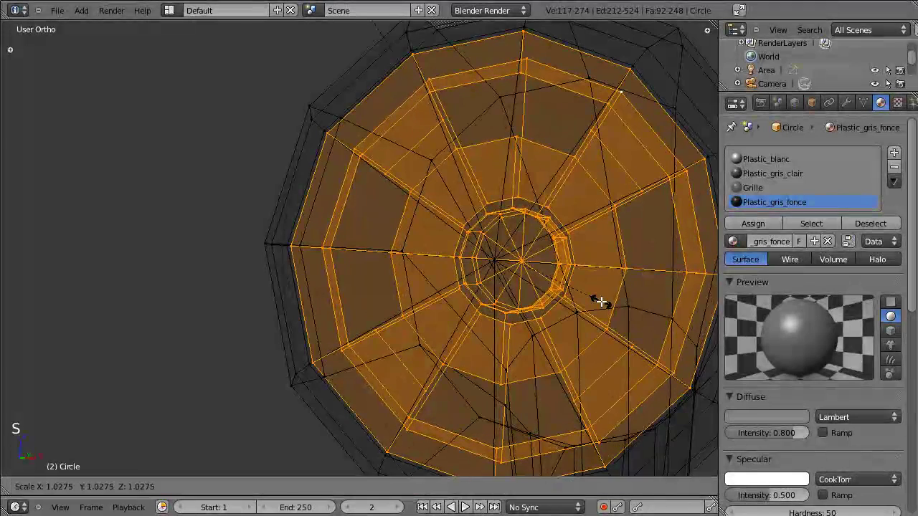
key(z)
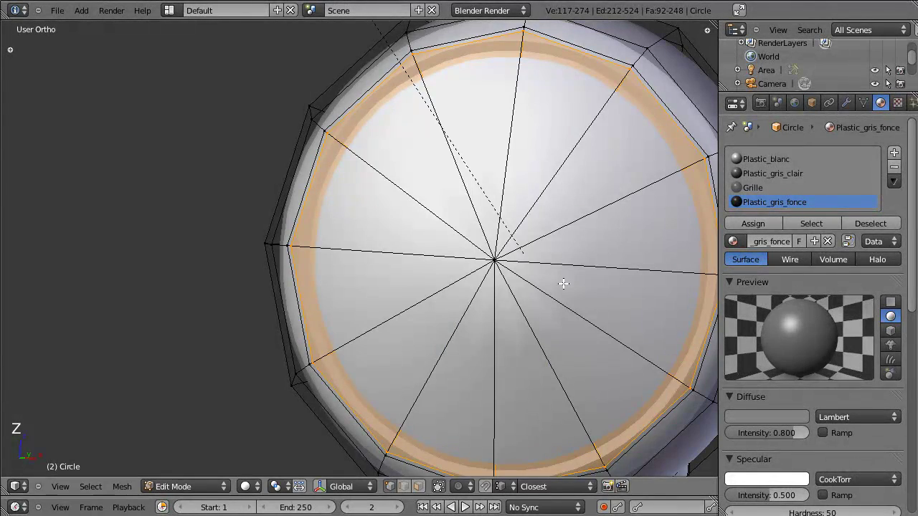
key(g)
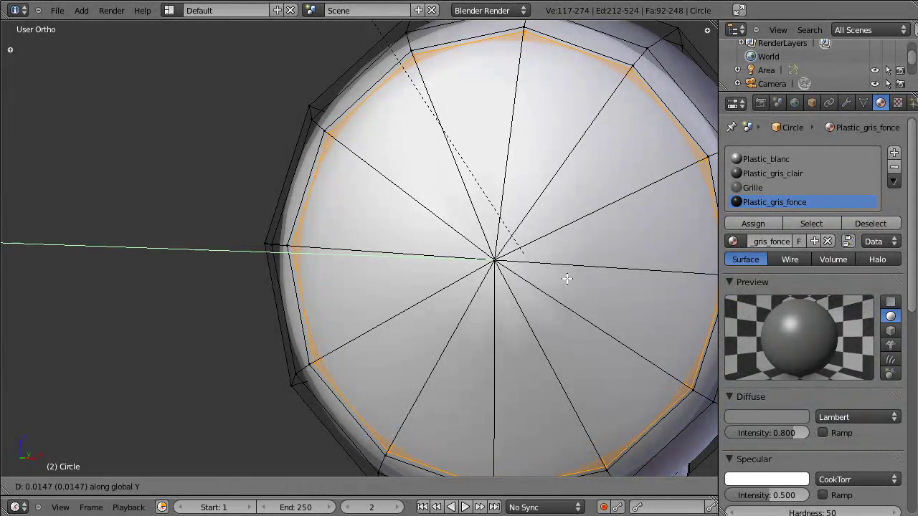
scroll(down, 3)
key(Tab)
Render the earbud with its slotted grille to check the look, then return to the scene
key(ctrl+s)
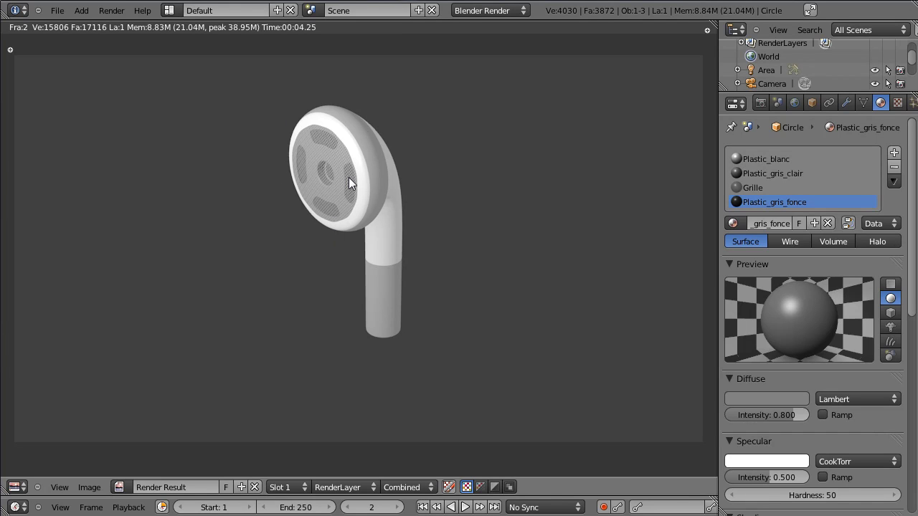
key(Escape)
scroll(down, 3)
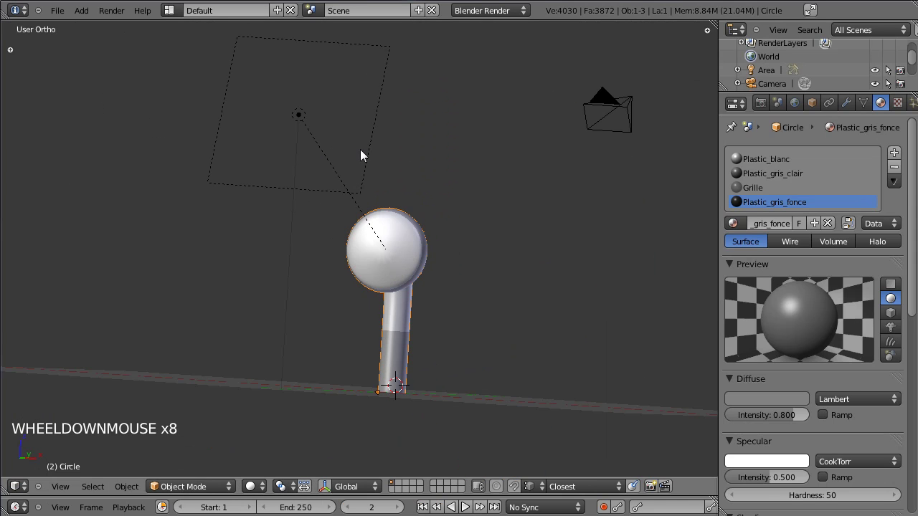
View the earbud from the front and hide the reference photo via Background Images in the N panel
click(398, 122)
click(266, 247)
click(304, 269)
click(316, 269)
right_click(395, 266)
key(KP_1)
click(487, 329)
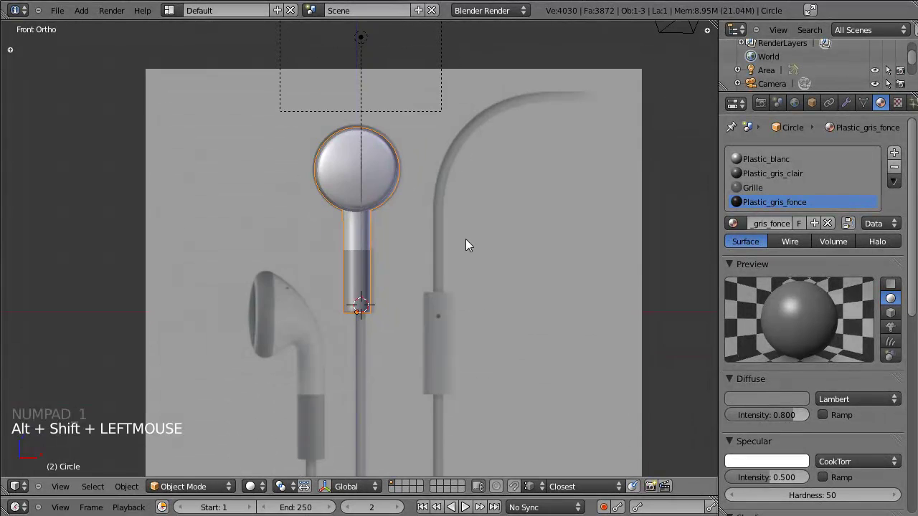
key(n)
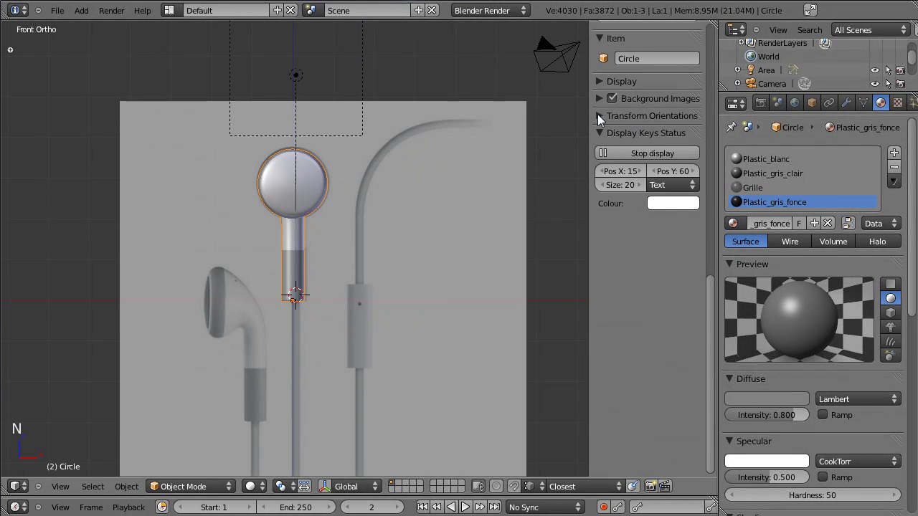
click(619, 98)
click(430, 169)
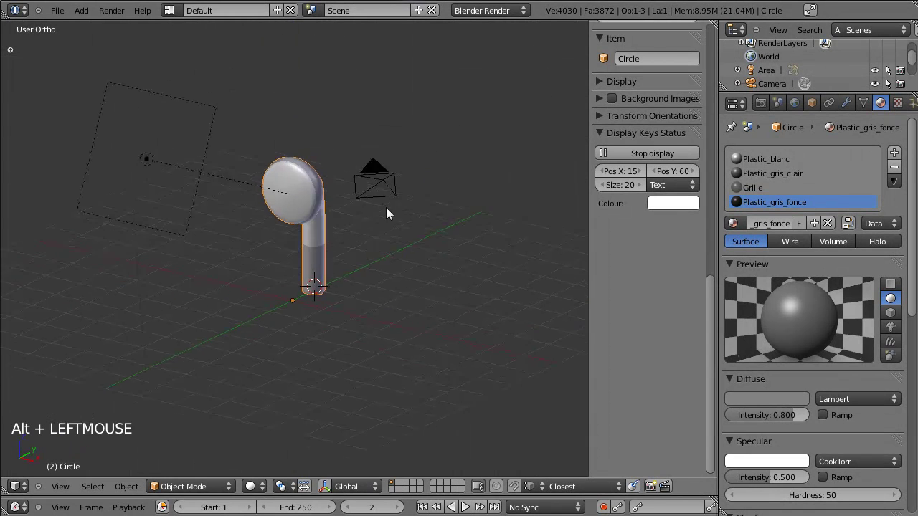
Duplicate the earbud and send the copy to a separate layer as a backup
key(shift+d)
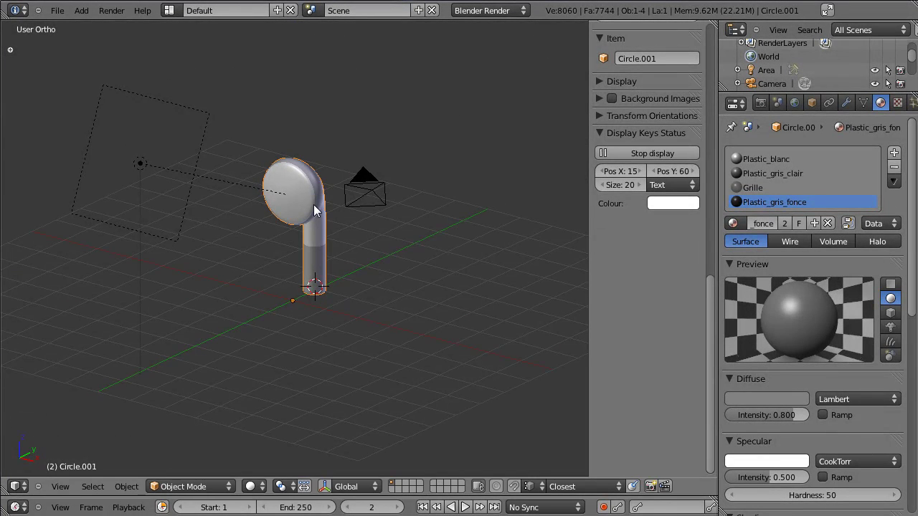
key(m)
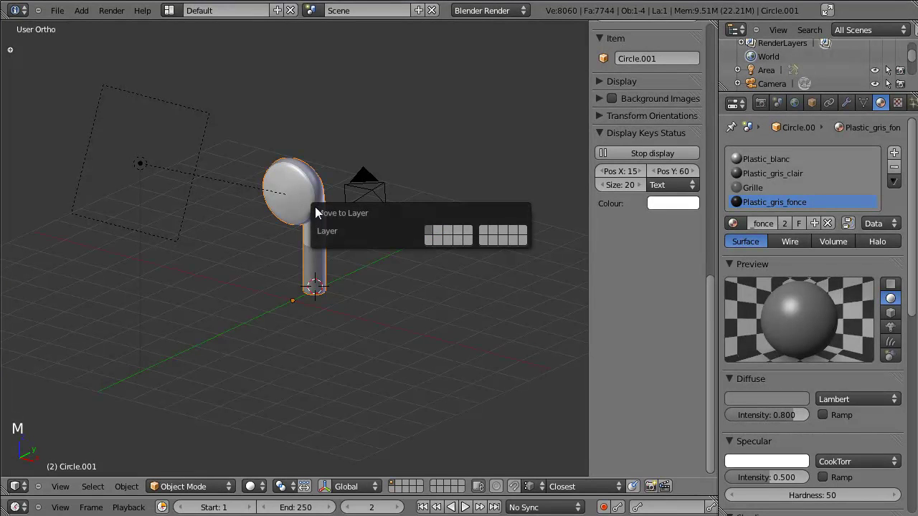
key(m)
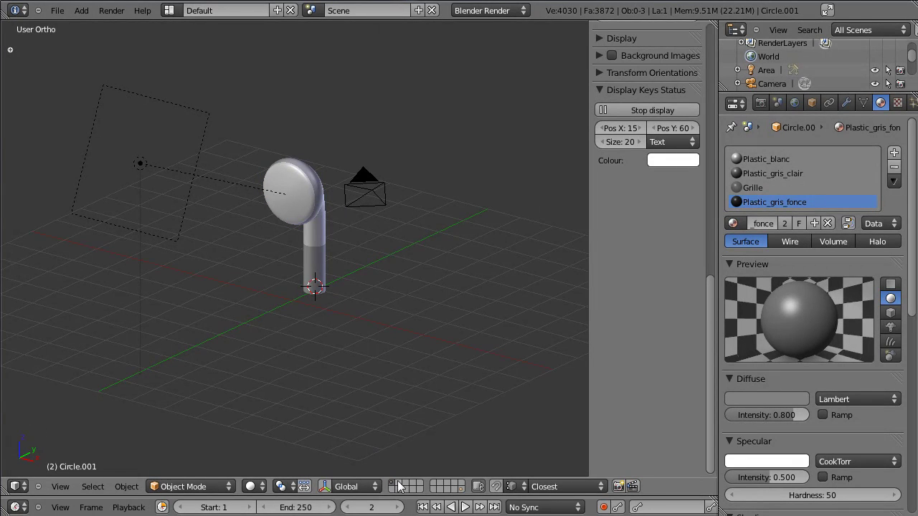
right_click(315, 211)
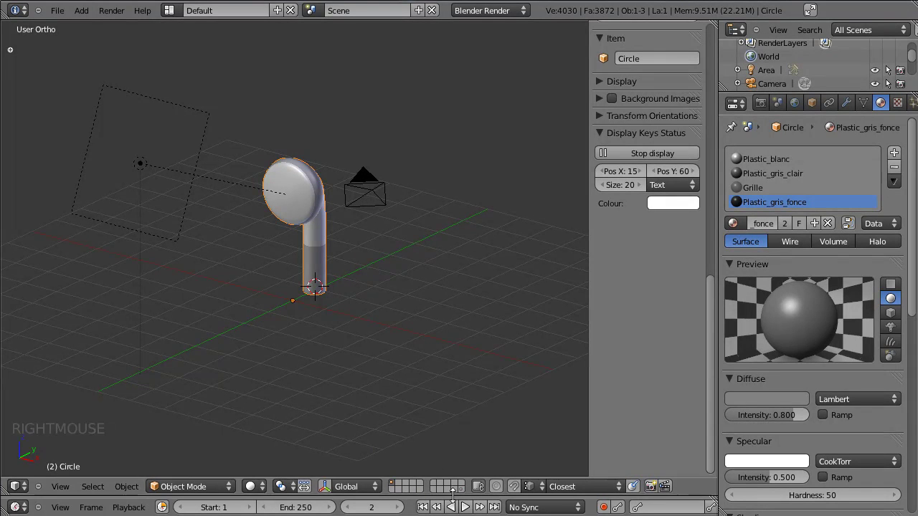
click(462, 497)
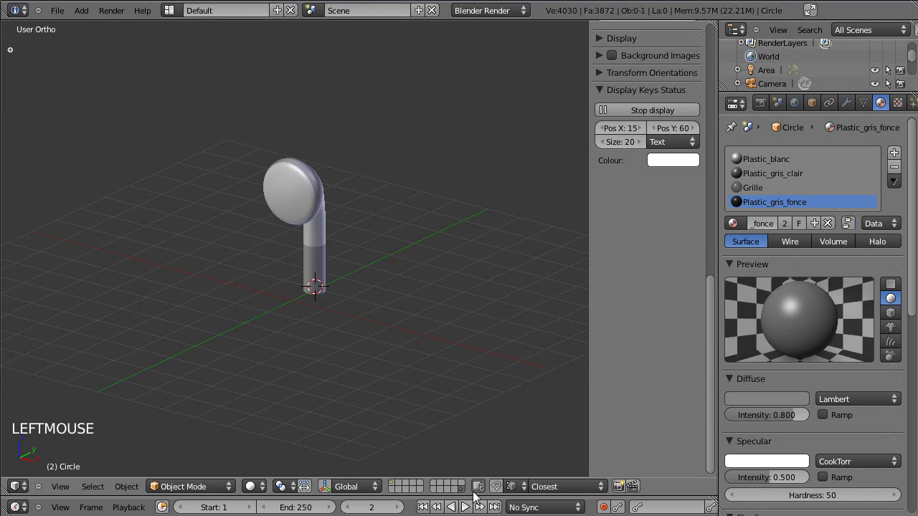
right_click(317, 201)
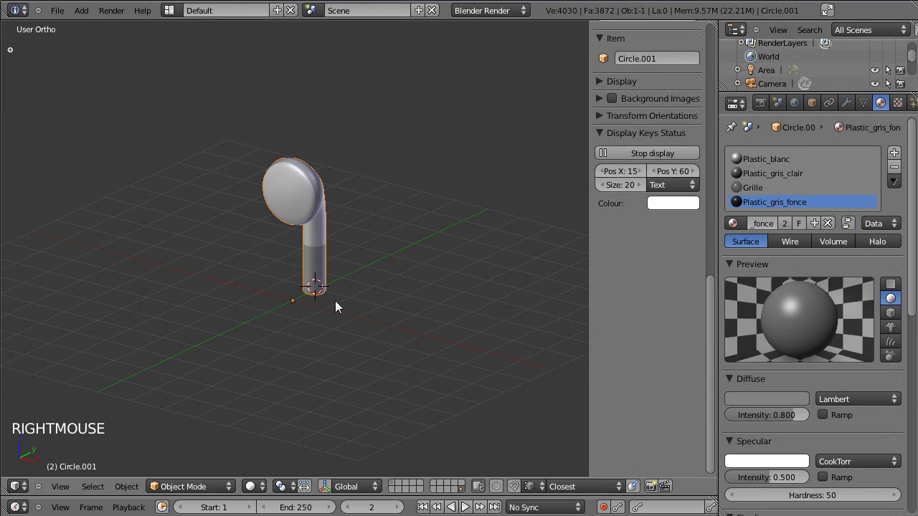
click(394, 487)
right_click(316, 217)
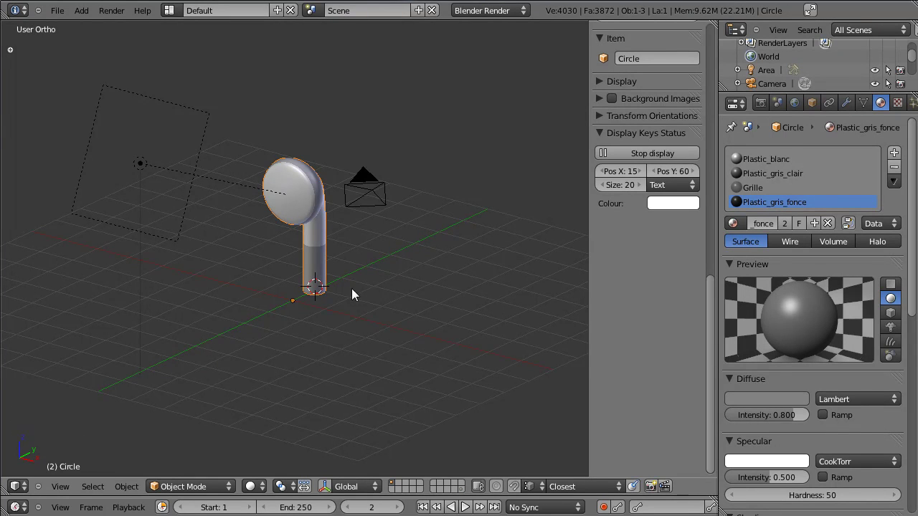
Verify the backup layer, return to the original earbud in front view and bring up its modifier settings
click(464, 497)
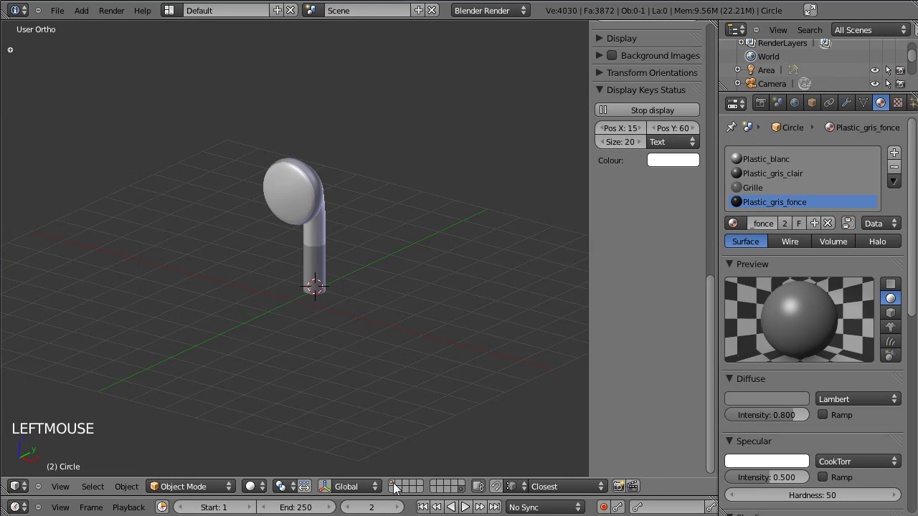
click(396, 490)
click(462, 496)
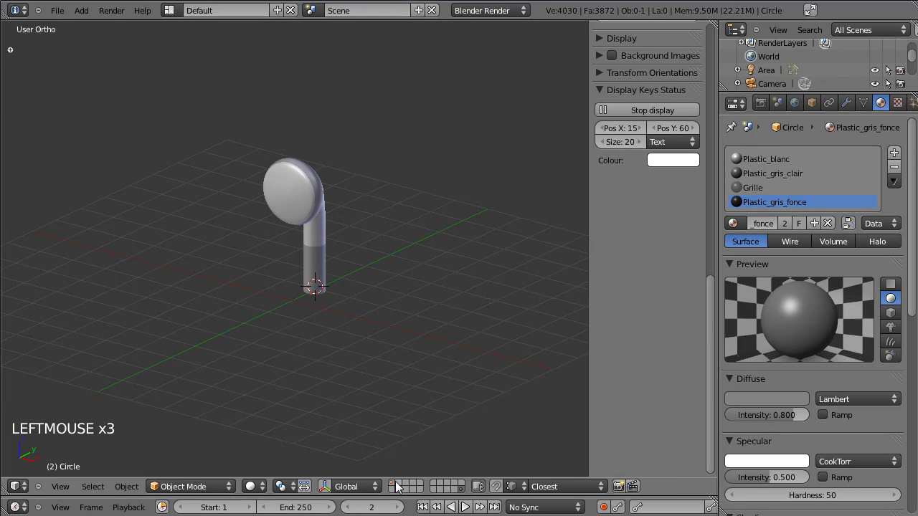
click(397, 490)
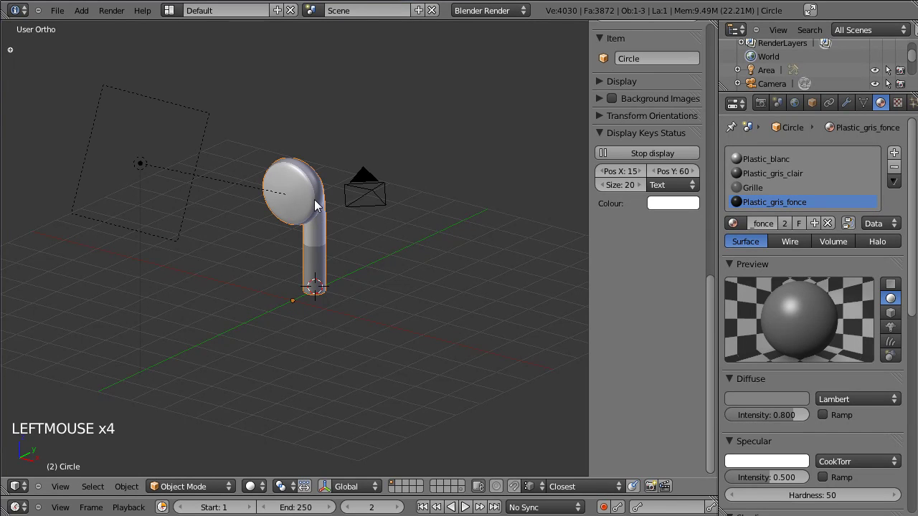
key(KP_1)
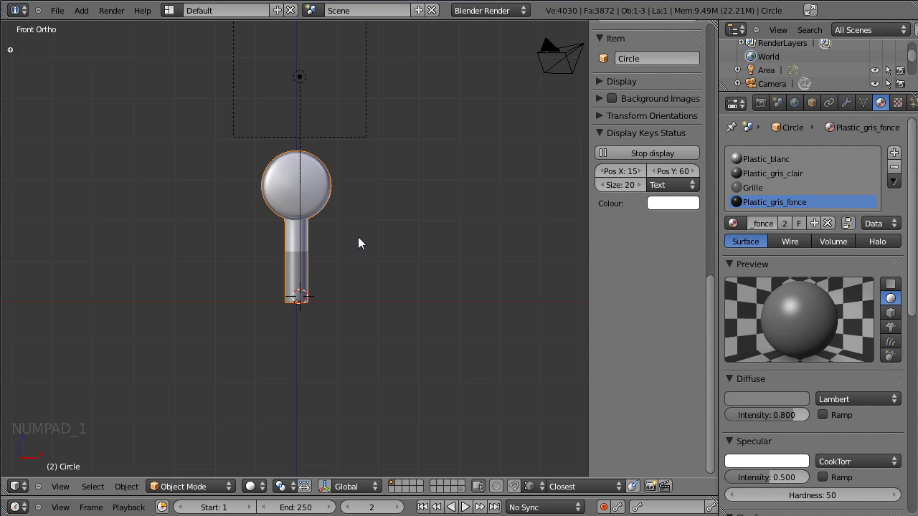
click(393, 220)
scroll(up, 3)
click(430, 204)
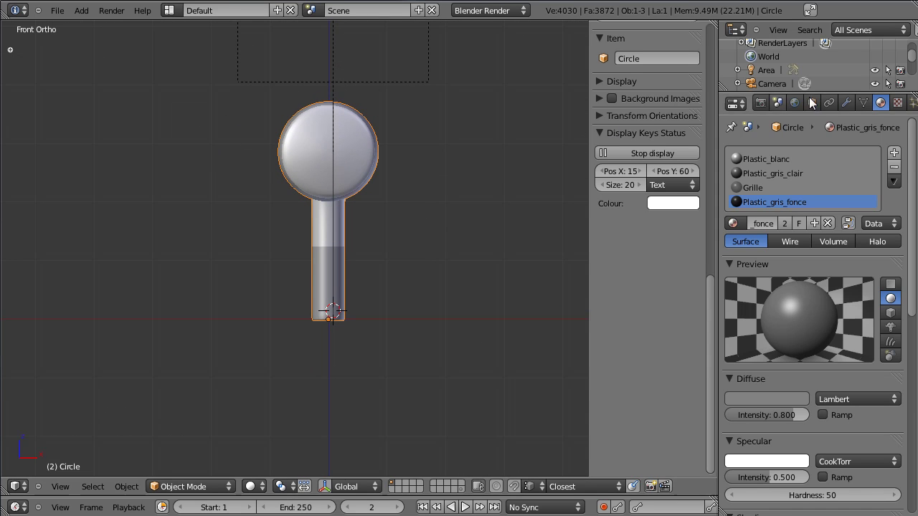
click(855, 103)
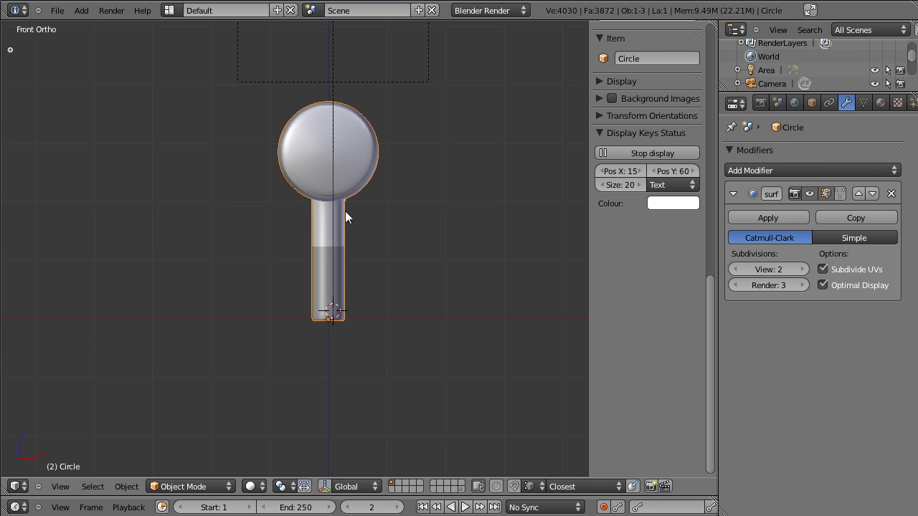
Rotate the whole earbud mesh onto its side in Right view and lower it onto the floor plane
key(Tab)
key(a)
key(a)
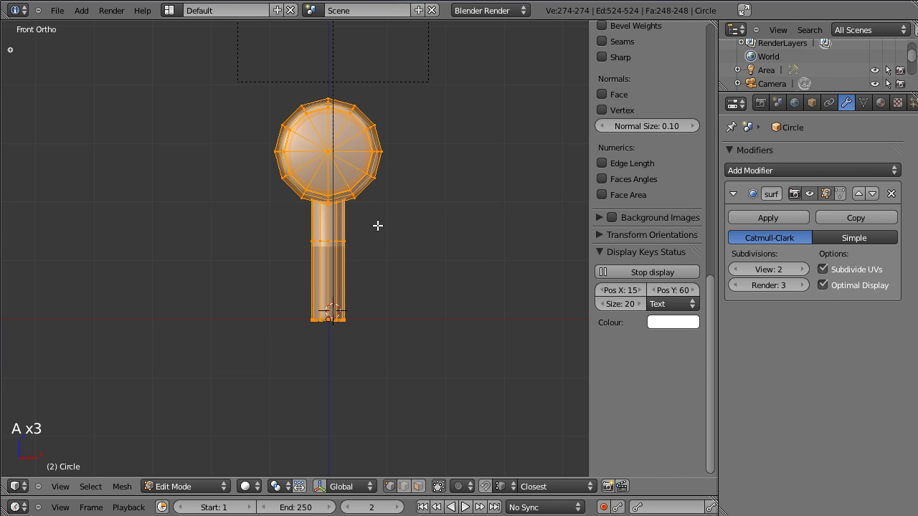
key(r)
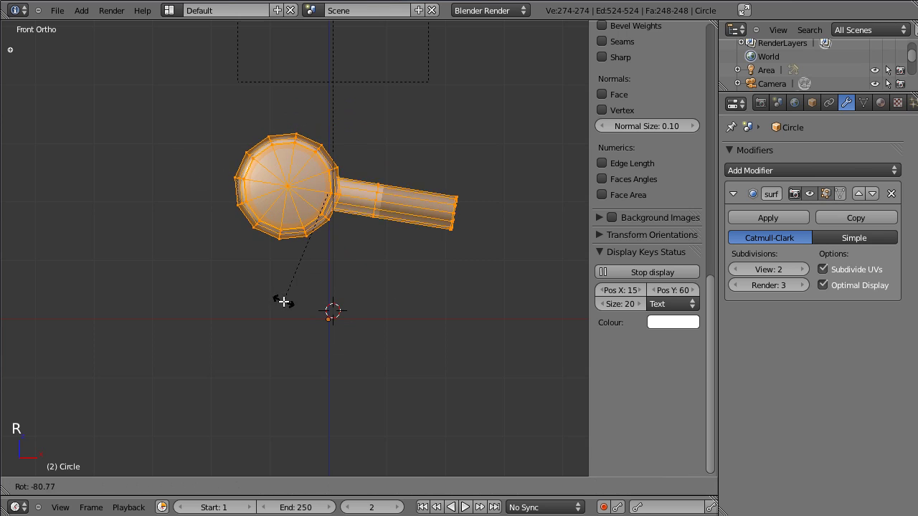
key(KP_3)
key(r)
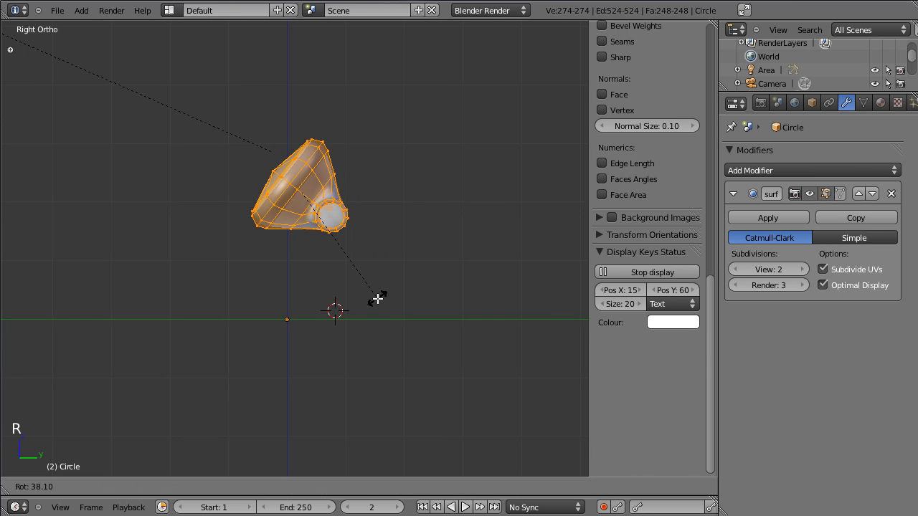
key(g)
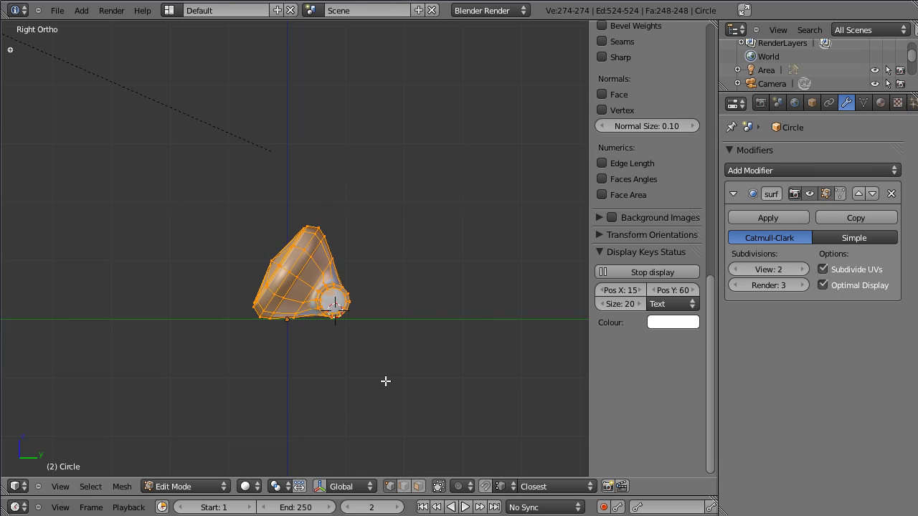
key(KP_1)
key(Tab)
Frame the tipped-over earbud through the scene camera
scroll(down, 3)
key(KP_0)
scroll(down, 3)
scroll(up, 3)
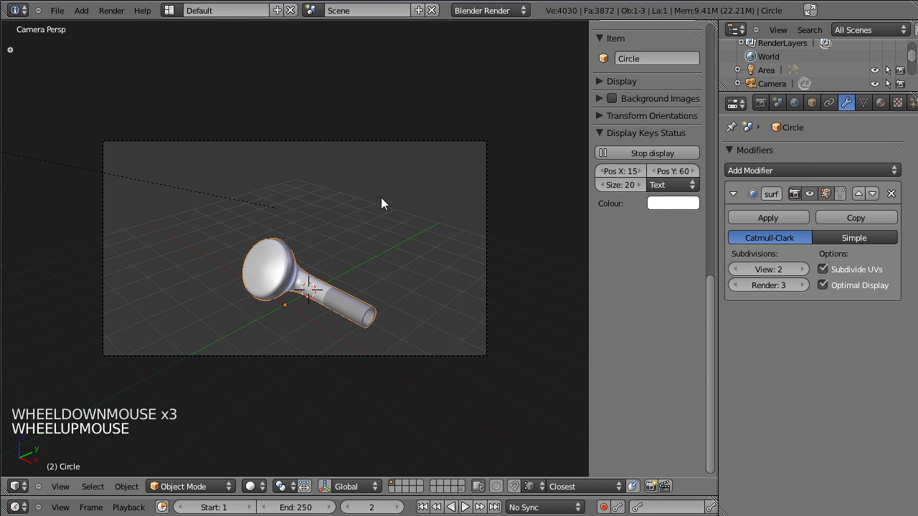
Move and swing the camera to bring the earbud toward the centre of the frame
scroll(down, 3)
key(n)
right_click(428, 353)
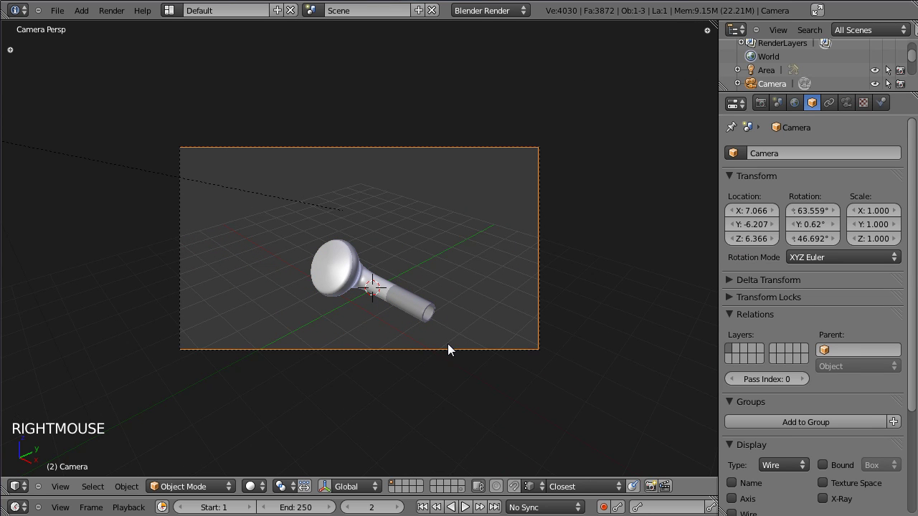
key(g)
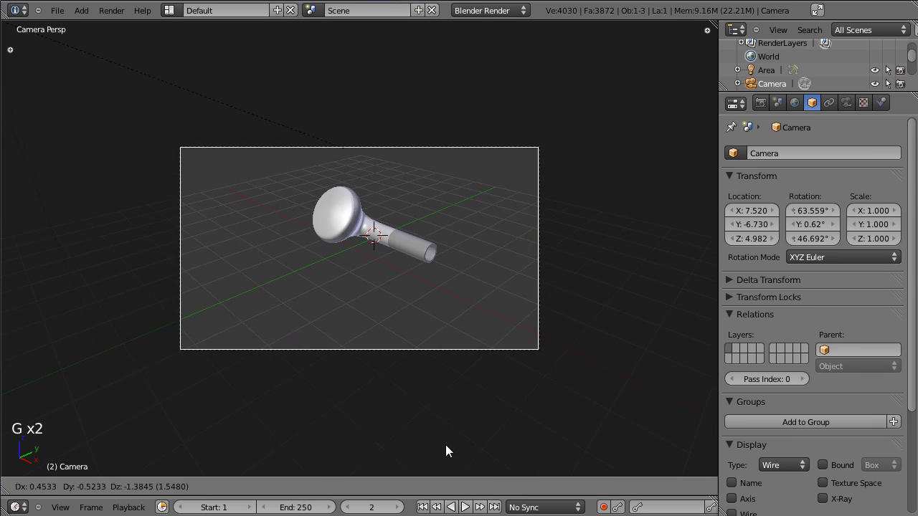
key(g)
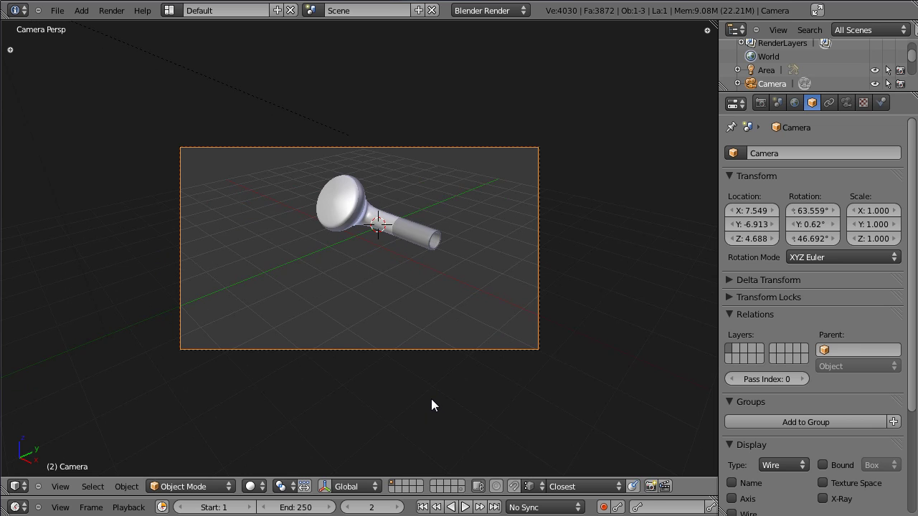
key(.)
key(,)
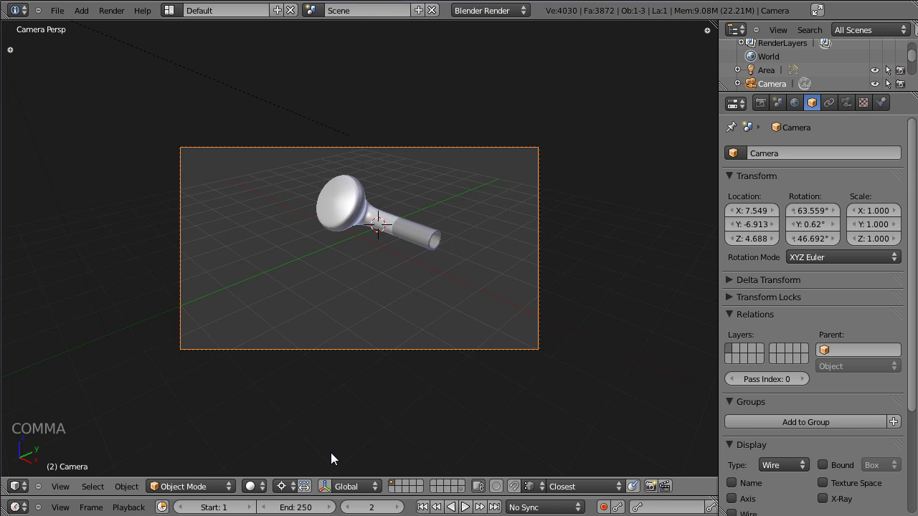
key(.)
key(,)
key(.)
key(.)
key(,)
key(.)
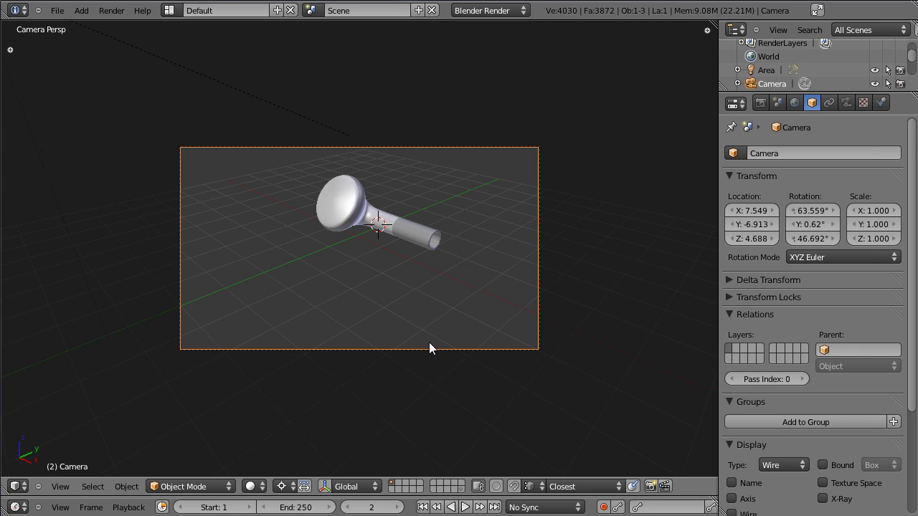
key(r)
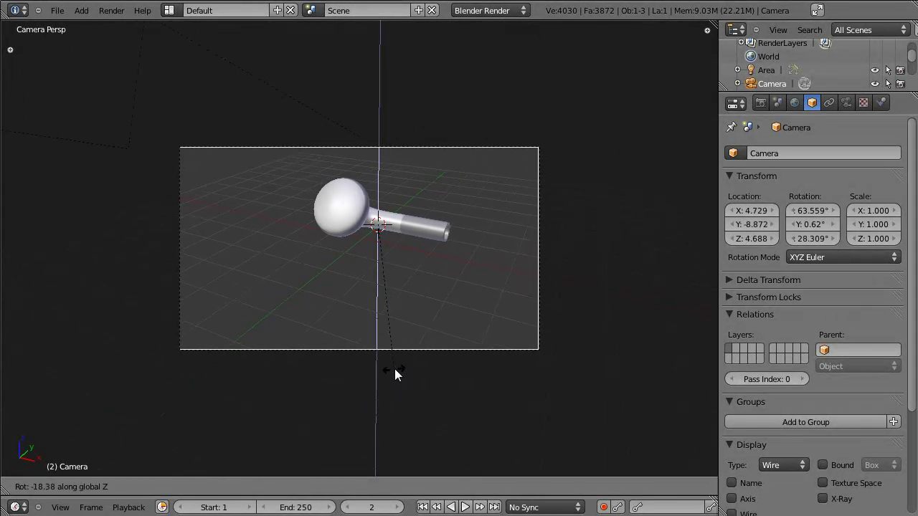
key(g)
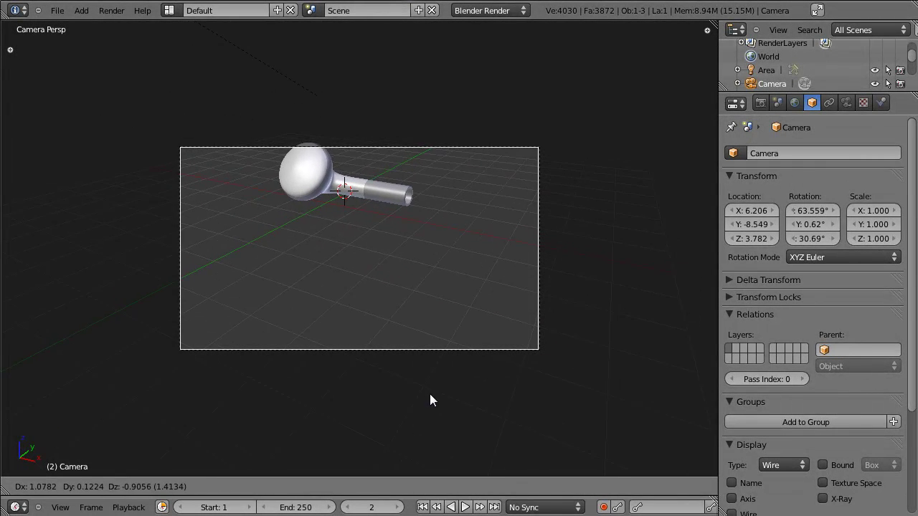
Scale the selected earbud vertices so it reads as a smooth bud with a straight stem
right_click(386, 214)
key(Tab)
key(s)
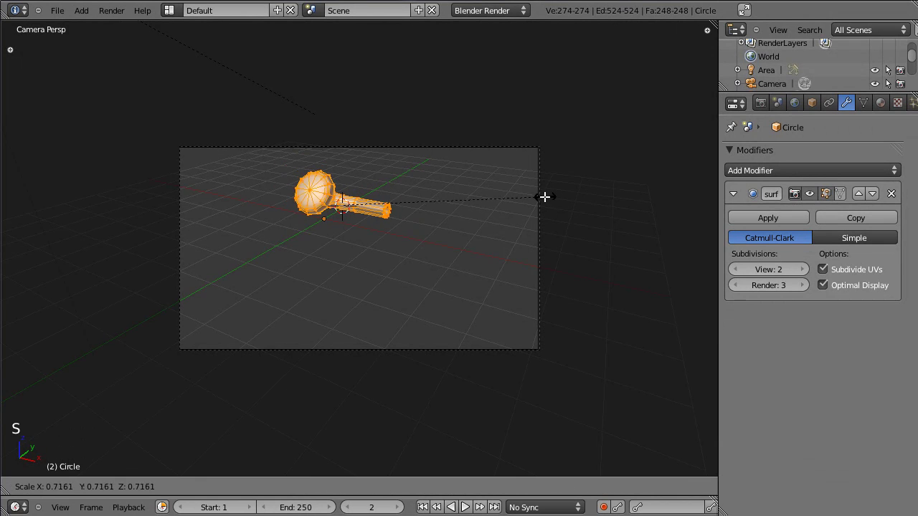
key(Tab)
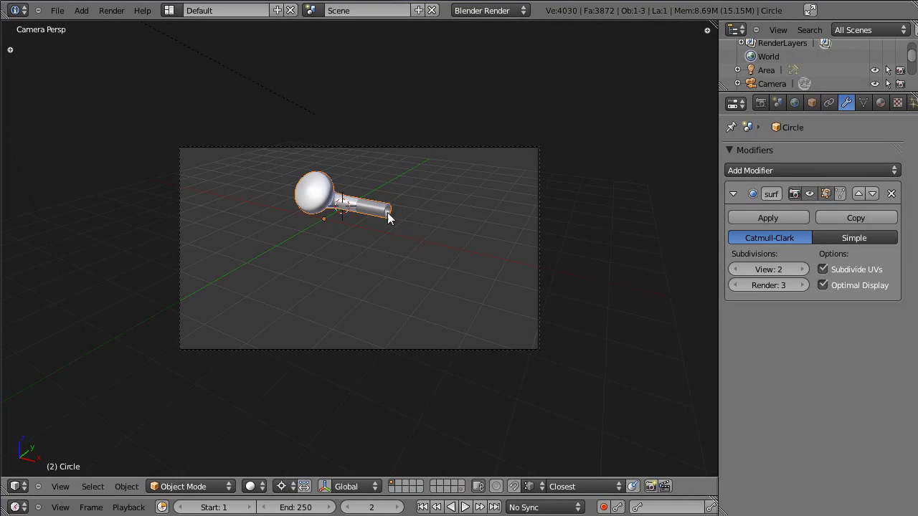
In Top view, duplicate the earbud and place the copy beside the first one
right_click(378, 214)
key(KP_7)
click(454, 291)
scroll(down, 3)
key(g)
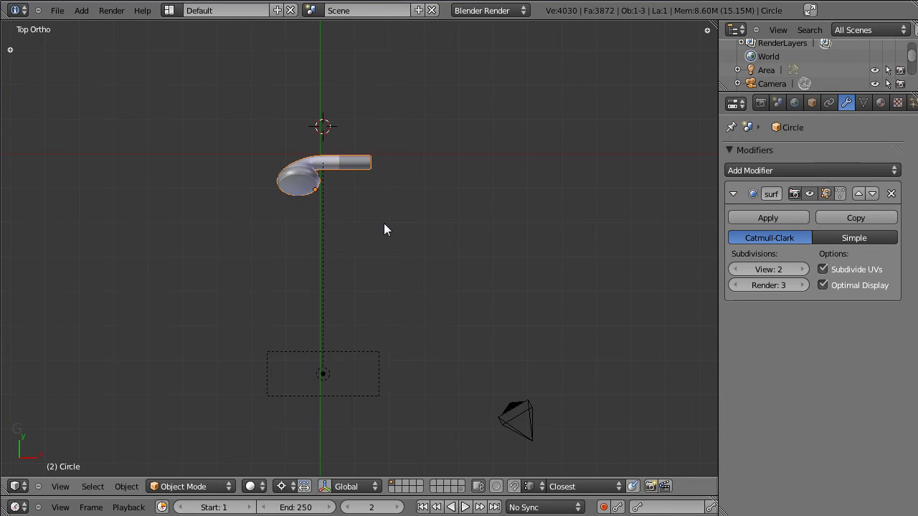
key(shift+d)
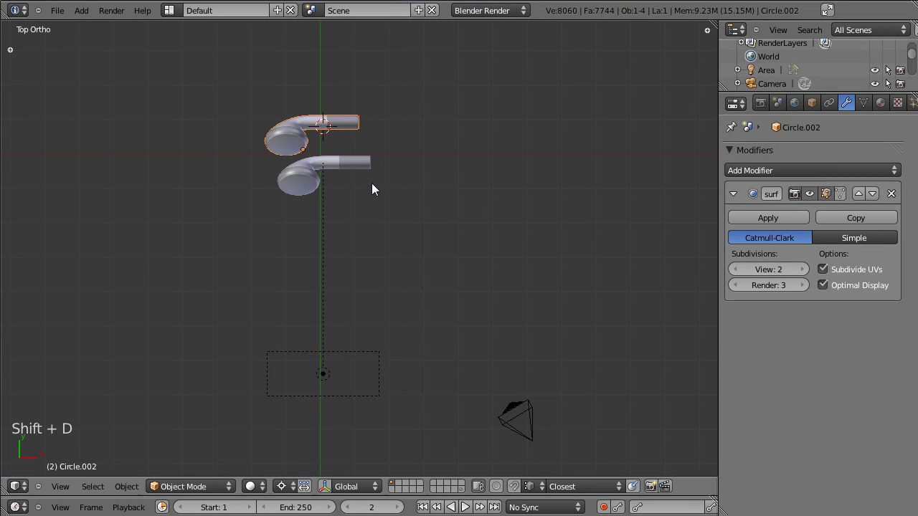
key(KP_3)
scroll(up, 3)
Rotate the copy's mesh and nudge the original in side view, then view the pair through the camera
key(Tab)
key(r)
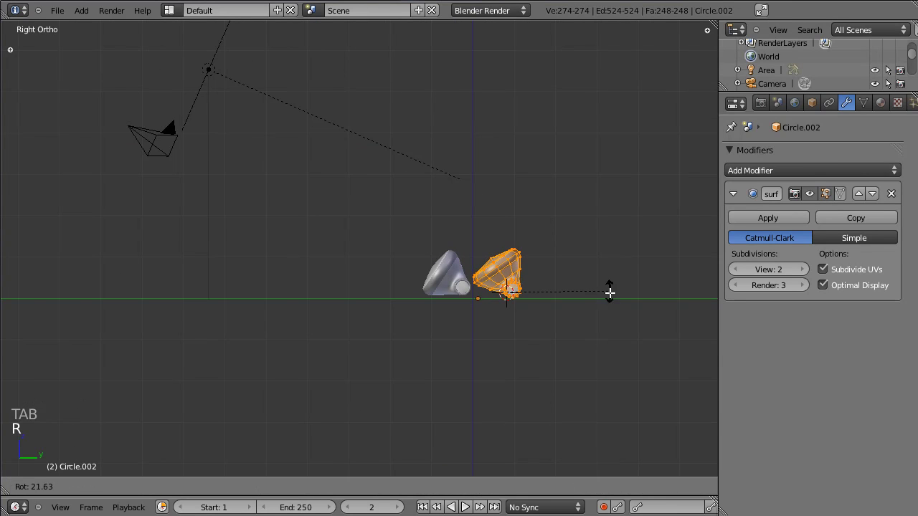
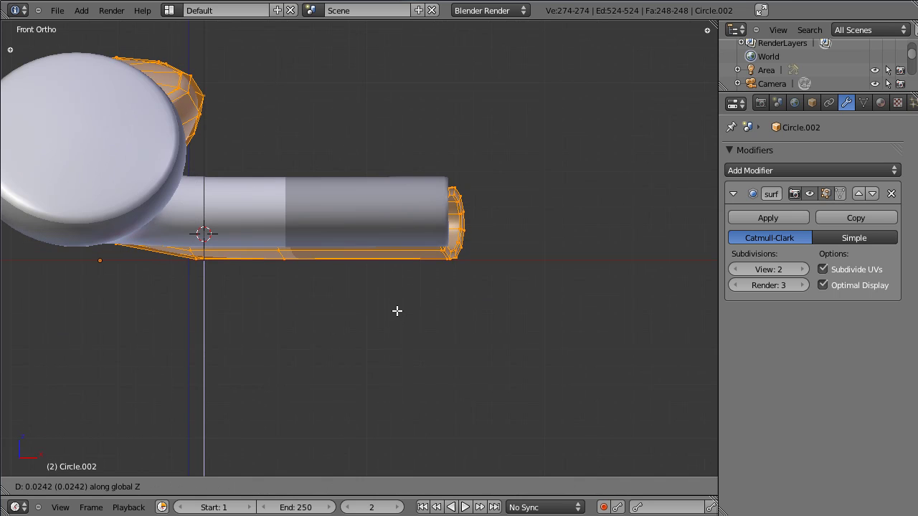
key(Tab)
right_click(292, 229)
key(Tab)
key(g)
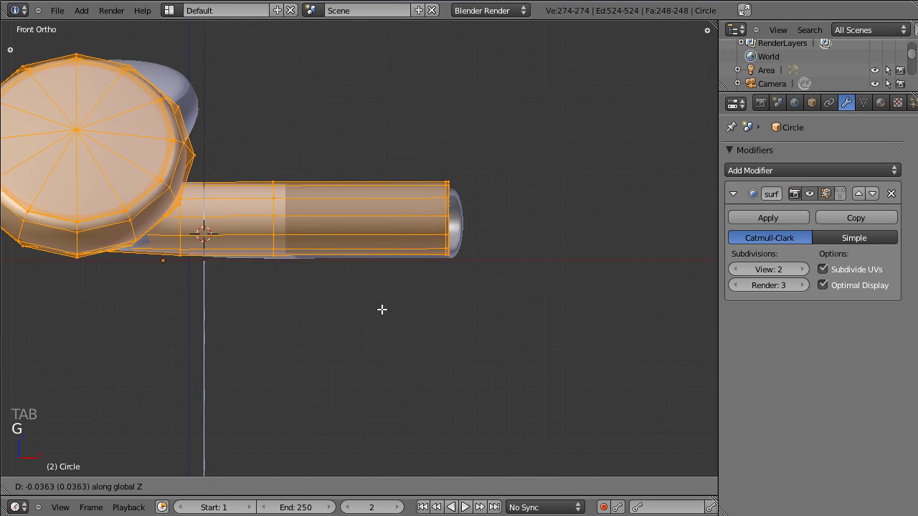
key(Tab)
scroll(down, 3)
key(KP_0)
scroll(down, 3)
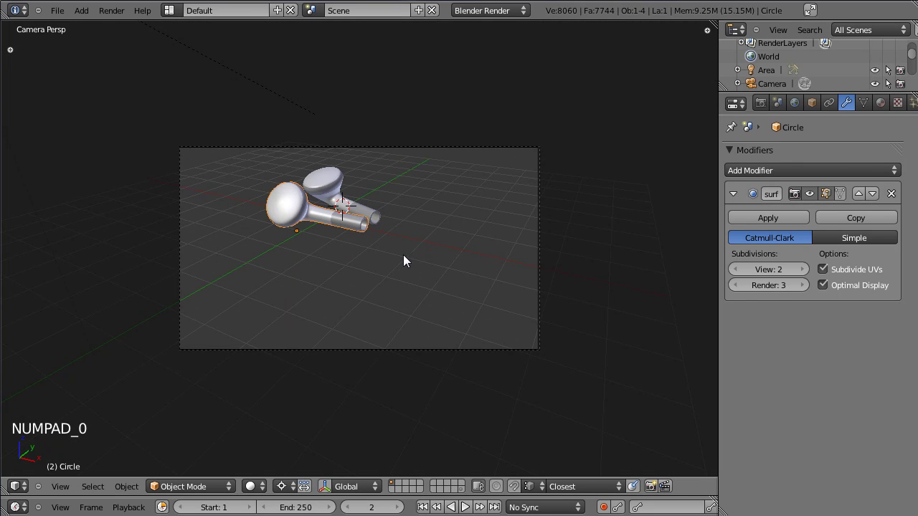
Rotate the second earbud's mesh in side view and check the pair through the camera
right_click(453, 352)
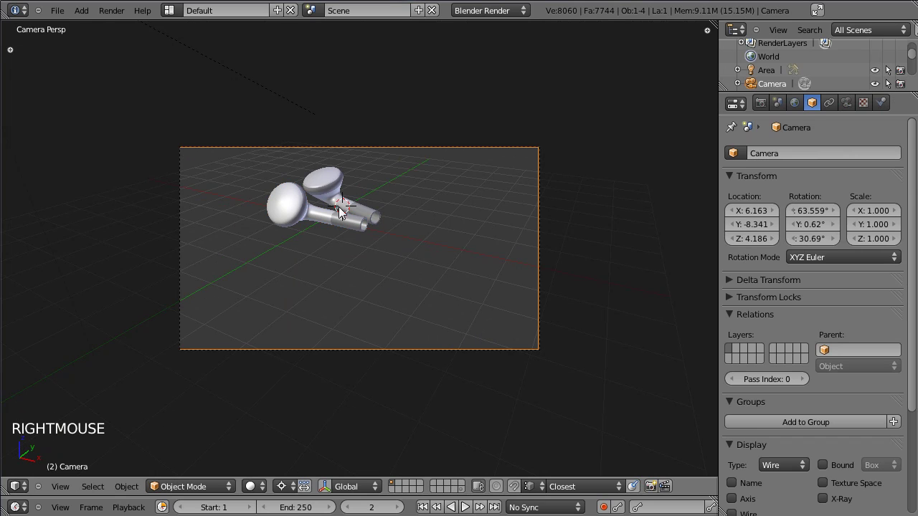
right_click(335, 193)
key(KP_3)
click(472, 284)
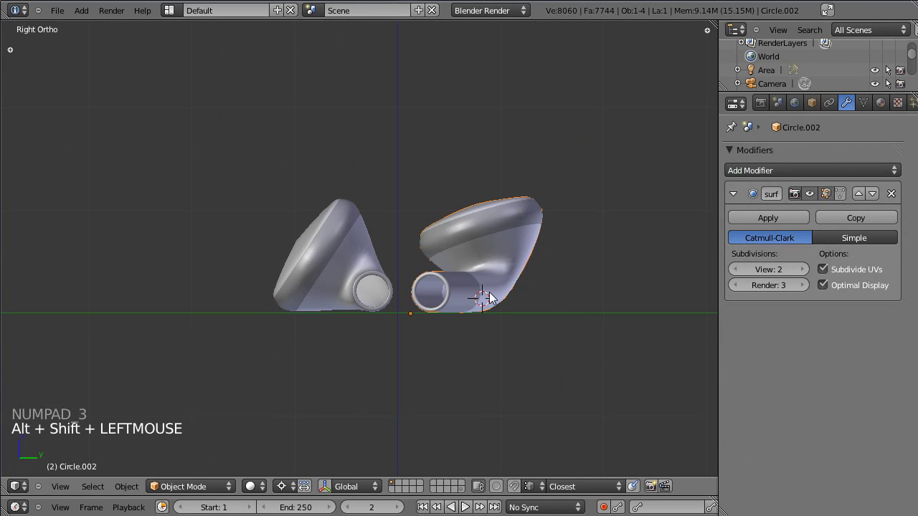
click(275, 230)
click(586, 314)
key(Tab)
key(r)
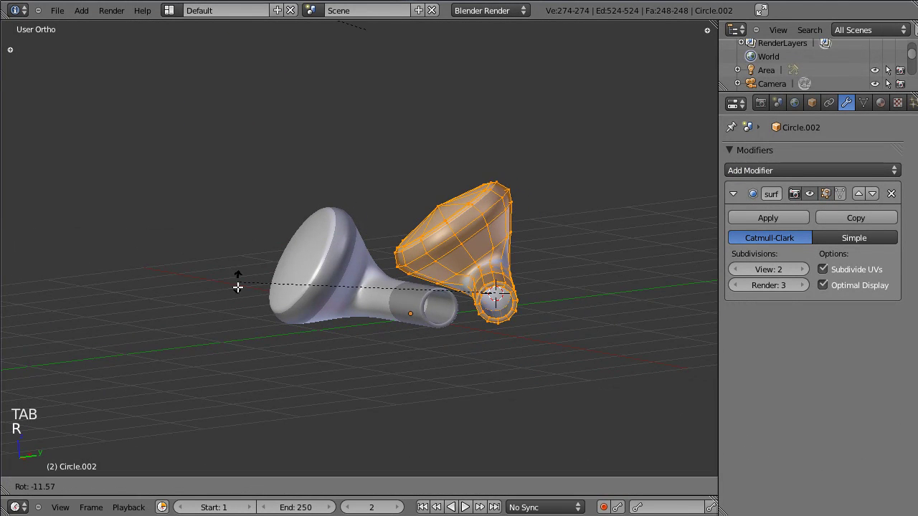
key(Tab)
click(313, 321)
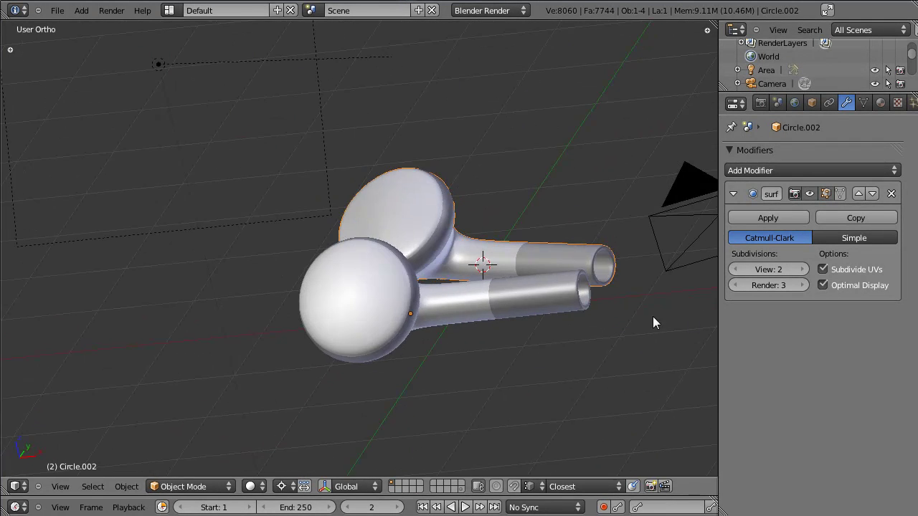
click(628, 358)
key(KP_0)
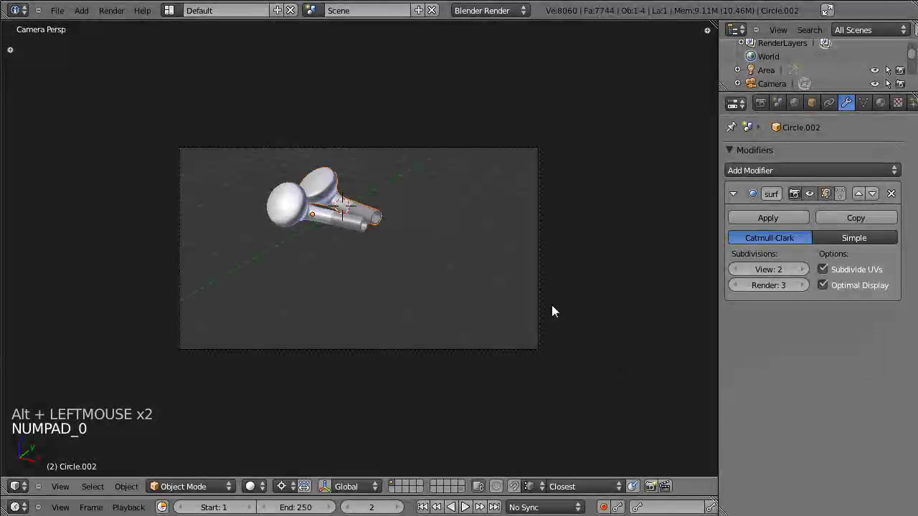
Move and turn the camera, sliding the first earbud along Y, until both earbuds sit in the shot
right_click(387, 151)
key(g)
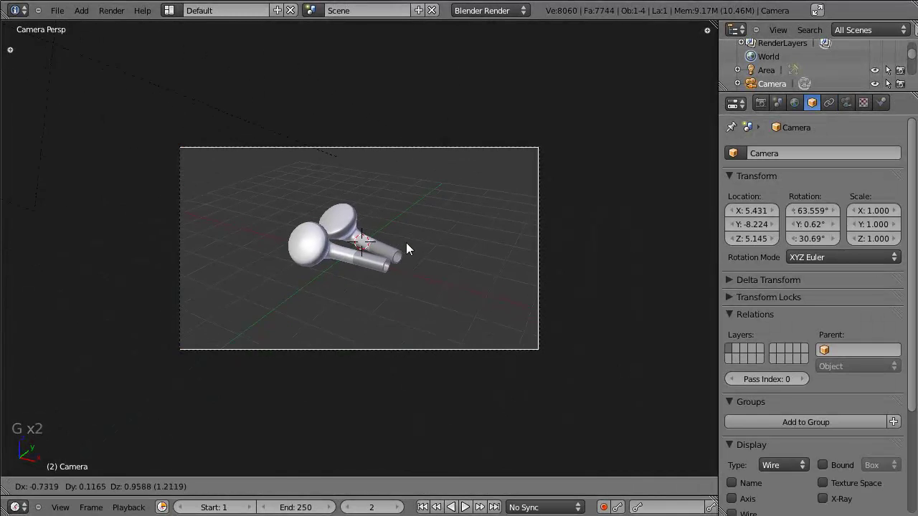
key(g)
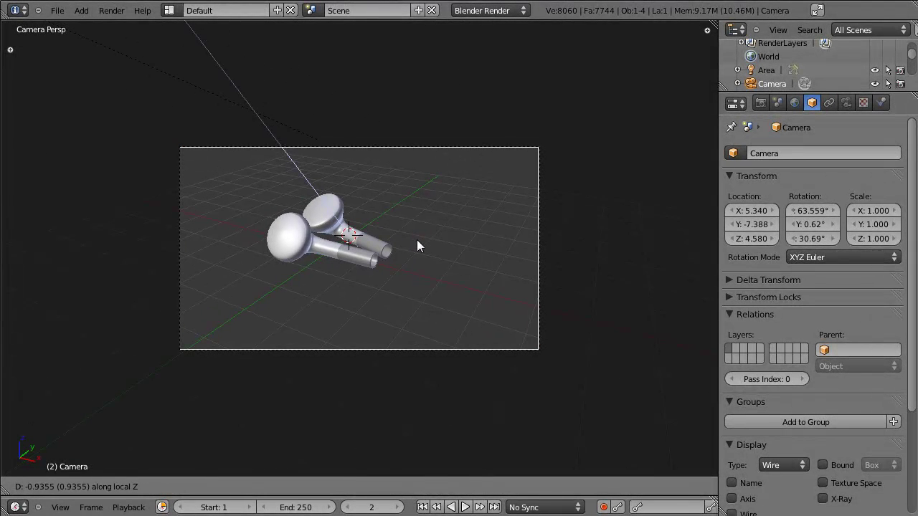
key(r)
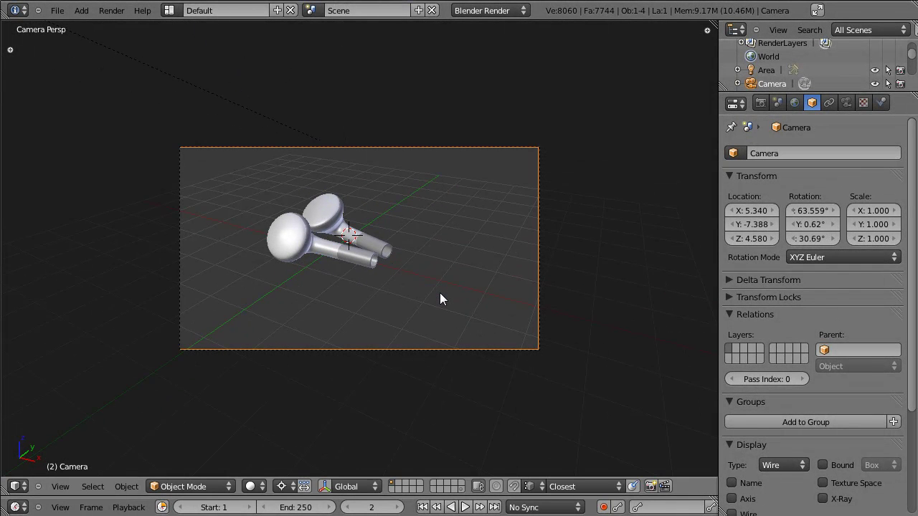
key(r)
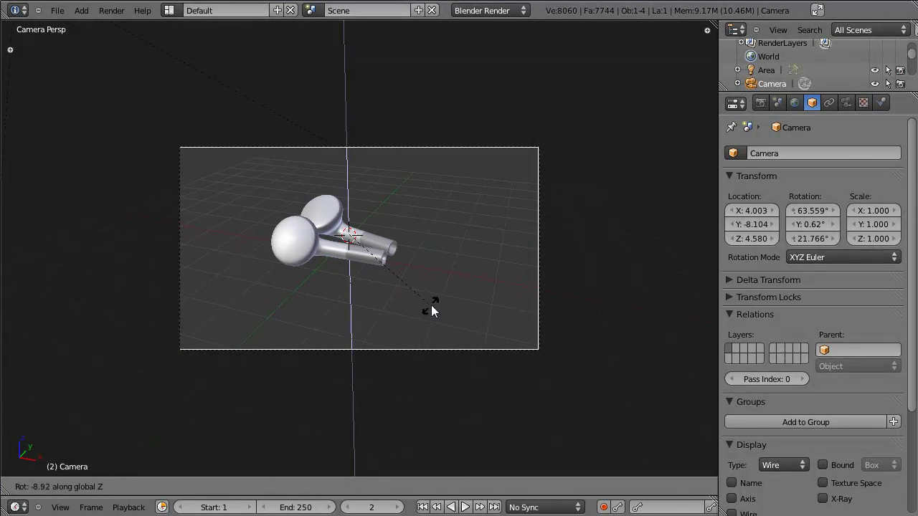
right_click(289, 245)
key(g)
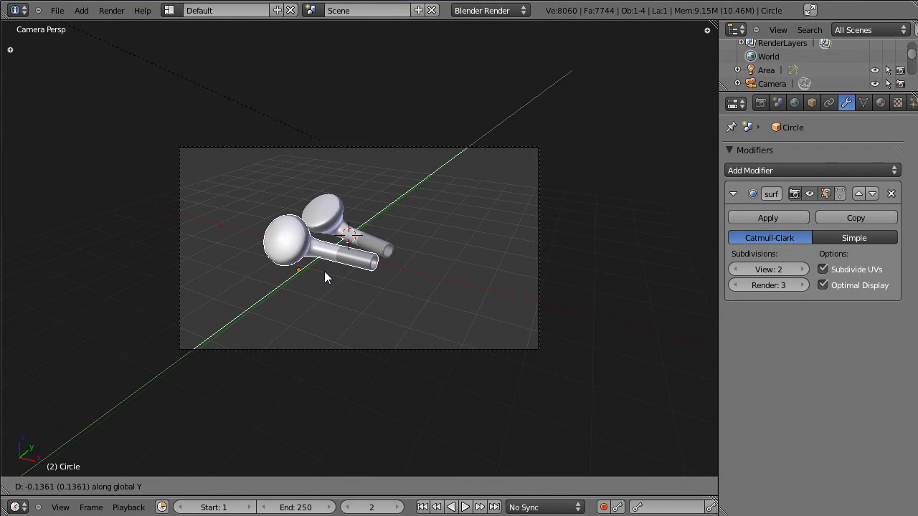
right_click(372, 353)
key(r)
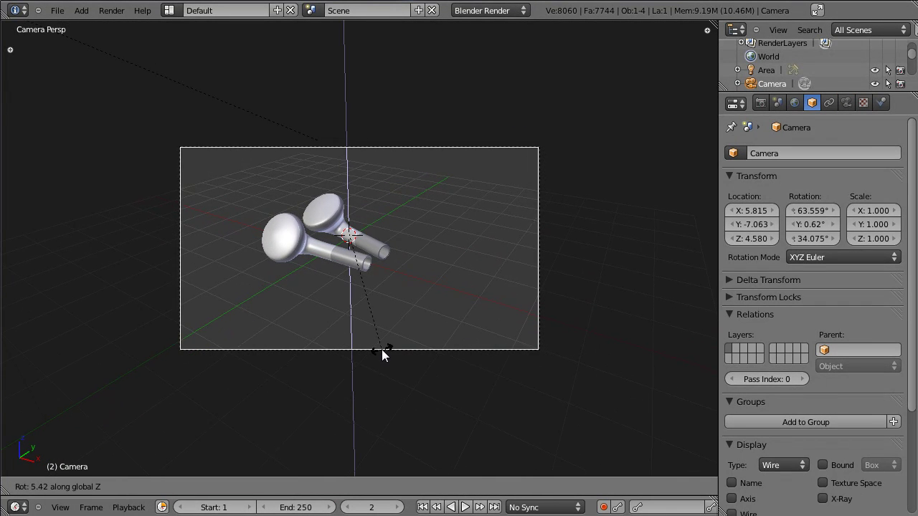
key(g)
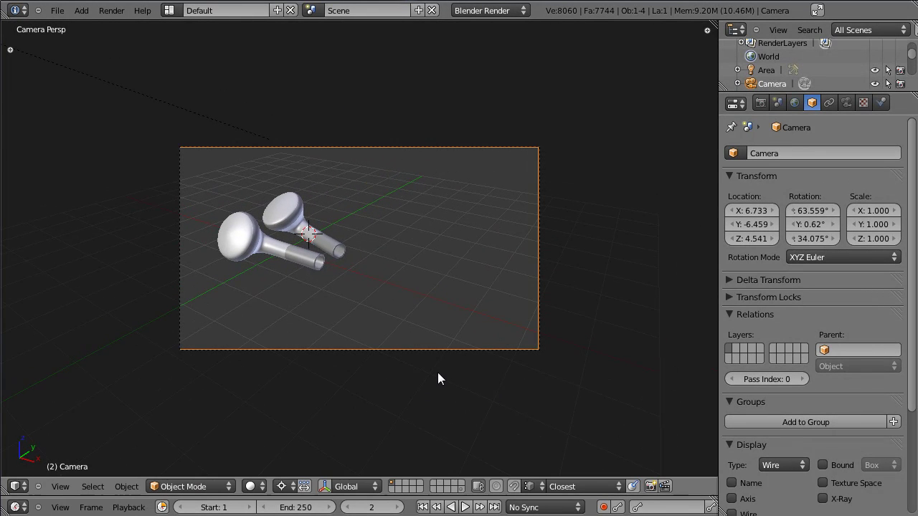
In Top view, move the Area lamp to the left and rotate it to shine on the earbuds
key(ctrl+s)
key(KP_3)
scroll(down, 3)
right_click(222, 128)
key(g)
key(KP_7)
key(g)
key(r)
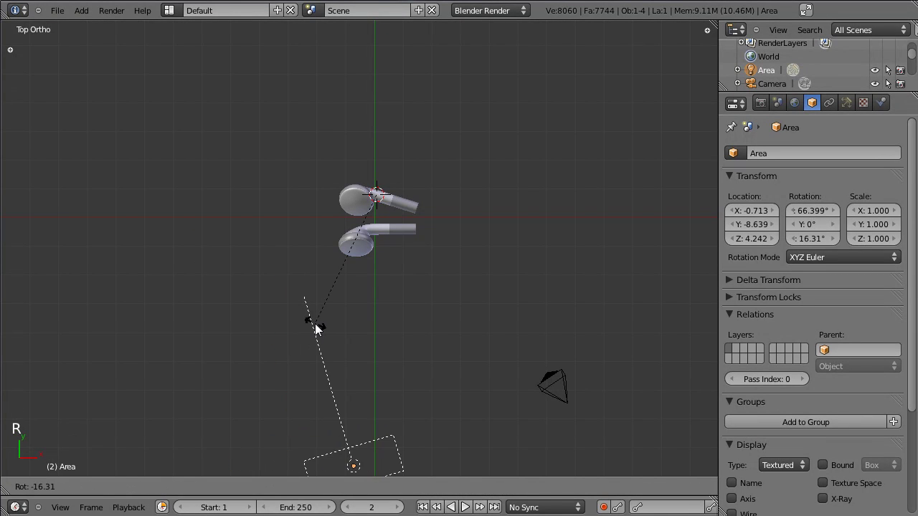
key(,)
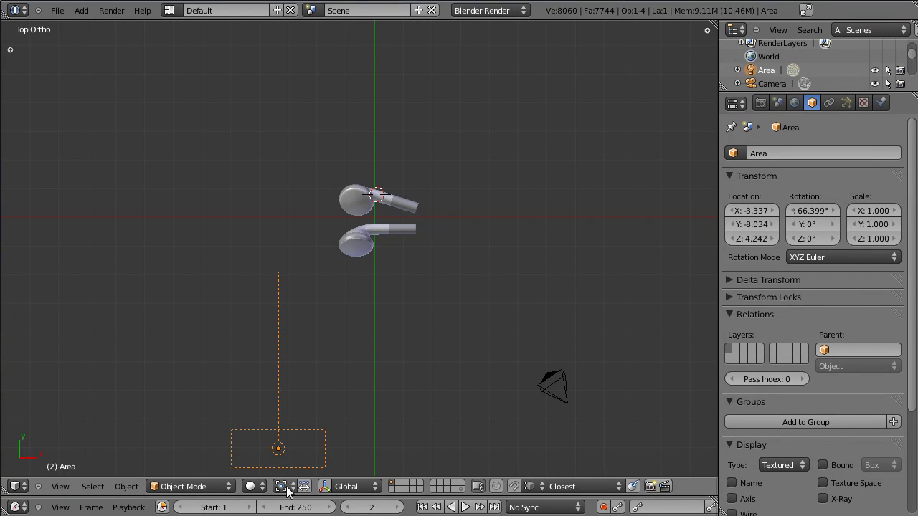
key(r)
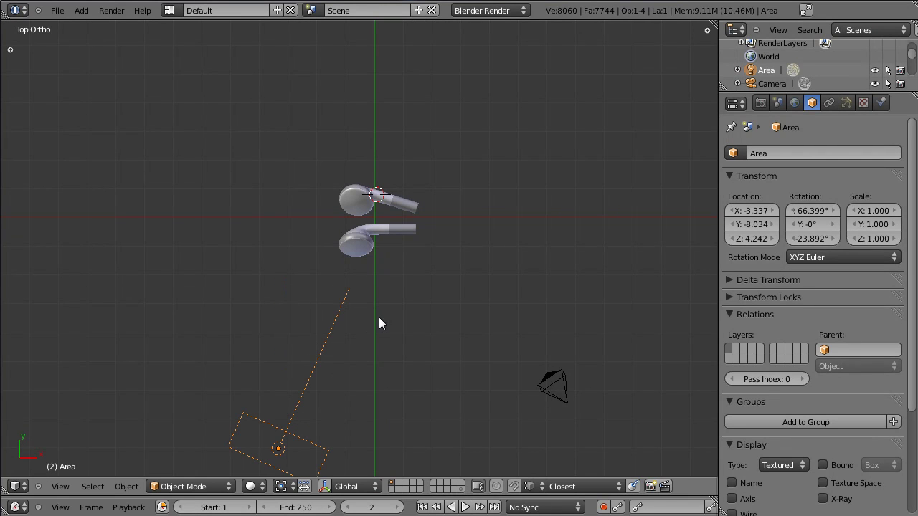
Duplicate the lamp as Area.001 and move and rotate it to light the earbuds from the other side
click(439, 329)
key(shift+d)
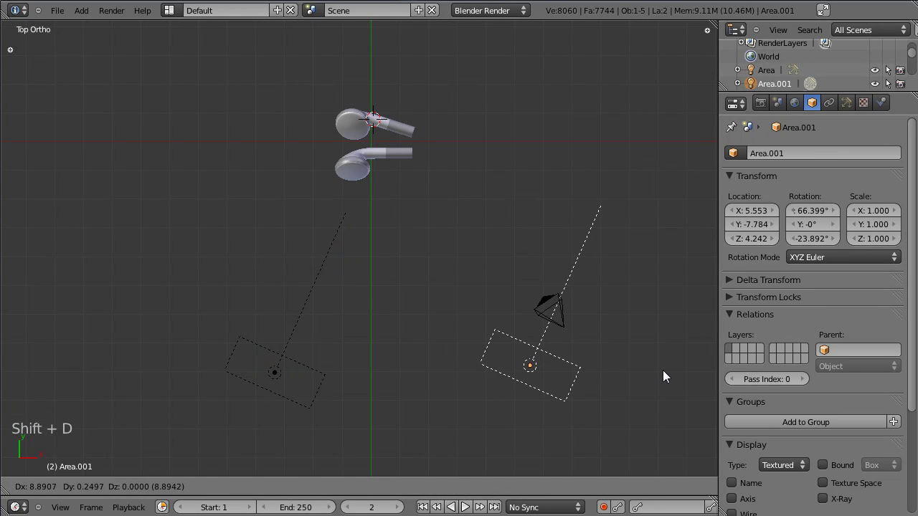
key(r)
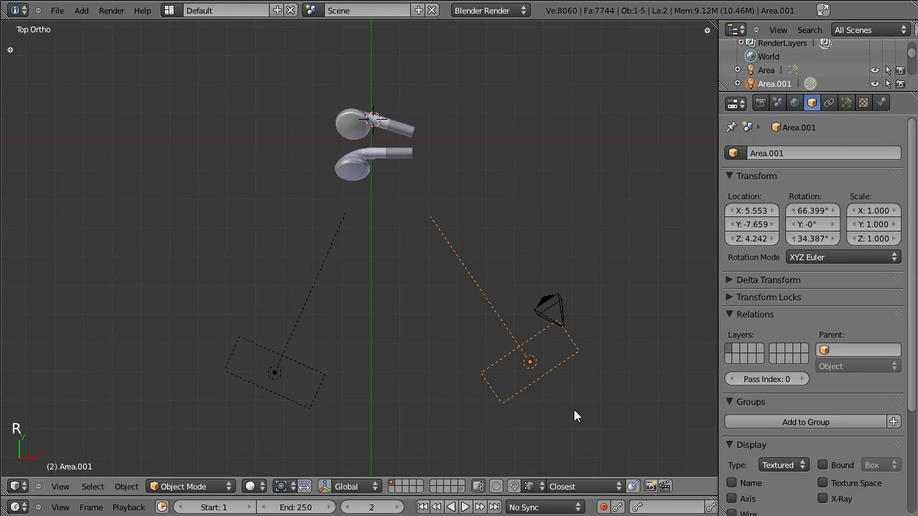
key(g)
key(r)
key(KP_3)
Adjust the first area light's size and strength in its Object Data properties
right_click(239, 163)
click(854, 110)
scroll(down, 3)
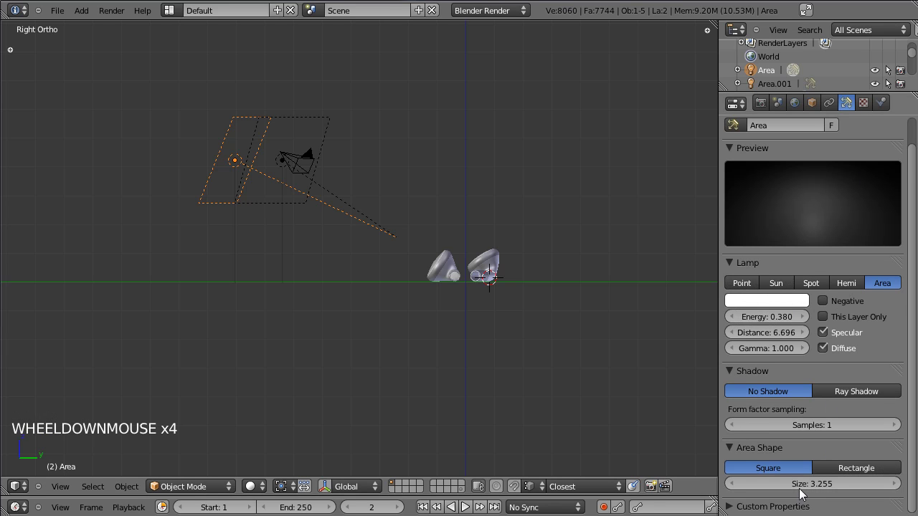
click(801, 489)
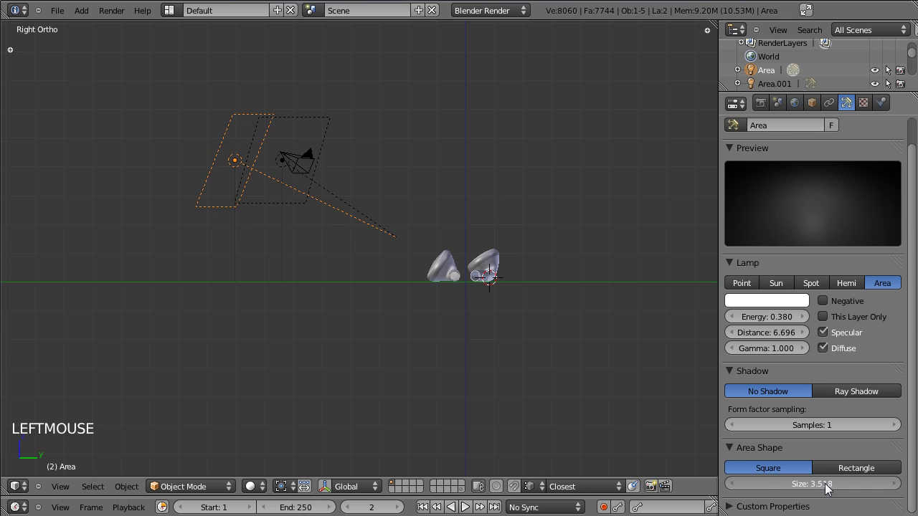
click(769, 335)
Set the second area light's strength and distance, then test-render the earbuds and return to the scene
right_click(325, 123)
click(764, 338)
click(775, 325)
key(ctrl+s)
key(ctrl+s)
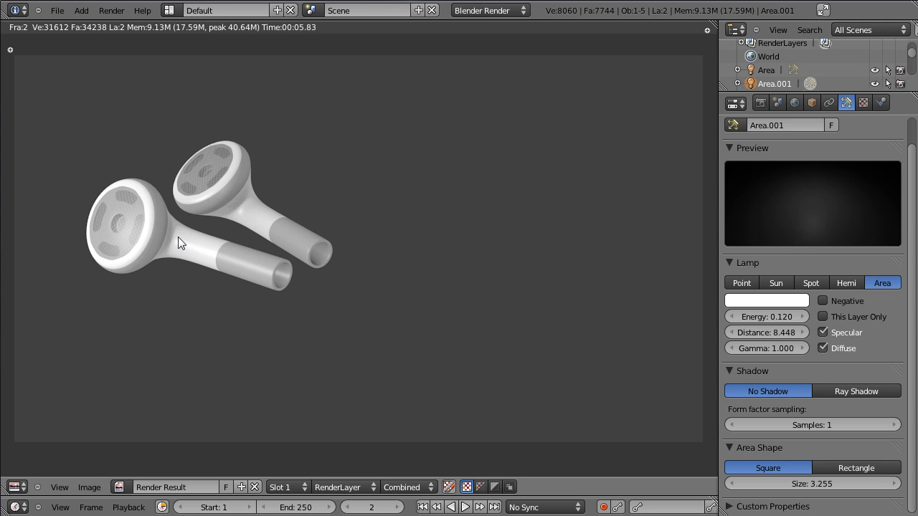
key(Escape)
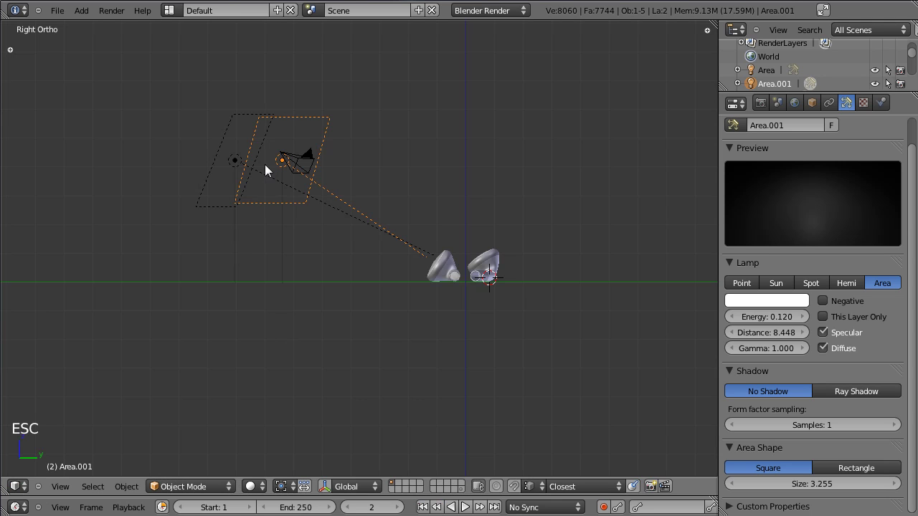
Look through the camera and reframe its view of the earbuds
right_click(310, 162)
key(KP_0)
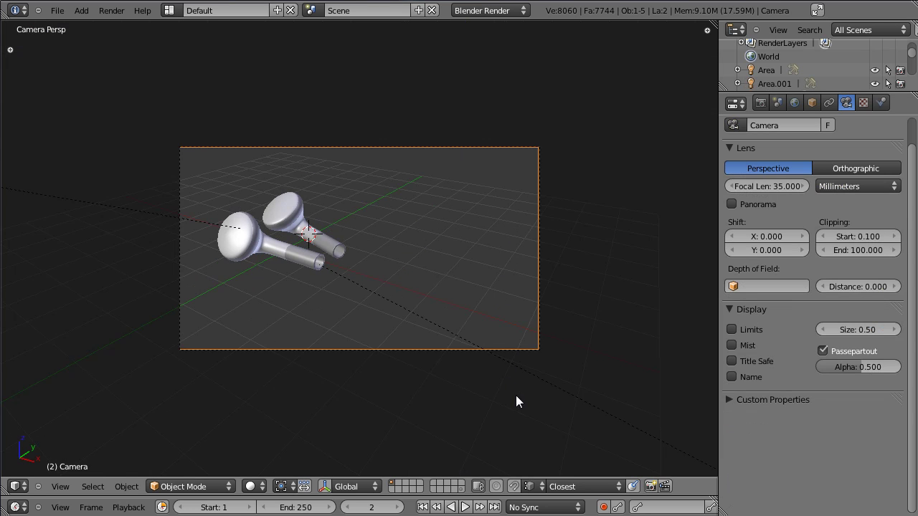
key(r)
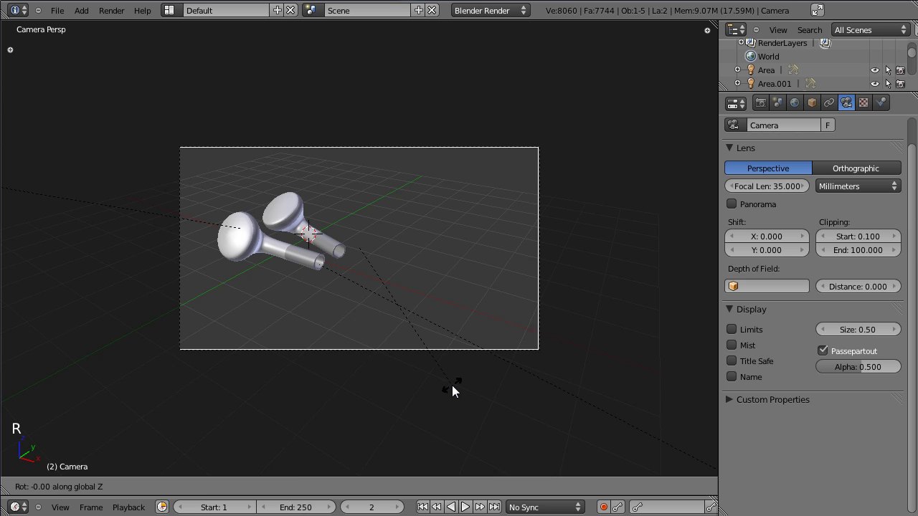
key(.)
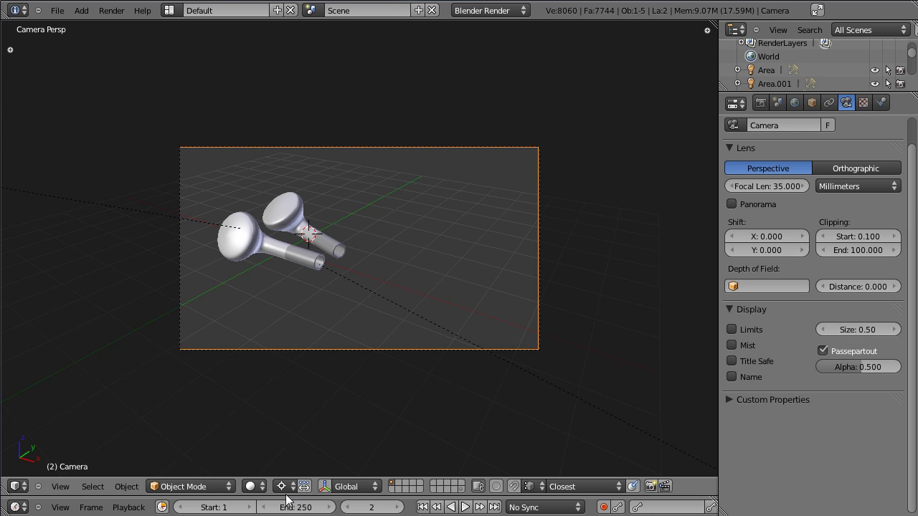
key(r)
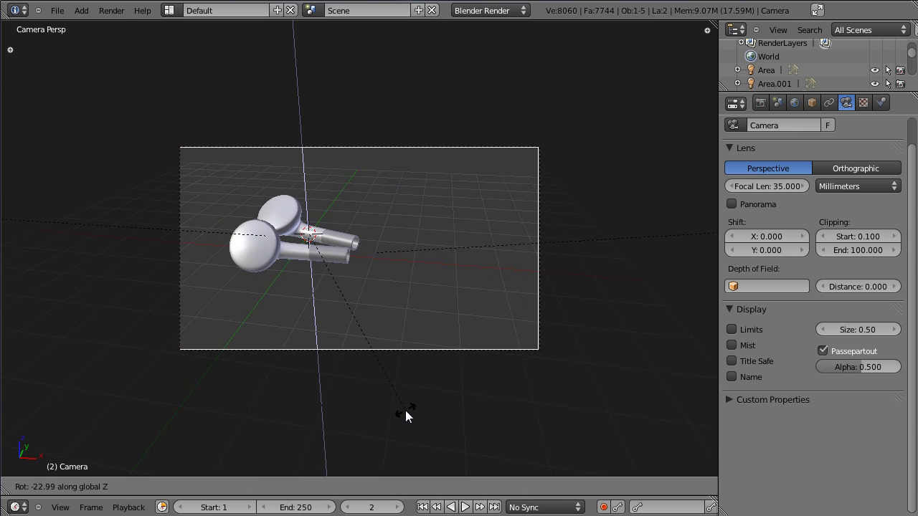
Add a plane beneath the earbuds and scale it up large as a floor
key(g)
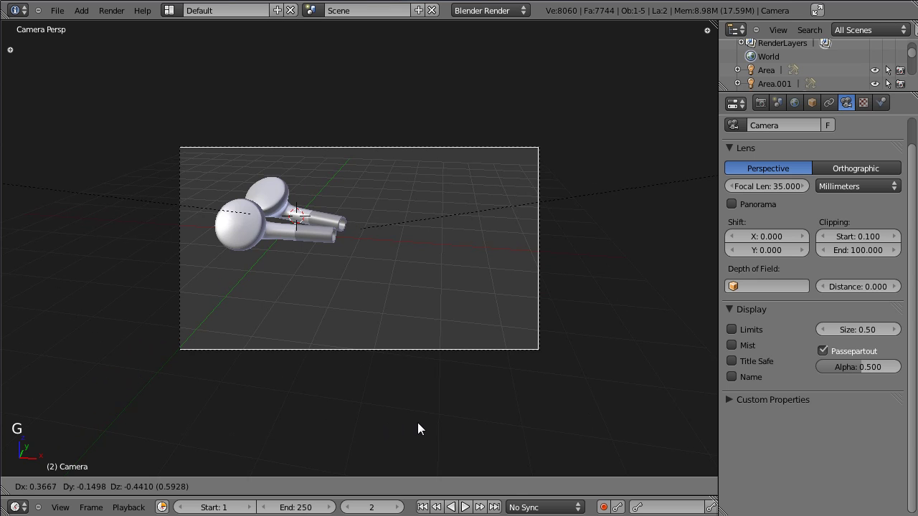
key(shift+a)
key(s)
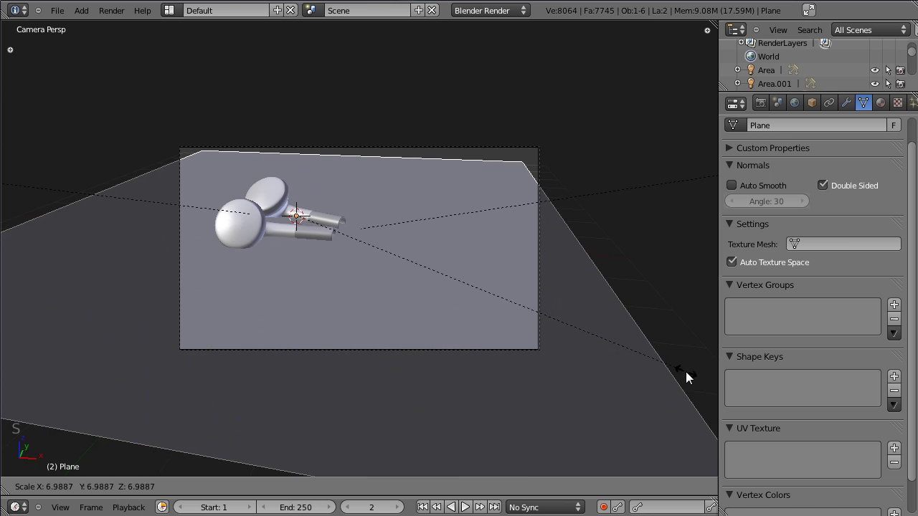
Enlarge the floor plane further and line it up under the earbuds in front view
key(s)
key(g)
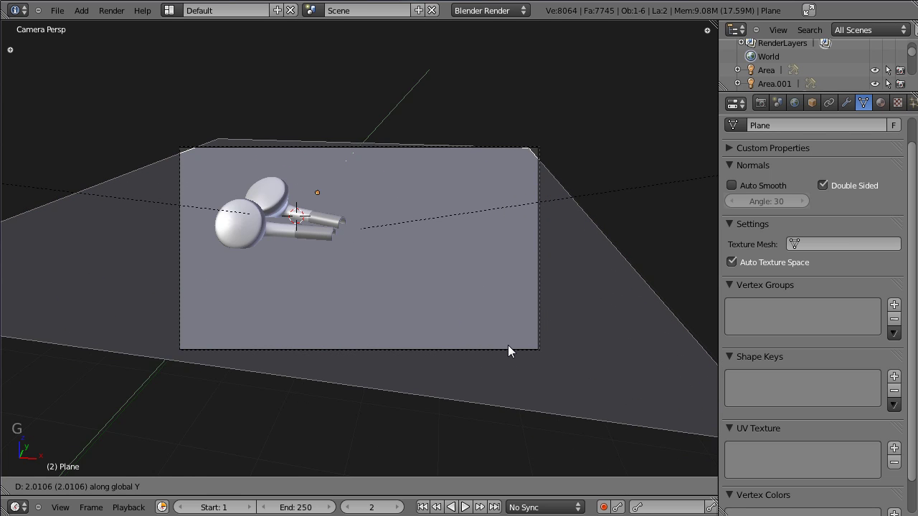
key(s)
key(ctrl+s)
right_click(261, 226)
right_click(306, 281)
key(KP_1)
click(423, 333)
scroll(up, 3)
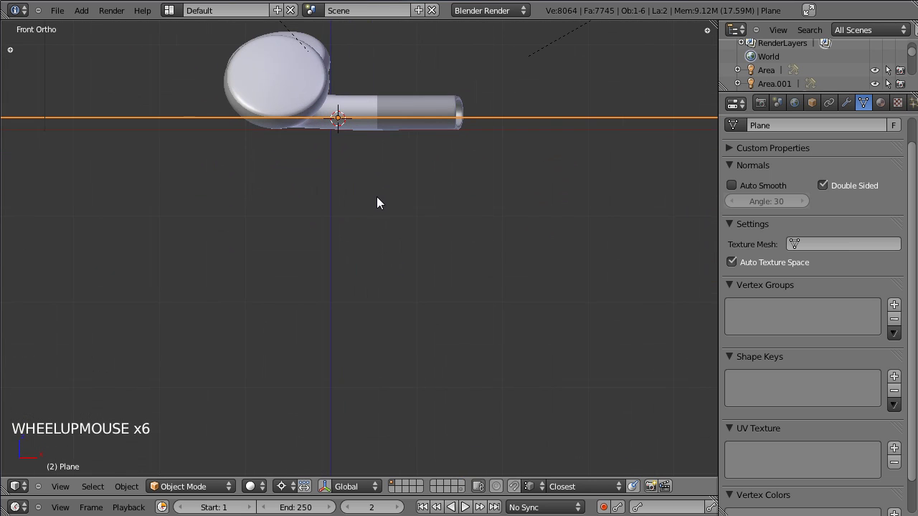
scroll(up, 3)
click(376, 166)
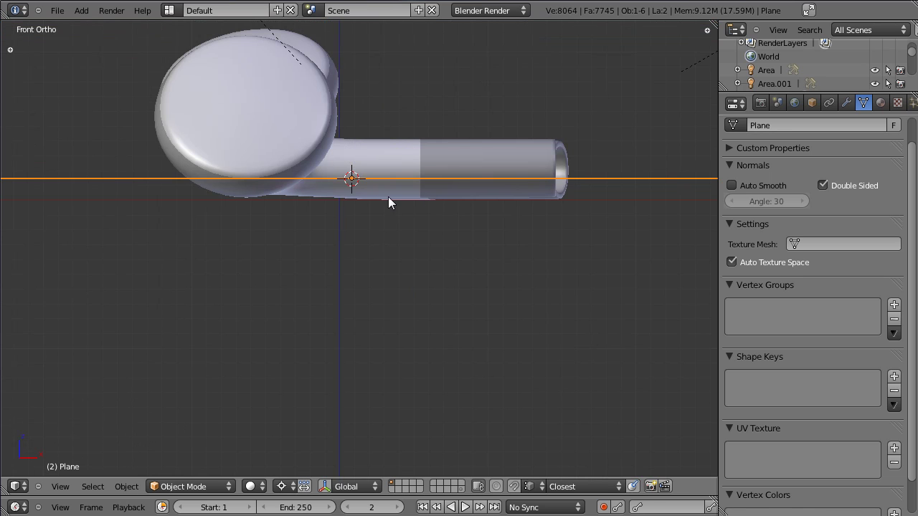
Lower the plane to sit right at the earbuds' base and render them resting on the grey floor
key(g)
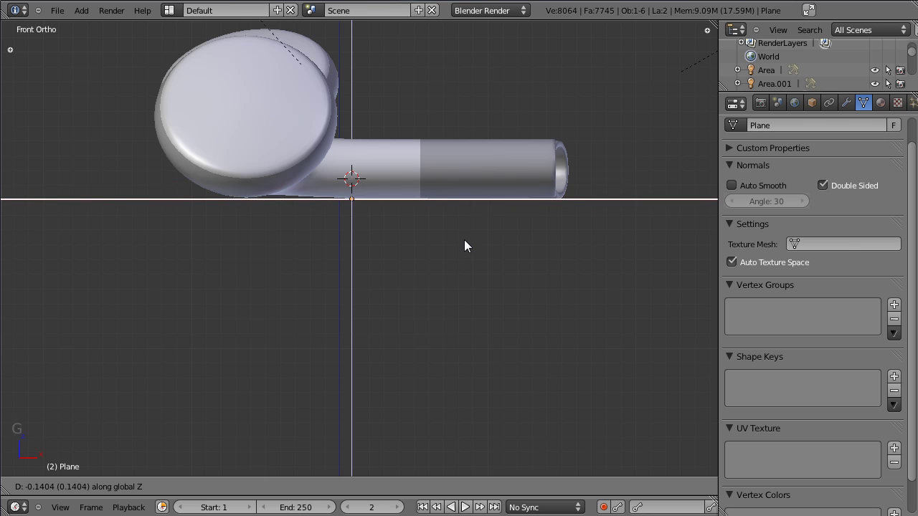
key(shift+c)
scroll(up, 3)
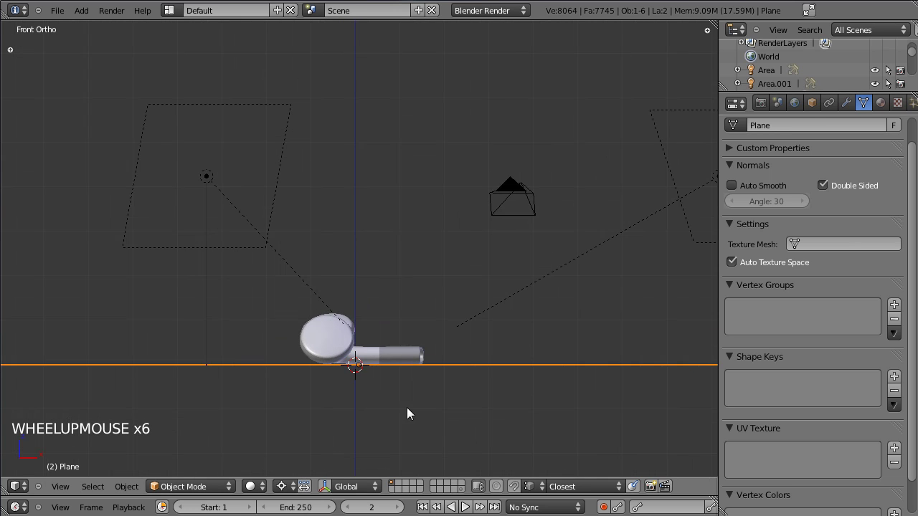
click(423, 403)
scroll(up, 3)
scroll(down, 3)
click(421, 259)
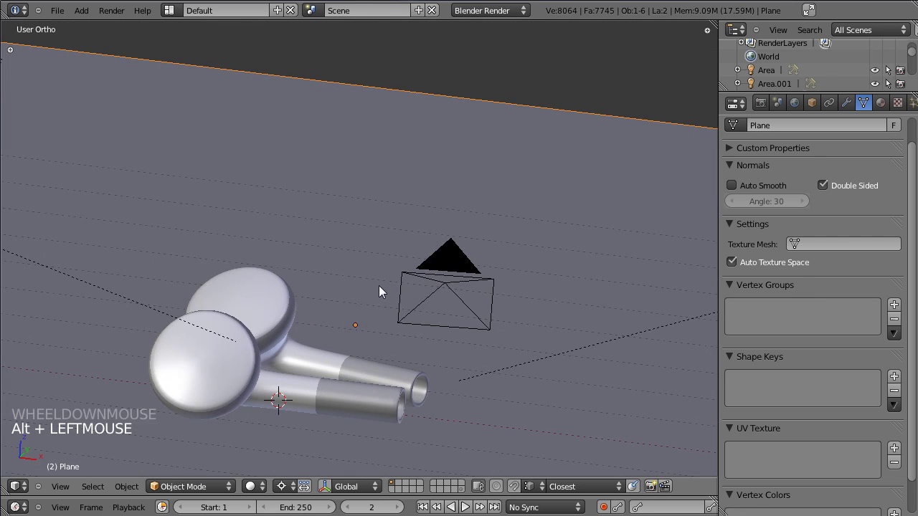
click(340, 287)
key(KP_0)
Render the scene once more, return to the viewport and switch to top view
key(ctrl+s)
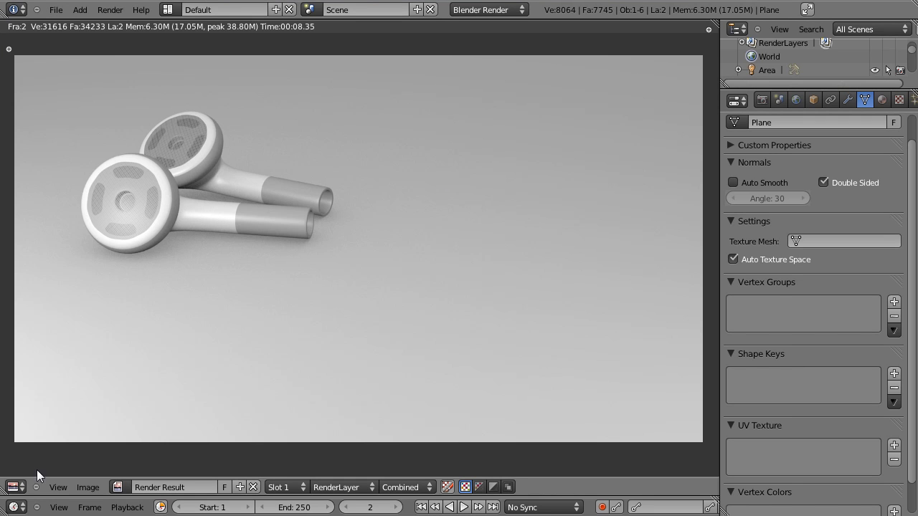
click(24, 480)
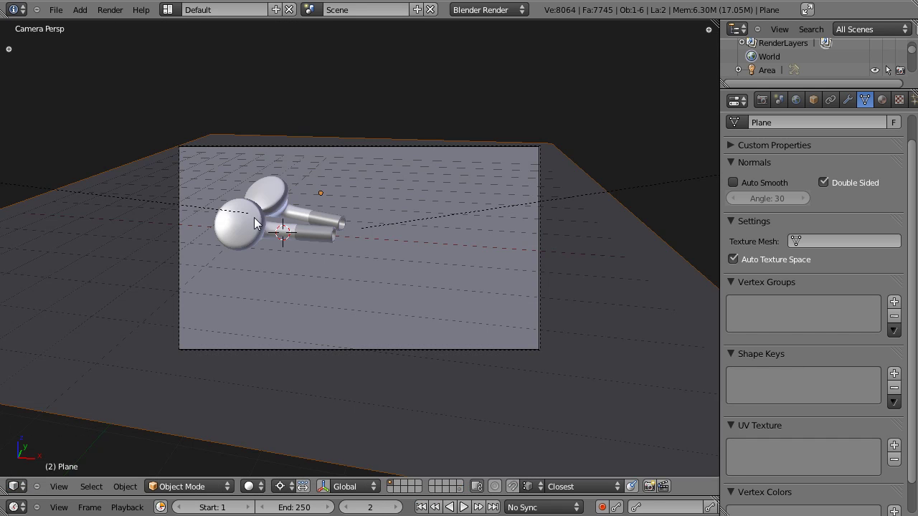
key(KP_7)
scroll(down, 3)
scroll(down, 3)
scroll(up, 3)
click(328, 214)
Hide the earbuds and floor plane, leaving an empty top view
right_click(314, 221)
right_click(314, 259)
key(h)
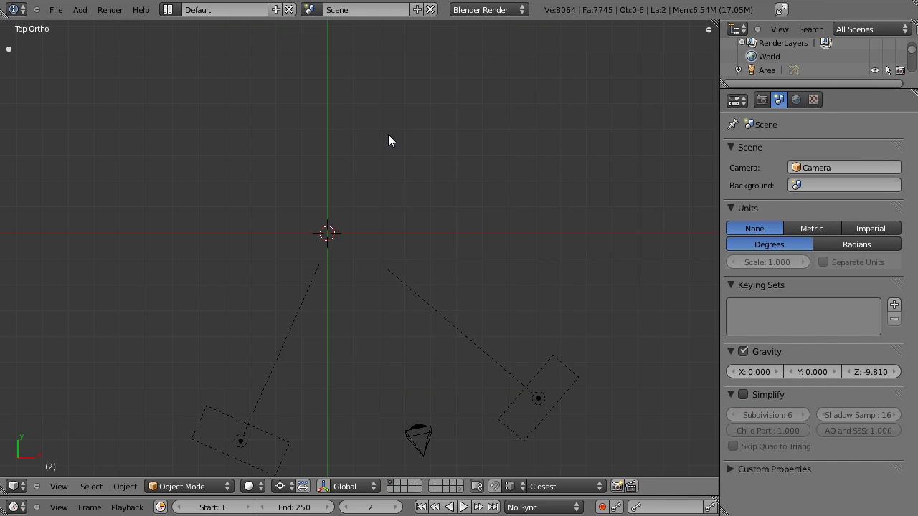
Enable Background Images in the view properties and add a new reference image slot
key(n)
click(715, 254)
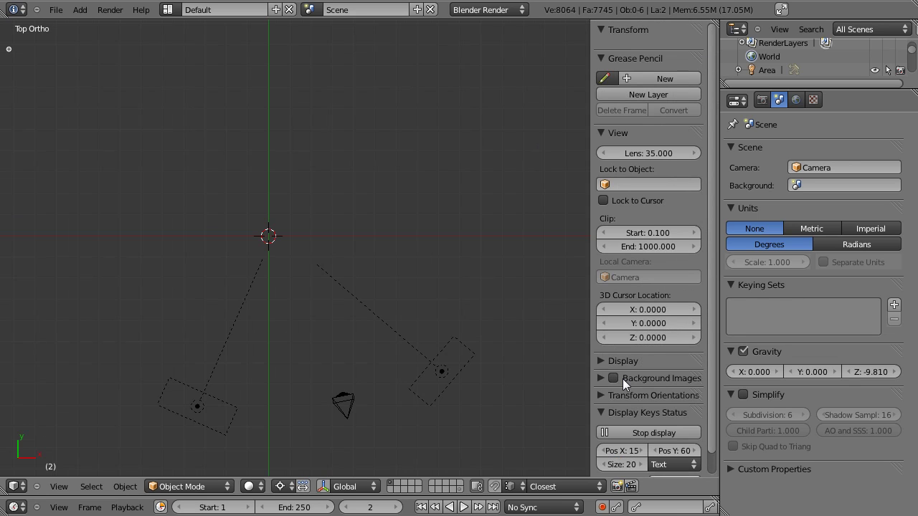
click(623, 382)
click(602, 383)
scroll(down, 3)
scroll(down, 3)
scroll(down, 3)
click(614, 362)
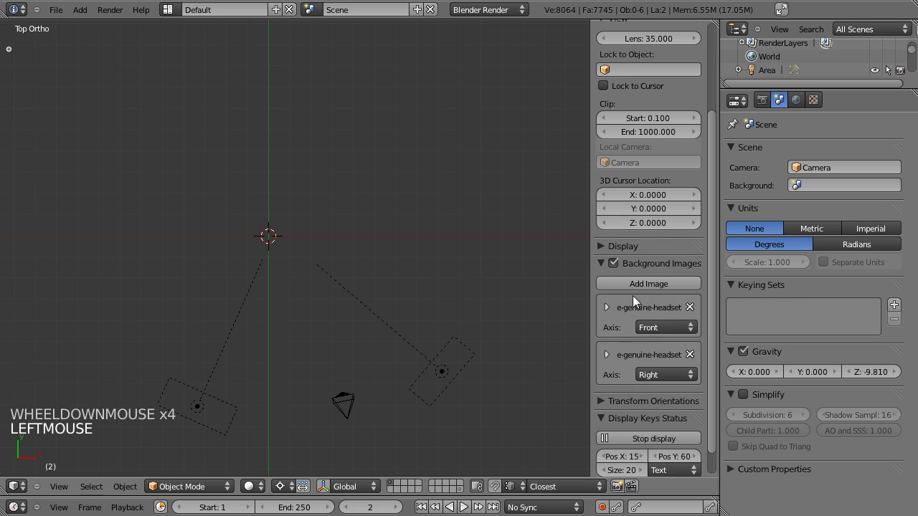
click(644, 290)
Load iphone-headphone-jack.jpg into the new background image slot
scroll(down, 3)
click(610, 346)
click(657, 387)
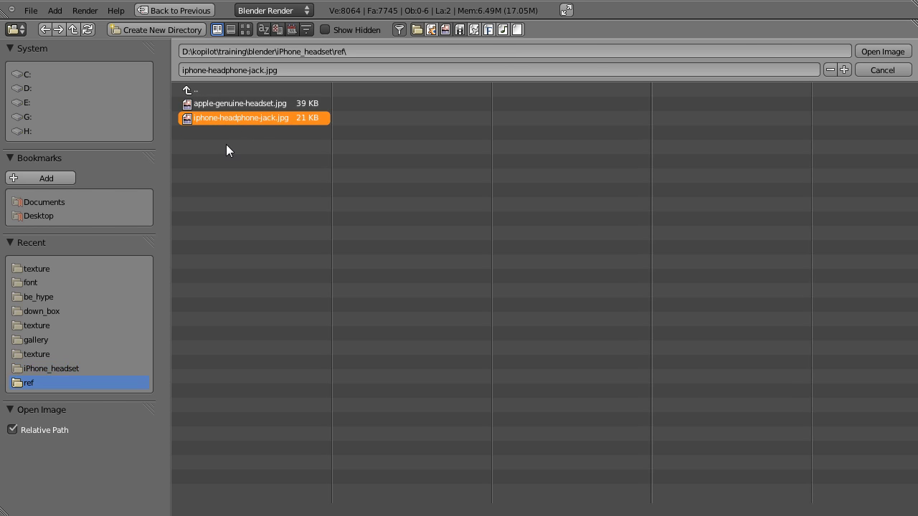
click(882, 57)
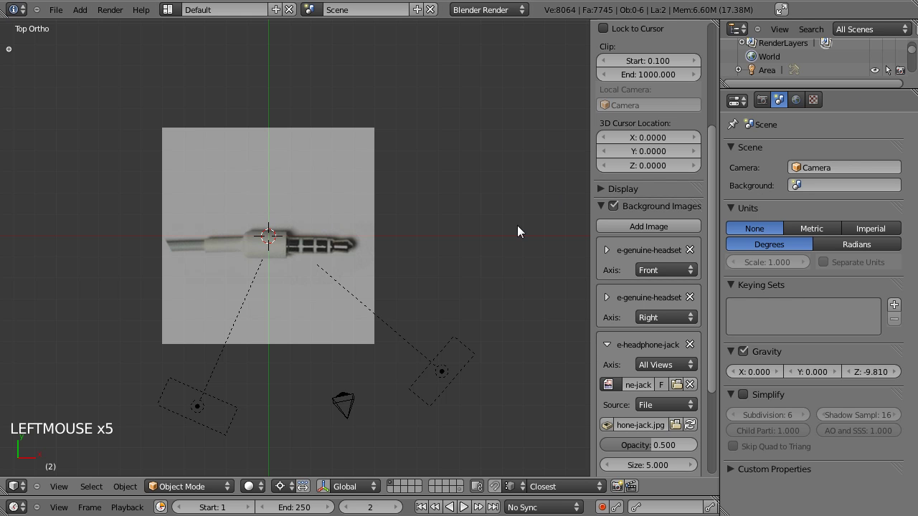
click(721, 334)
scroll(up, 3)
Set the jack photo's size to 2.584, Y offset to 0.216 and show it only in top view
click(665, 406)
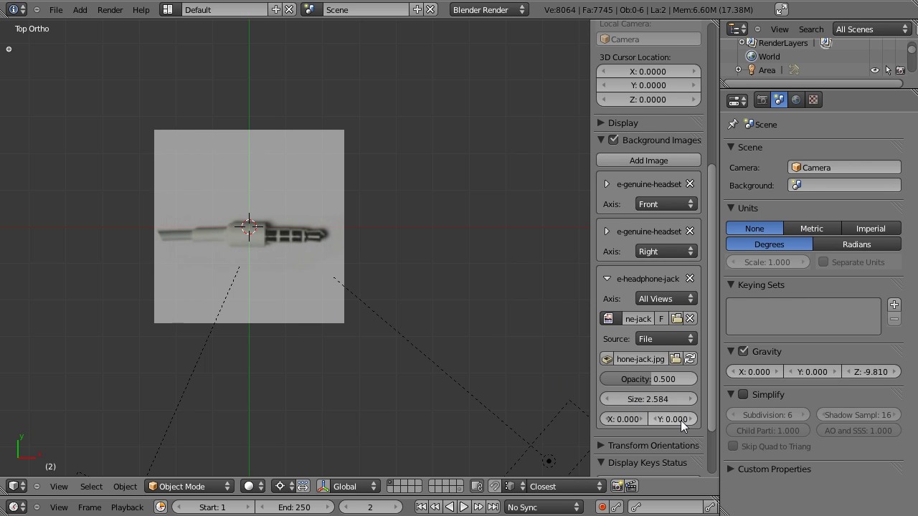
click(674, 426)
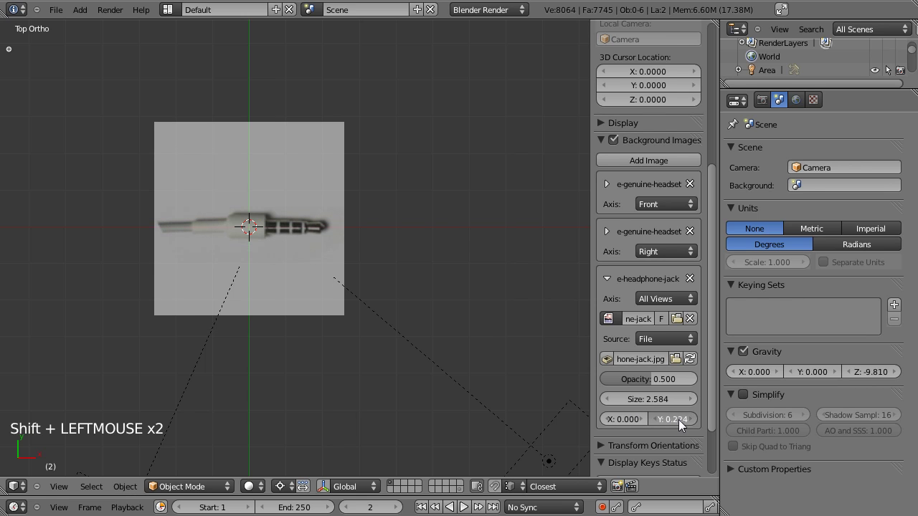
scroll(up, 3)
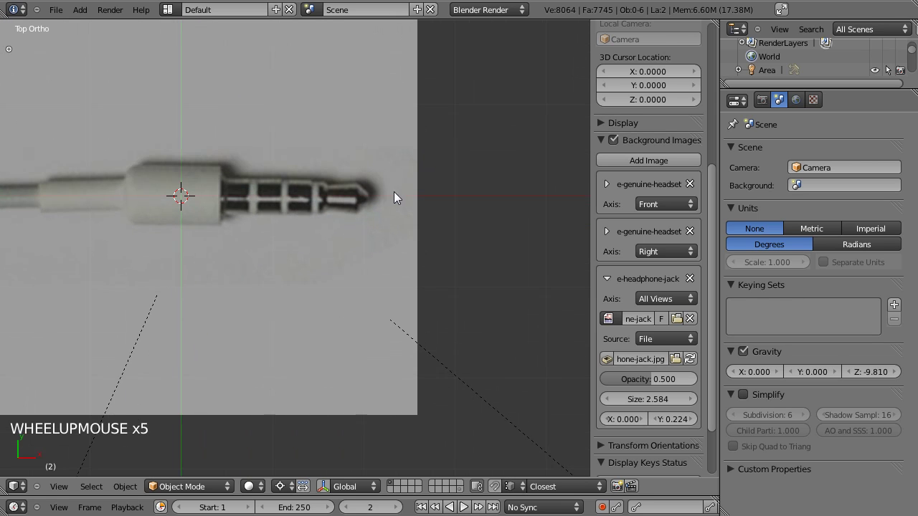
click(673, 425)
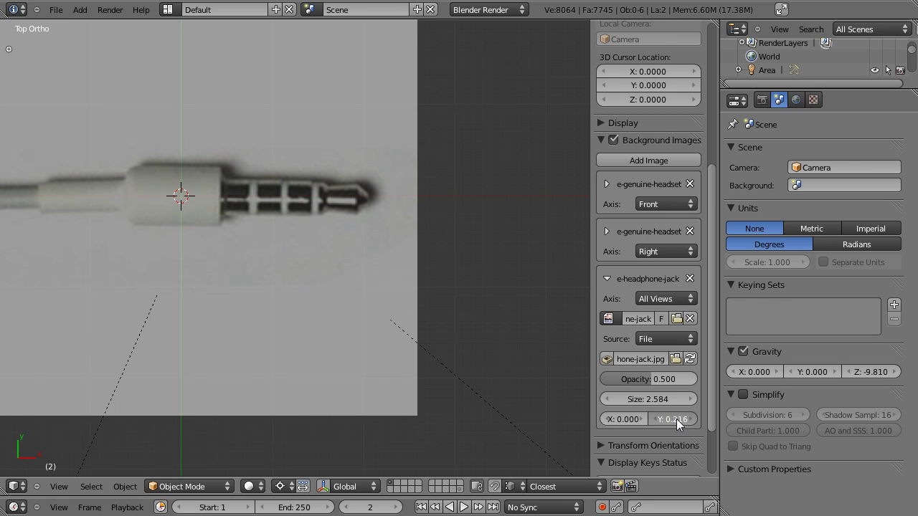
click(649, 304)
click(675, 304)
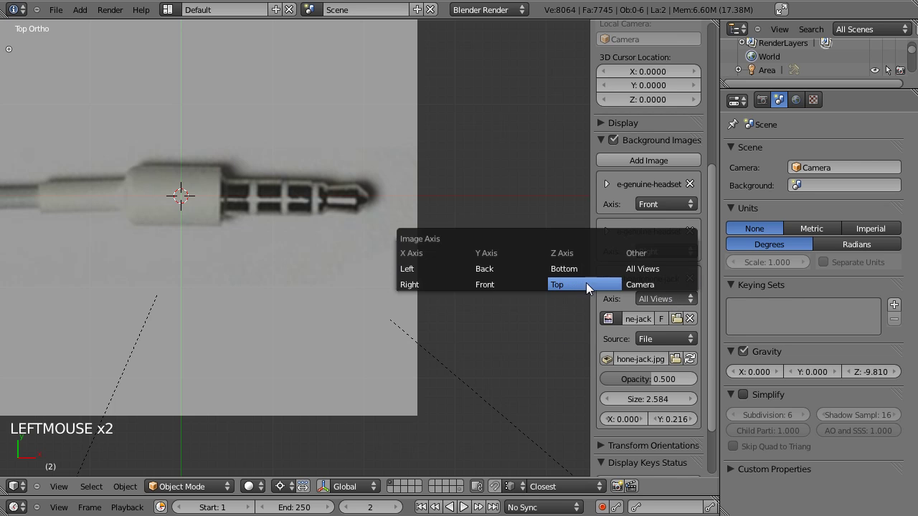
click(615, 283)
scroll(down, 3)
Check the references from front view, return to top view and put away the view properties panel
key(KP_3)
key(KP_1)
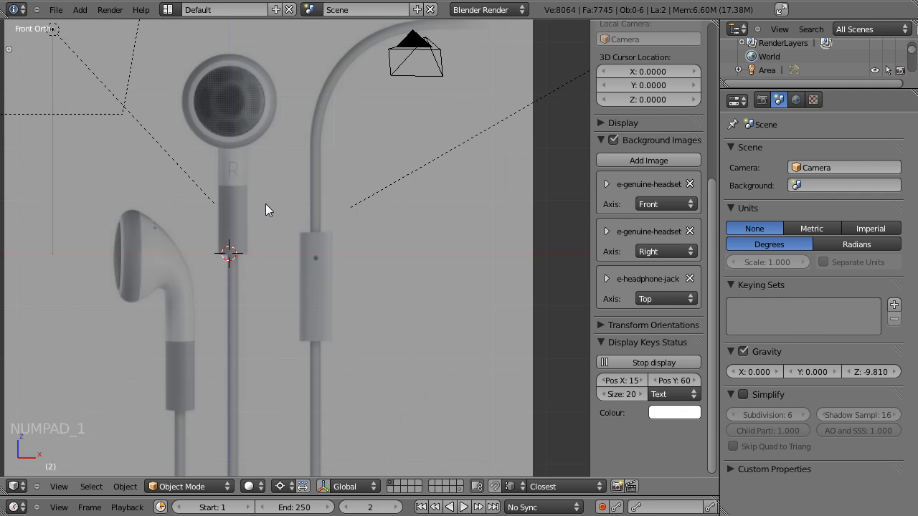
key(KP_7)
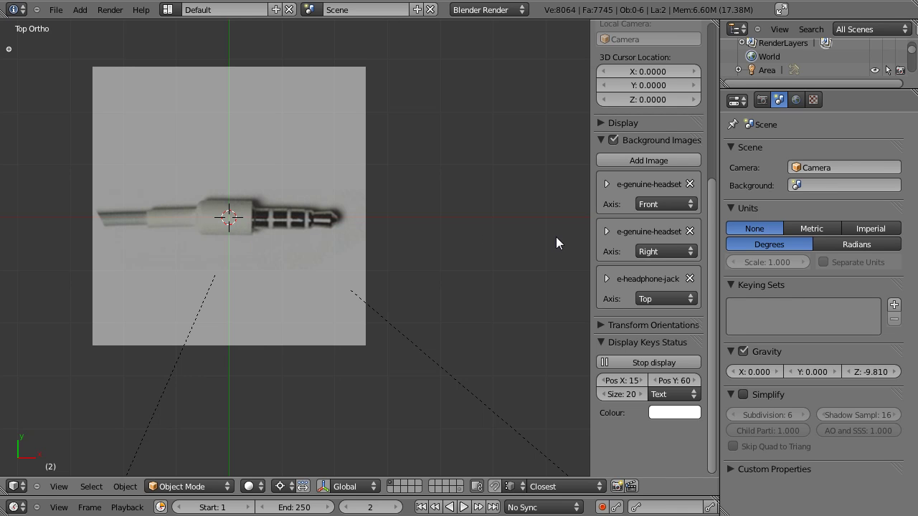
key(n)
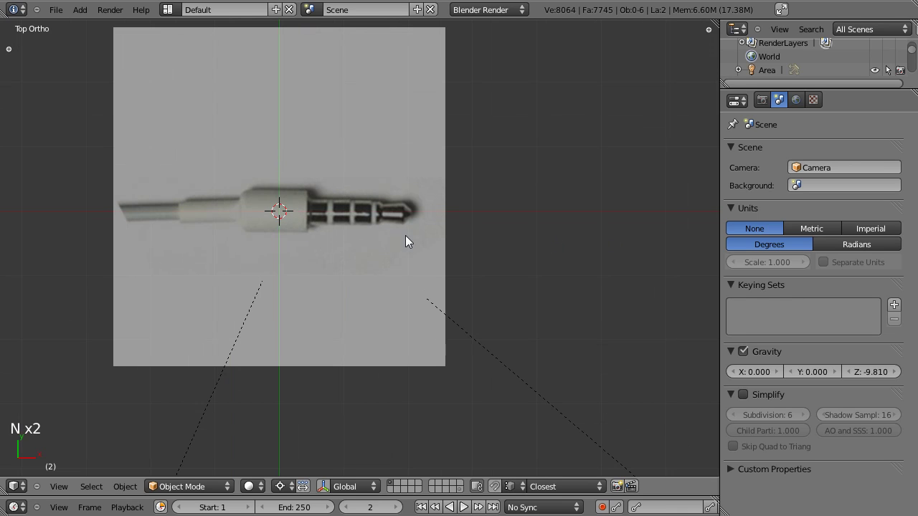
click(338, 174)
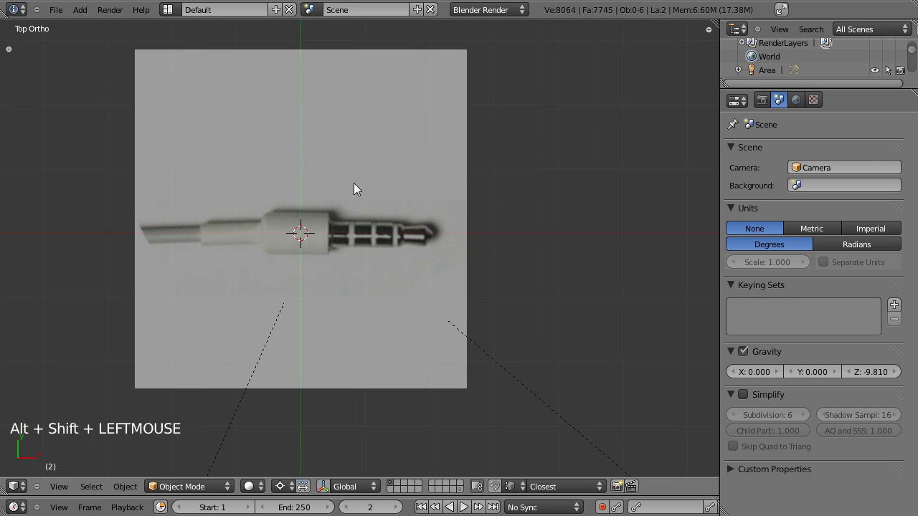
Add a 12-vertex circle mesh at the jack and enter Edit Mode
key(shift+a)
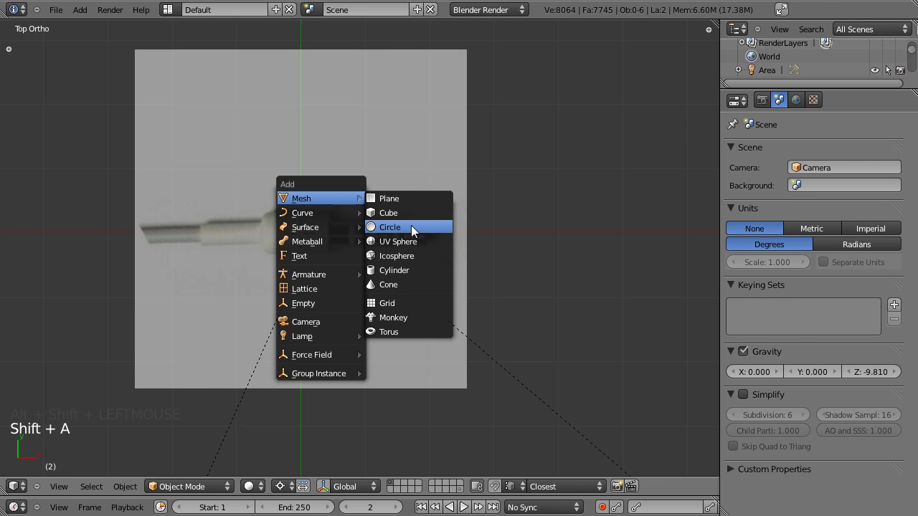
key(t)
click(57, 378)
click(69, 369)
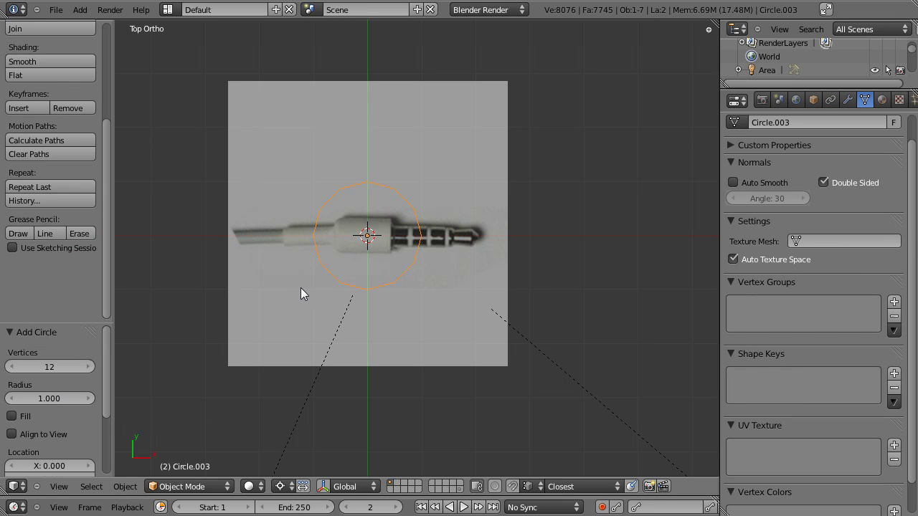
key(t)
key(Tab)
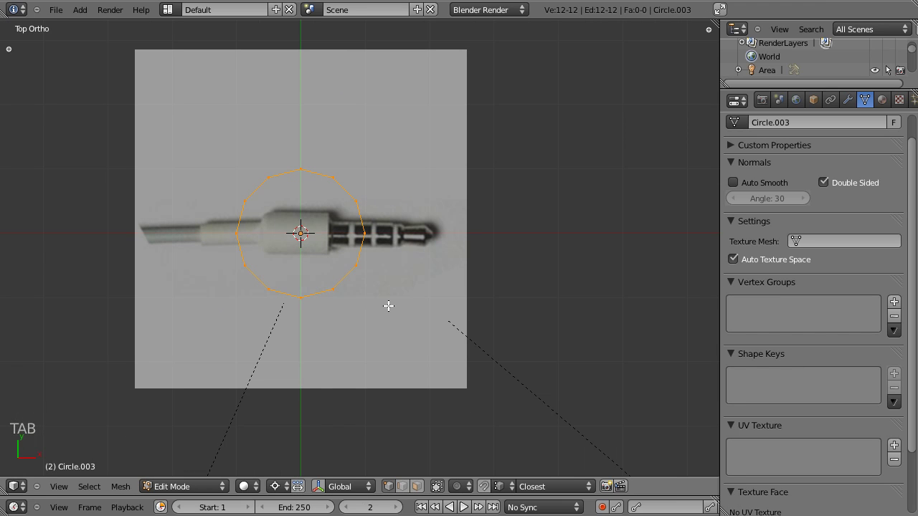
Rotate the circle upright across the jack, shrink it to the collar and extrude it into a short tube
key(r)
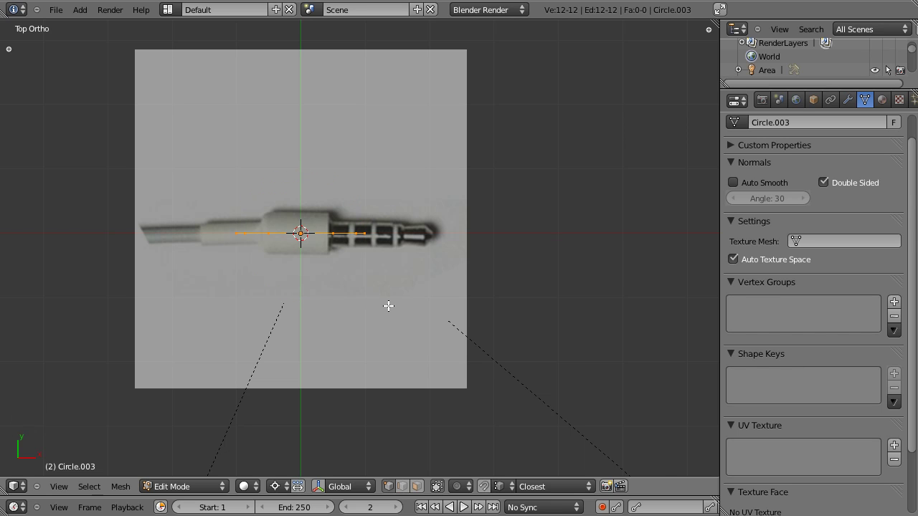
key(r)
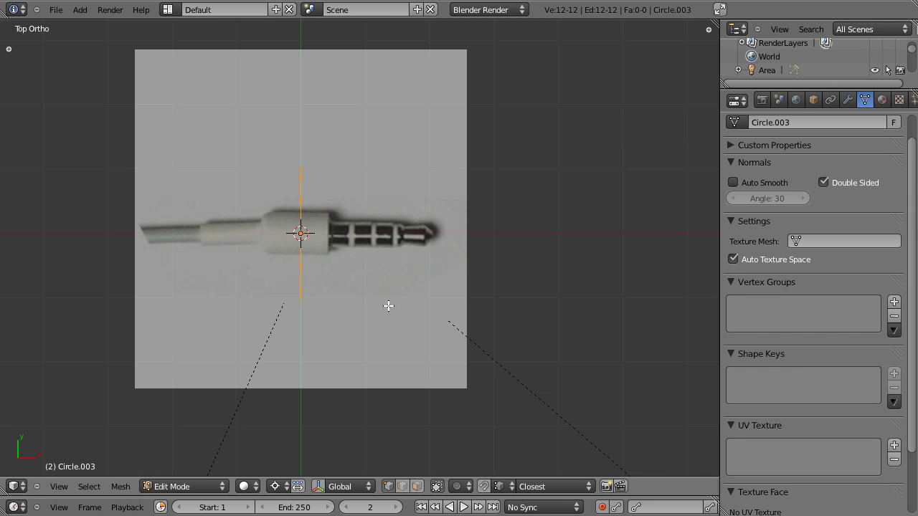
scroll(up, 3)
scroll(down, 3)
key(s)
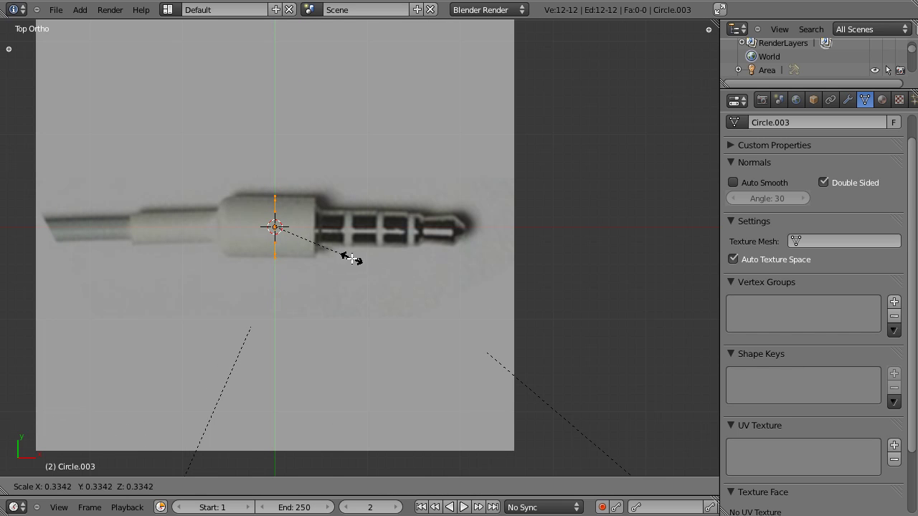
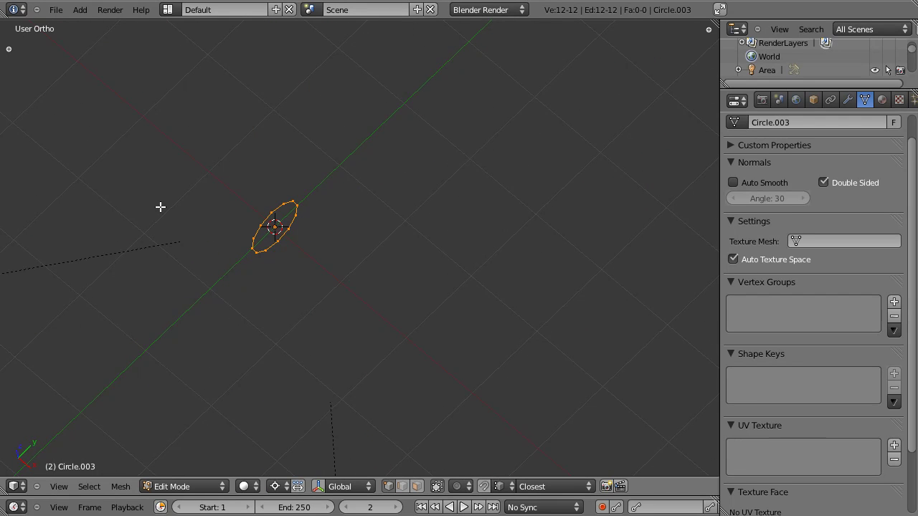
key(KP_7)
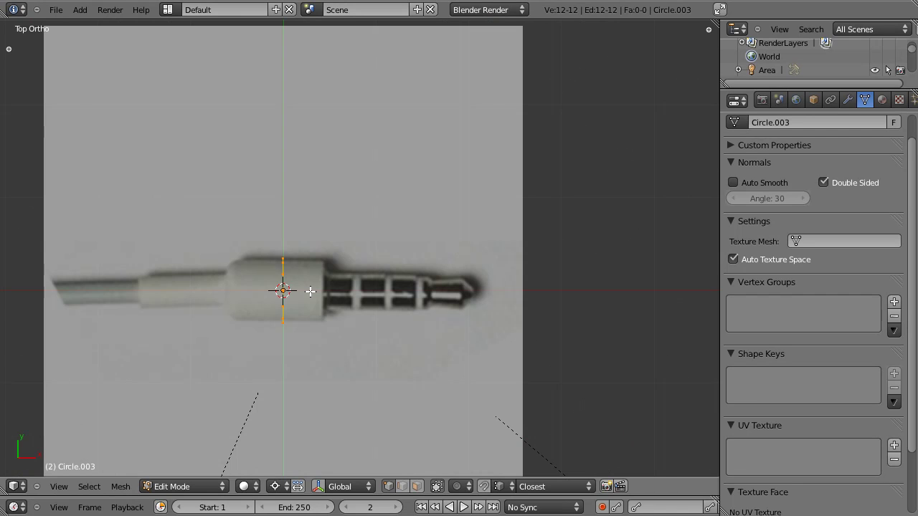
key(e)
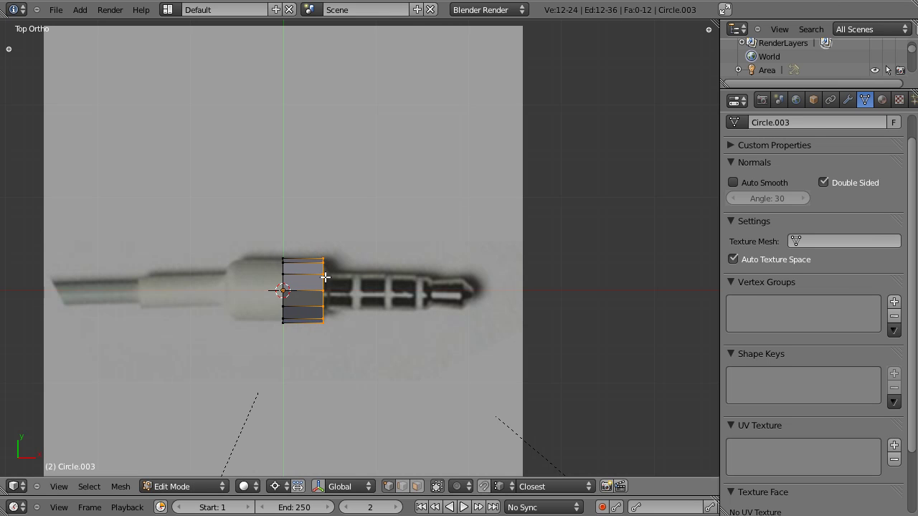
Give the collar tube a Subdivision Surface modifier at view level 2 with Optimal Display and leave Edit Mode
click(859, 107)
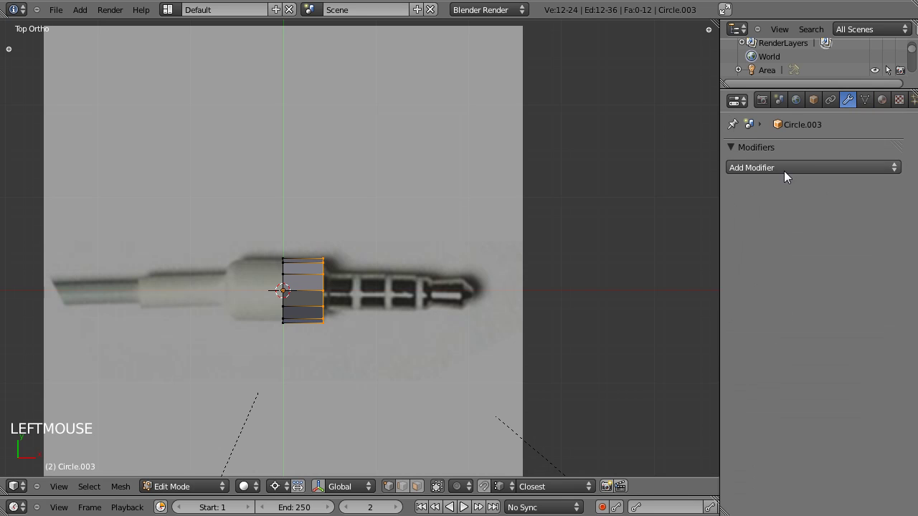
click(789, 174)
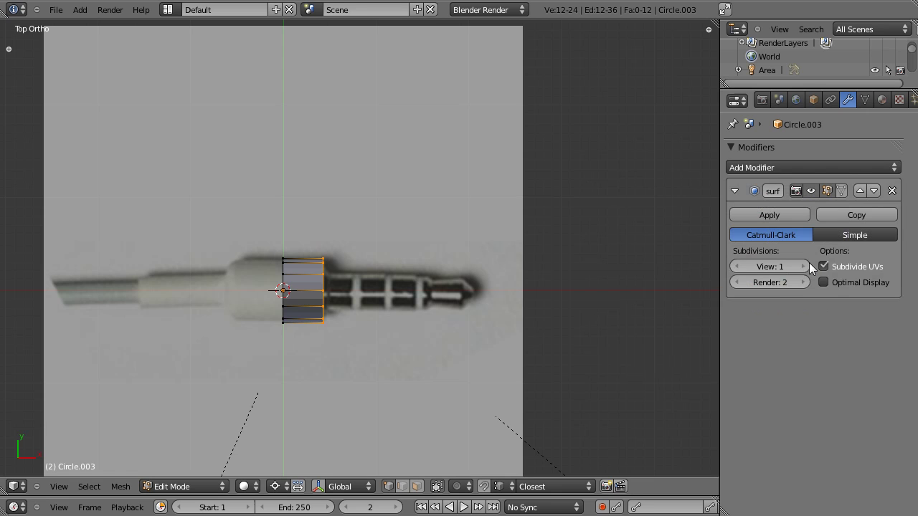
click(810, 272)
click(828, 288)
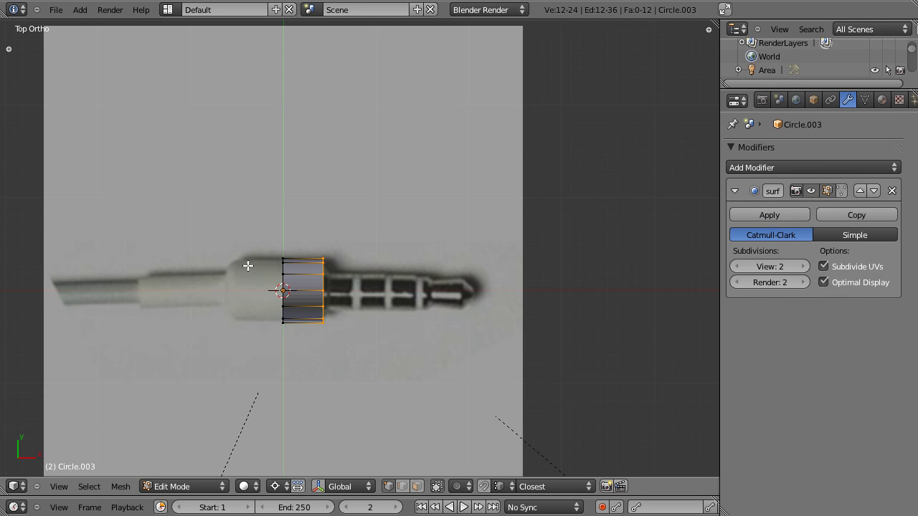
key(Tab)
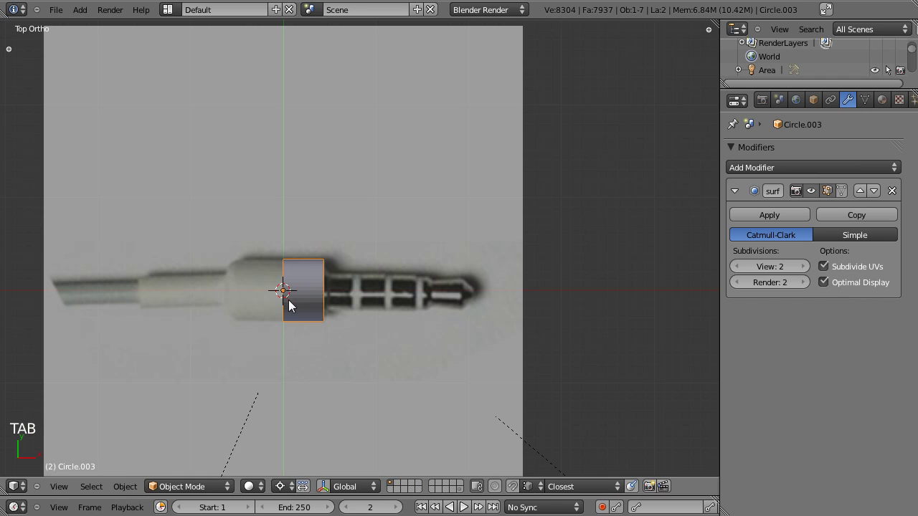
Bring back the object tools panel and collapse the subdivision modifier's settings
click(186, 356)
click(376, 347)
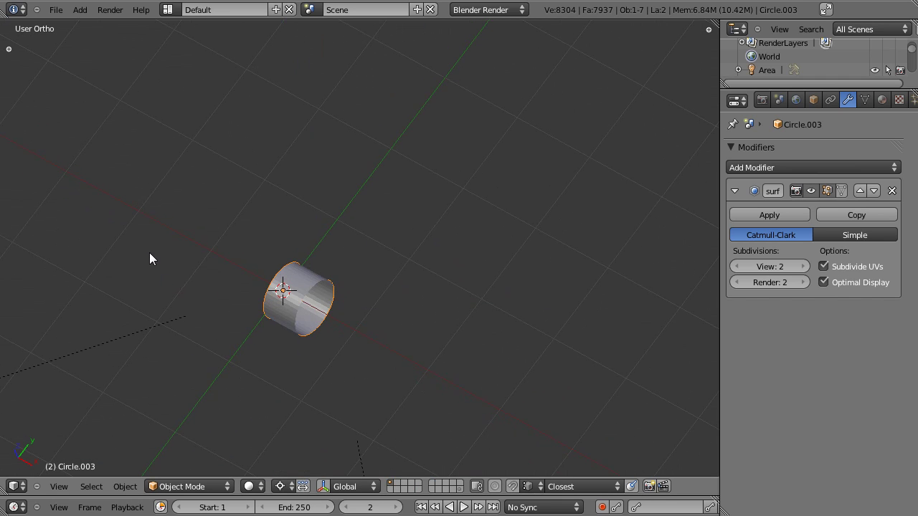
click(738, 193)
key(t)
click(110, 167)
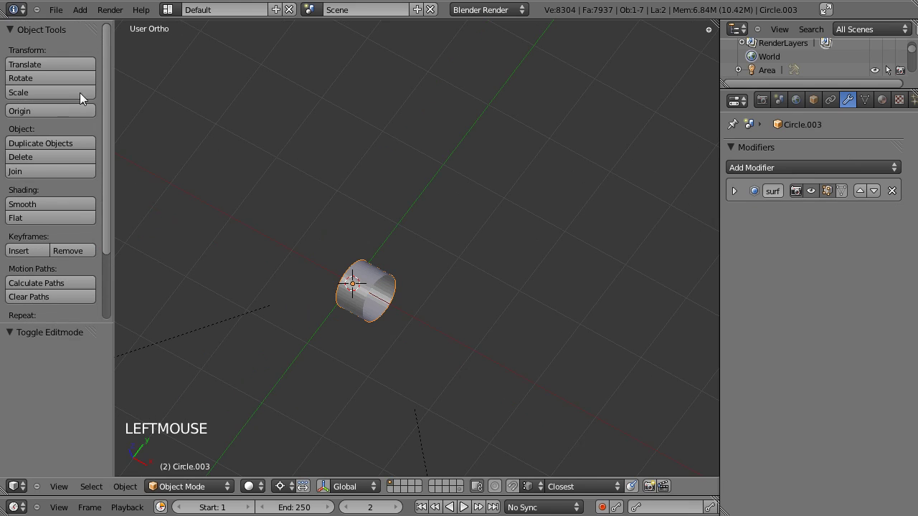
Shade the tube smooth, select all its vertices and view it from the top over the reference
click(36, 209)
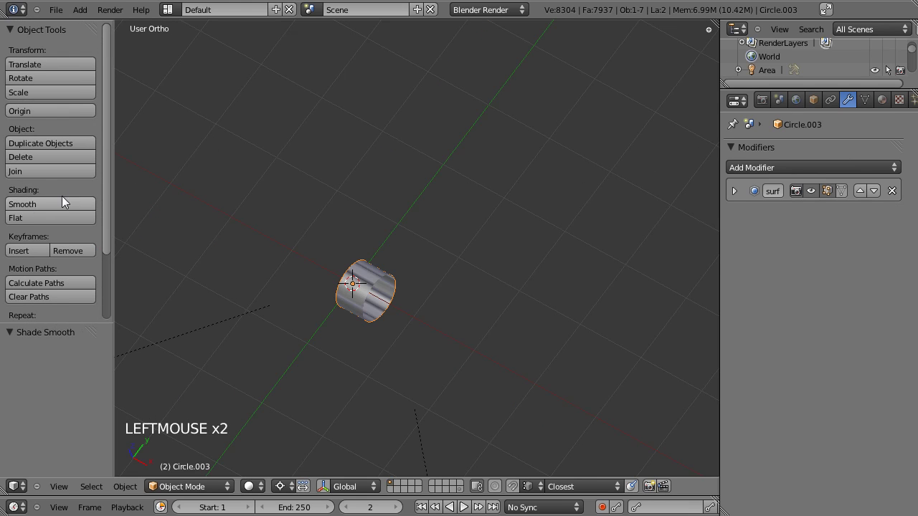
key(Tab)
key(a)
key(a)
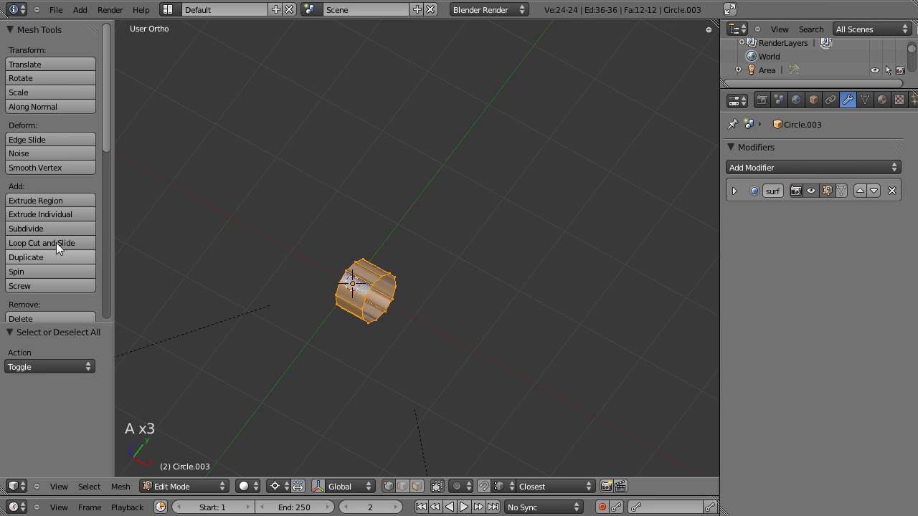
scroll(down, 3)
click(58, 268)
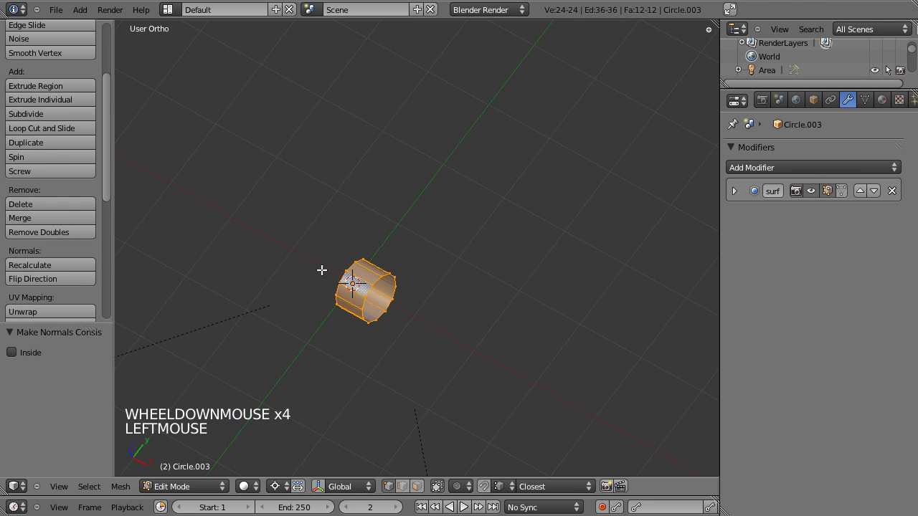
key(Tab)
click(184, 292)
click(473, 308)
key(KP_7)
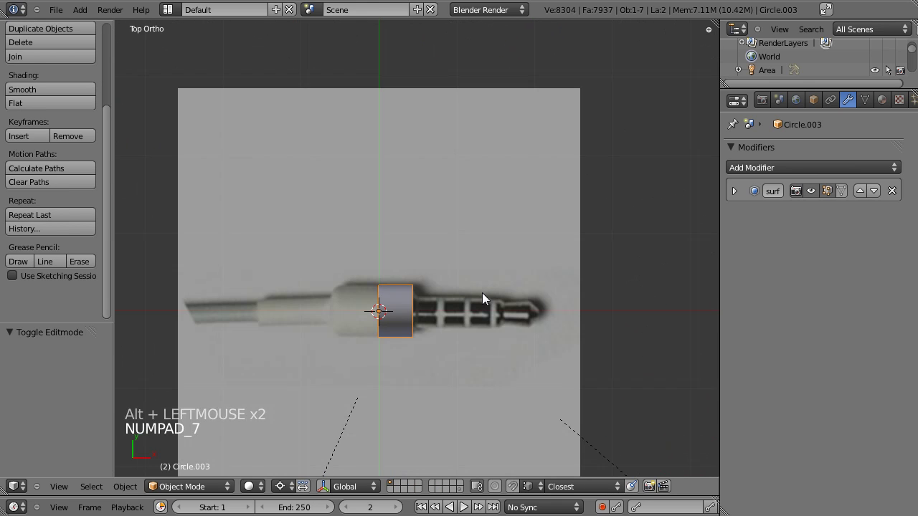
click(415, 382)
scroll(up, 3)
key(t)
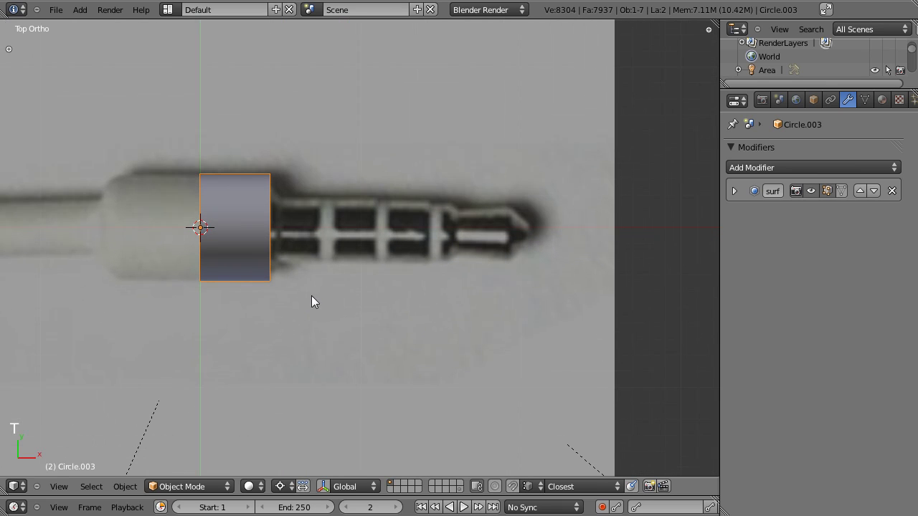
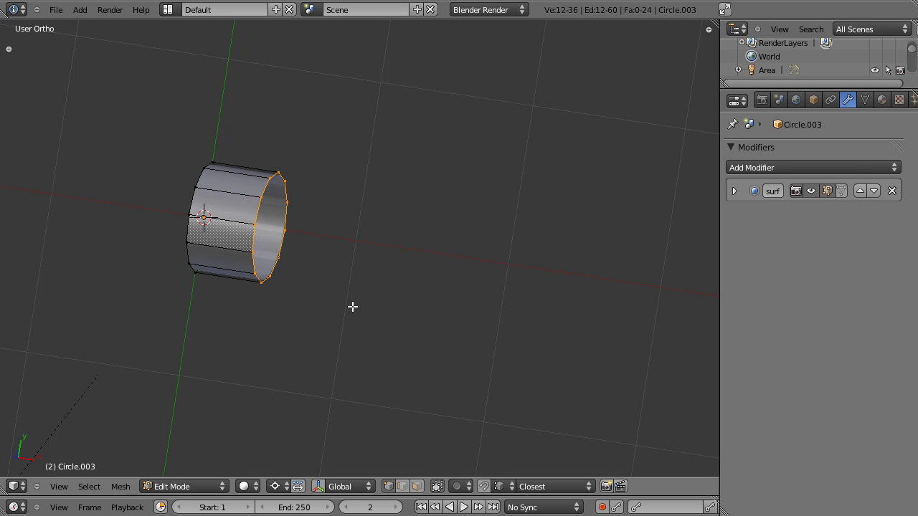
Shrink the front rim inward, add an edge loop near it and preview the smoothed collar
key(,)
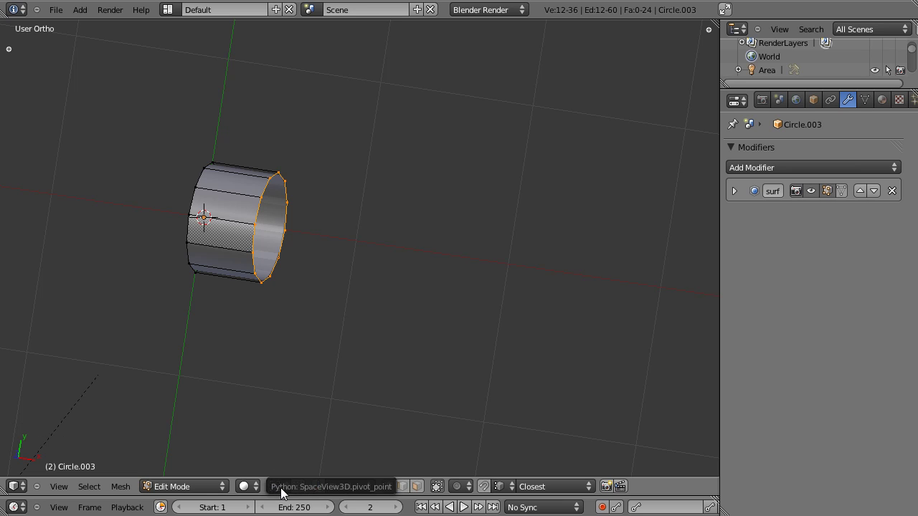
click(282, 492)
click(294, 445)
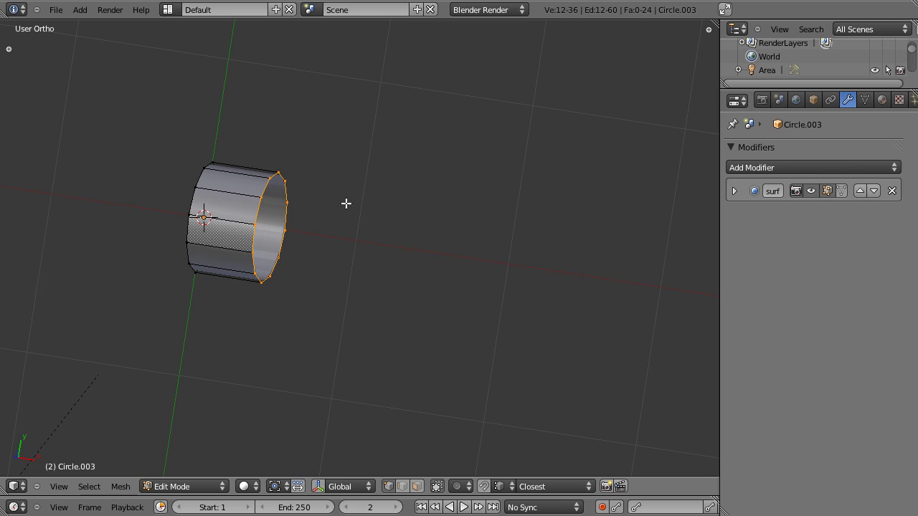
key(Tab)
key(Tab)
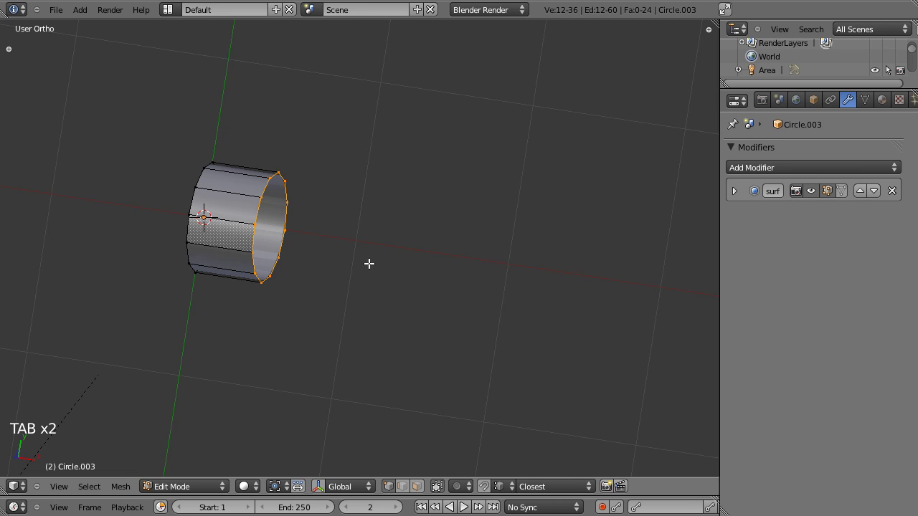
key(s)
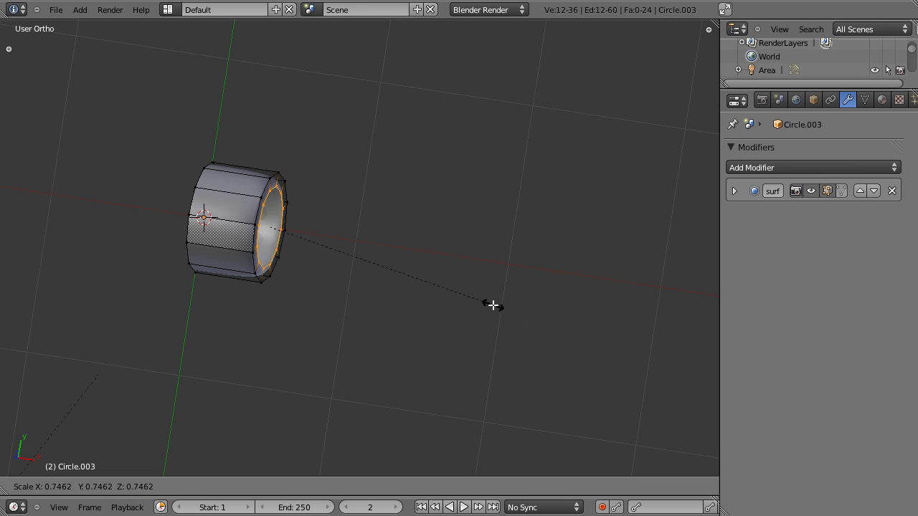
key(ctrl+r)
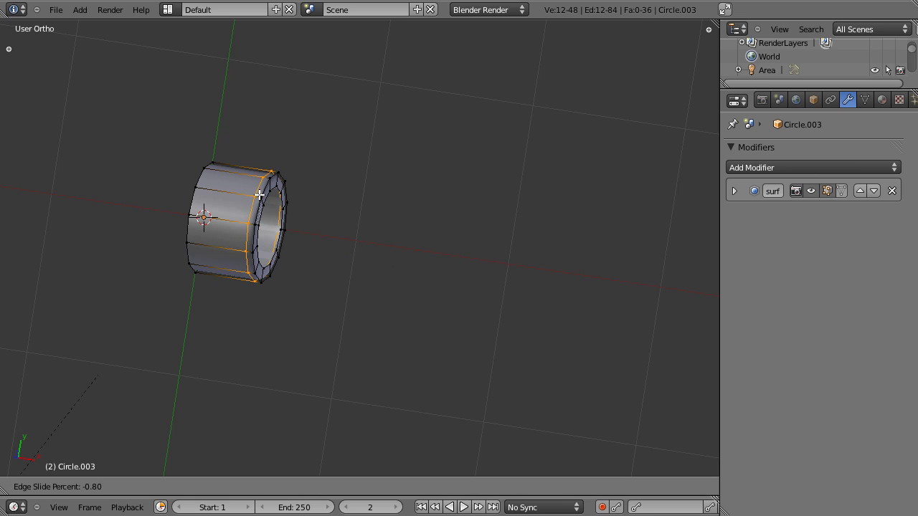
key(Tab)
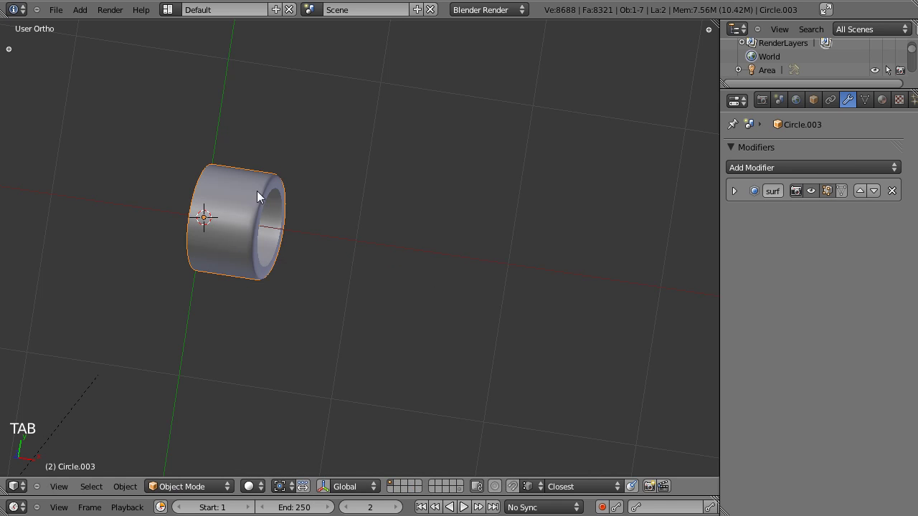
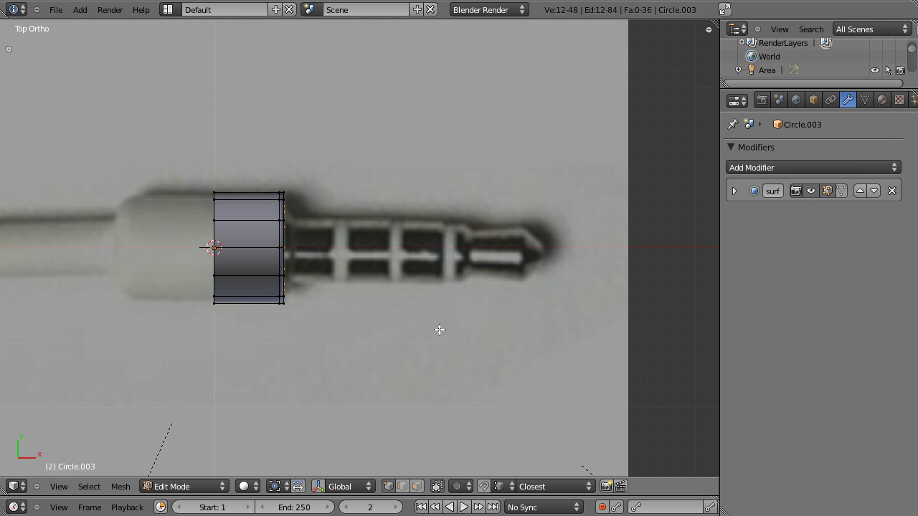
key(s)
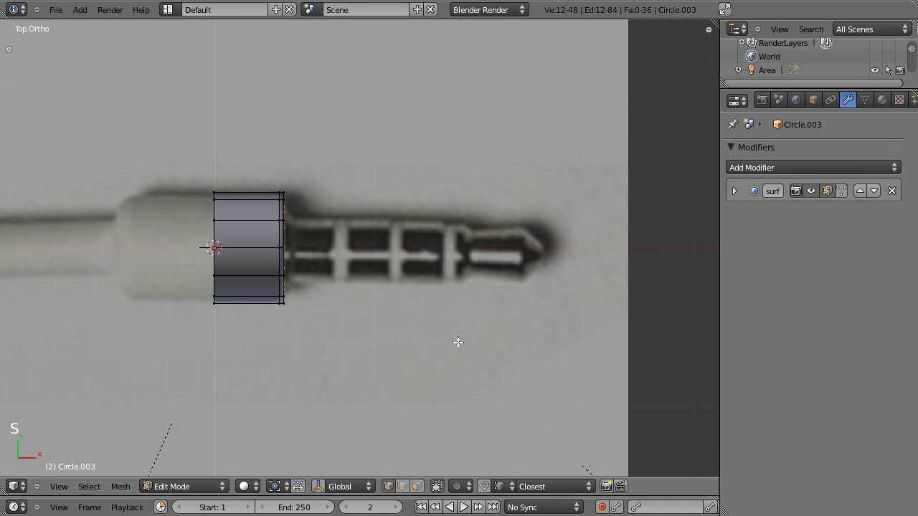
Extrude a narrower ring onto the metal plug and extrude section after section along its shaft
key(e)
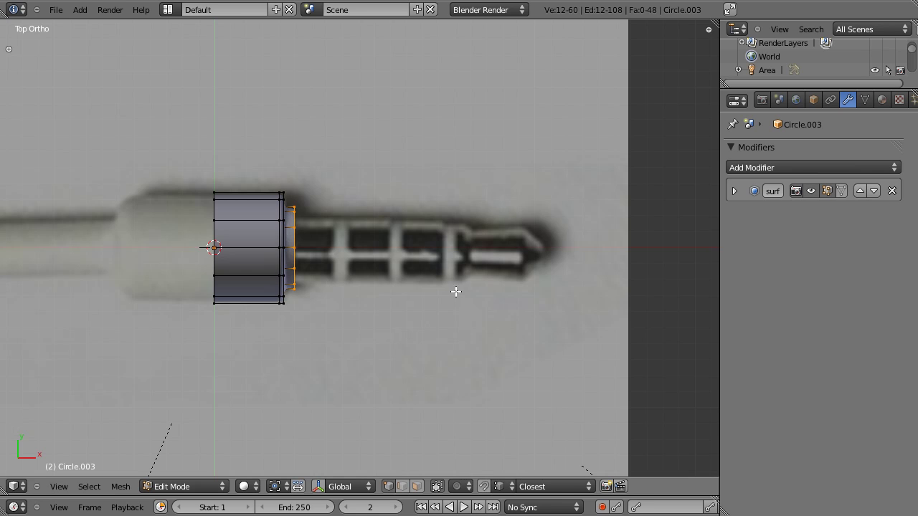
key(z)
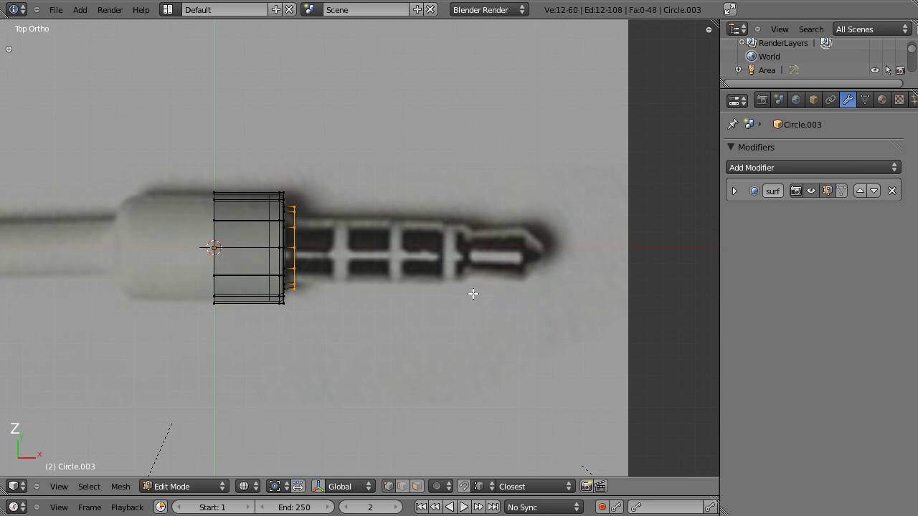
key(s)
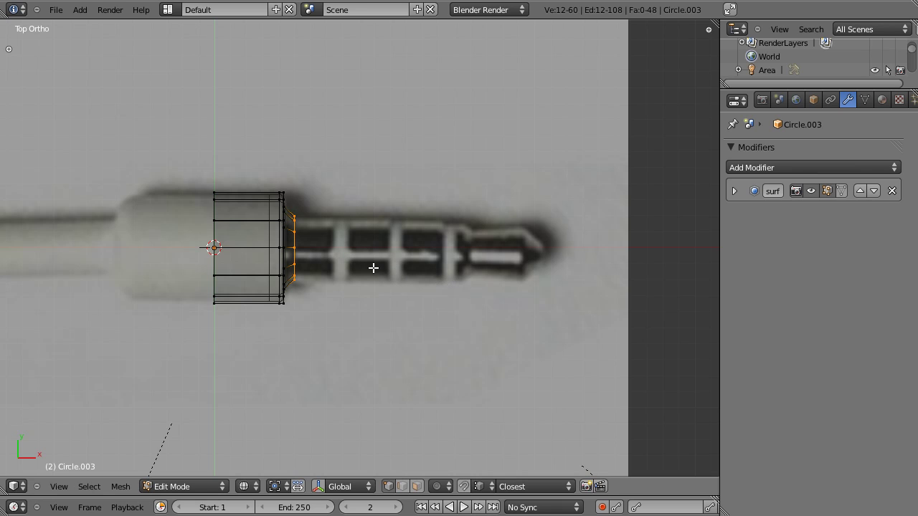
key(e)
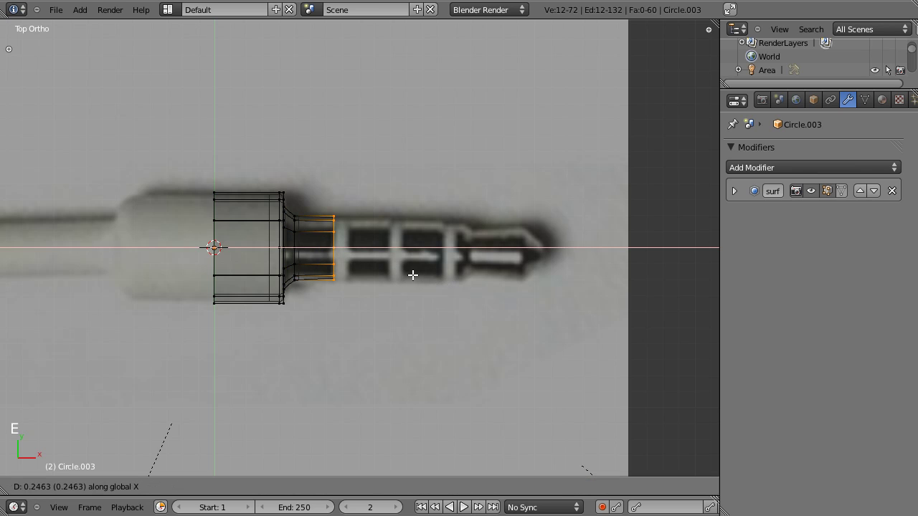
key(e)
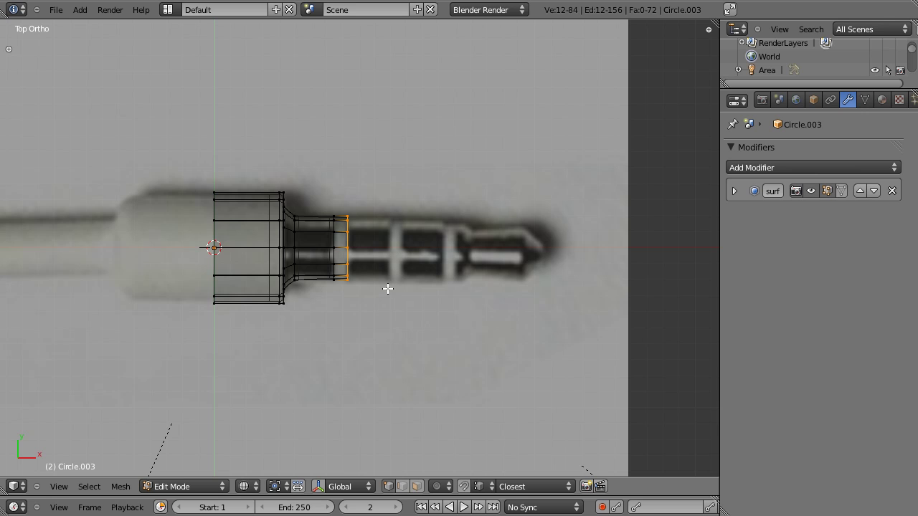
key(e)
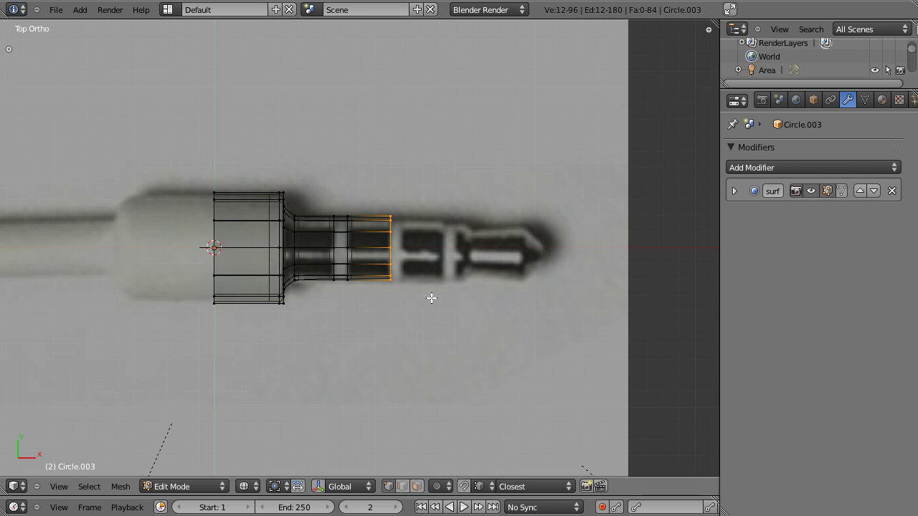
key(e)
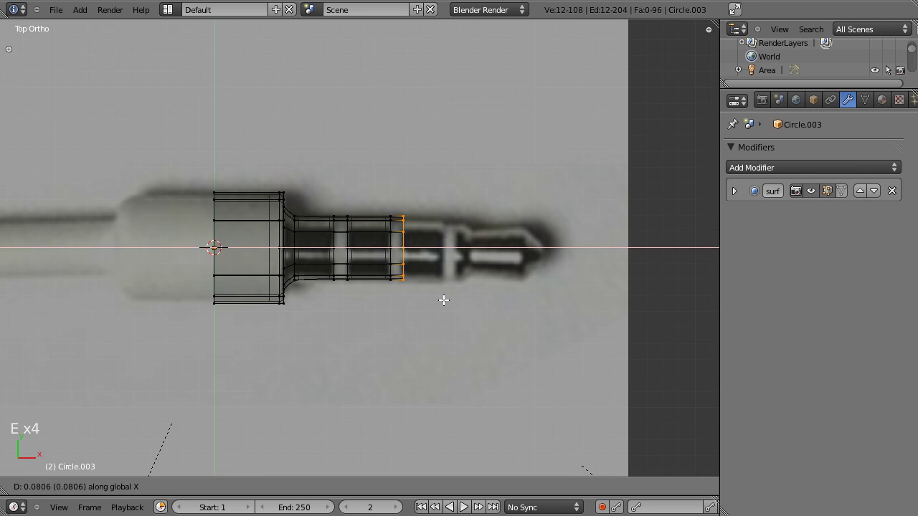
key(e)
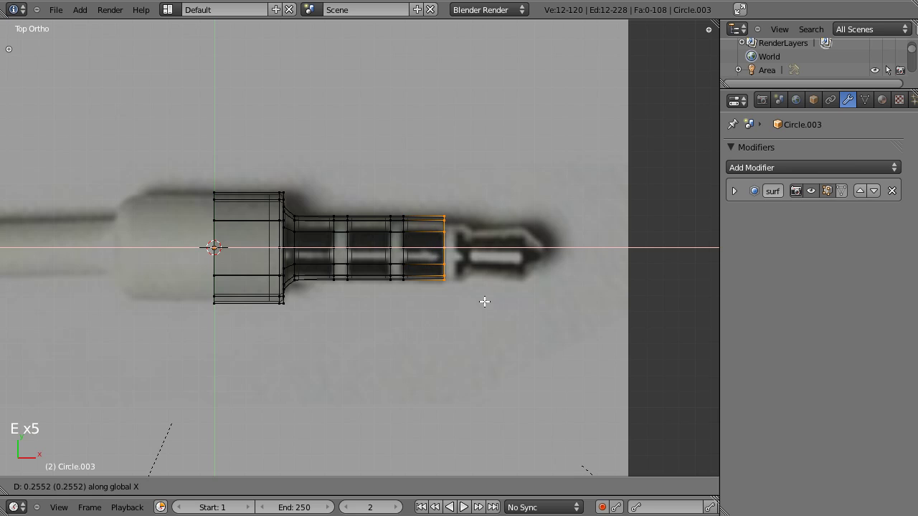
Extrude the remaining rings to the plug tip, narrowing them and tapering the last ring to a point
key(s)
key(e)
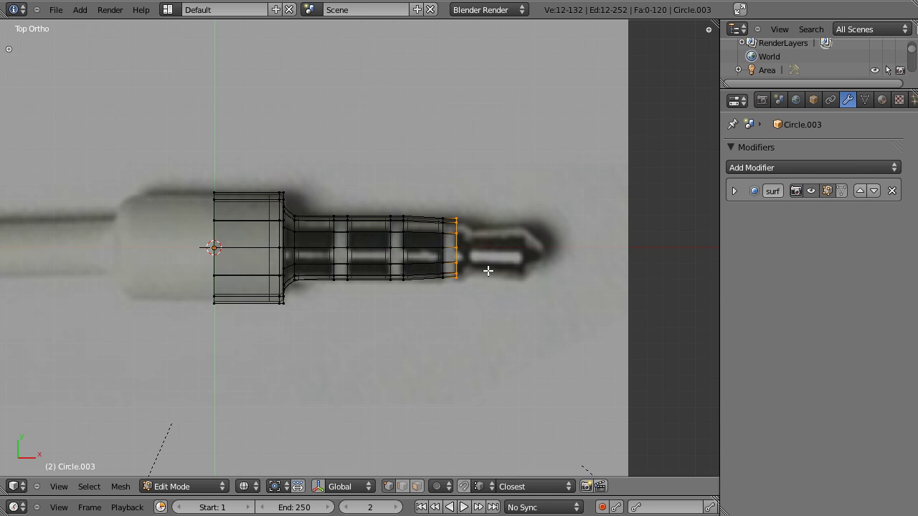
key(s)
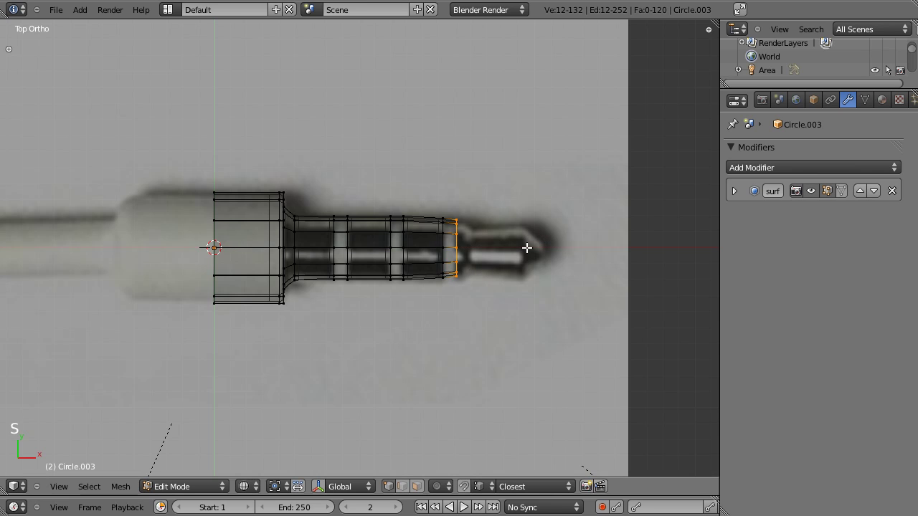
key(e)
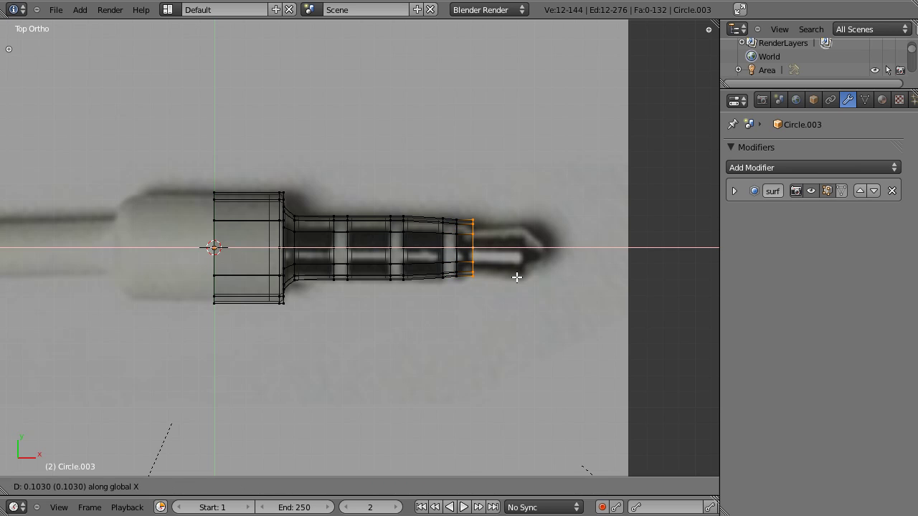
key(s)
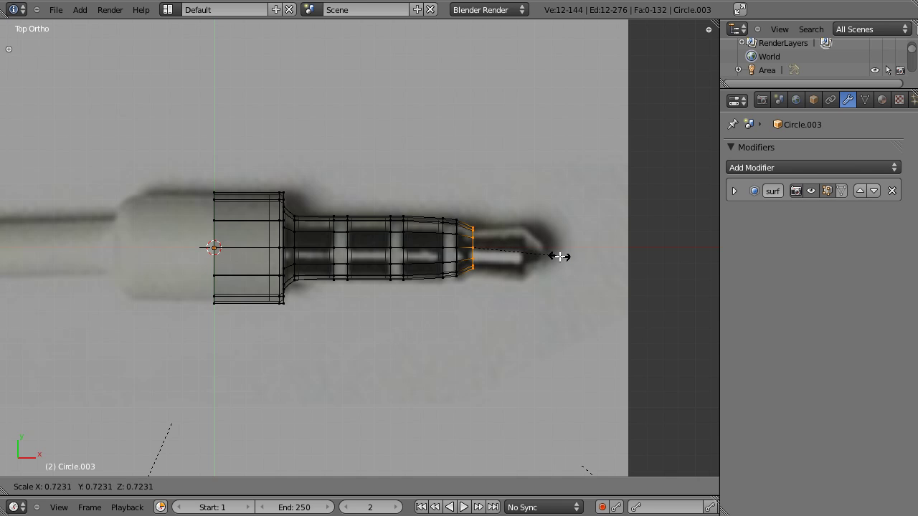
key(e)
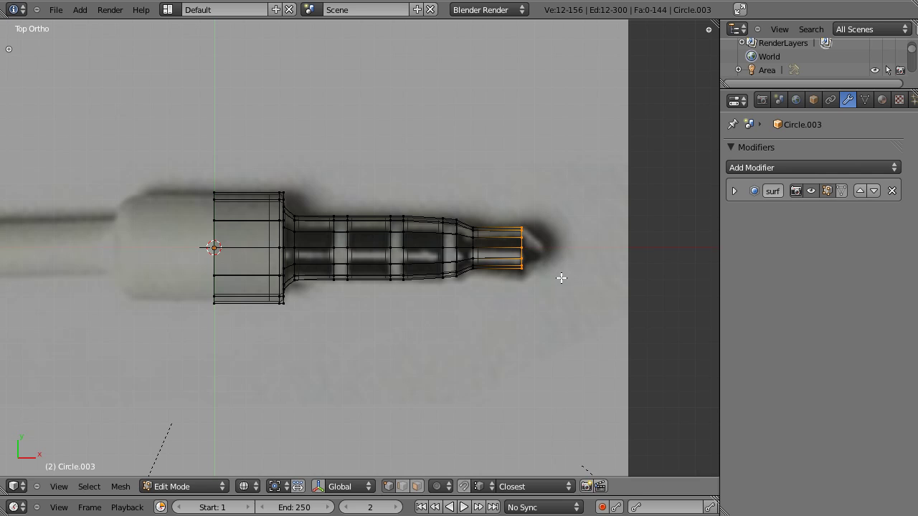
key(e)
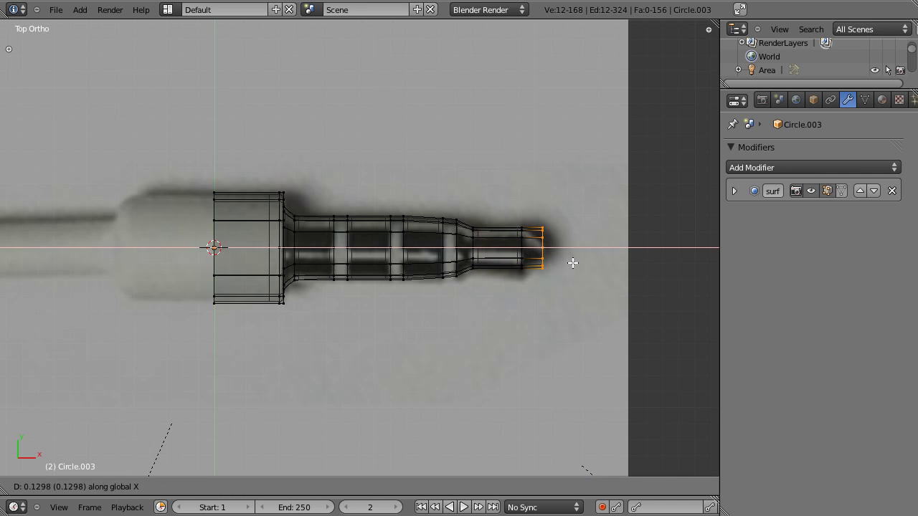
key(s)
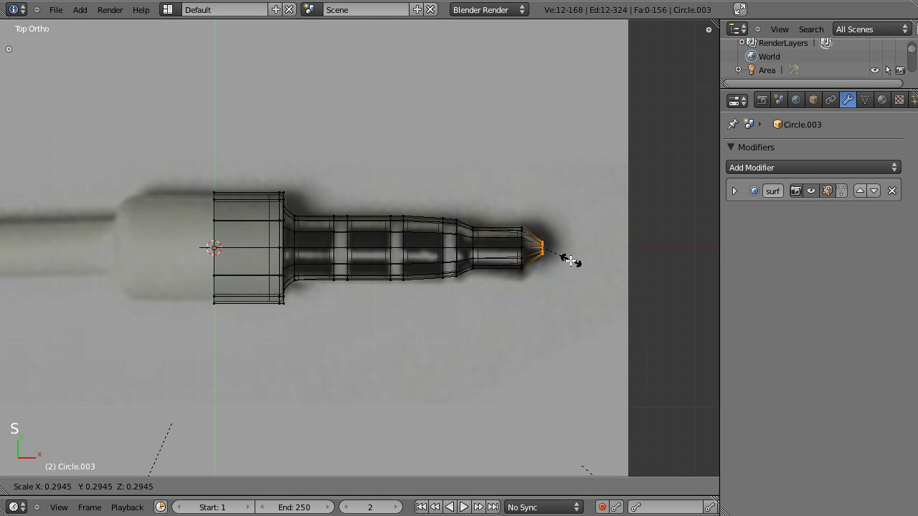
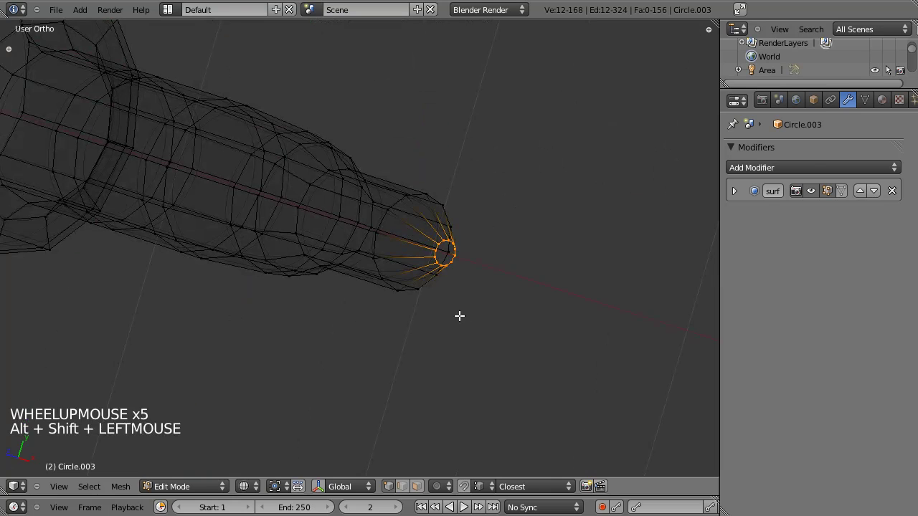
Shrink the plug's end ring to a point and merge its vertices at the center
key(e)
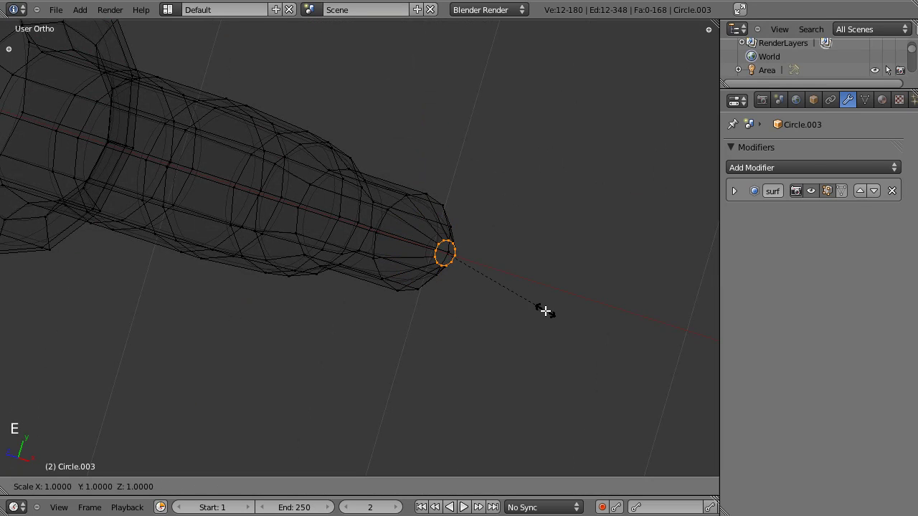
key(w)
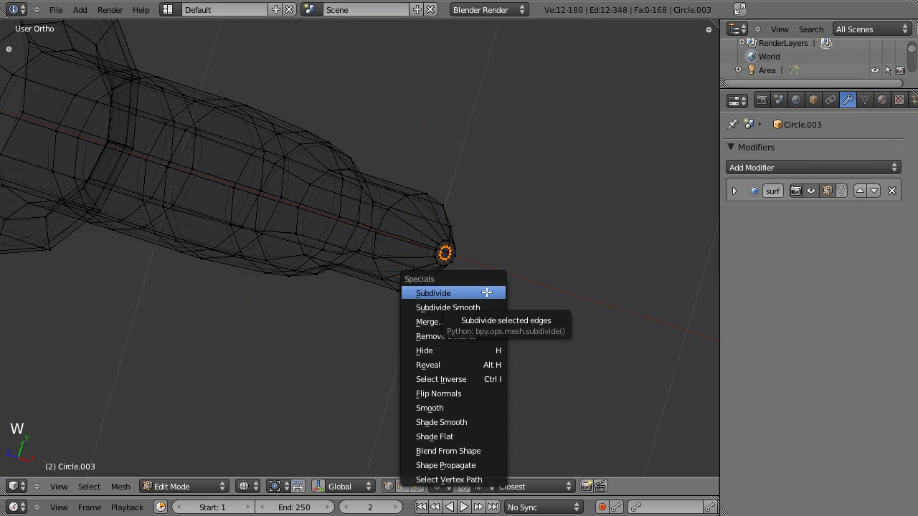
key(Tab)
key(Tab)
key(z)
key(Tab)
Preview the closed tip in object mode from the top view, then resume mesh editing
scroll(down, 3)
click(188, 274)
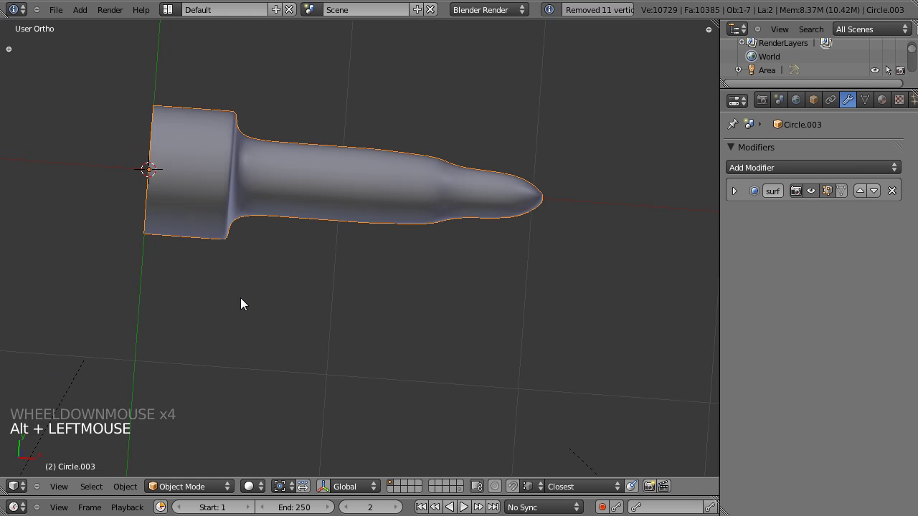
key(KP_7)
click(303, 279)
scroll(up, 3)
click(283, 281)
key(Tab)
Check the plug shape in solid and wireframe from above and pick the ring at the shaft start
key(z)
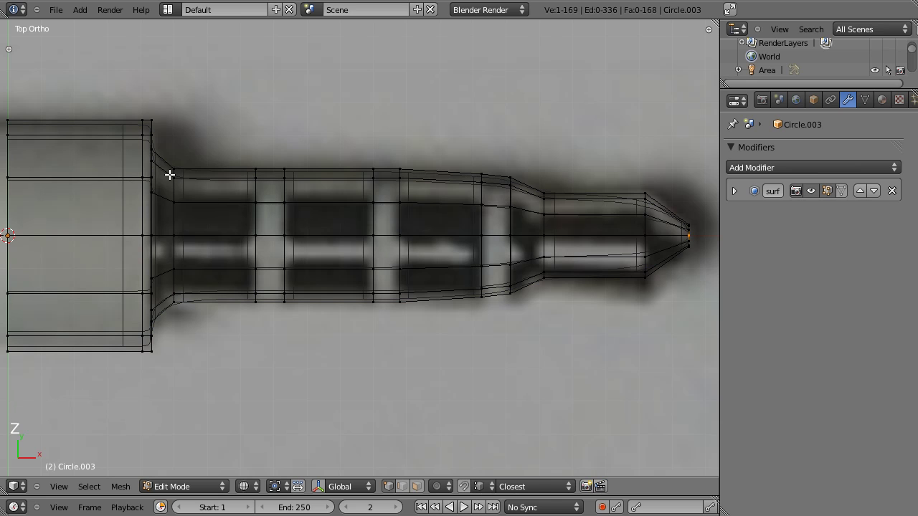
key(z)
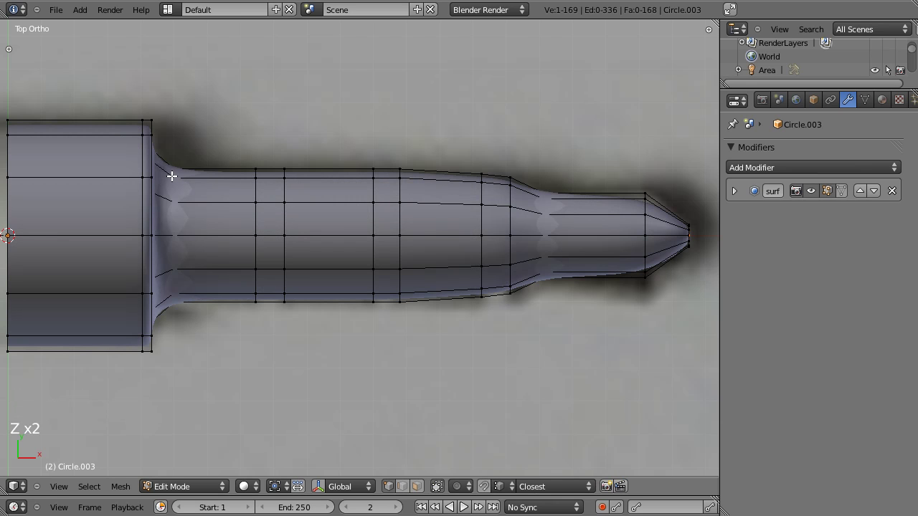
key(z)
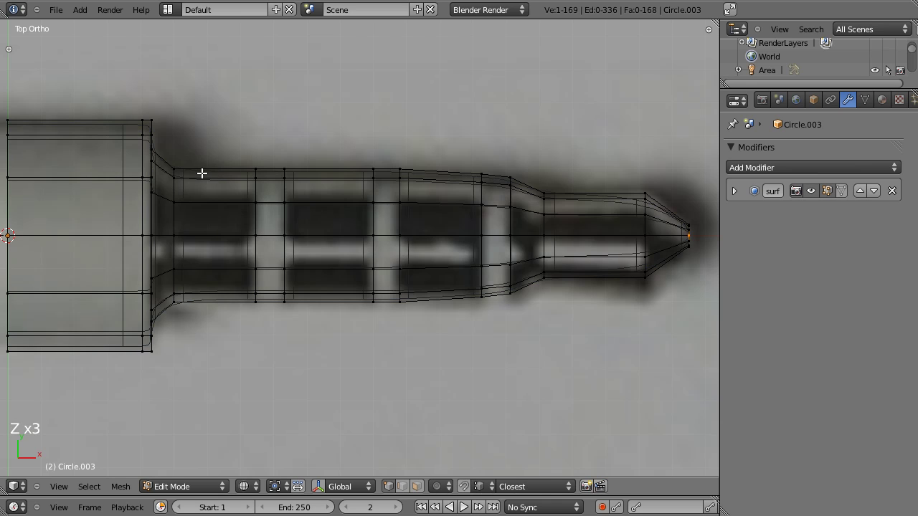
key(ctrl+r)
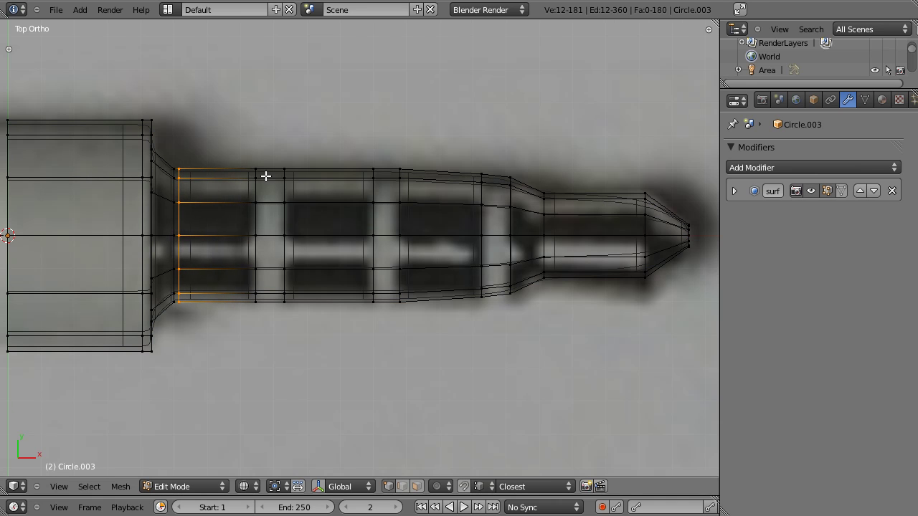
scroll(up, 3)
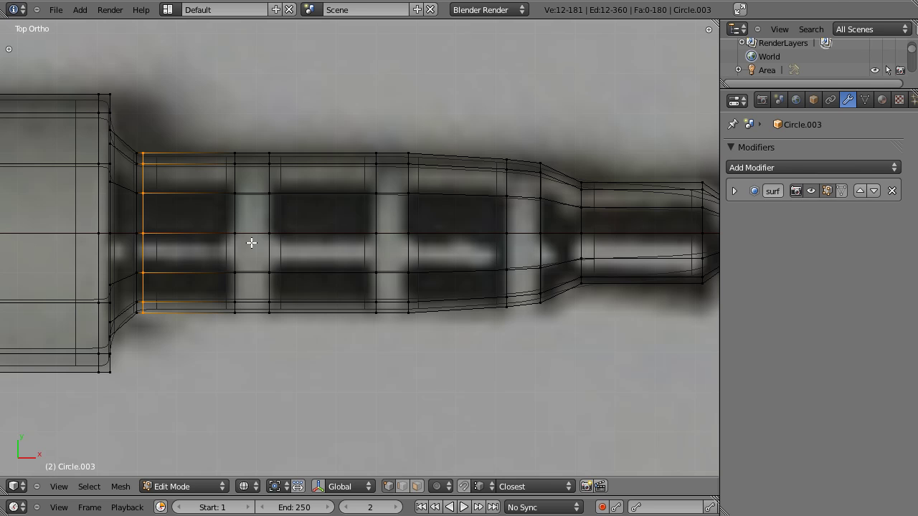
key(Tab)
key(Tab)
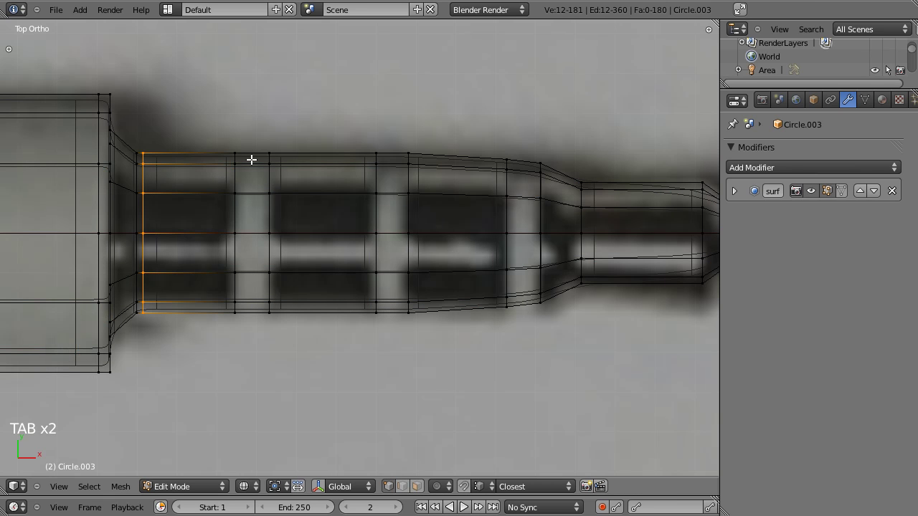
Add loop-cut bands at both light stripes on the shaft and scale them into narrow grooves
key(ctrl+r)
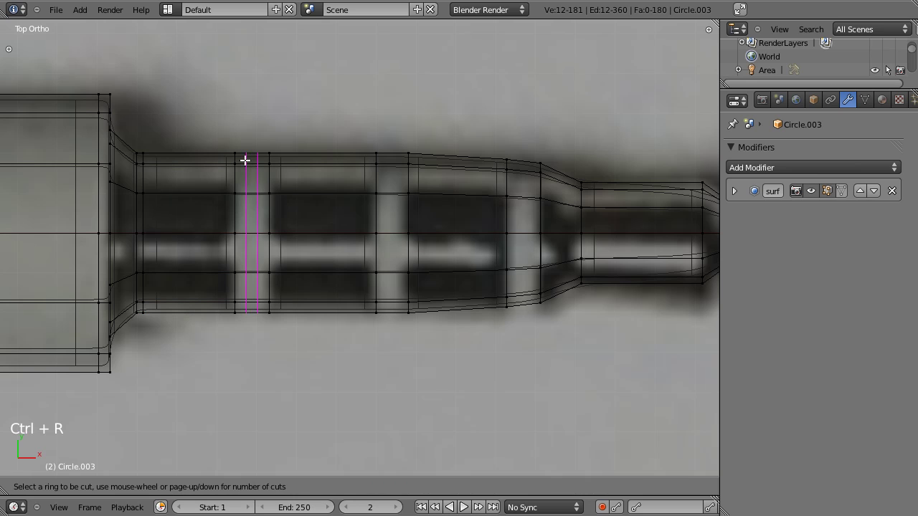
key(s)
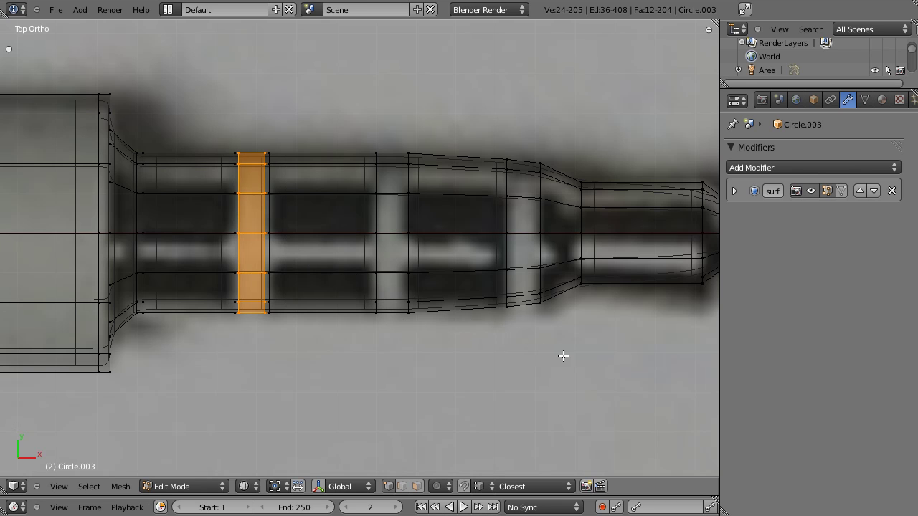
key(s)
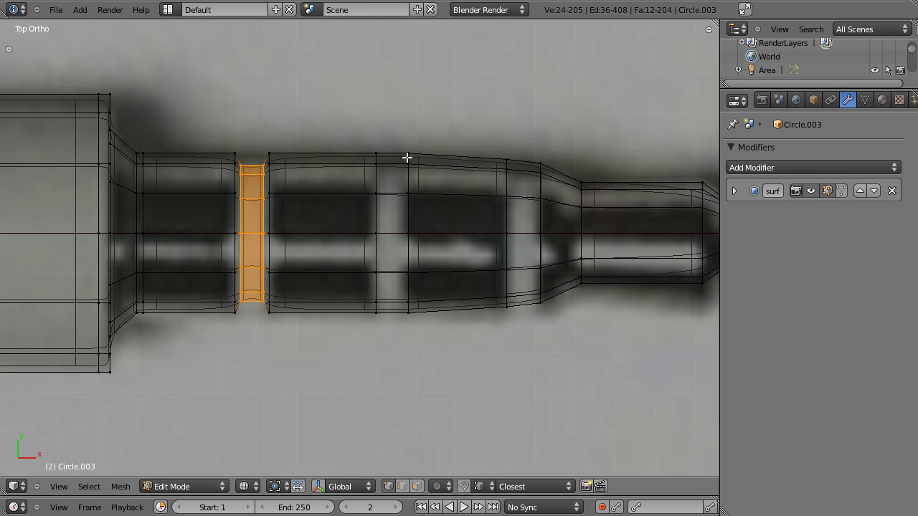
key(ctrl+r)
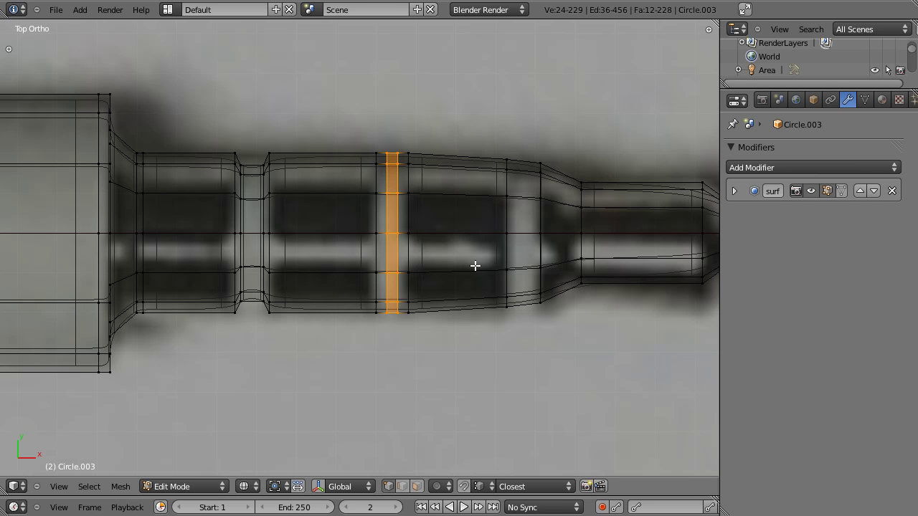
scroll(up, 3)
scroll(up, 3)
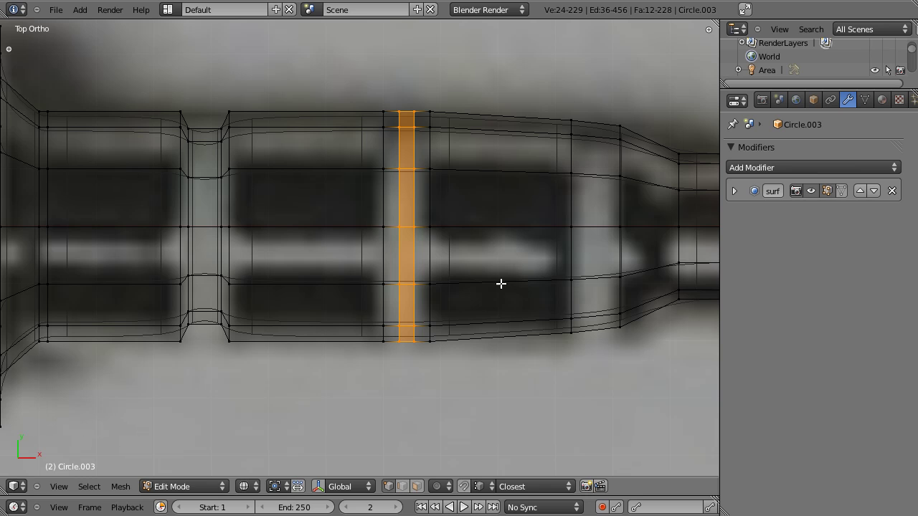
key(s)
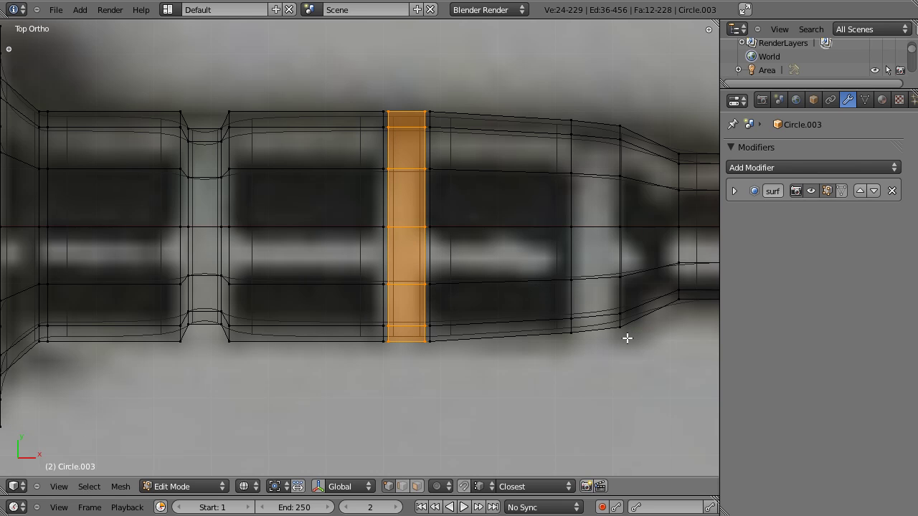
key(s)
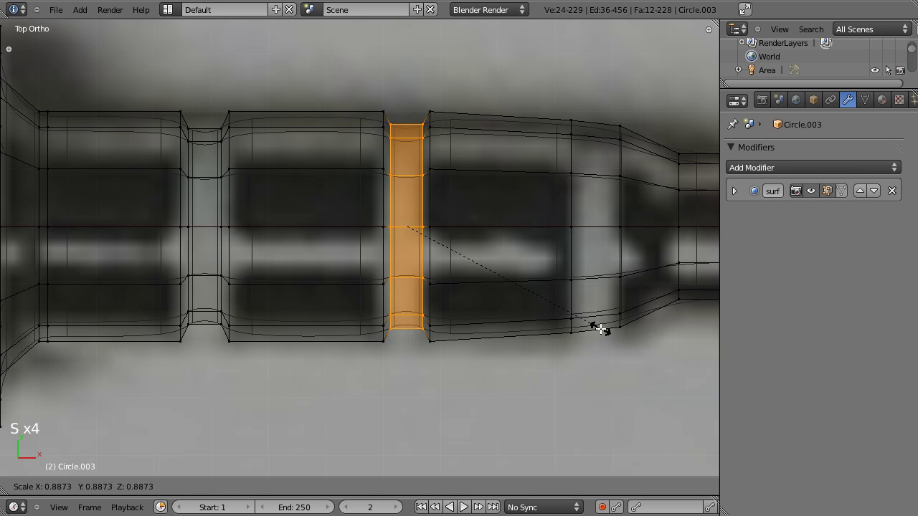
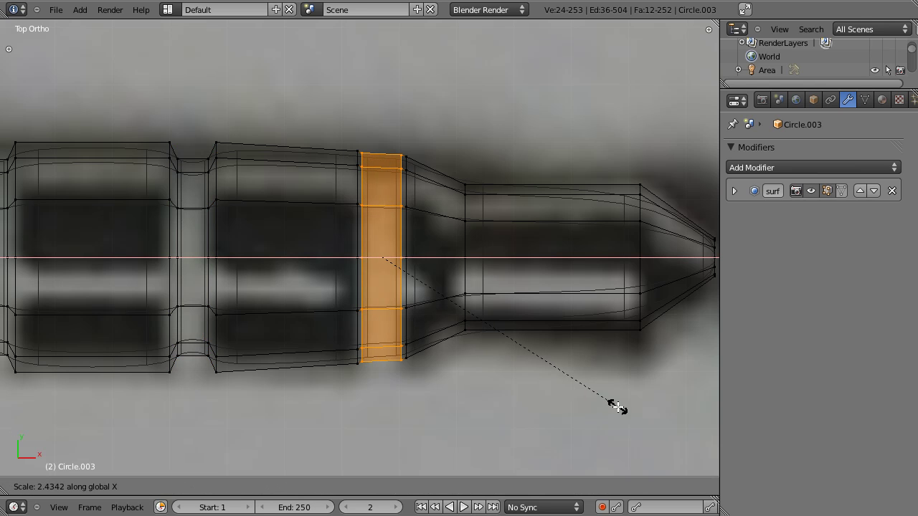
key(s)
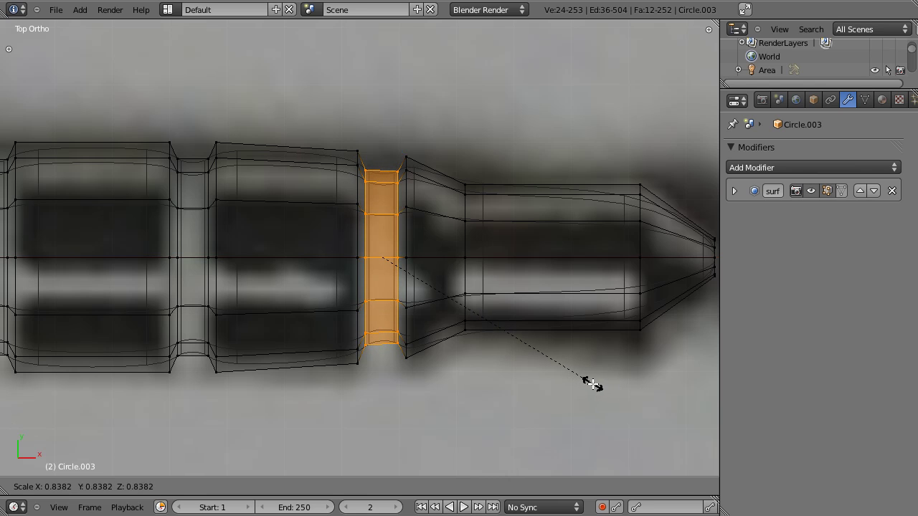
scroll(up, 3)
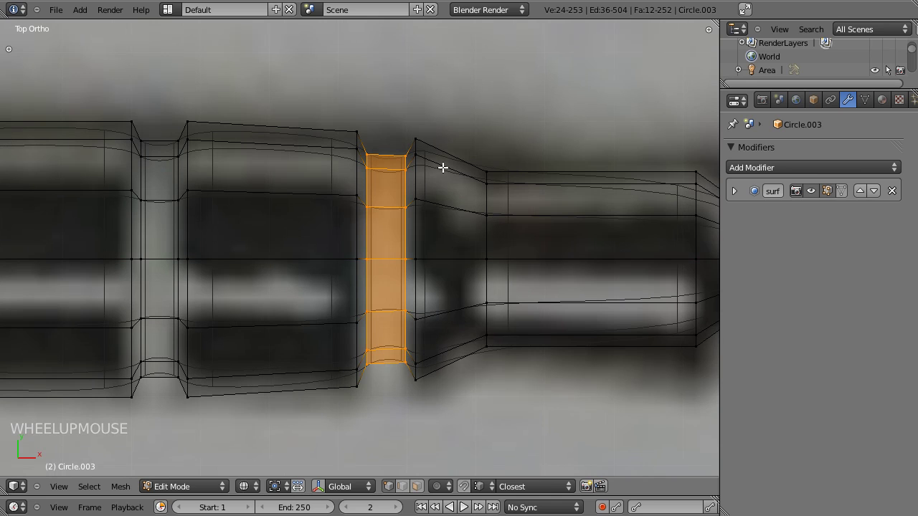
Add and slide edge loops beside the grooves and near the chamfered step to sharpen them
key(ctrl+r)
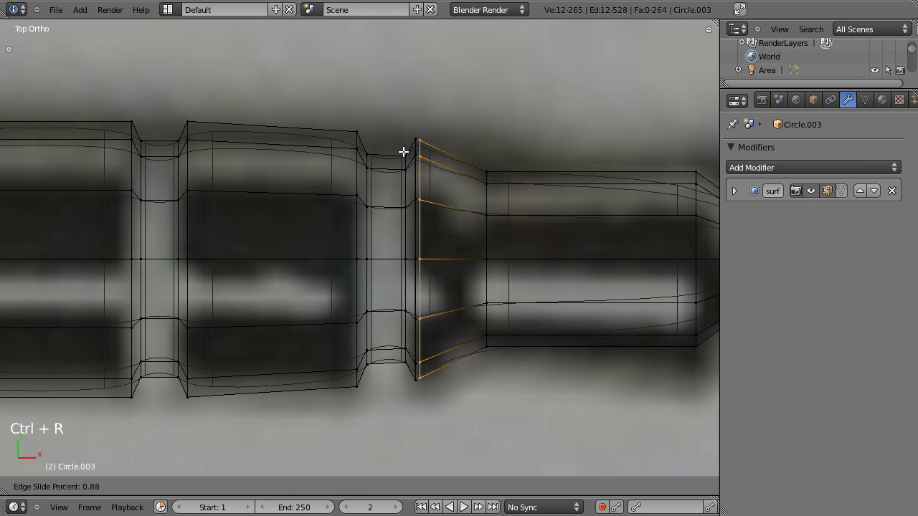
key(ctrl+r)
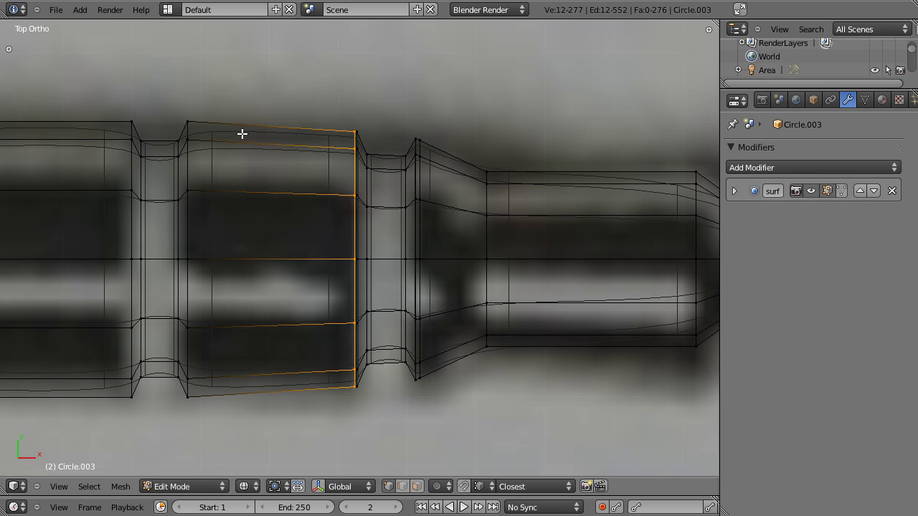
key(ctrl+r)
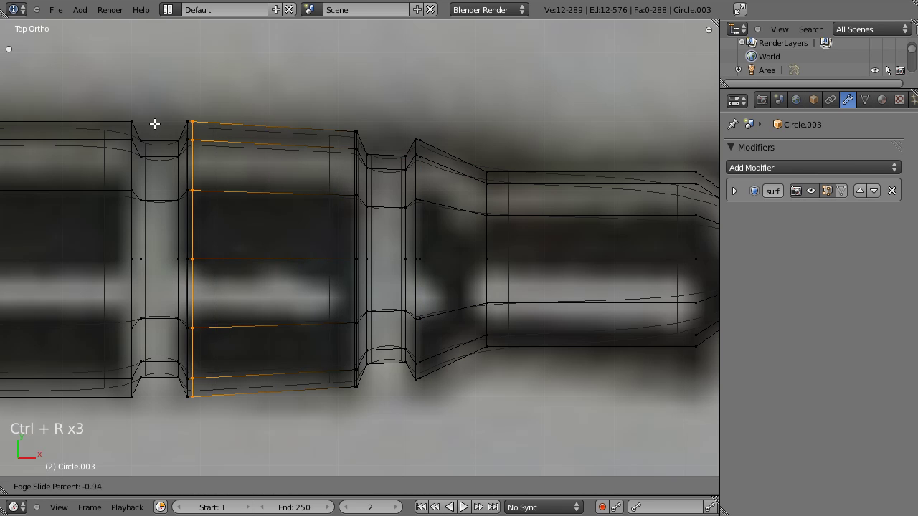
key(t)
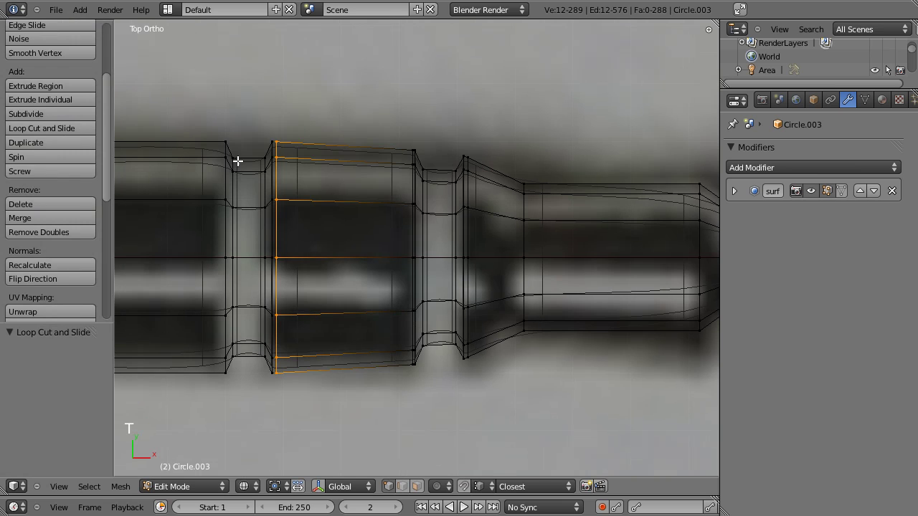
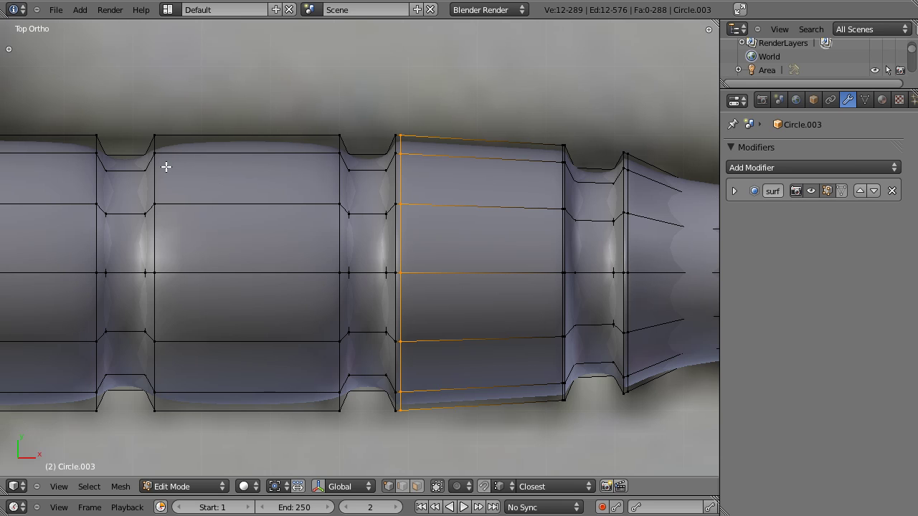
key(ctrl+r)
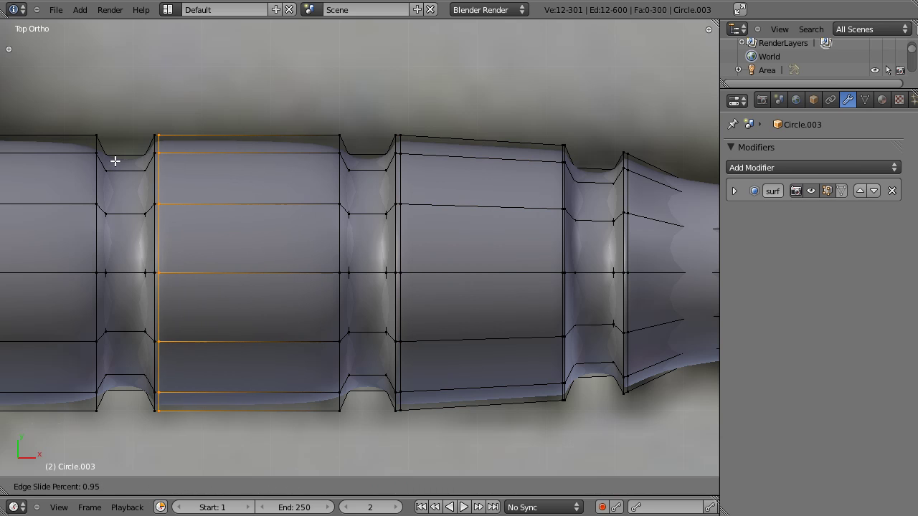
key(ctrl+r)
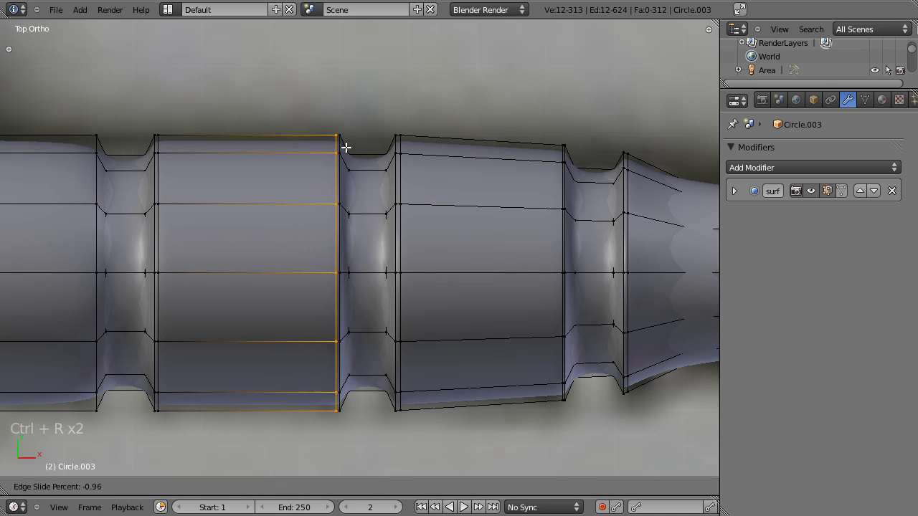
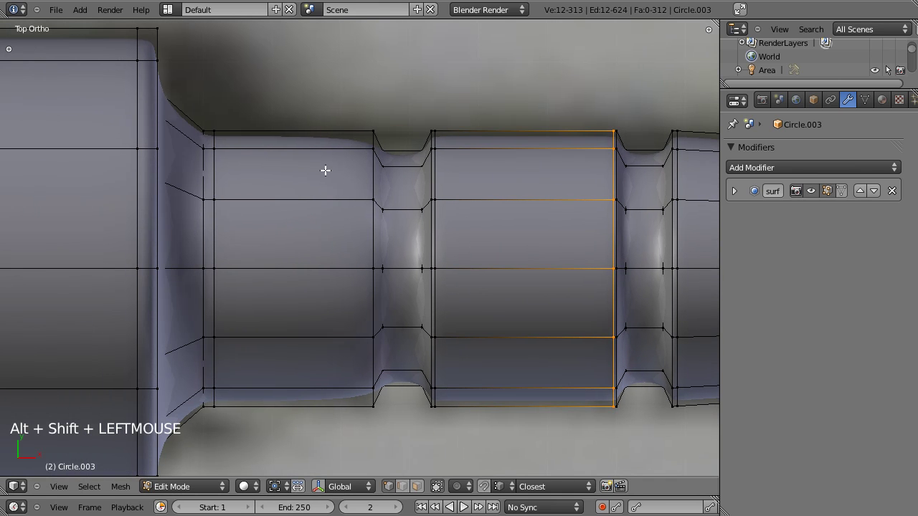
key(ctrl+r)
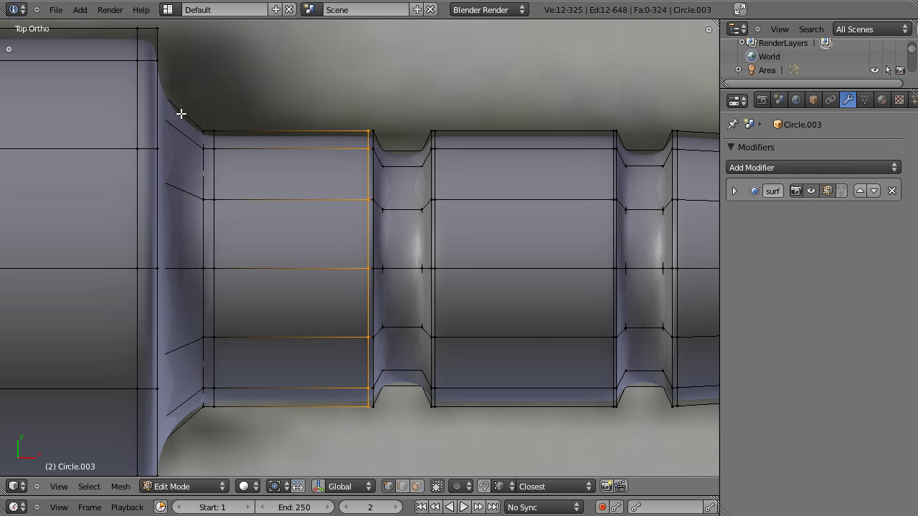
key(ctrl+r)
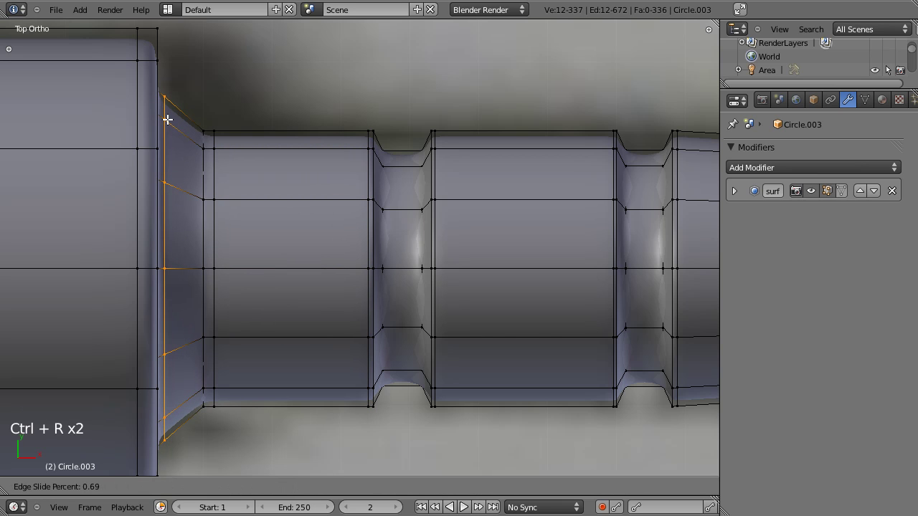
scroll(down, 3)
Preview the smoothed jack in object mode against the reference and return to editing
key(Tab)
scroll(down, 3)
scroll(up, 3)
scroll(down, 3)
scroll(up, 3)
scroll(down, 3)
scroll(up, 3)
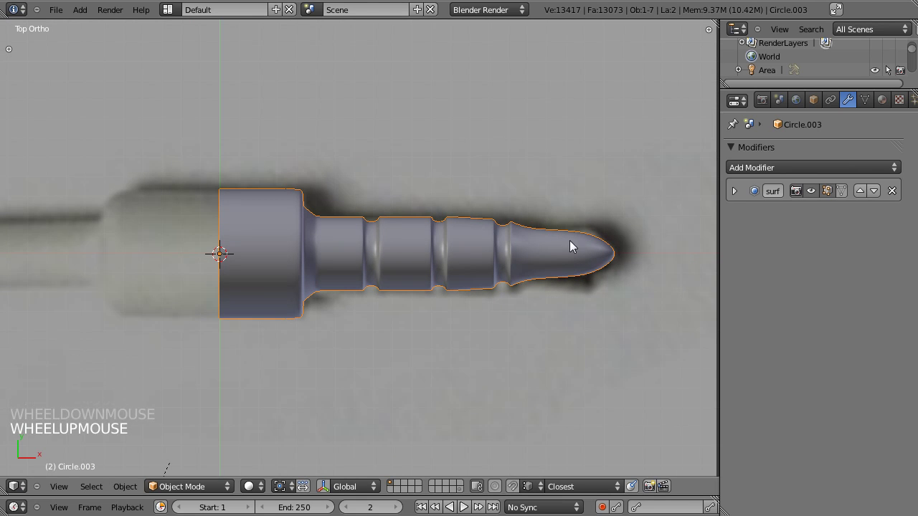
click(486, 255)
scroll(up, 3)
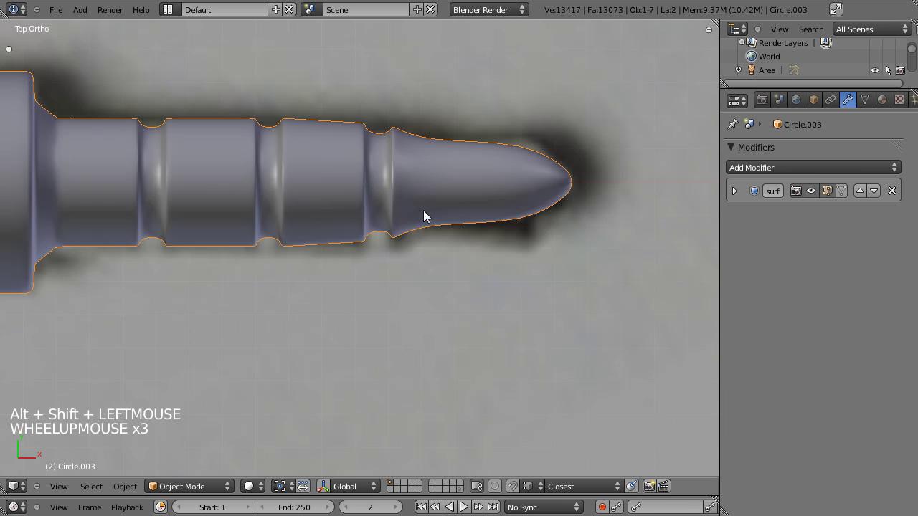
key(z)
scroll(up, 3)
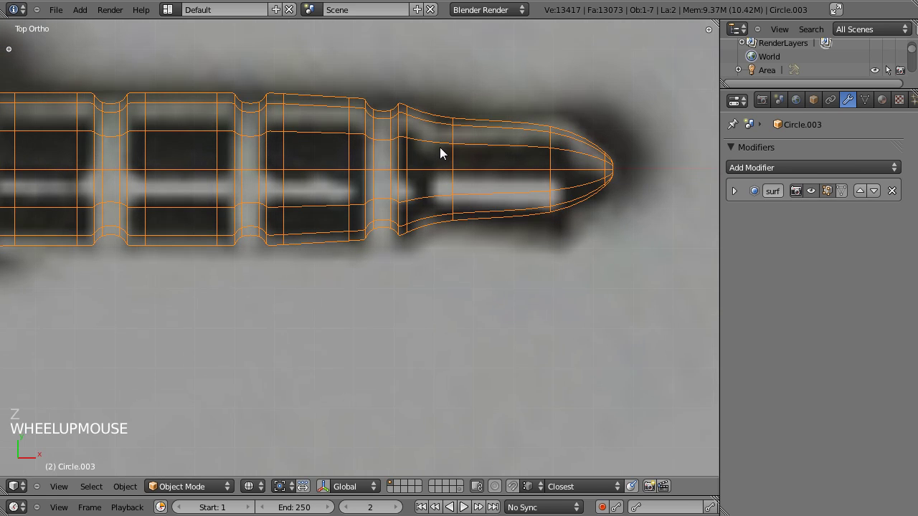
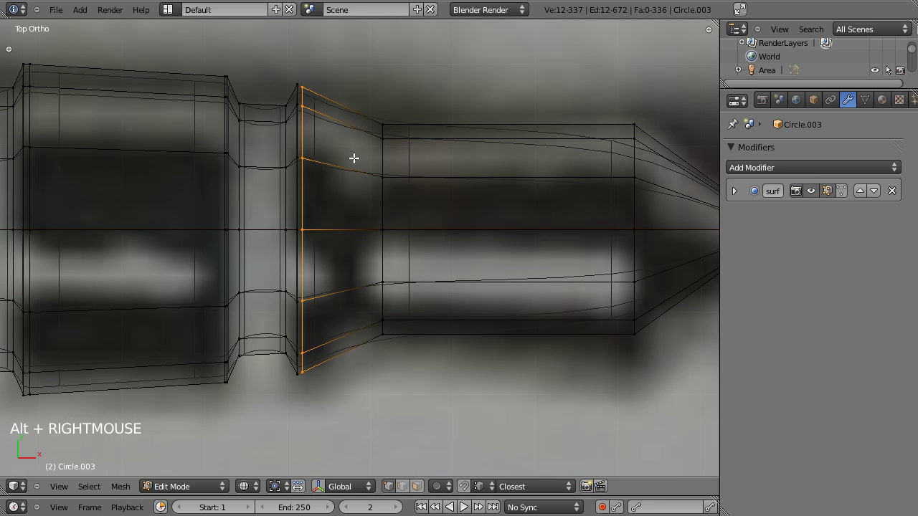
key(z)
key(Tab)
scroll(down, 3)
scroll(down, 3)
scroll(up, 3)
key(z)
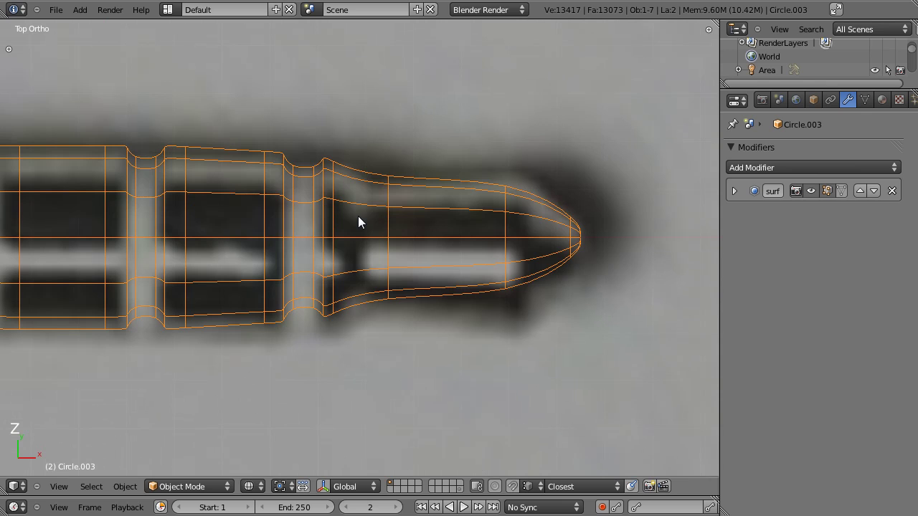
scroll(down, 3)
scroll(up, 3)
key(Tab)
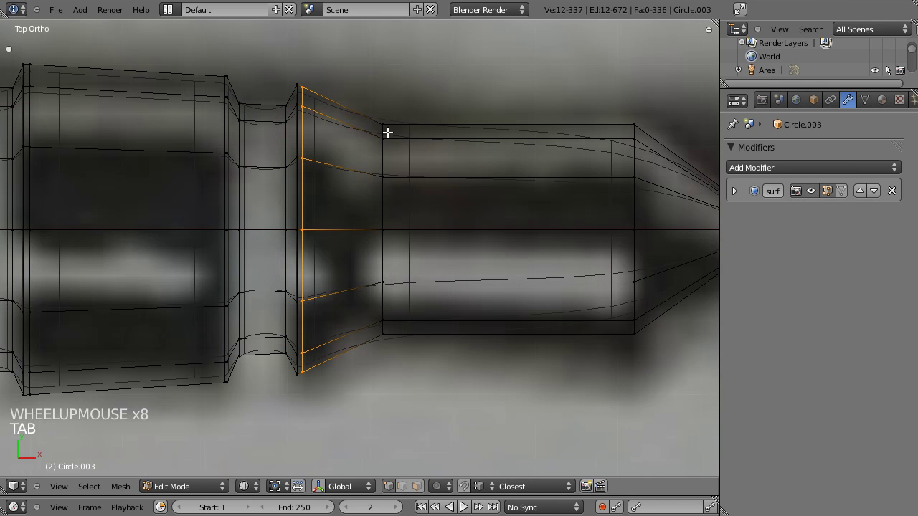
Add edge loops before the tip step, in the narrow tip and at the cone base, then preview
key(ctrl+r)
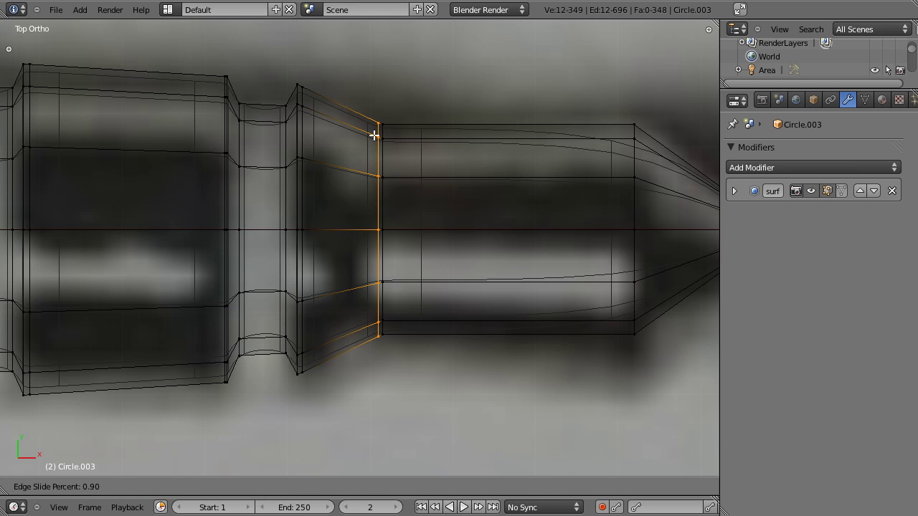
key(Tab)
key(z)
scroll(down, 3)
scroll(down, 3)
scroll(up, 3)
key(Tab)
key(ctrl+r)
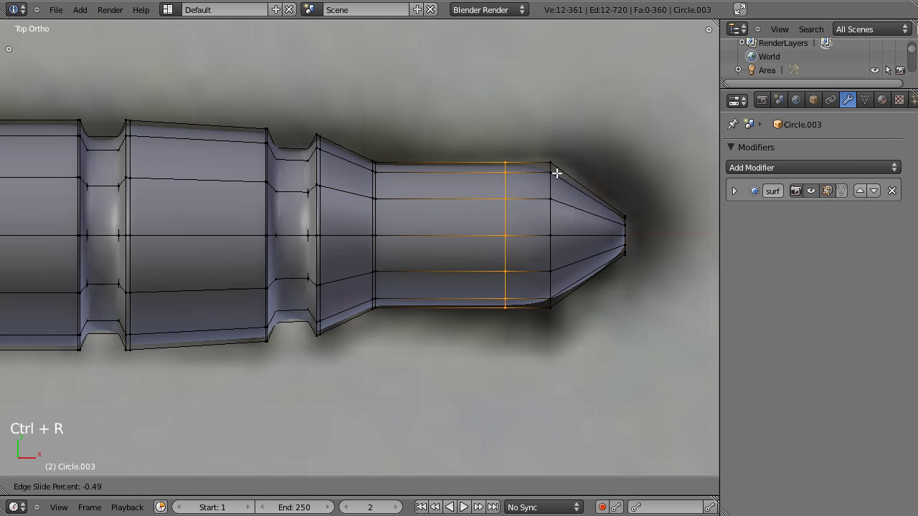
key(Tab)
scroll(down, 3)
scroll(up, 3)
key(ctrl+r)
right_click(579, 214)
key(Tab)
key(ctrl+r)
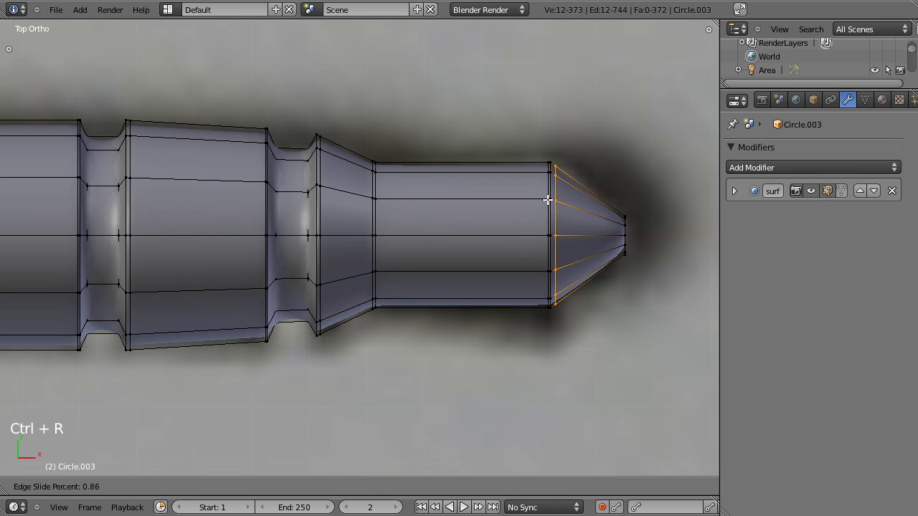
key(Tab)
Frame the rear collar of the jack and re-enter mesh editing
scroll(down, 3)
click(254, 255)
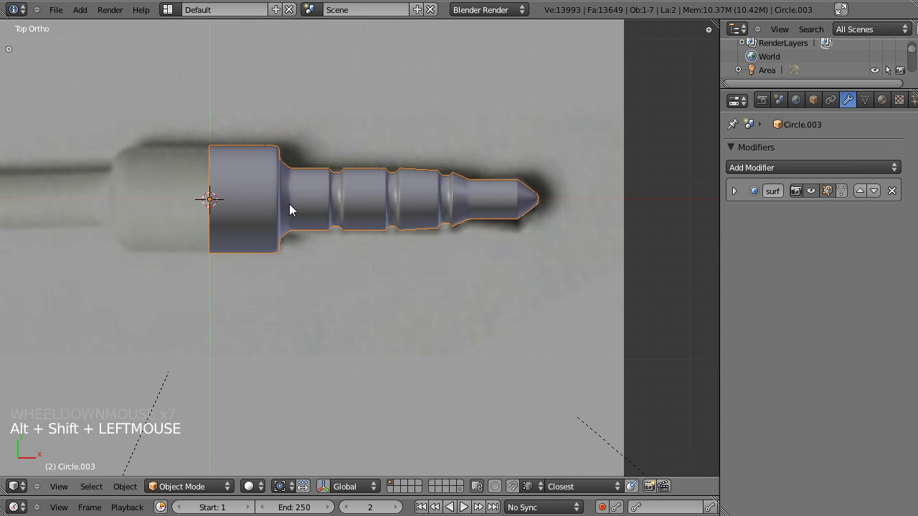
scroll(up, 3)
scroll(up, 3)
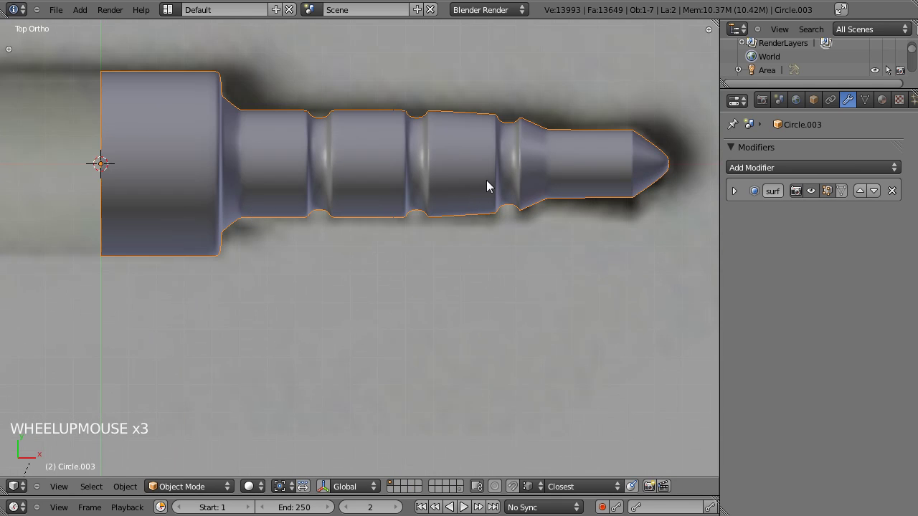
click(445, 181)
scroll(up, 3)
scroll(down, 3)
scroll(down, 3)
click(367, 202)
scroll(up, 3)
key(Tab)
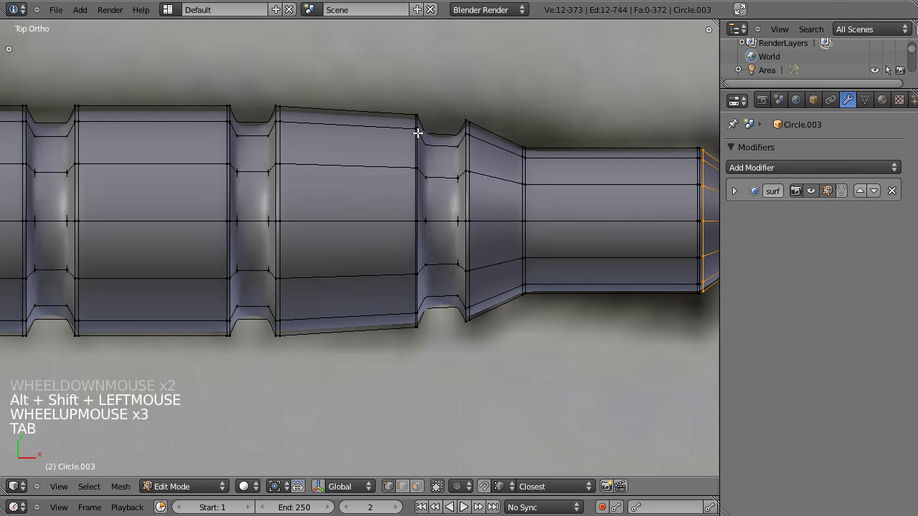
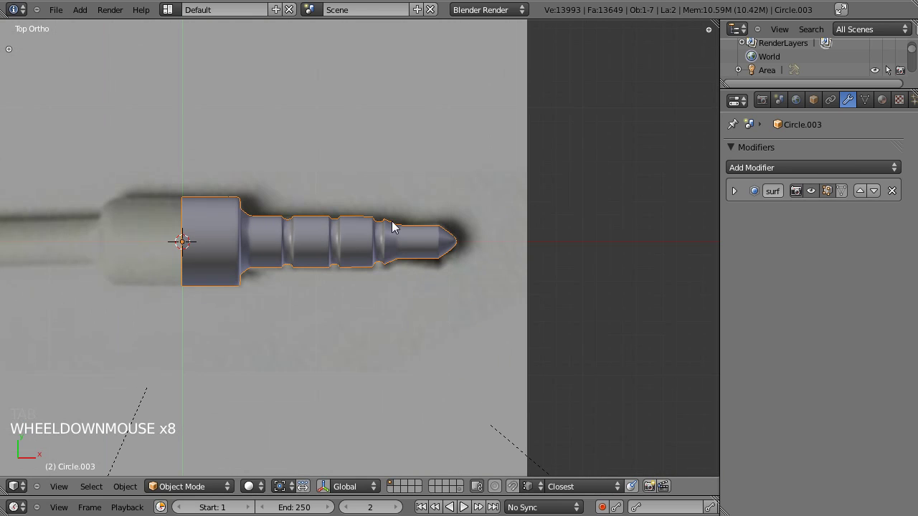
Pull the collar's back rim toward the cable to lengthen the base, then preview it
click(278, 263)
scroll(up, 3)
key(Tab)
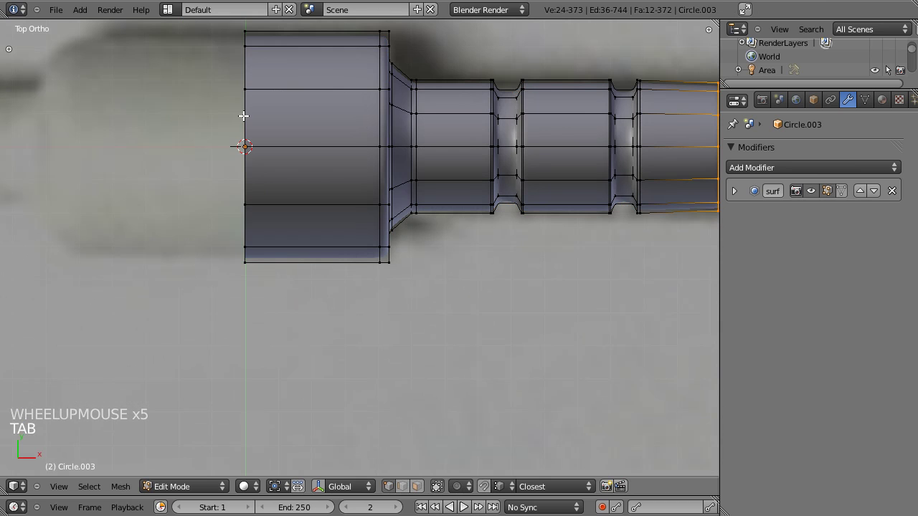
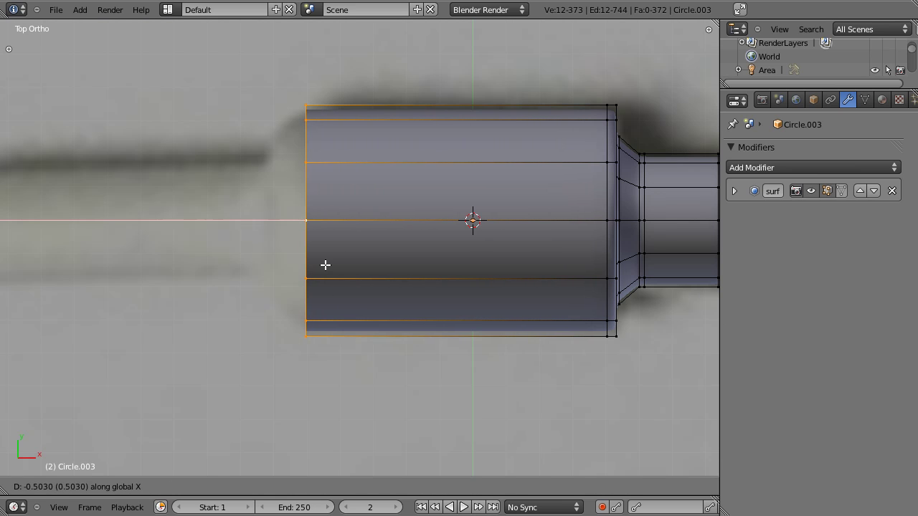
scroll(down, 3)
key(Tab)
click(504, 254)
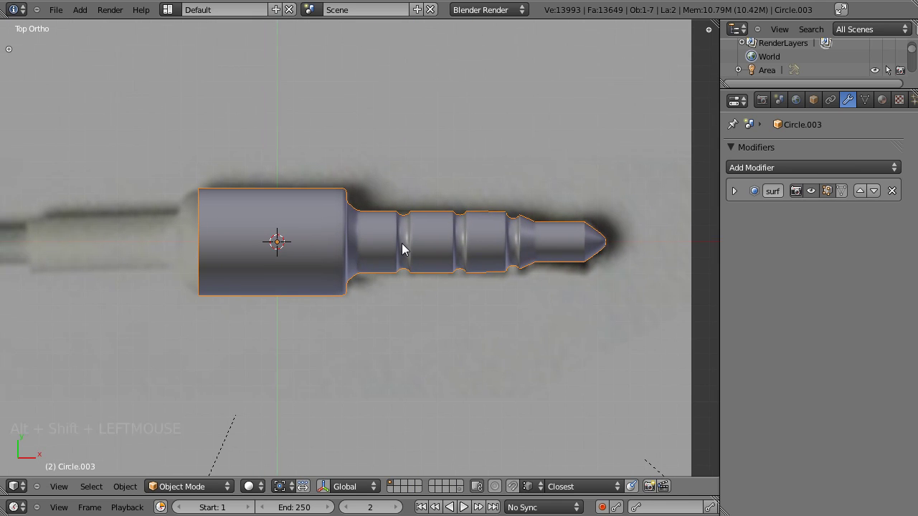
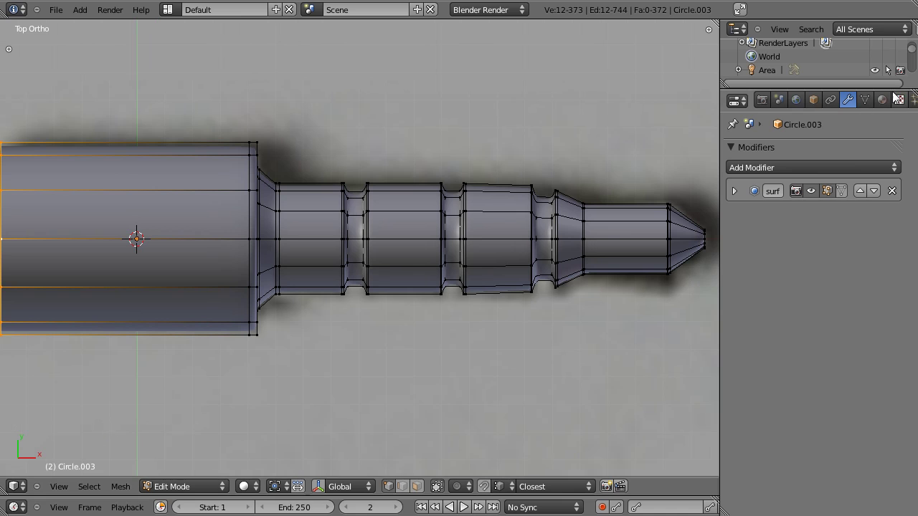
Add a second material slot to the jack and create a new material in it
key(a)
key(a)
key(a)
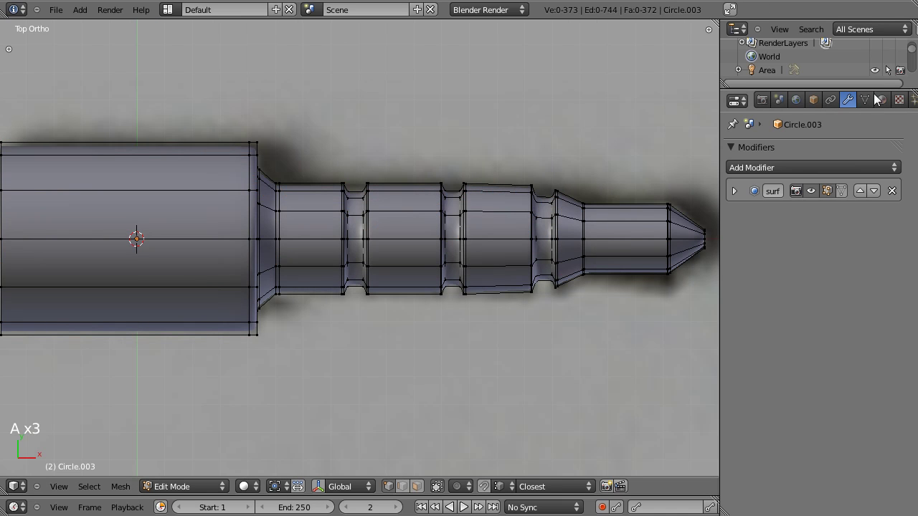
click(886, 102)
click(746, 217)
scroll(down, 3)
scroll(up, 3)
scroll(up, 3)
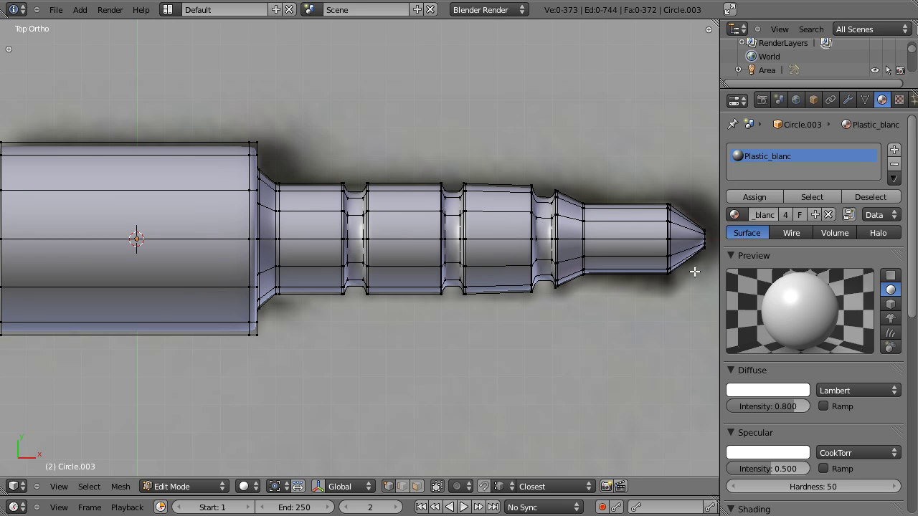
click(901, 152)
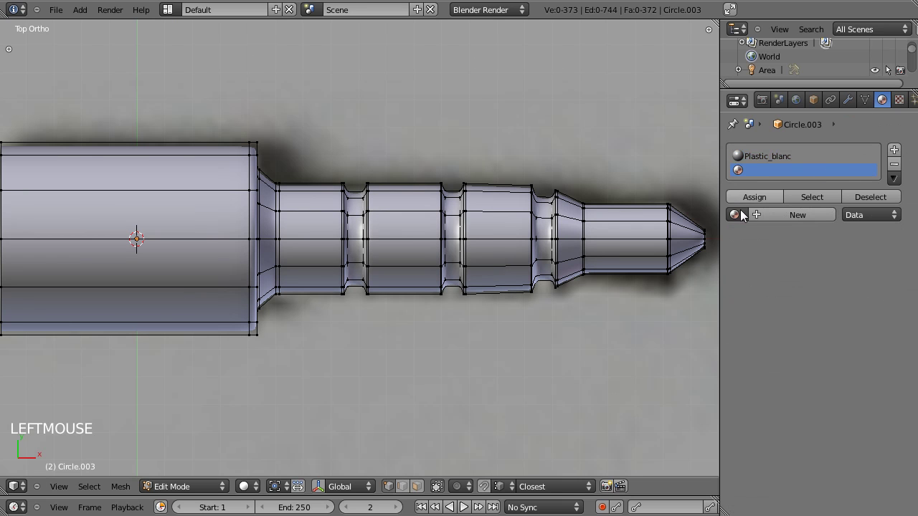
click(768, 222)
Rename the material MEtal_connecteur and give it a mid-grey diffuse colour
click(783, 221)
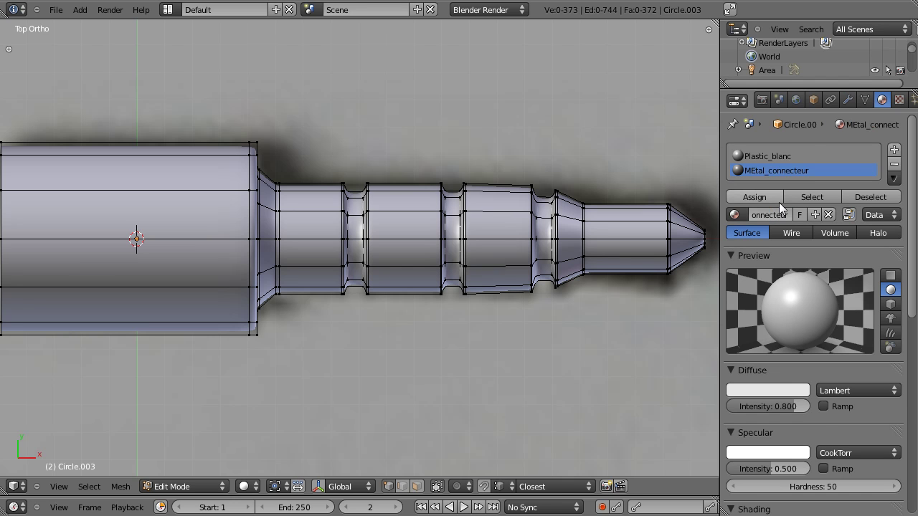
click(786, 395)
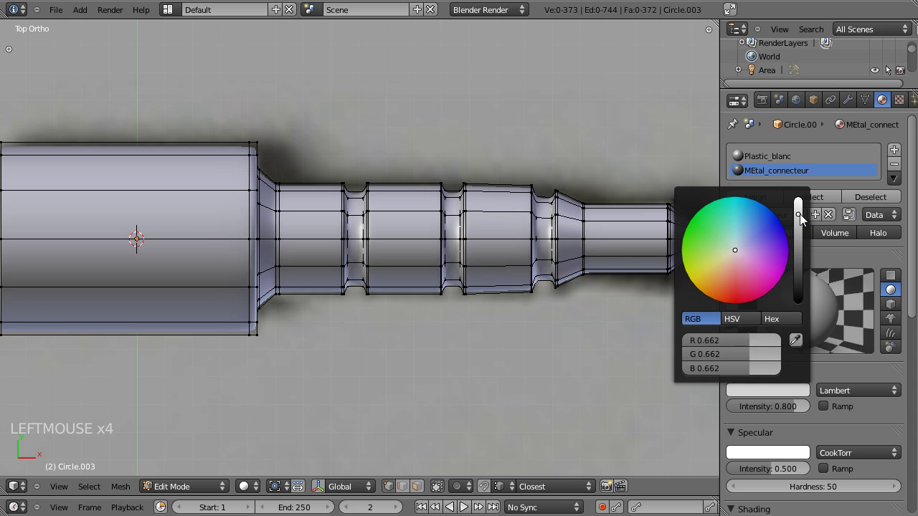
scroll(down, 3)
click(748, 348)
click(733, 347)
scroll(up, 3)
click(734, 146)
scroll(up, 3)
click(732, 174)
scroll(up, 3)
scroll(down, 3)
Enable Mirror on MEtal_connecteur with reflectivity about 0.354
click(744, 404)
click(756, 408)
click(754, 408)
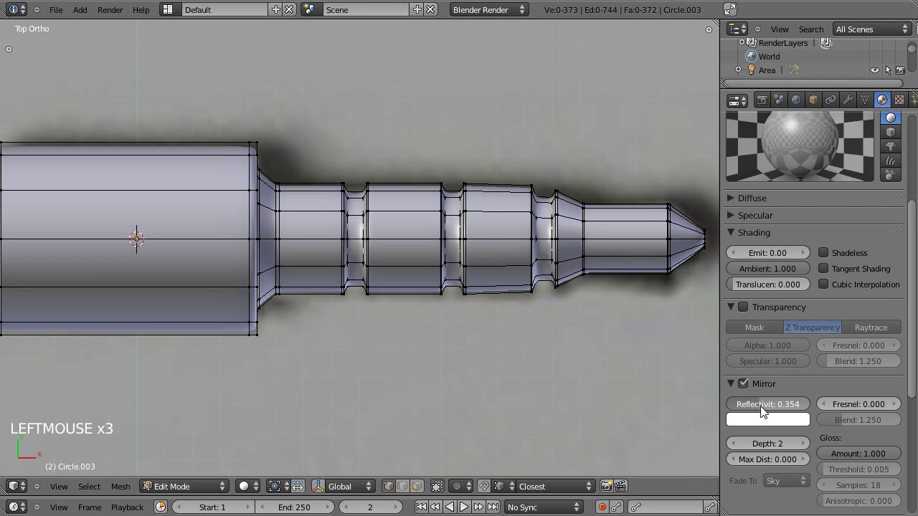
scroll(up, 3)
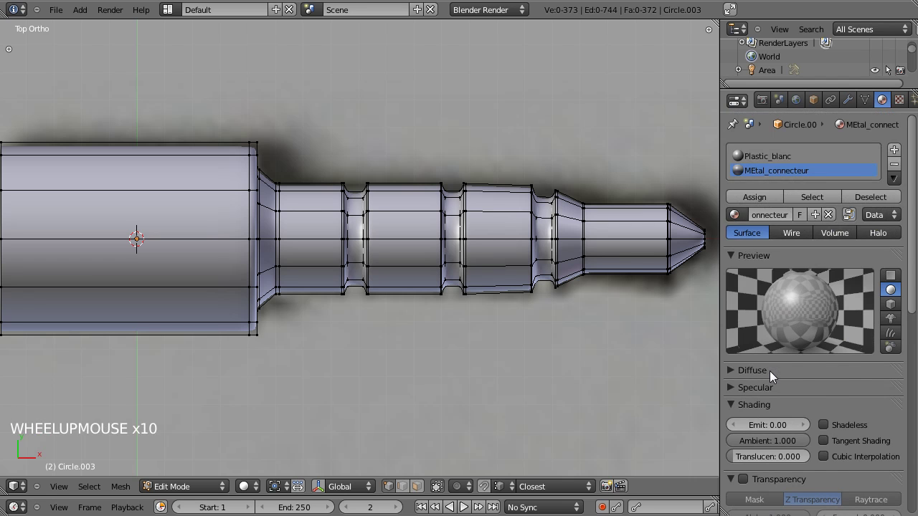
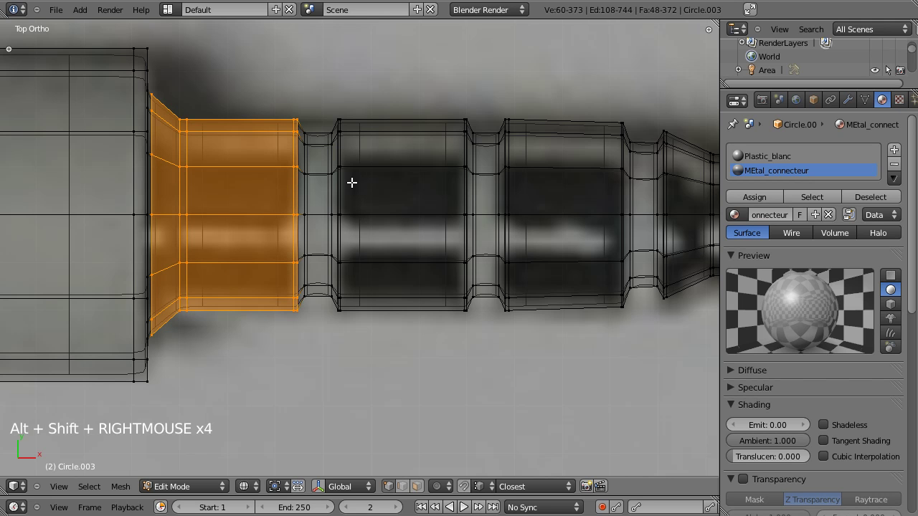
Assign MEtal_connecteur to the selected shaft section and preview it
click(769, 203)
key(z)
key(Tab)
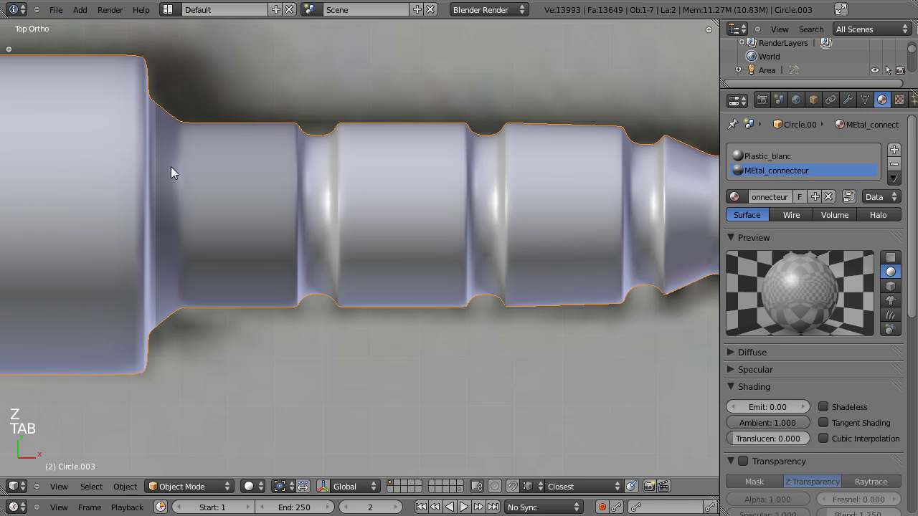
key(Tab)
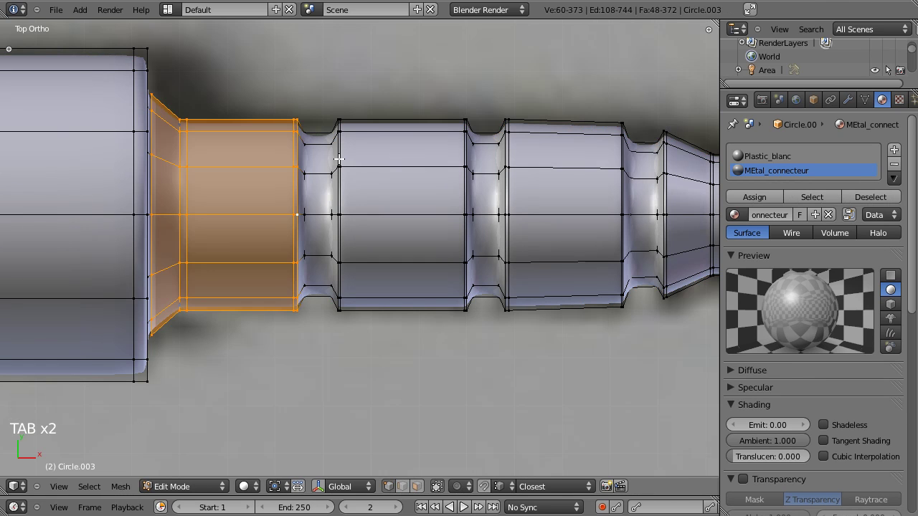
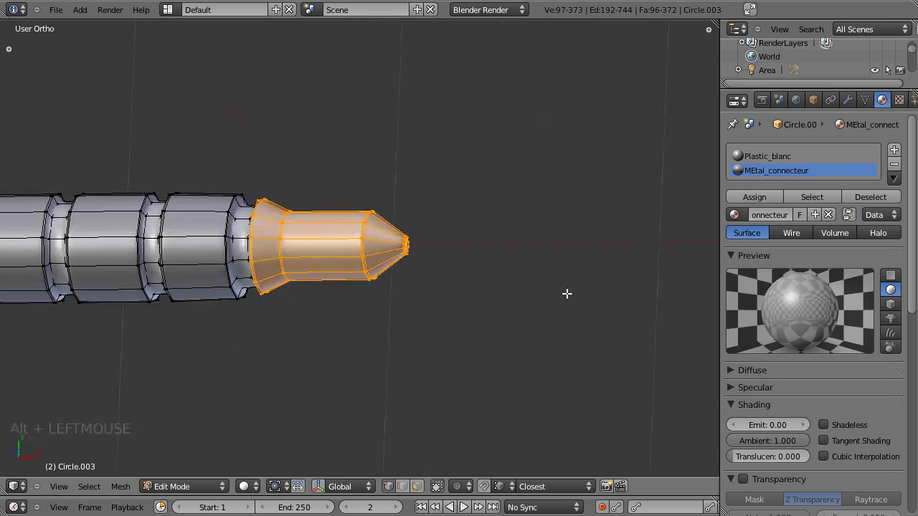
Darken the metal material's grey to about 0.384 so the shaft stands out from the white collar
click(757, 206)
key(Tab)
click(231, 325)
click(300, 213)
click(209, 282)
click(286, 319)
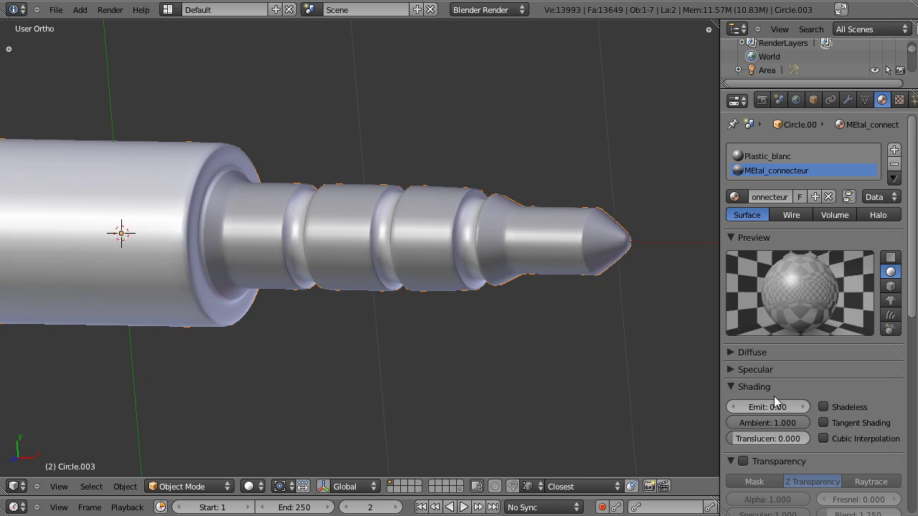
click(737, 360)
click(737, 356)
click(743, 361)
click(757, 377)
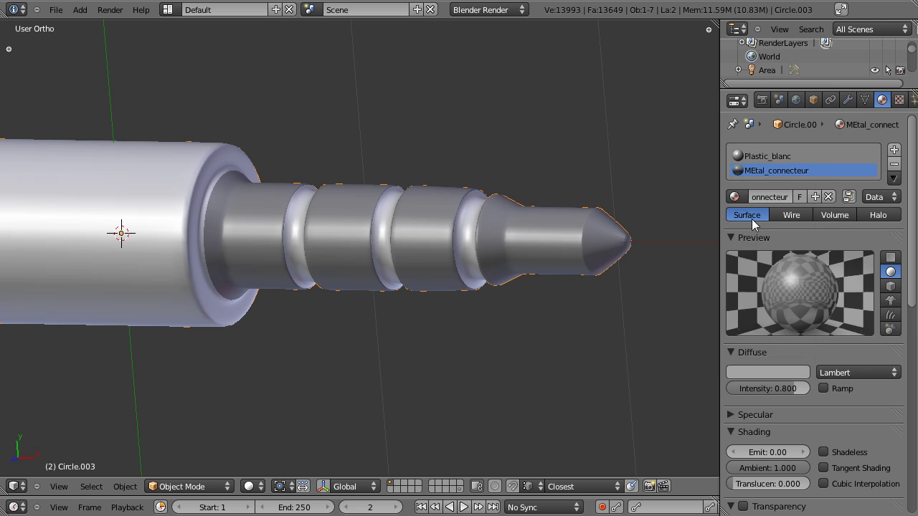
click(738, 240)
Save the file and view the jack straight from above for further editing
key(ctrl+s)
scroll(down, 3)
key(KP_7)
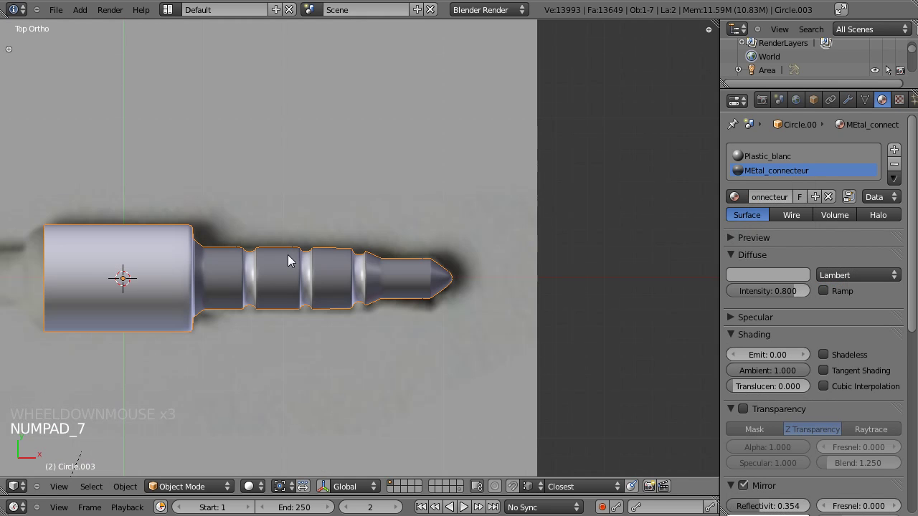
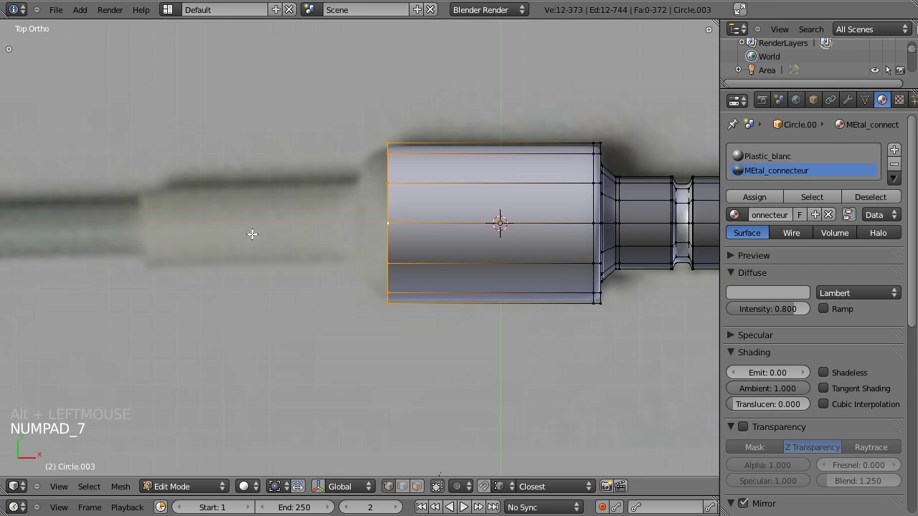
Extrude the jack's rear ring, narrow it, and extrude it into a long tail sleeve along X
scroll(up, 3)
scroll(down, 3)
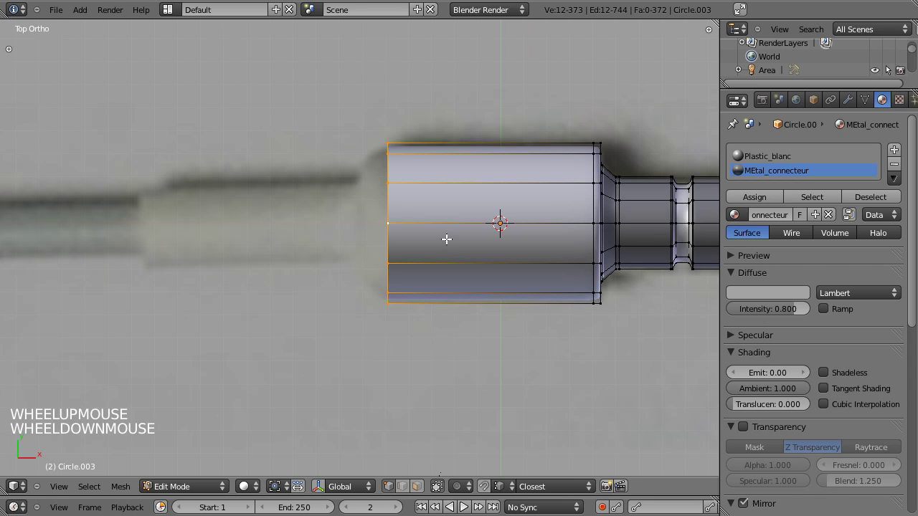
key(e)
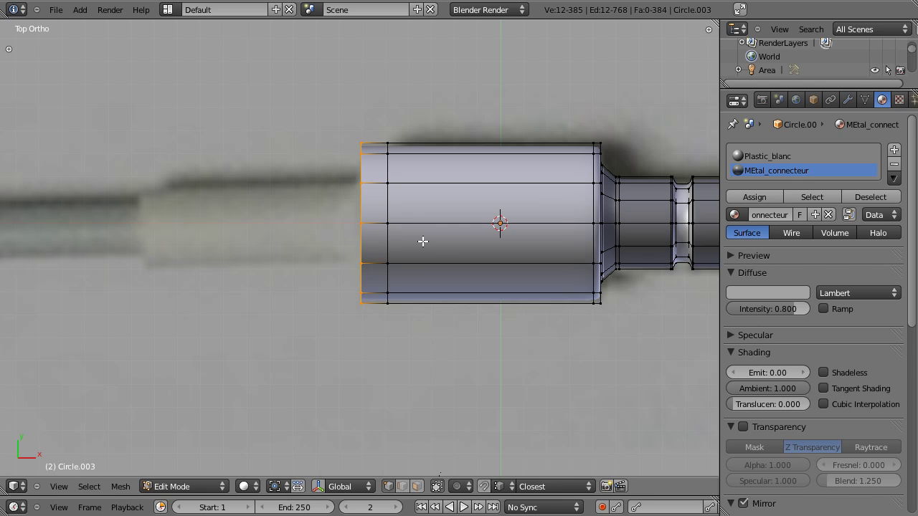
key(z)
key(s)
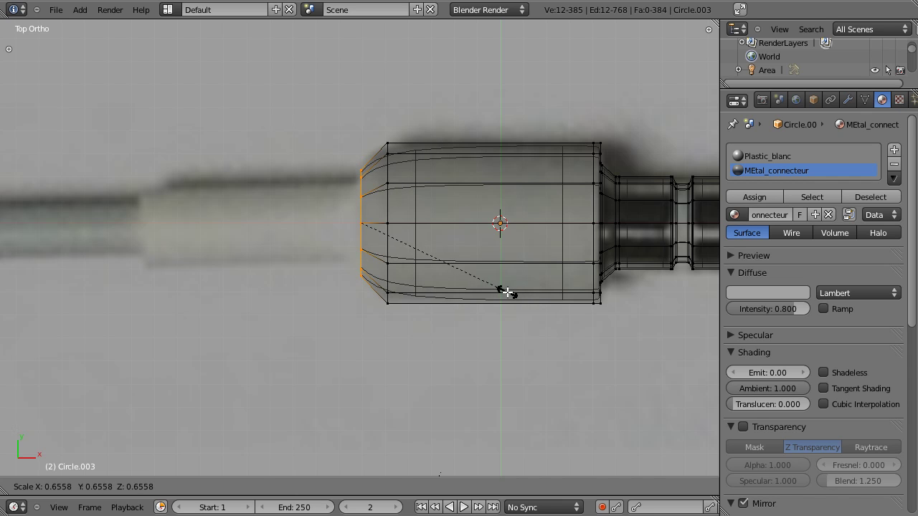
key(e)
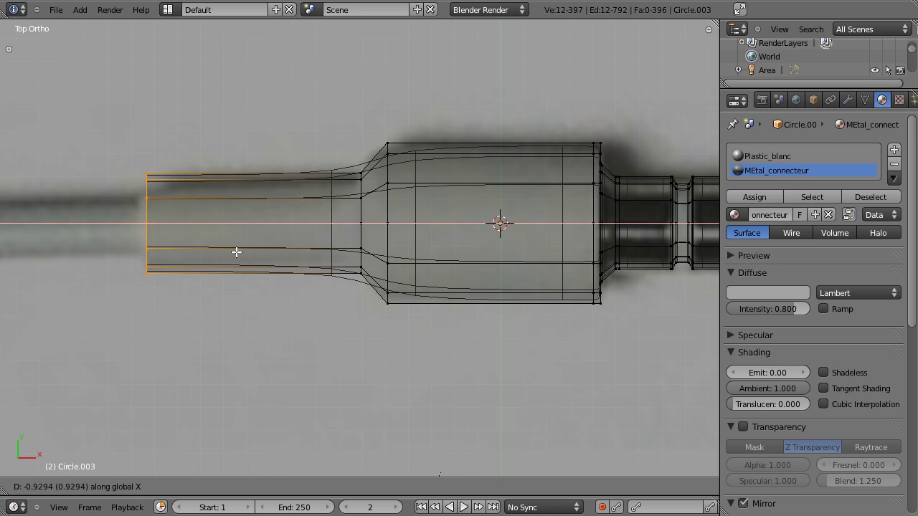
scroll(down, 3)
scroll(up, 3)
scroll(down, 3)
scroll(up, 3)
key(z)
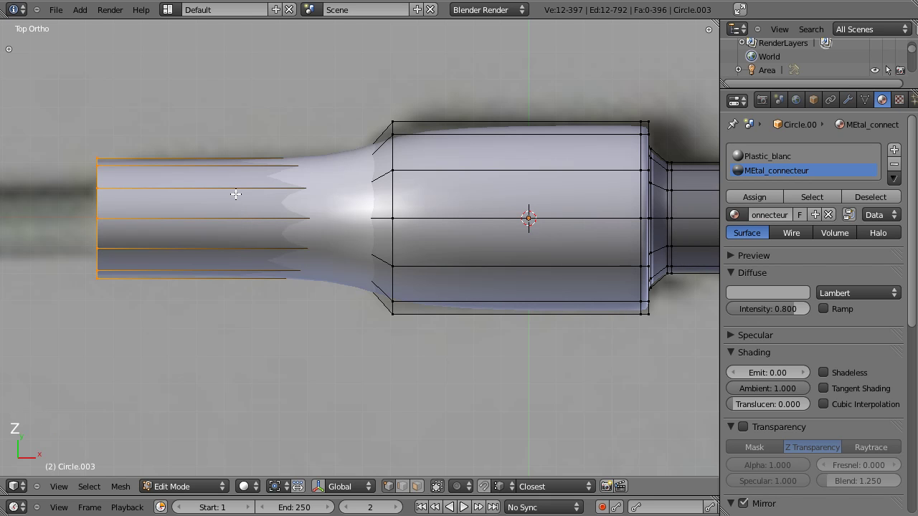
Add edge loops near the sleeve base and across the body, then view the whole jack smooth
key(ctrl+r)
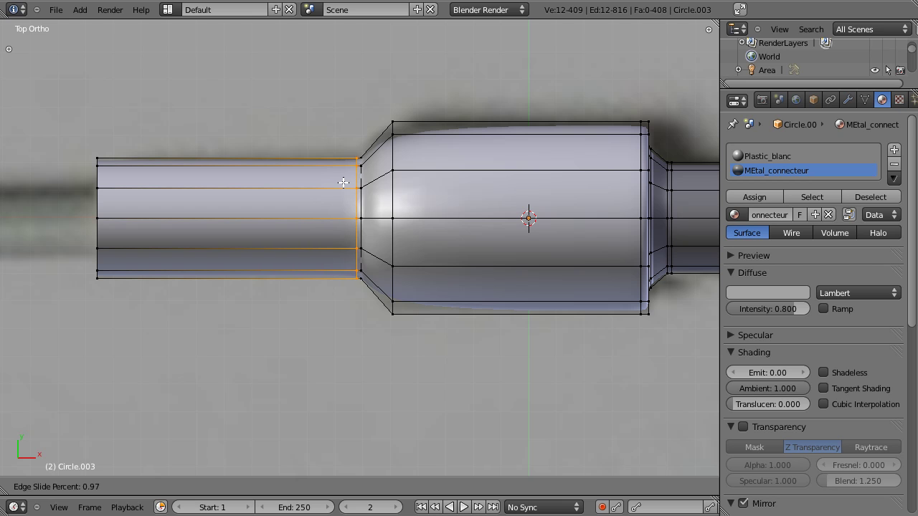
key(ctrl+r)
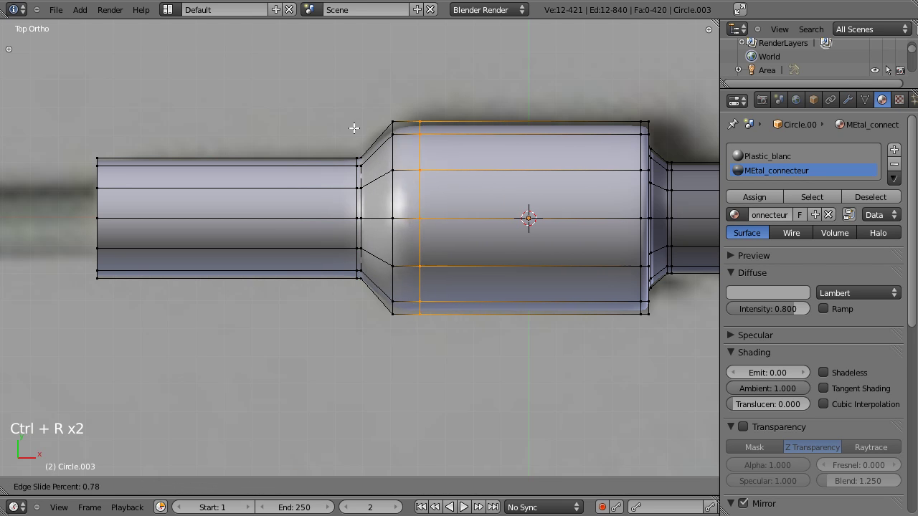
key(Tab)
scroll(down, 3)
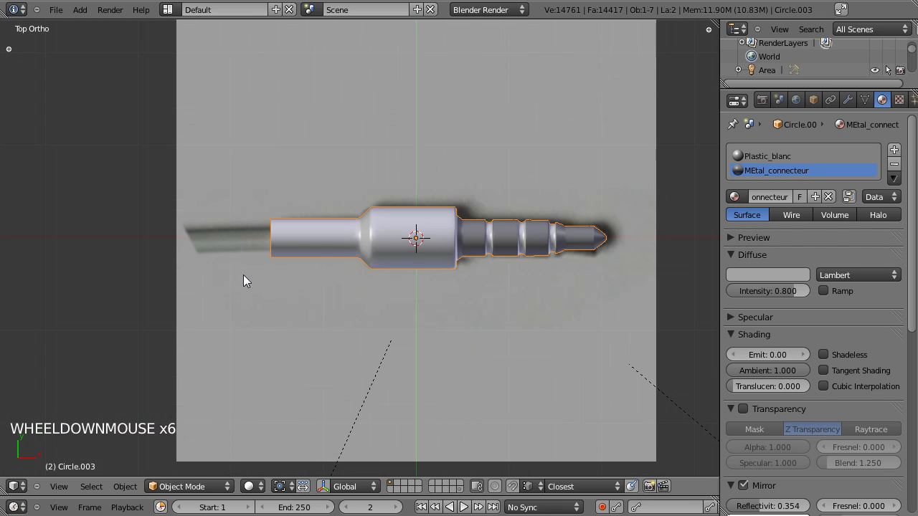
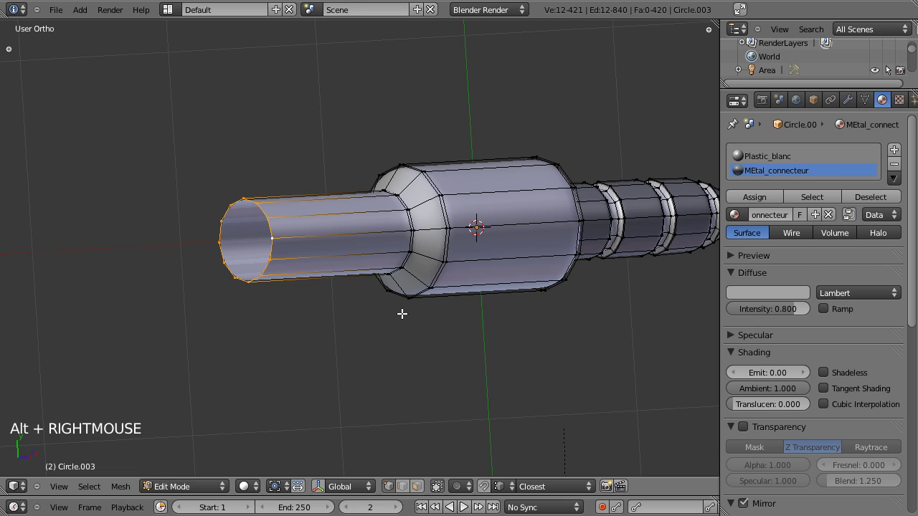
Extrude the sleeve's open end ring inward into a thick rim recessed into the opening
key(e)
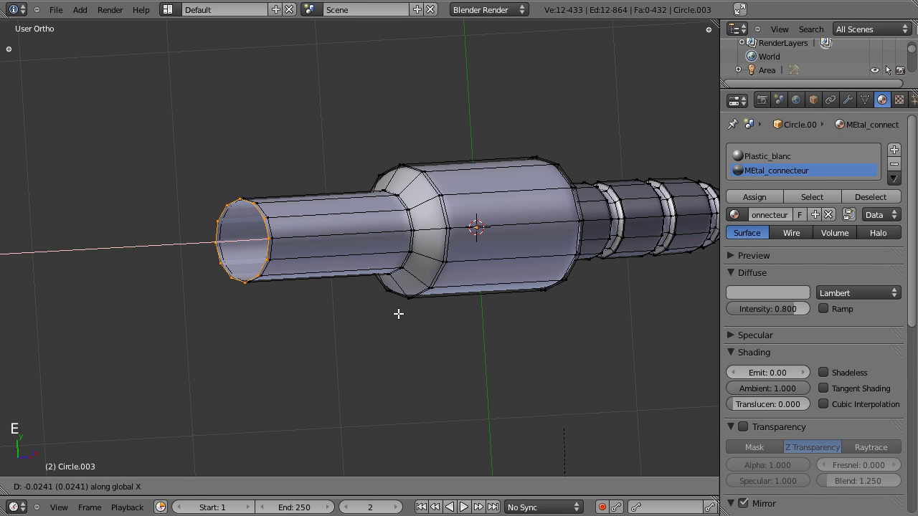
key(e)
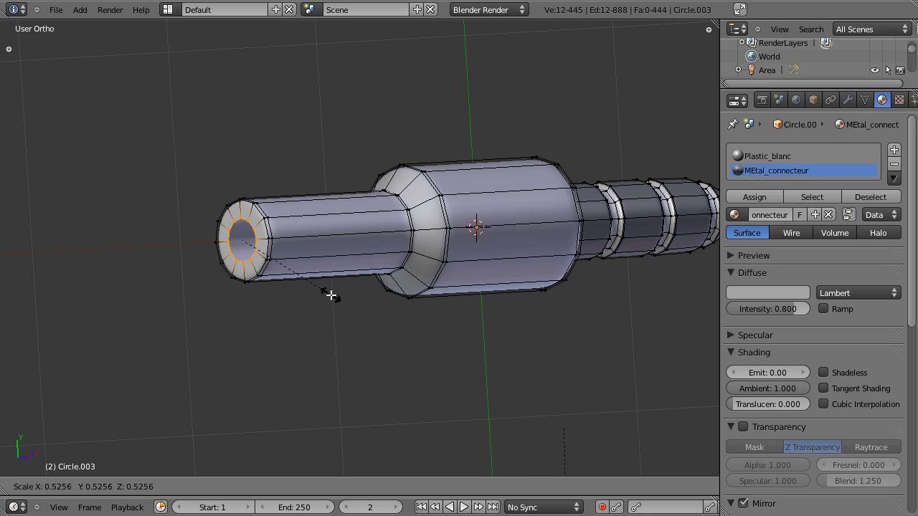
key(e)
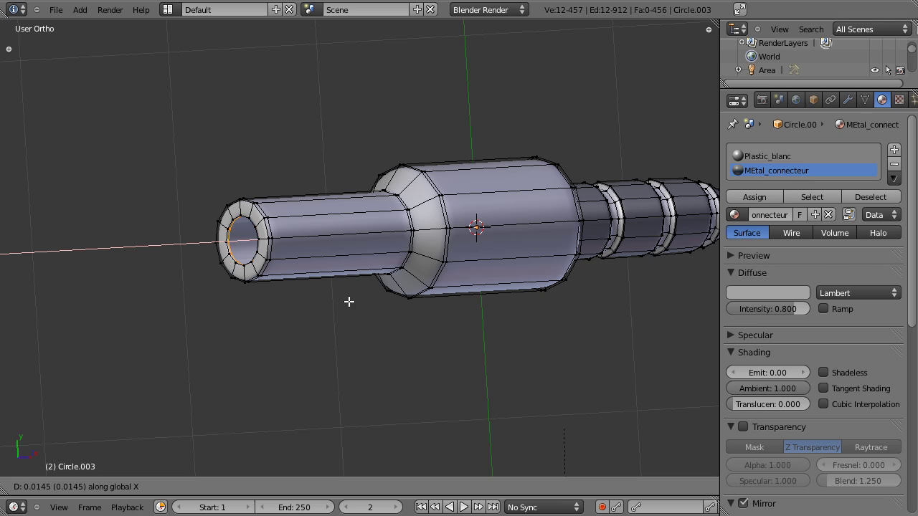
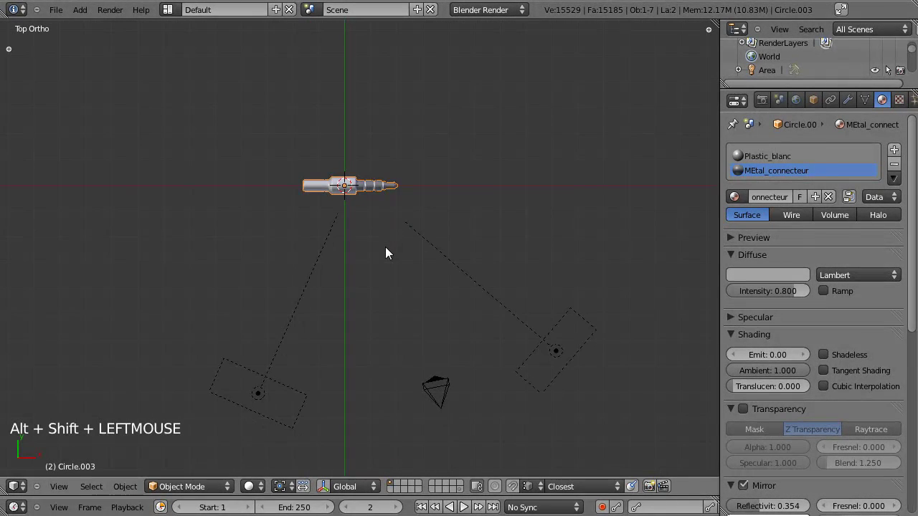
Unhide the earbuds and floor, then scale the whole jack mesh down to the earbuds' size
key(alt+h)
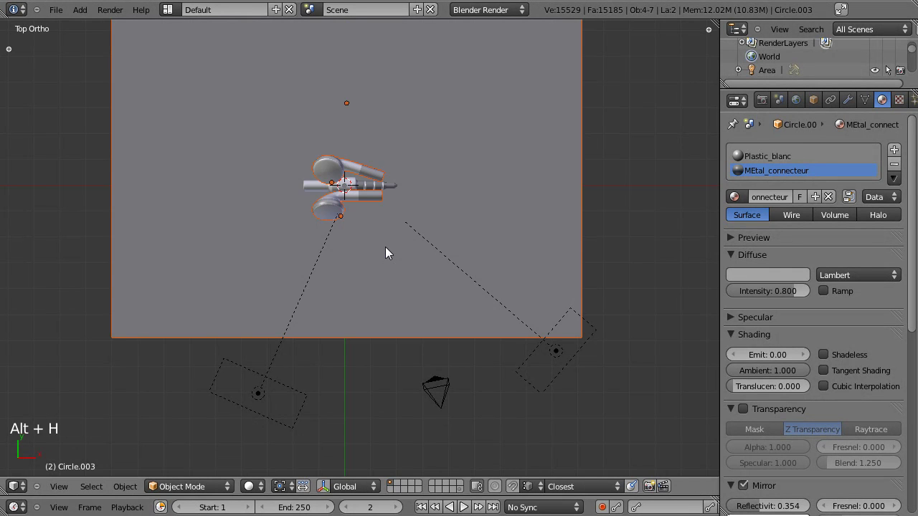
click(375, 254)
scroll(up, 3)
click(301, 223)
scroll(down, 3)
right_click(282, 160)
right_click(293, 180)
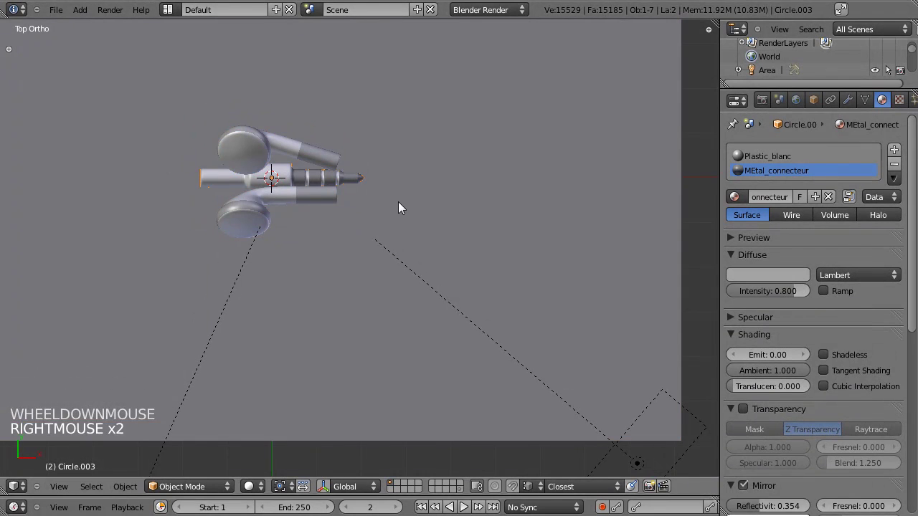
key(Tab)
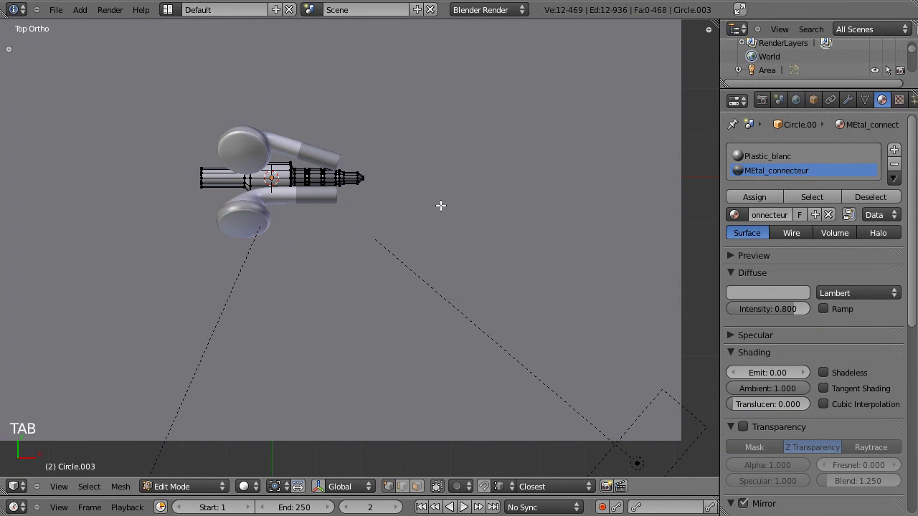
key(a)
key(a)
key(s)
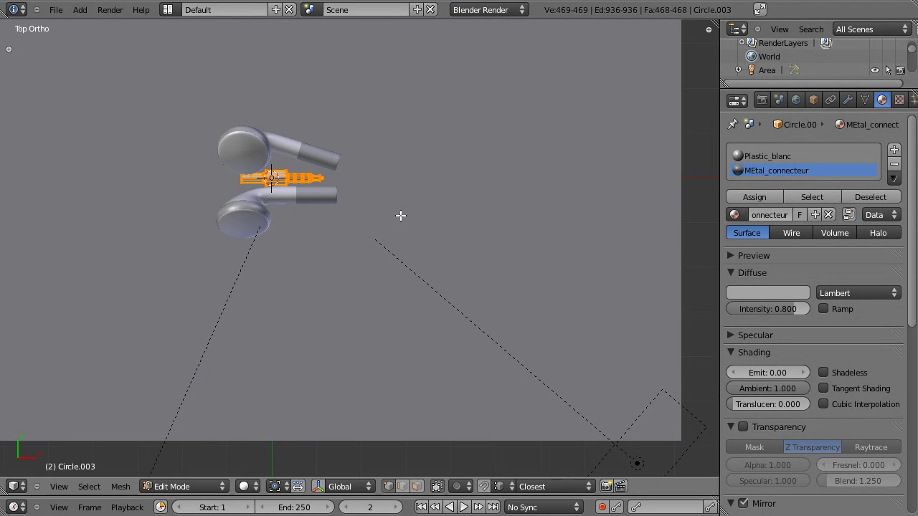
scroll(up, 3)
key(Tab)
Move the jack aside and raise it slightly beside the earbuds in front view
scroll(down, 3)
scroll(down, 3)
key(g)
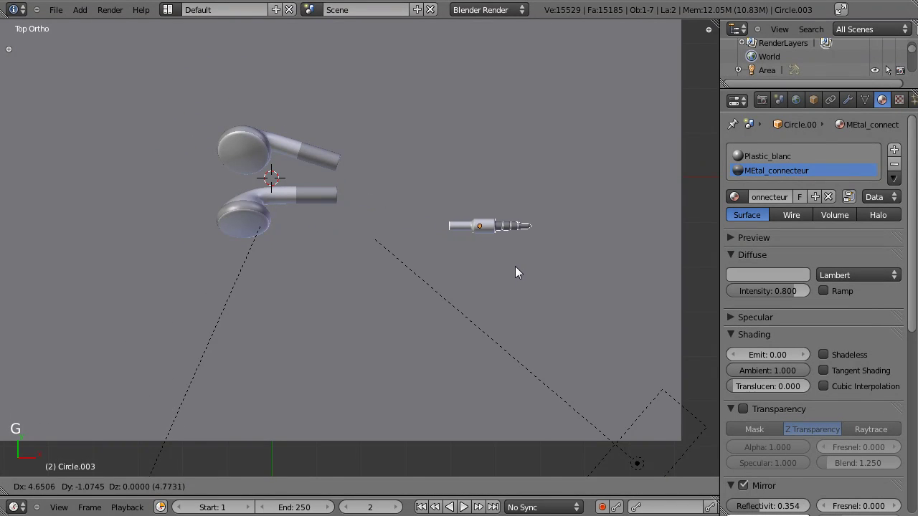
key(KP_1)
scroll(up, 3)
scroll(down, 3)
click(530, 353)
scroll(up, 3)
scroll(down, 3)
click(488, 317)
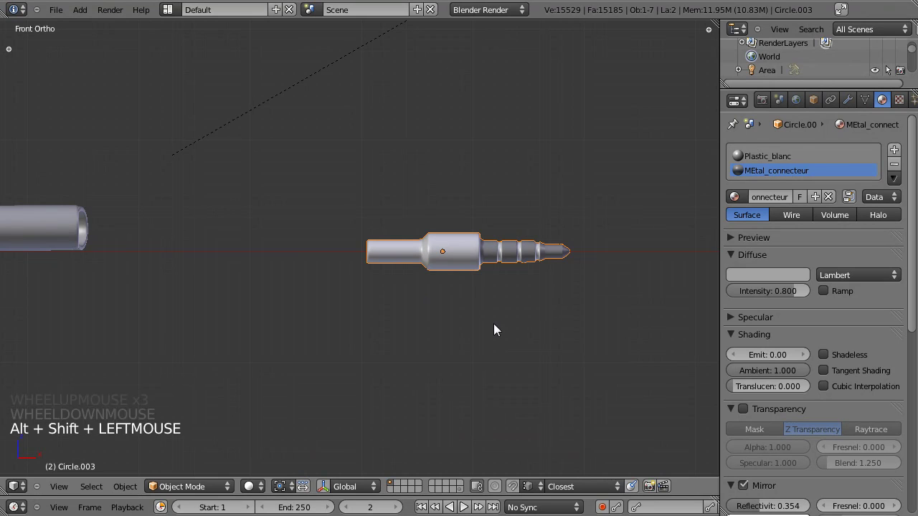
key(g)
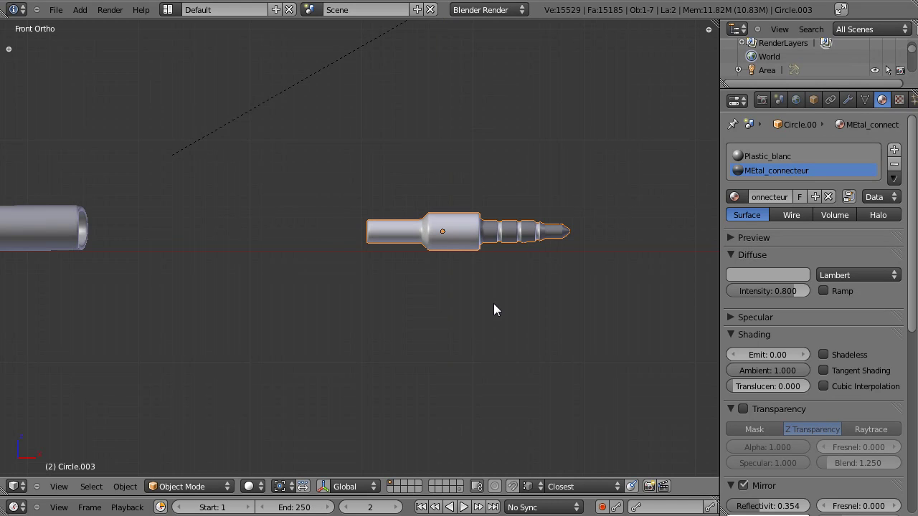
In camera view, slide, rotate to a diagonal and shrink the jack beside the earbuds
key(KP_0)
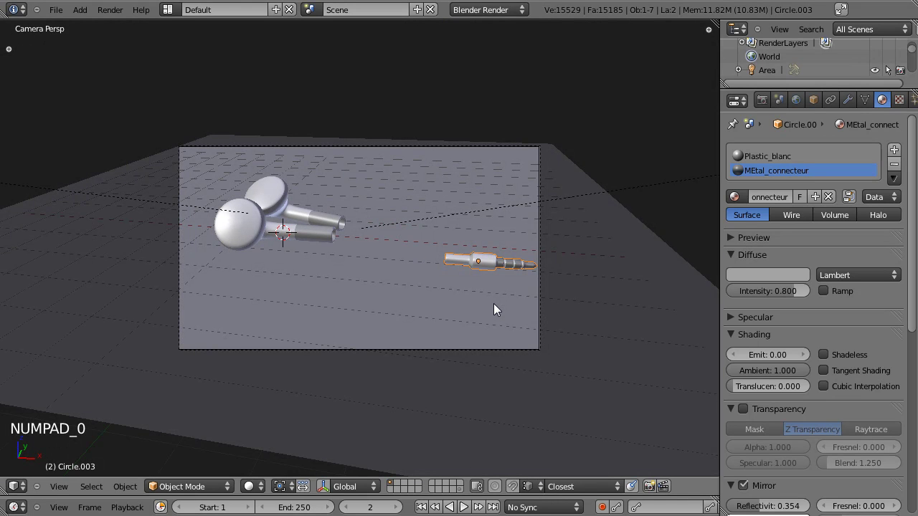
right_click(477, 282)
right_click(485, 271)
key(g)
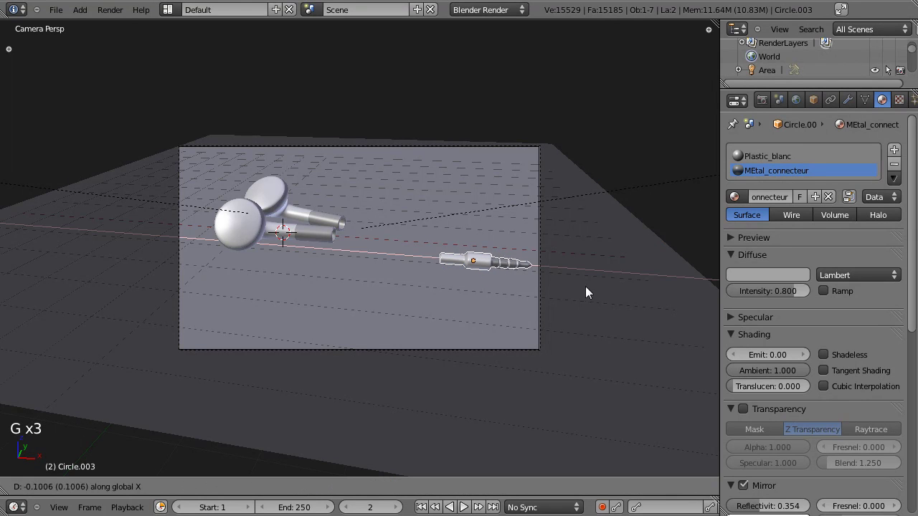
key(r)
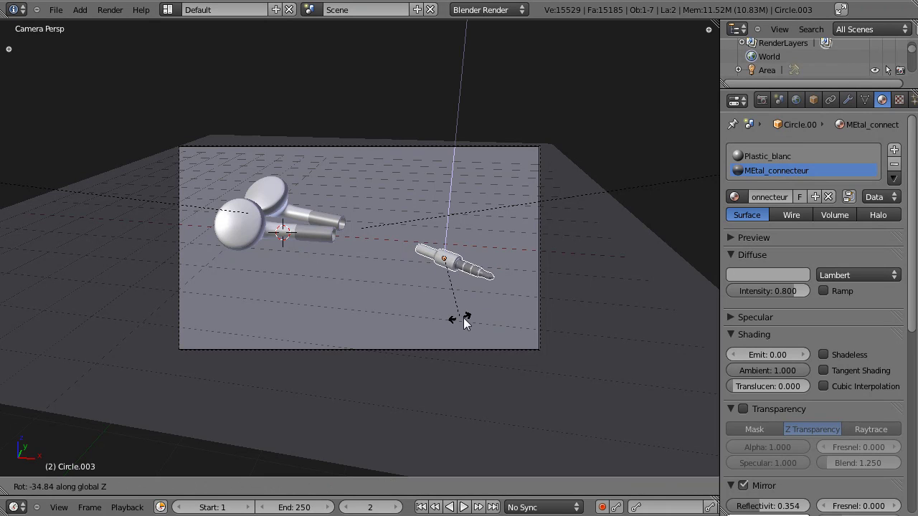
key(r)
key(s)
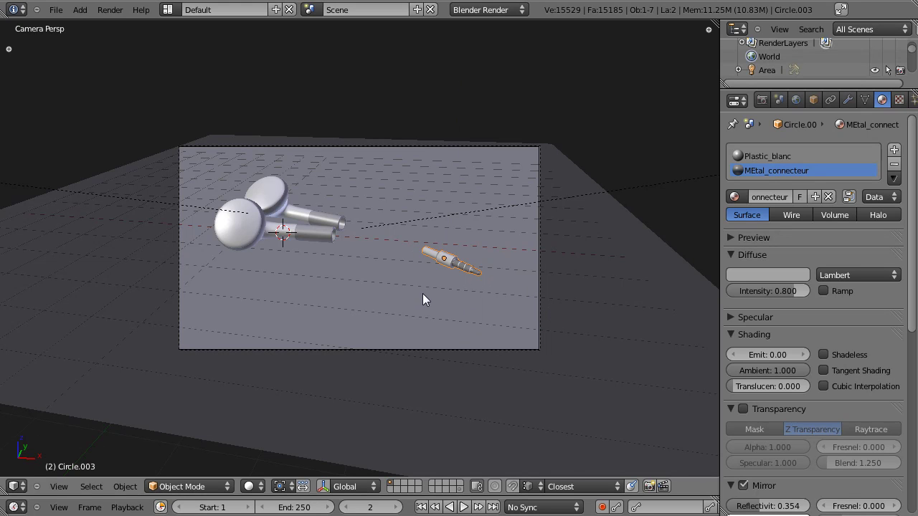
Save the file and switch the render window back to the camera's 3D view
key(ctrl+s)
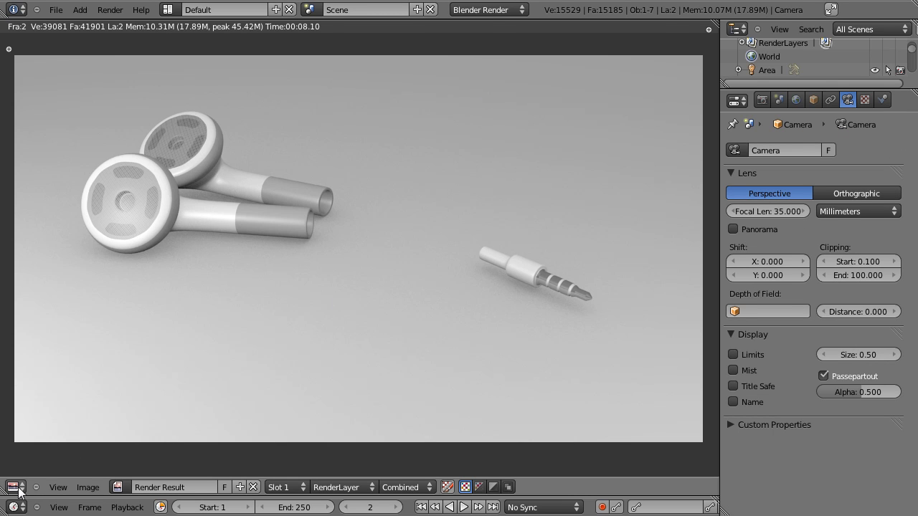
click(33, 477)
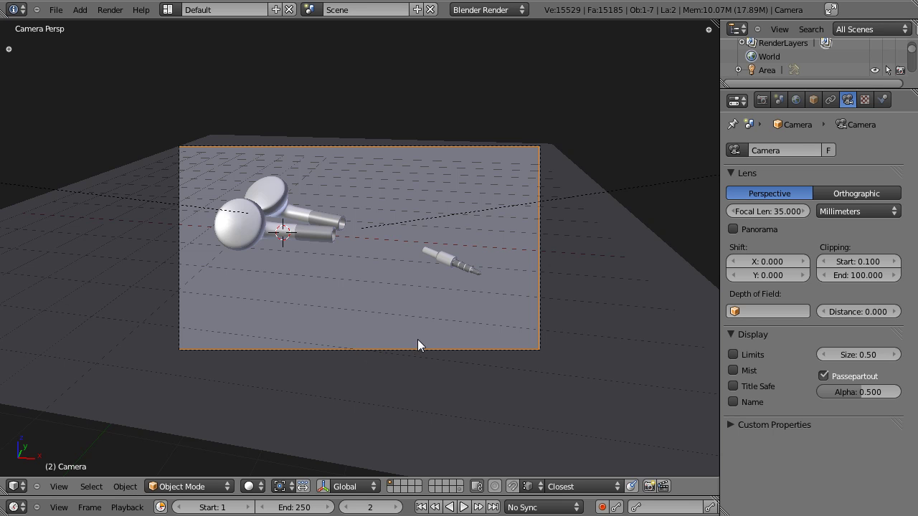
Move and re-angle the camera to reframe the earbuds and jack
right_click(425, 354)
right_click(426, 354)
key(g)
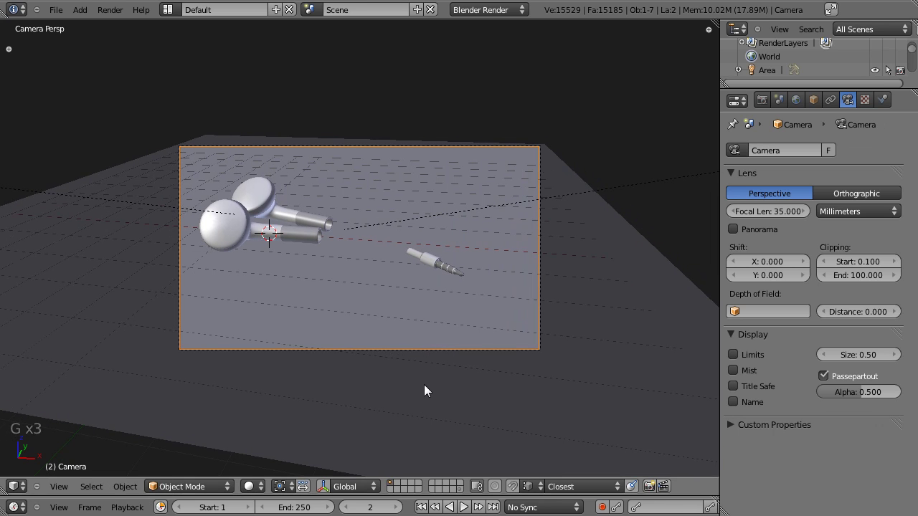
key(.)
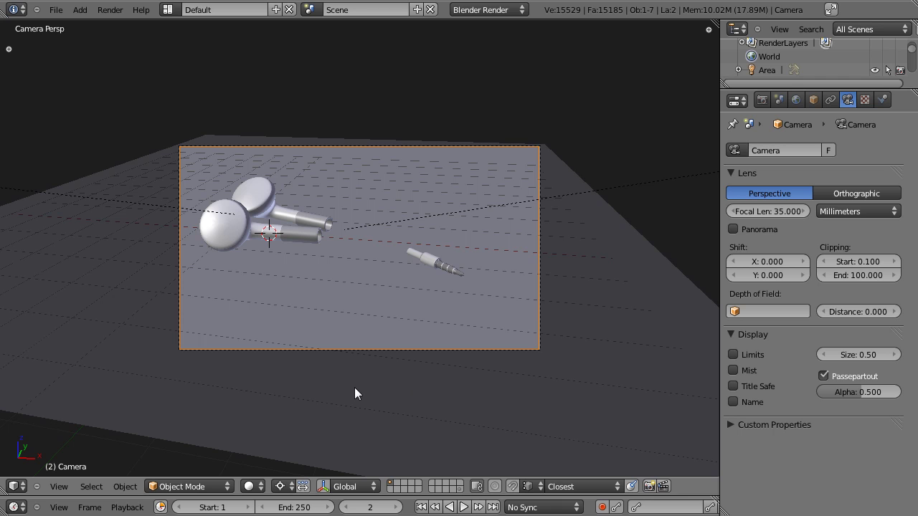
key(r)
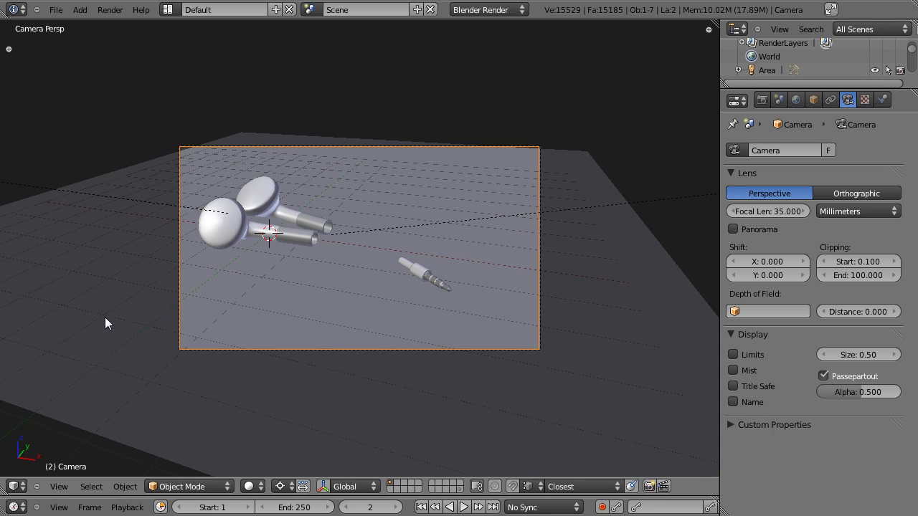
Shift the floor plane along one axis and move the 3.5 mm jack further from the earbuds
right_click(118, 319)
key(s)
key(g)
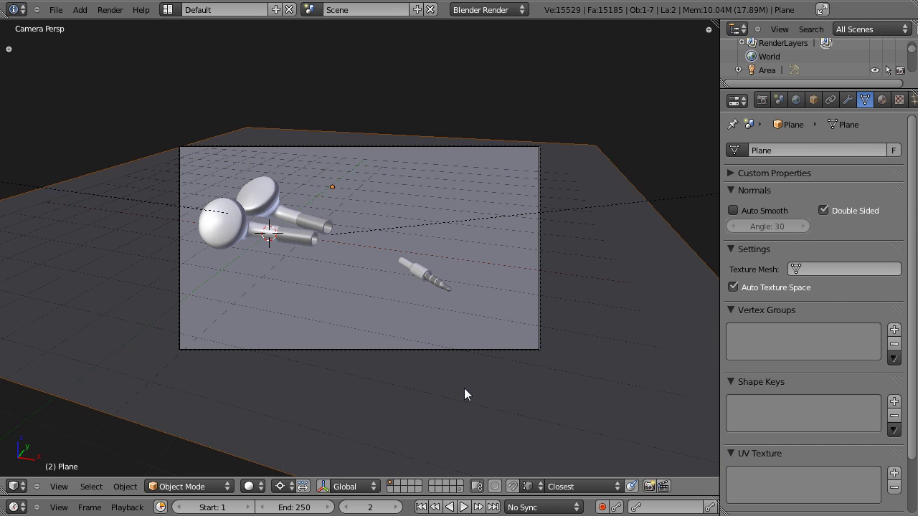
key(g)
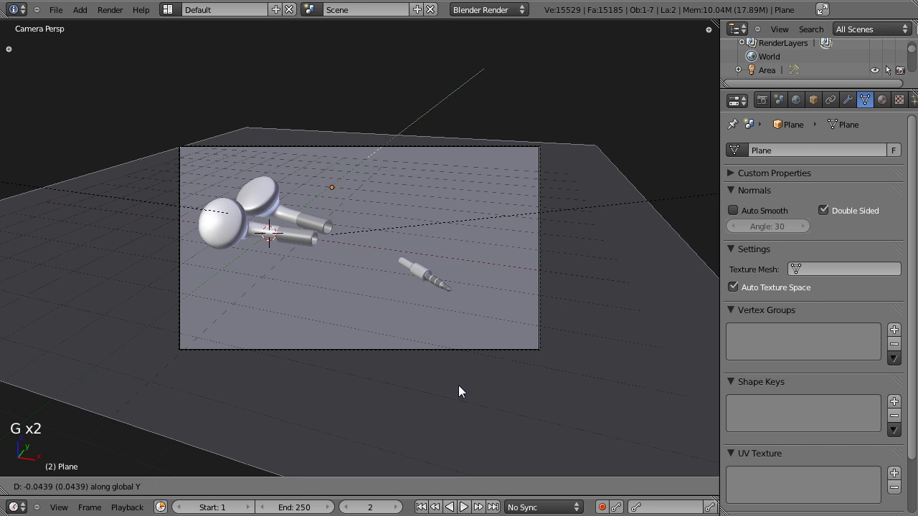
key(g)
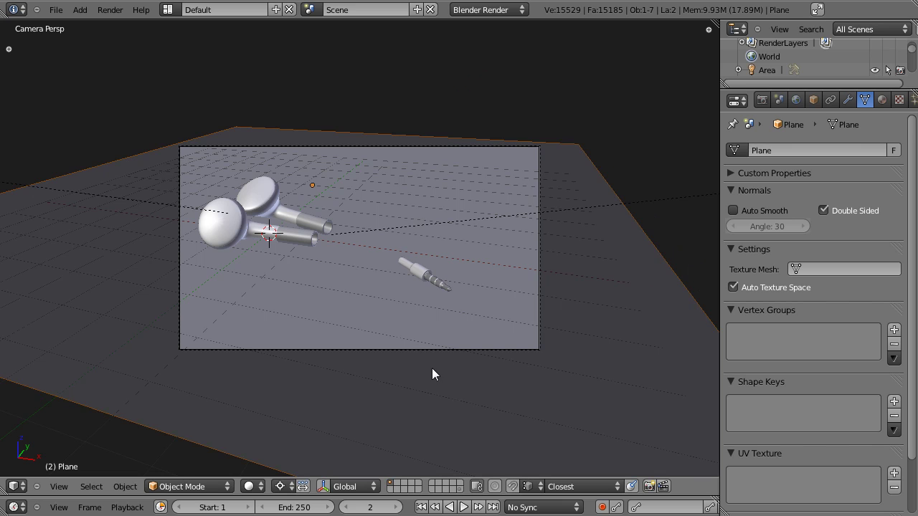
right_click(425, 280)
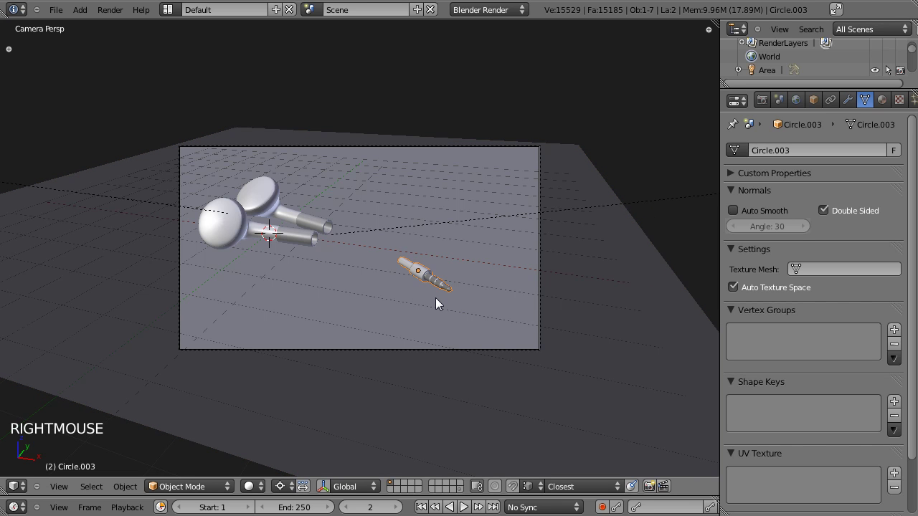
key(g)
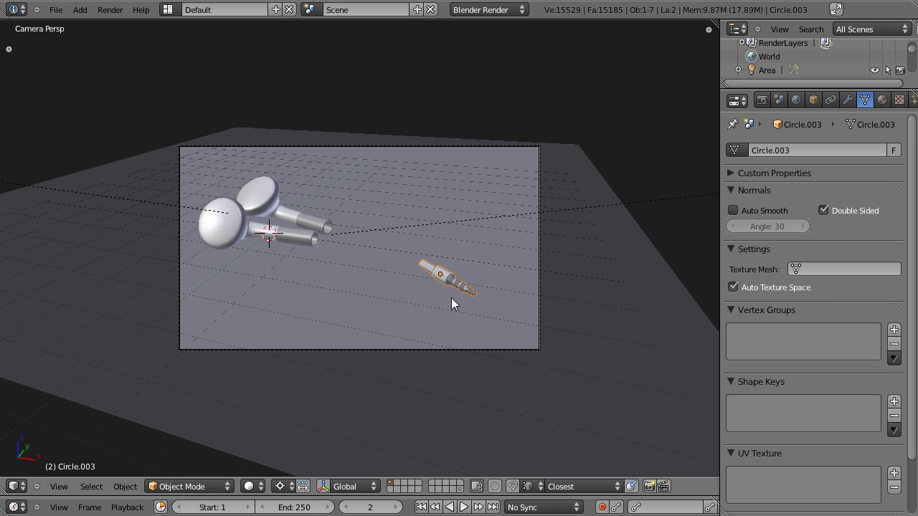
key(g)
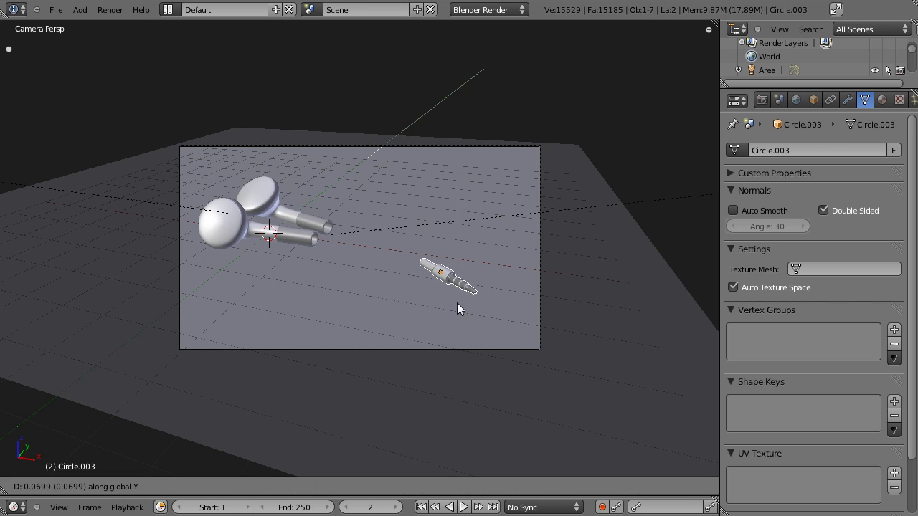
Nudge the camera again, save, and look straight down on the scene
right_click(458, 351)
key(g)
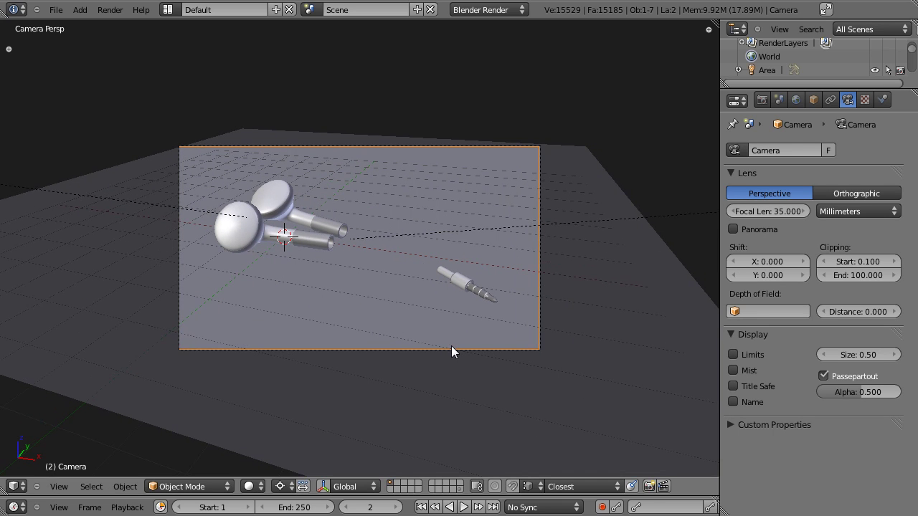
key(ctrl+s)
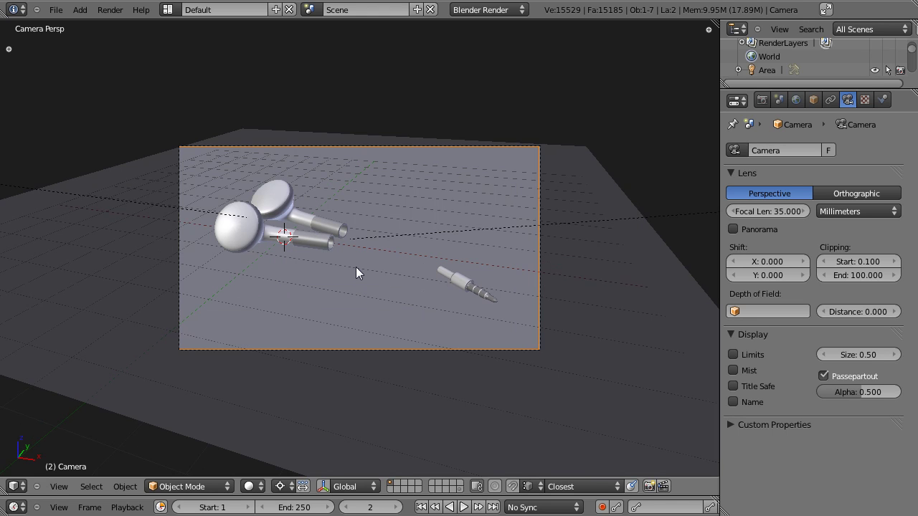
key(KP_7)
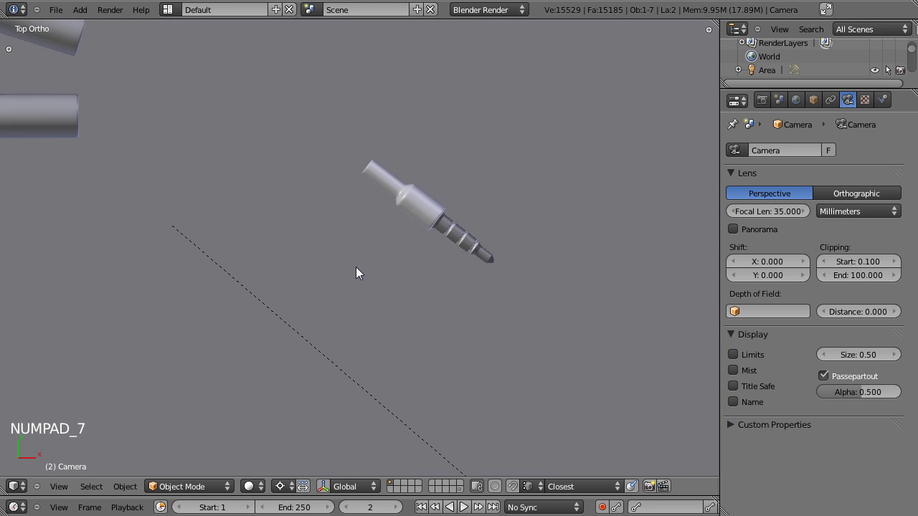
Add a new Bezier curve to the scene for the cable
scroll(down, 3)
click(245, 158)
scroll(down, 3)
scroll(up, 3)
scroll(up, 3)
click(347, 222)
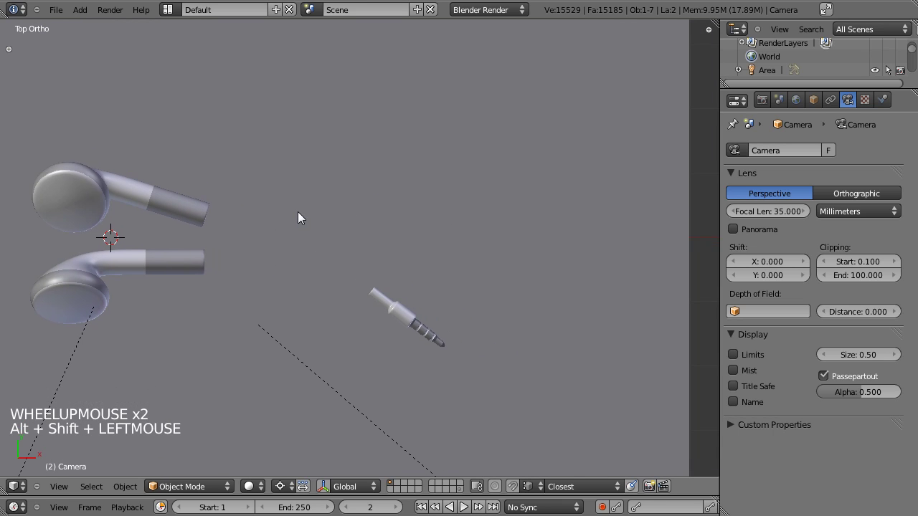
key(shift+a)
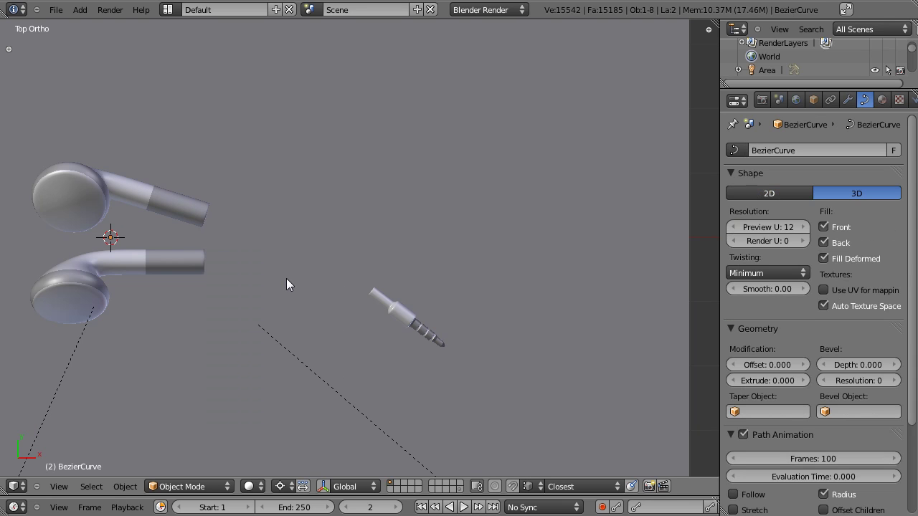
Hide the floor plane and move the curve between the earbuds and jack
right_click(233, 338)
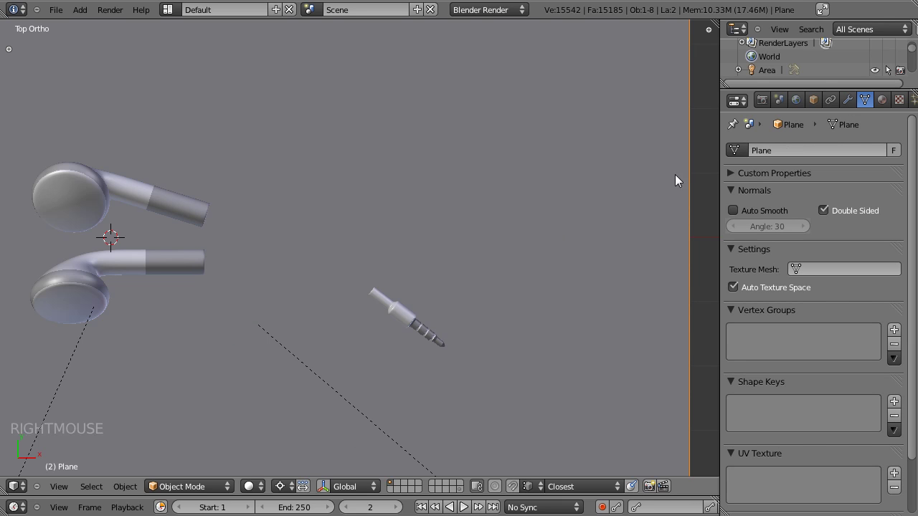
right_click(663, 174)
key(h)
right_click(173, 241)
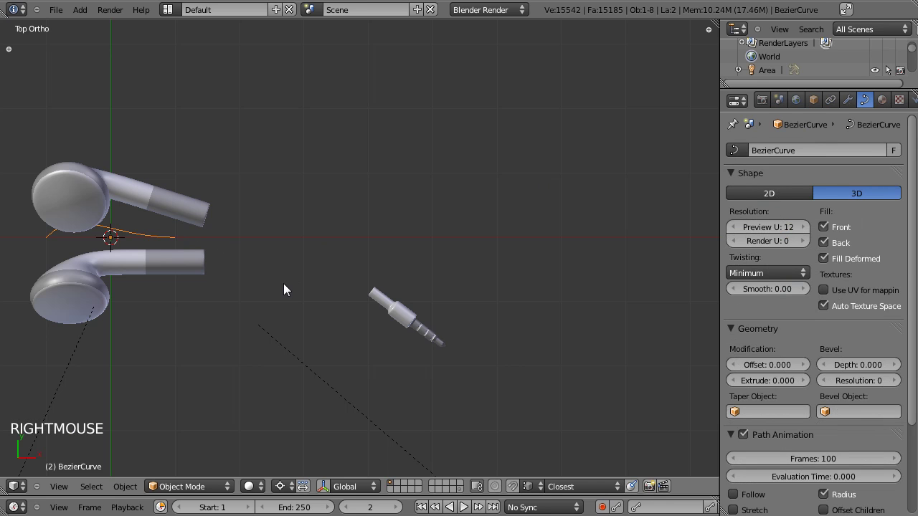
key(g)
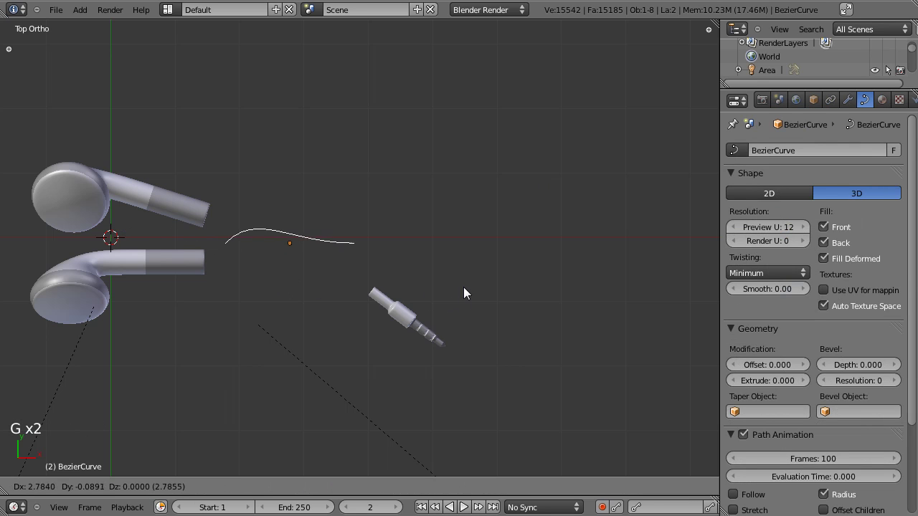
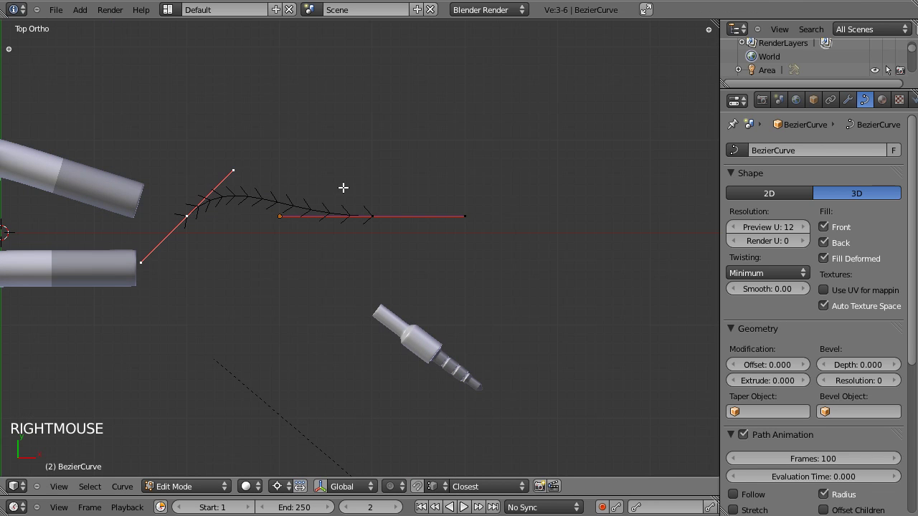
Bevel the curve into a round tube at depth 0.054 with resolution 12, fill caps off
key(r)
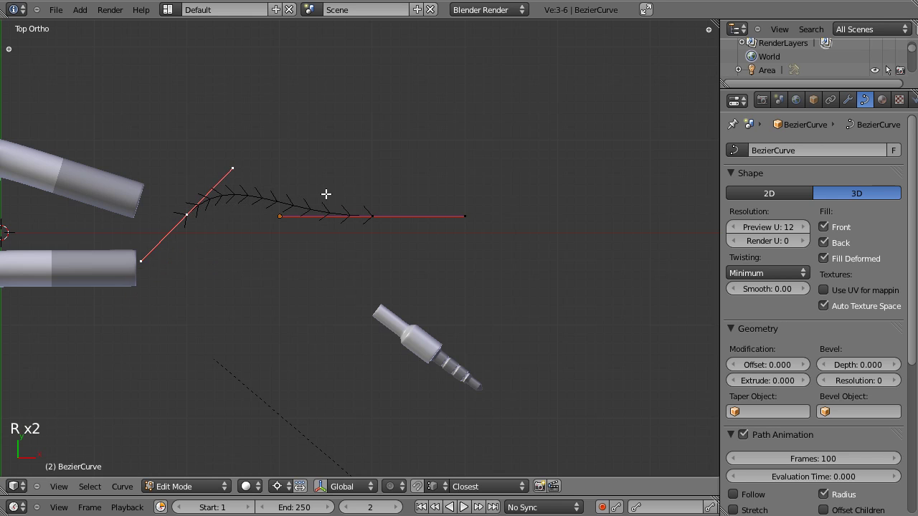
click(279, 489)
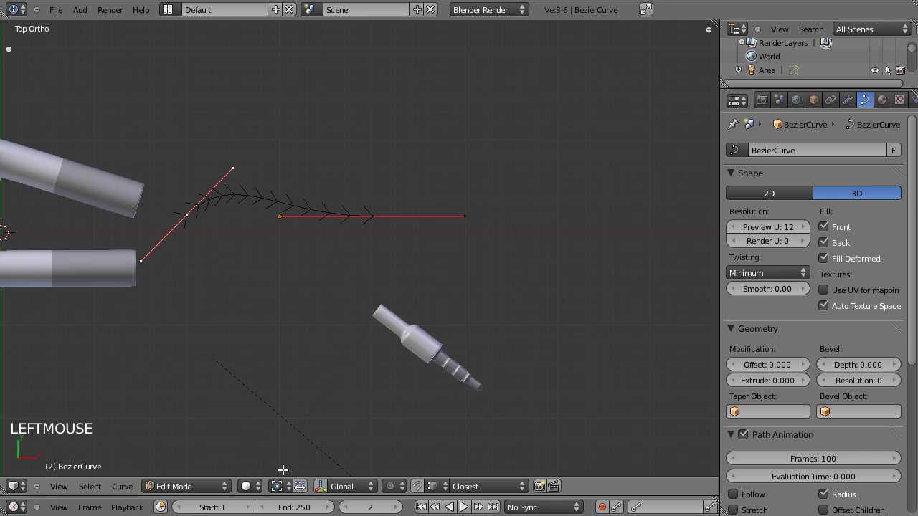
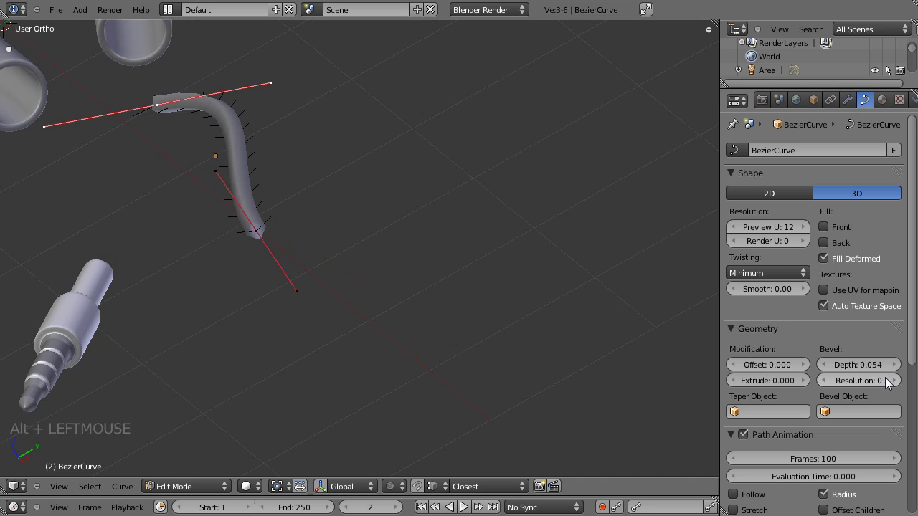
double_click(895, 387)
click(895, 386)
click(895, 386)
click(895, 387)
double_click(894, 386)
click(895, 386)
click(894, 387)
click(894, 386)
double_click(895, 386)
key(Tab)
right_click(252, 208)
scroll(down, 3)
scroll(up, 3)
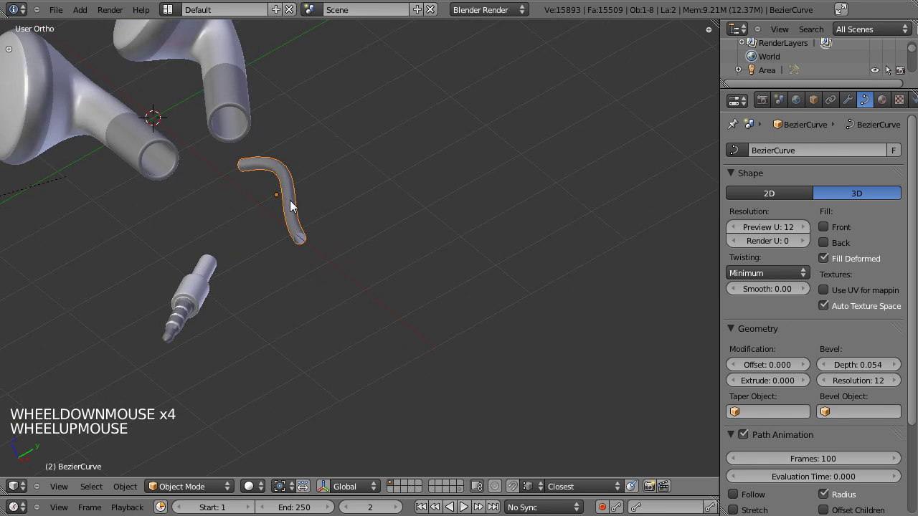
Thin the cable to bevel depth 0.040, push its start into the earbud stem and lower its far end
click(183, 228)
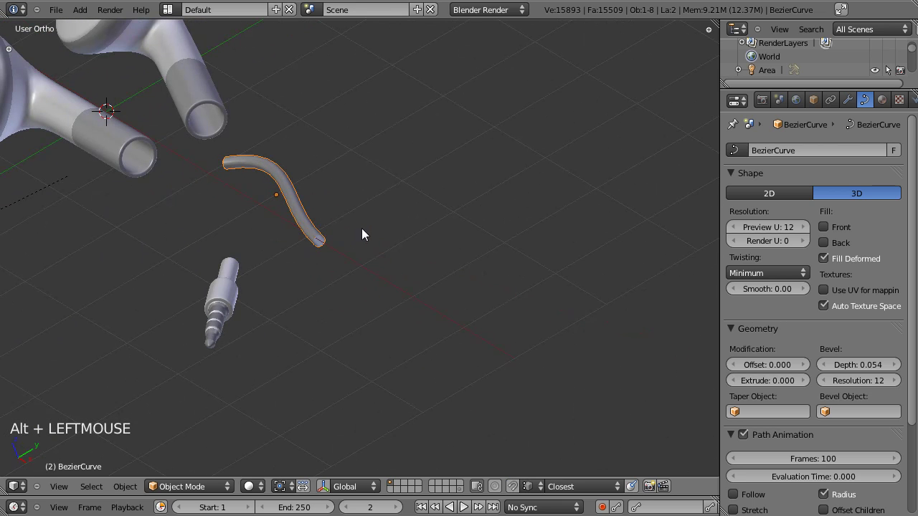
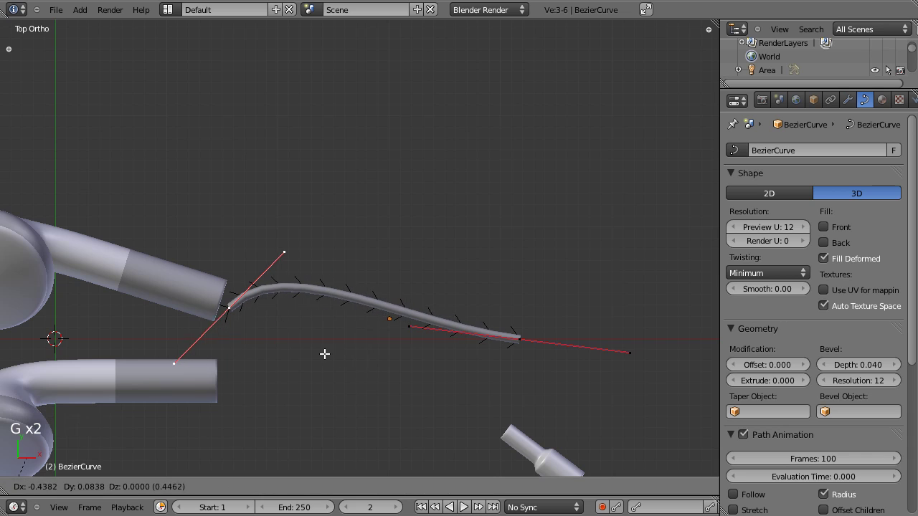
key(r)
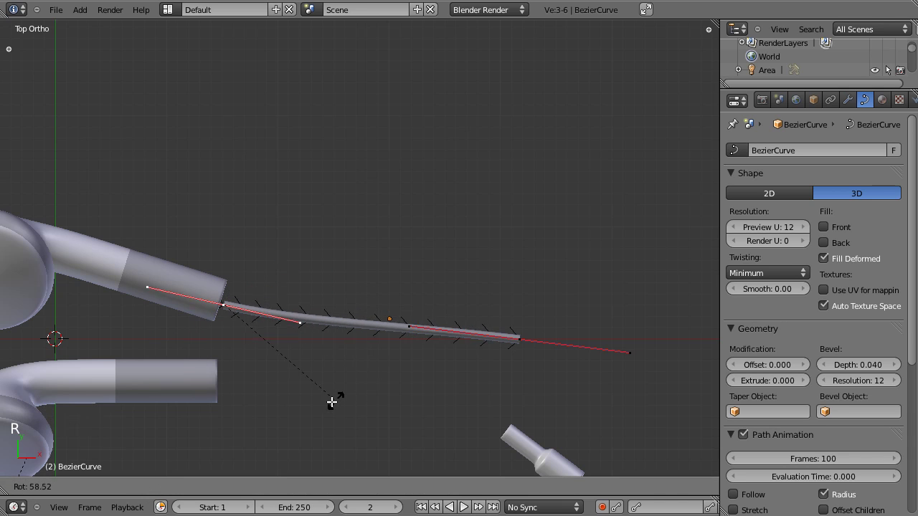
key(g)
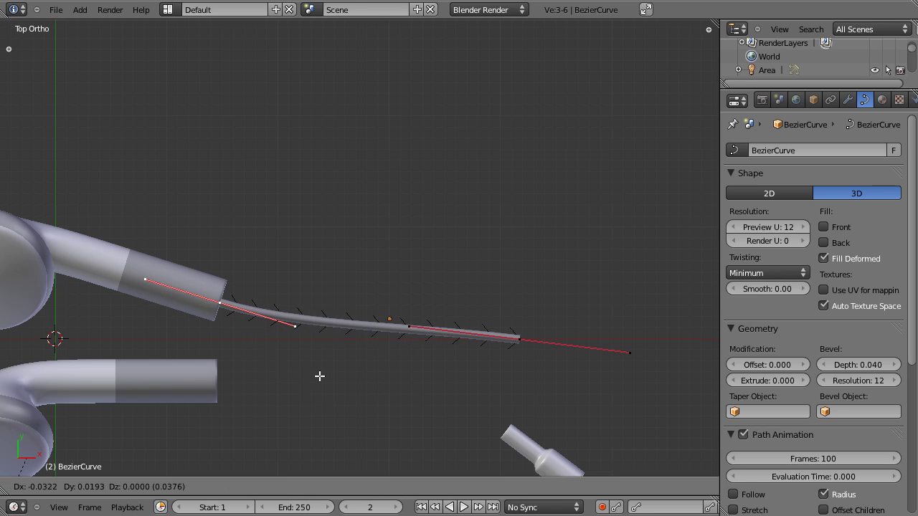
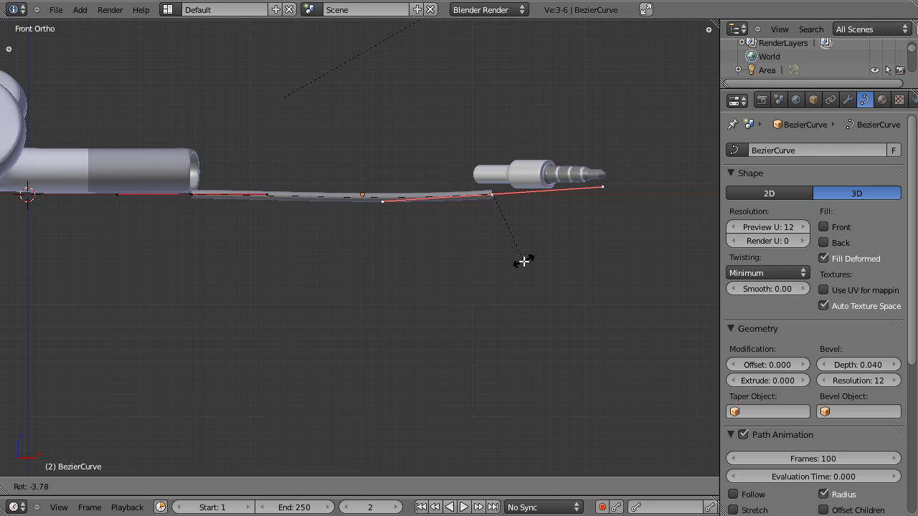
key(g)
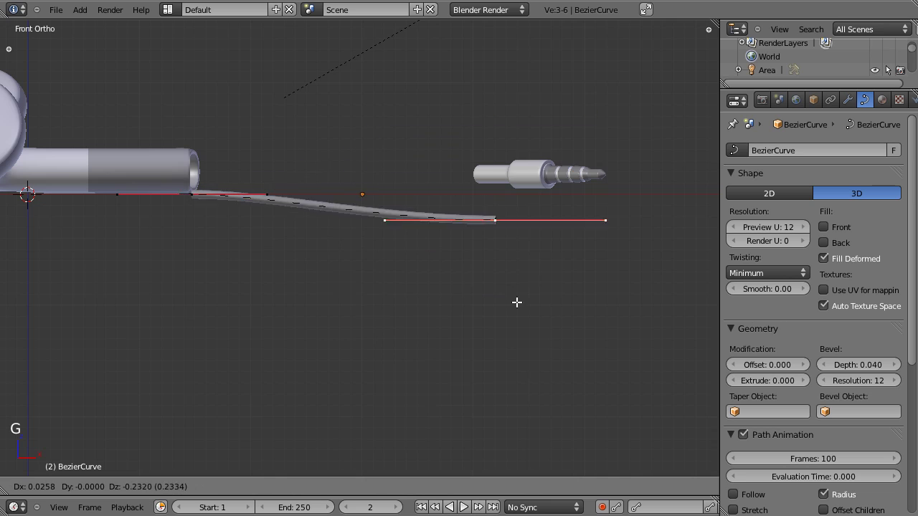
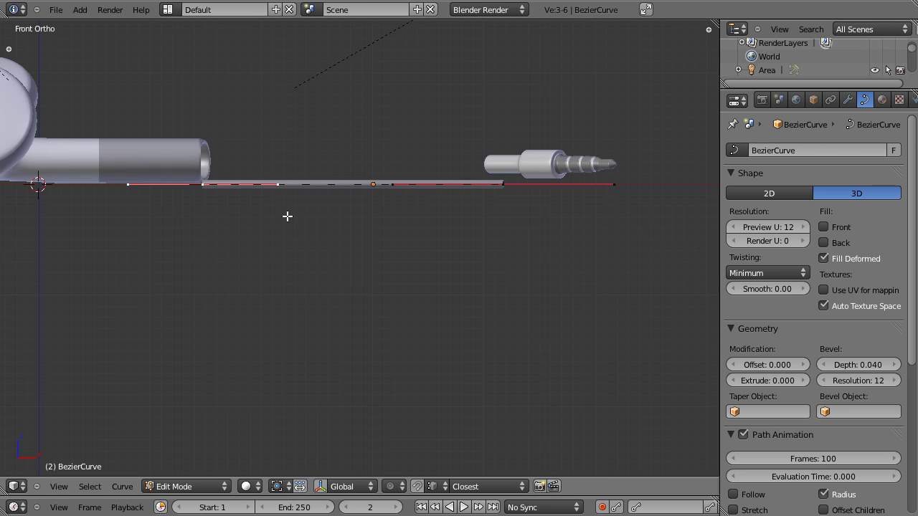
Seat the cable start deeper in the stem at stem height and bend its far end into a downward sag
key(g)
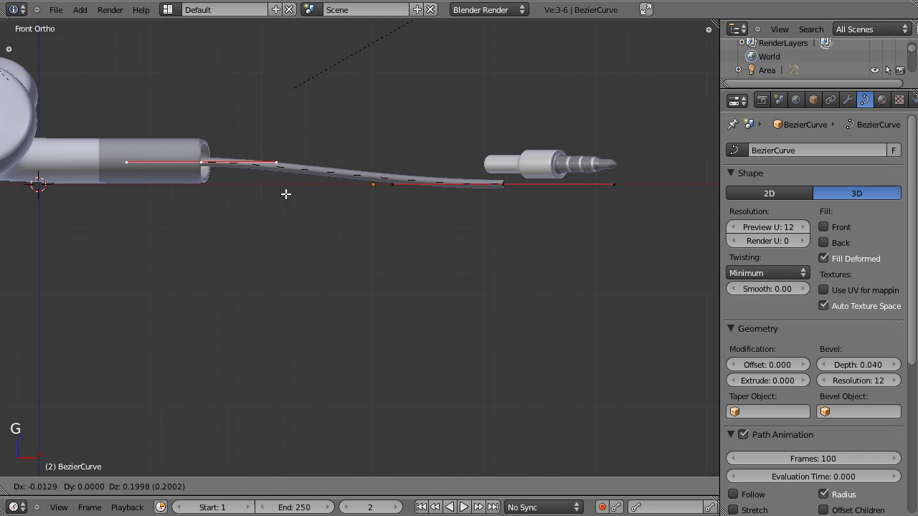
key(KP_7)
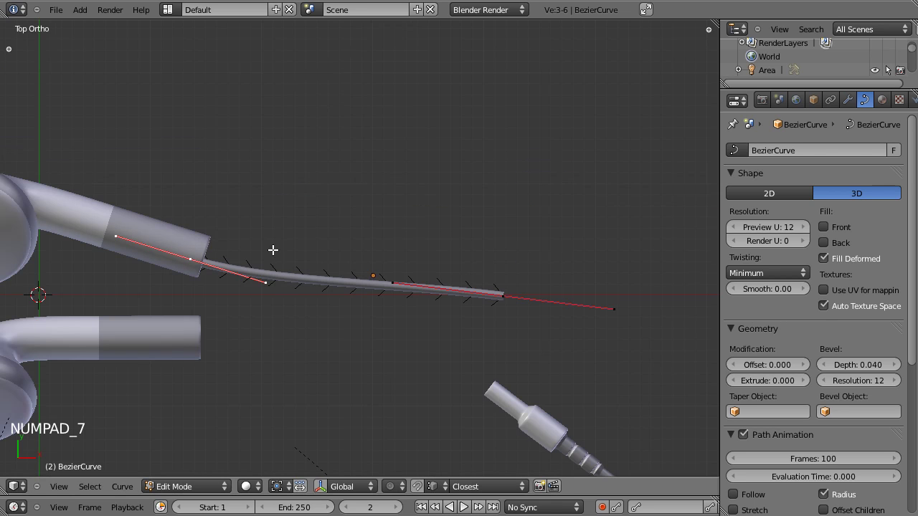
key(g)
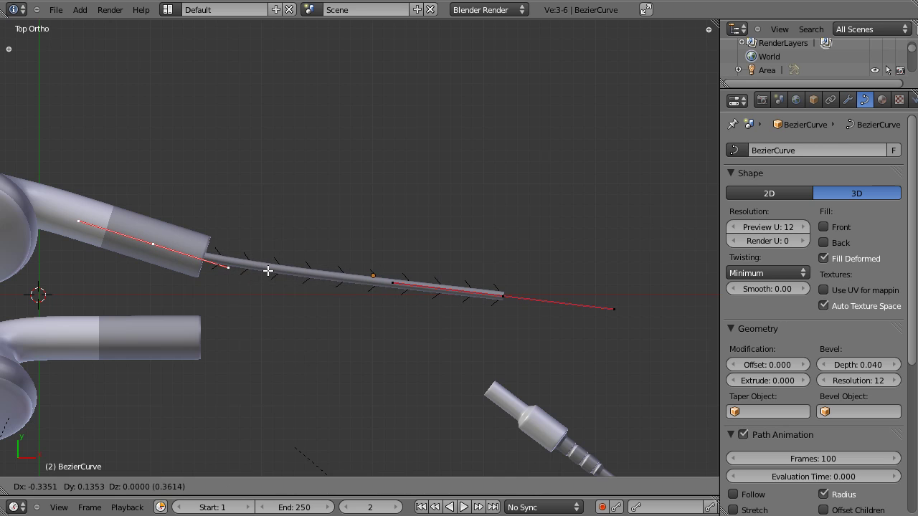
key(r)
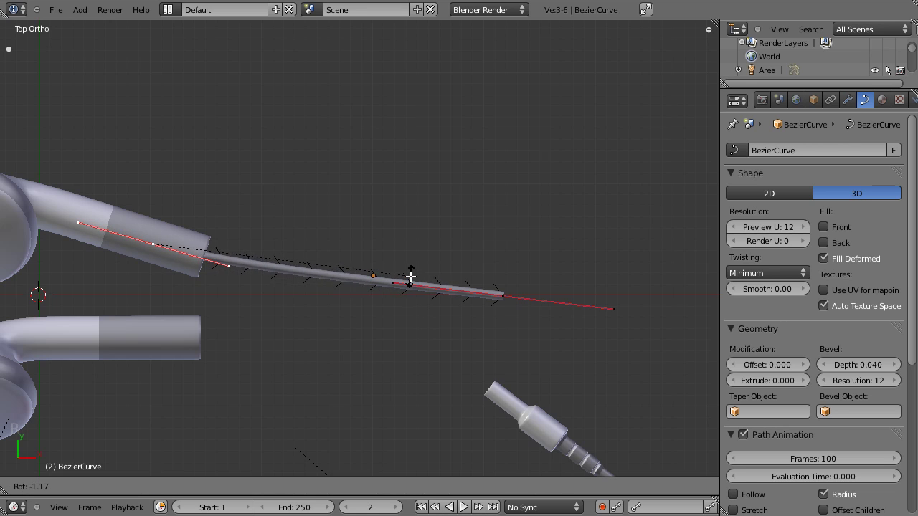
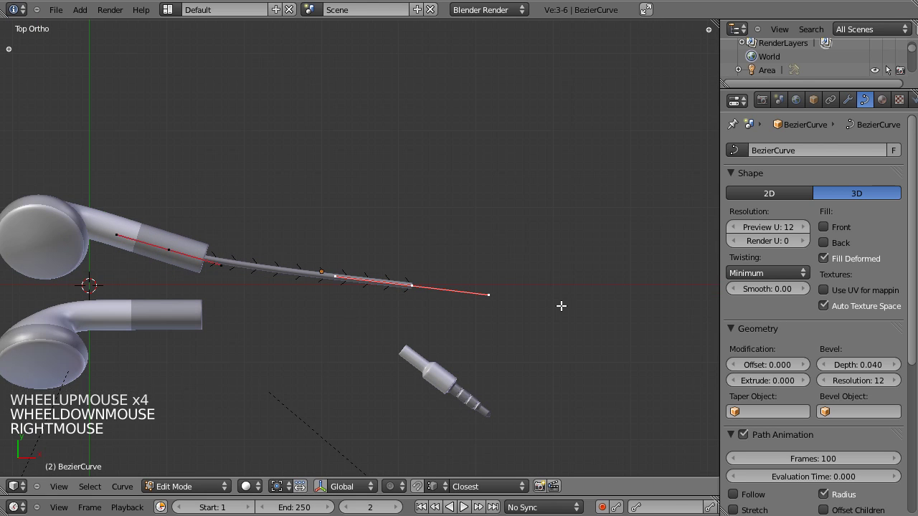
key(r)
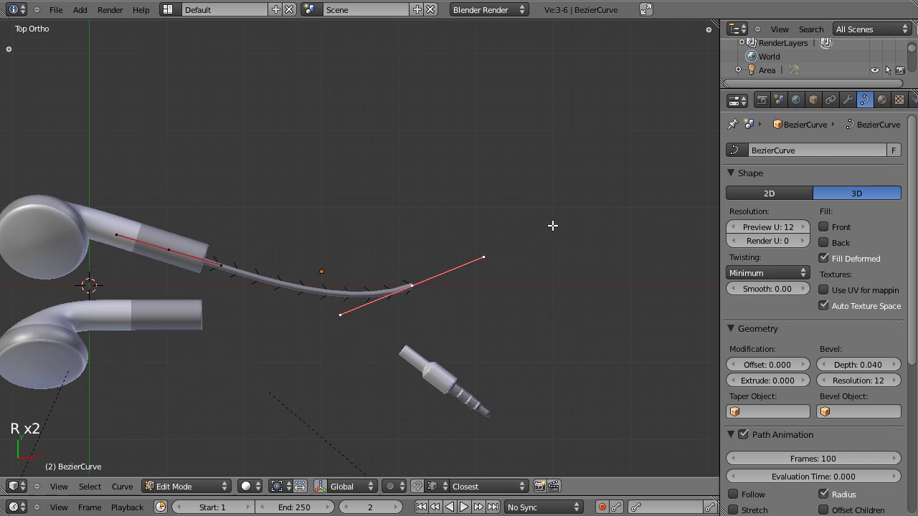
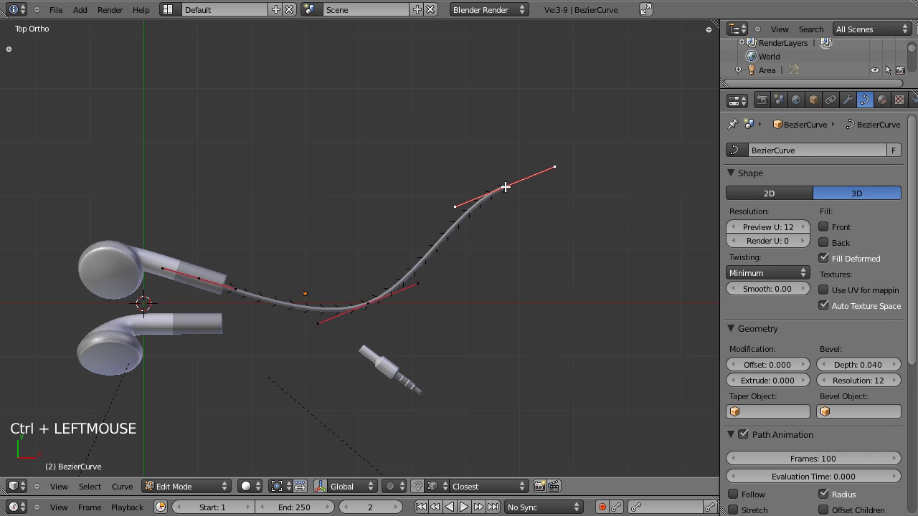
Rotate the cable's end points upward so the tube starts sweeping into a large loop
key(r)
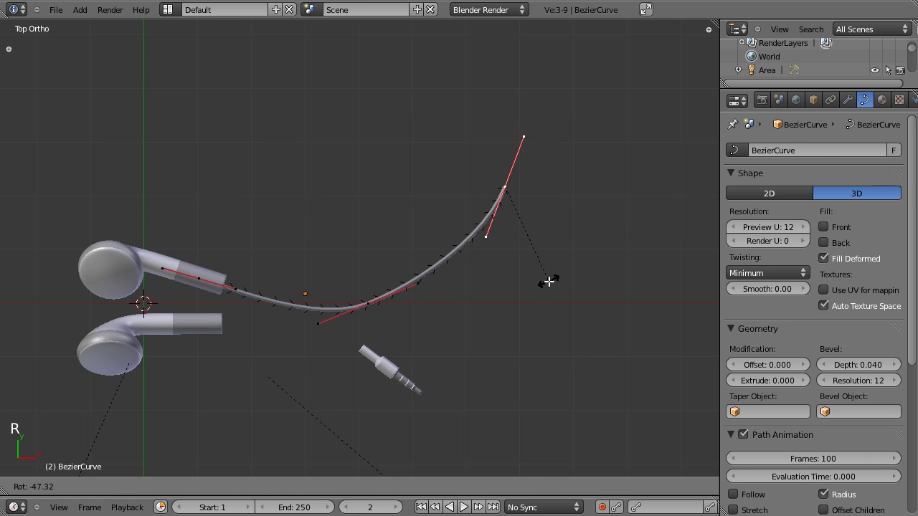
scroll(down, 3)
scroll(up, 3)
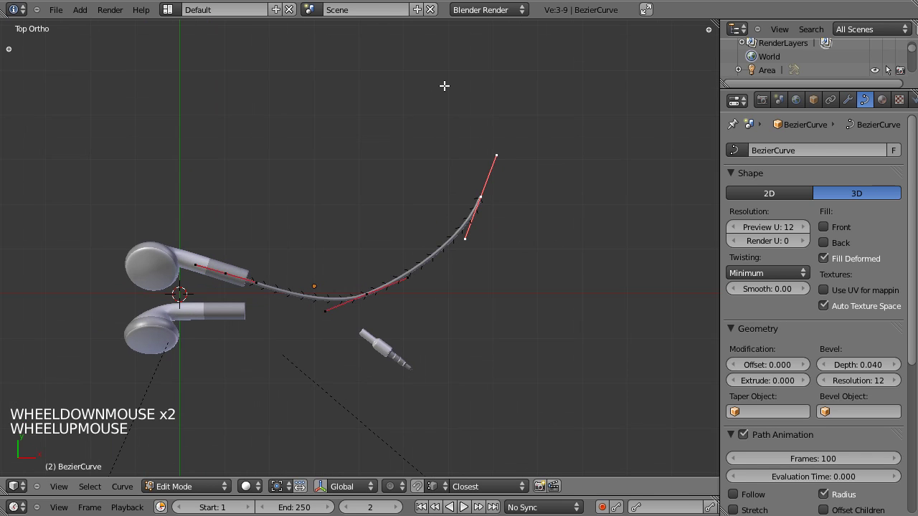
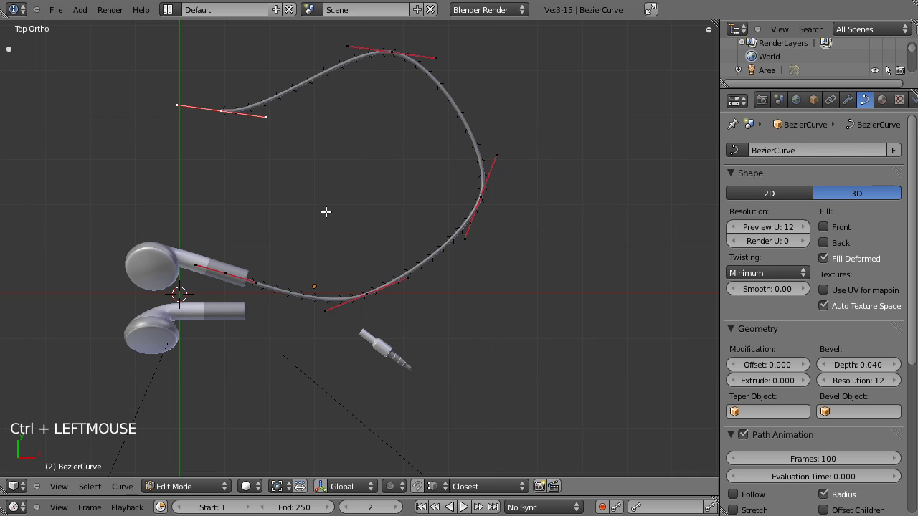
key(r)
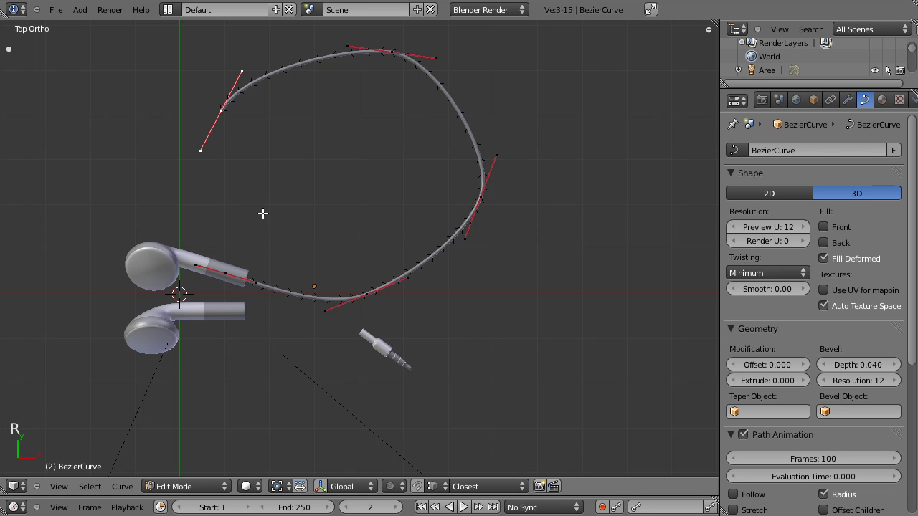
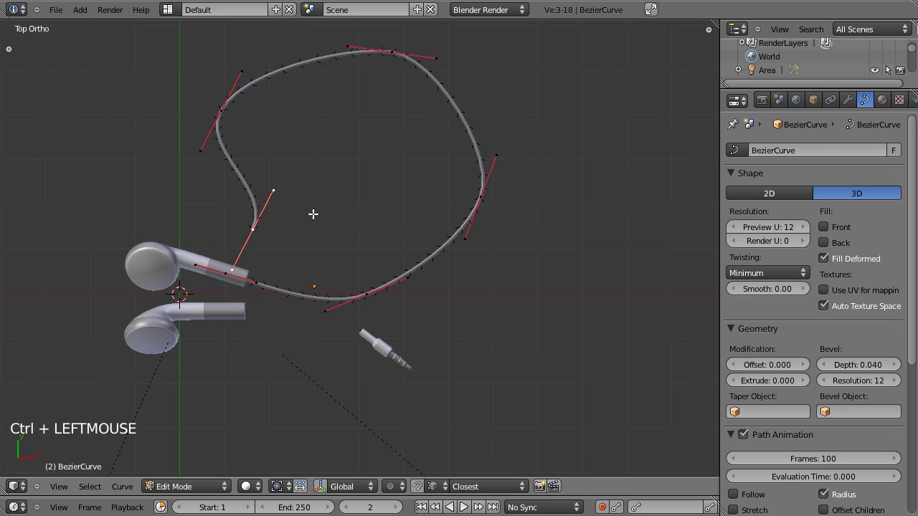
Extend the curve with another point and round the loop's upper-left bend back toward the jack
key(r)
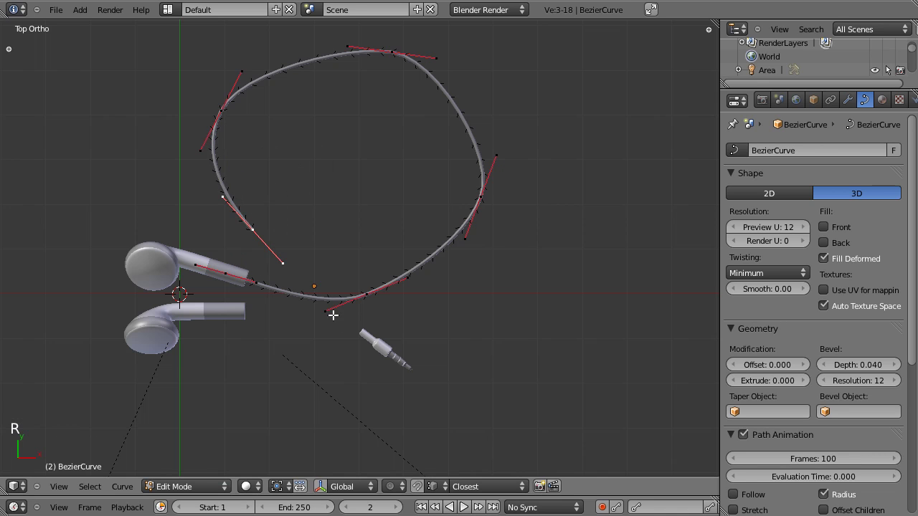
key(s)
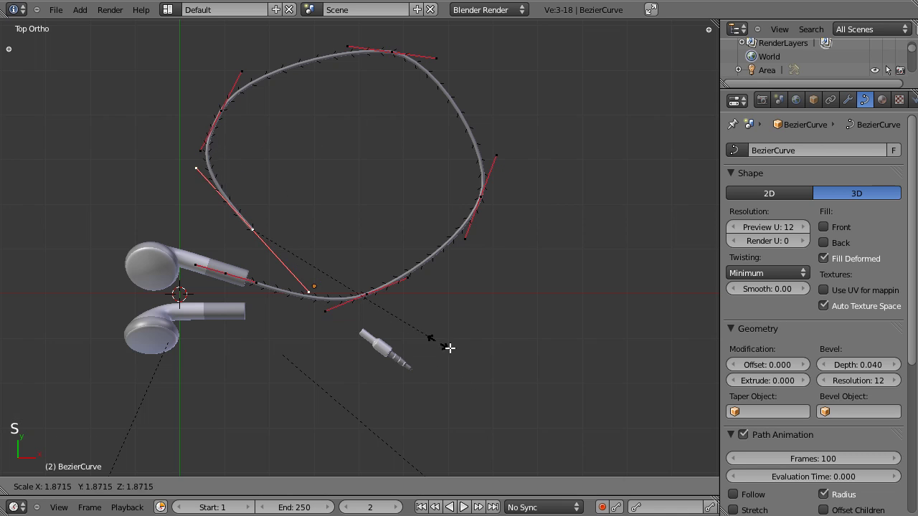
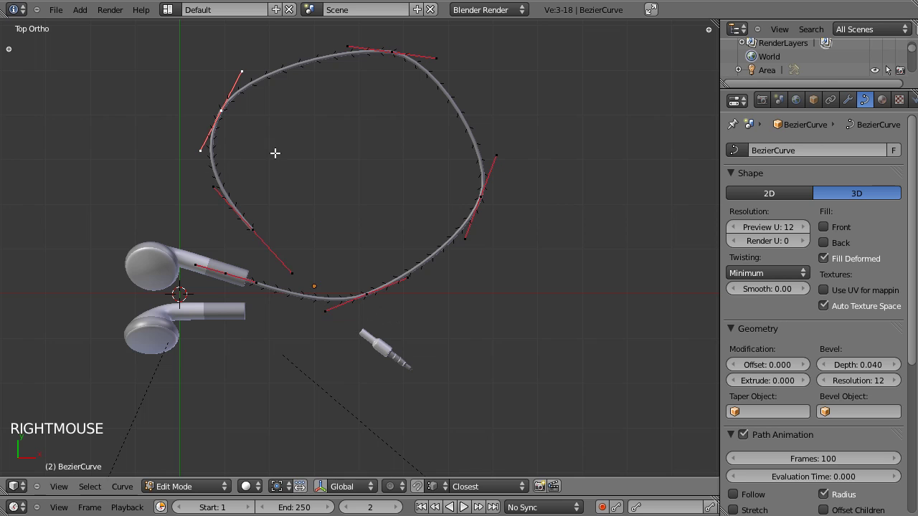
key(g)
key(s)
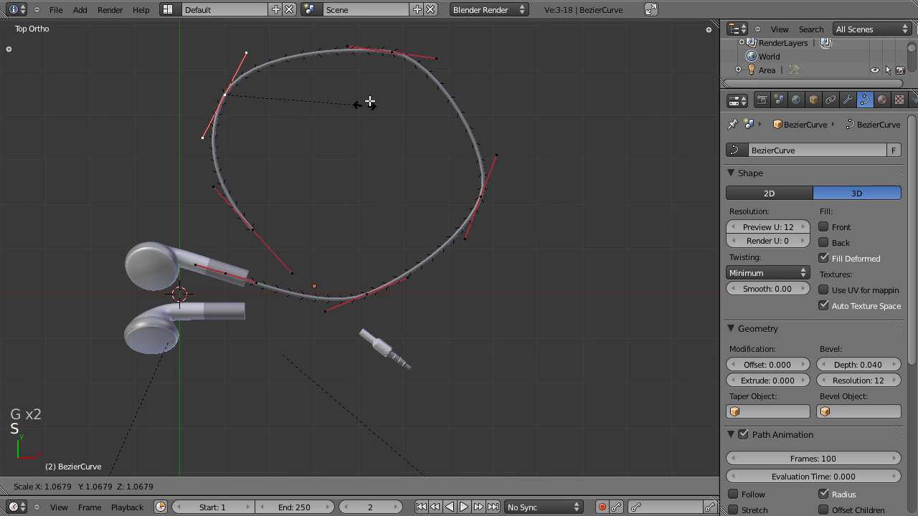
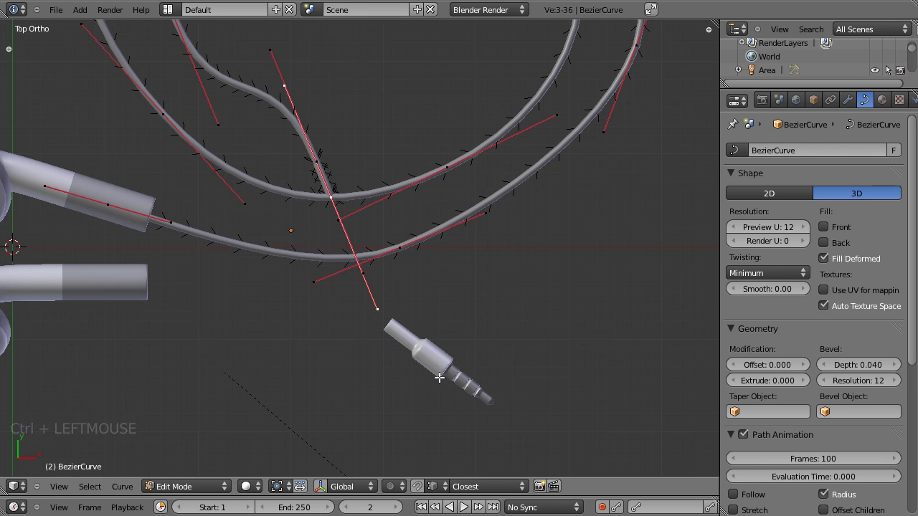
Slide and turn the control point where the strands cross to smooth the kink in the double loop
key(s)
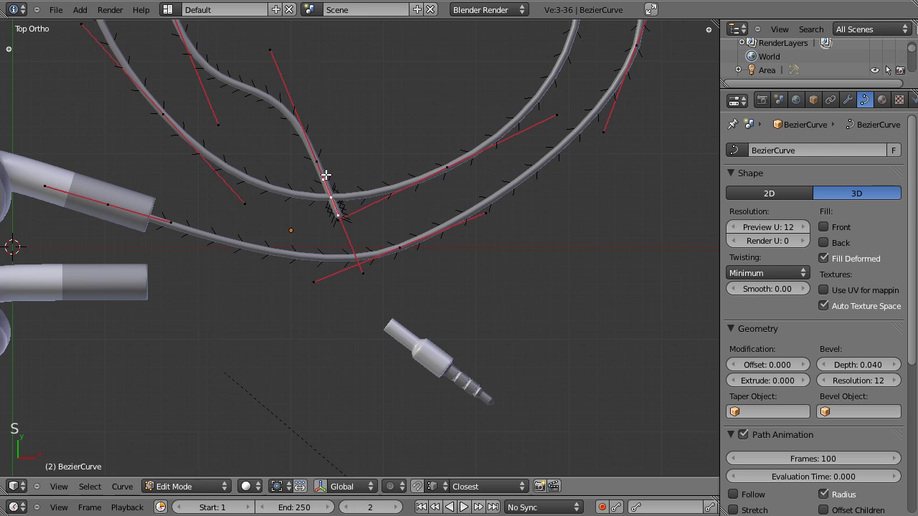
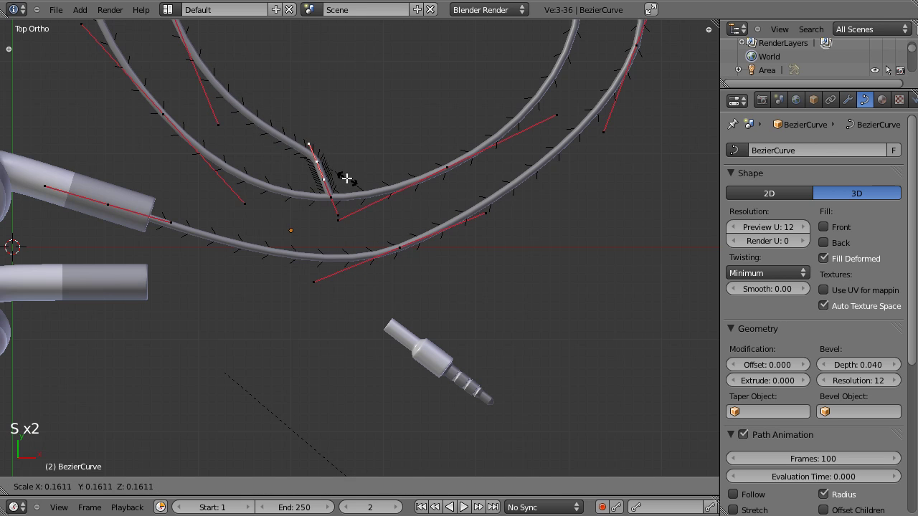
key(g)
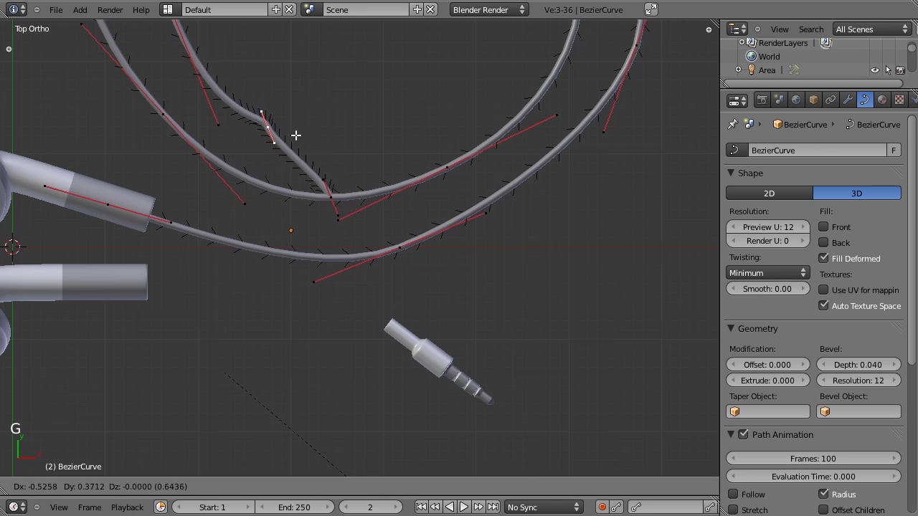
key(r)
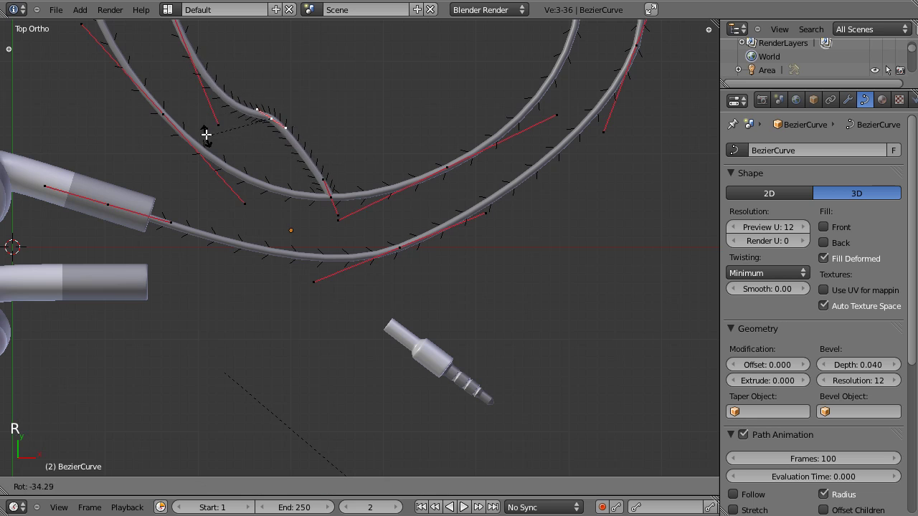
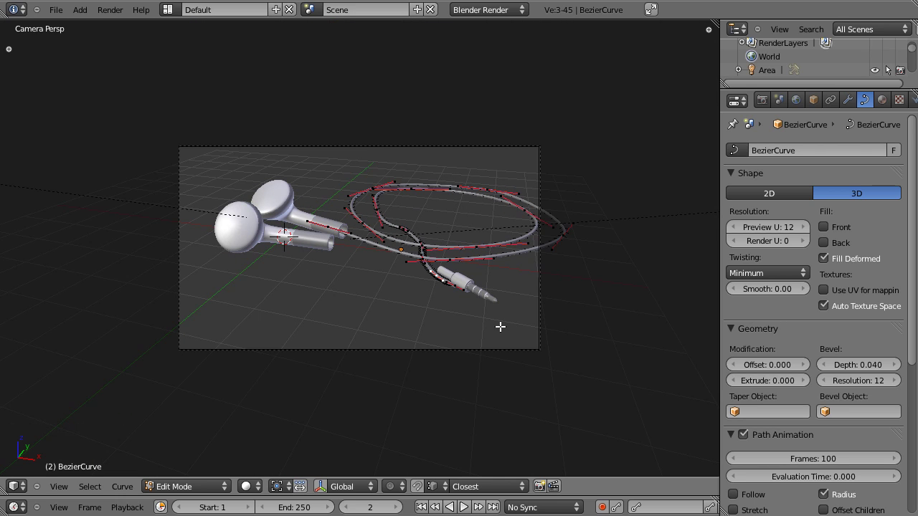
Leave curve editing, unhide the hidden objects and reposition the camera
key(Tab)
right_click(497, 353)
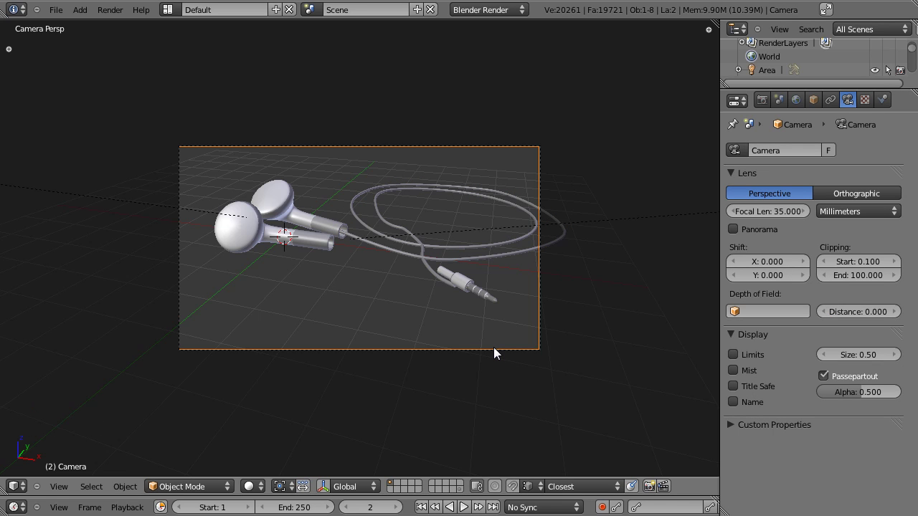
key(alt+h)
right_click(500, 356)
right_click(501, 356)
key(g)
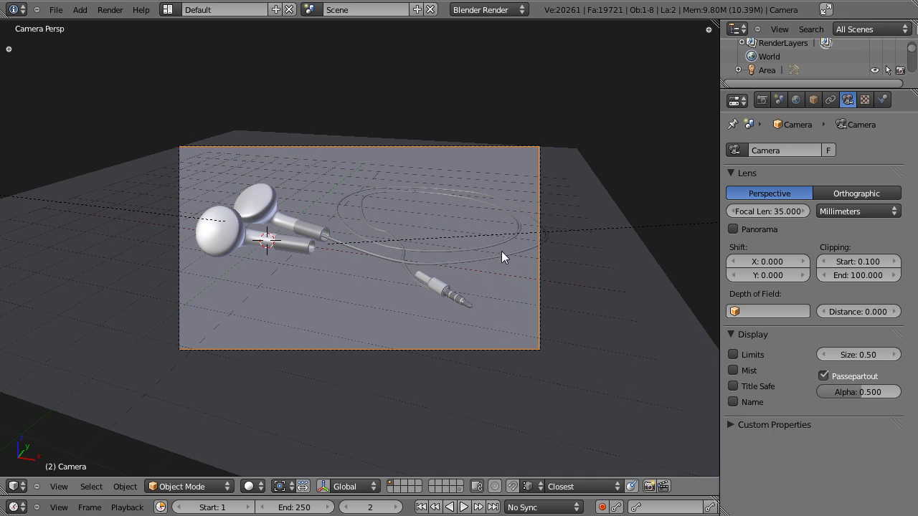
Move and scale the floor plane under the scene, then select the cable and view it from above
right_click(582, 262)
scroll(up, 3)
key(g)
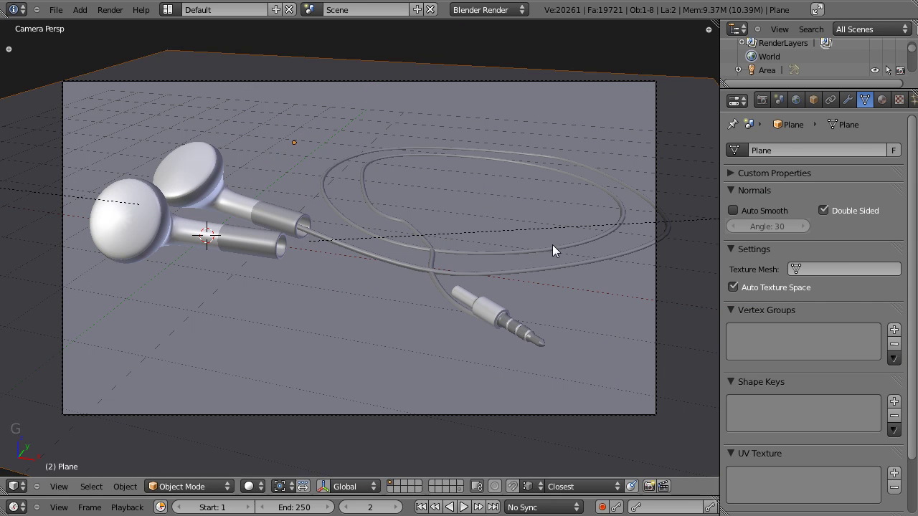
key(s)
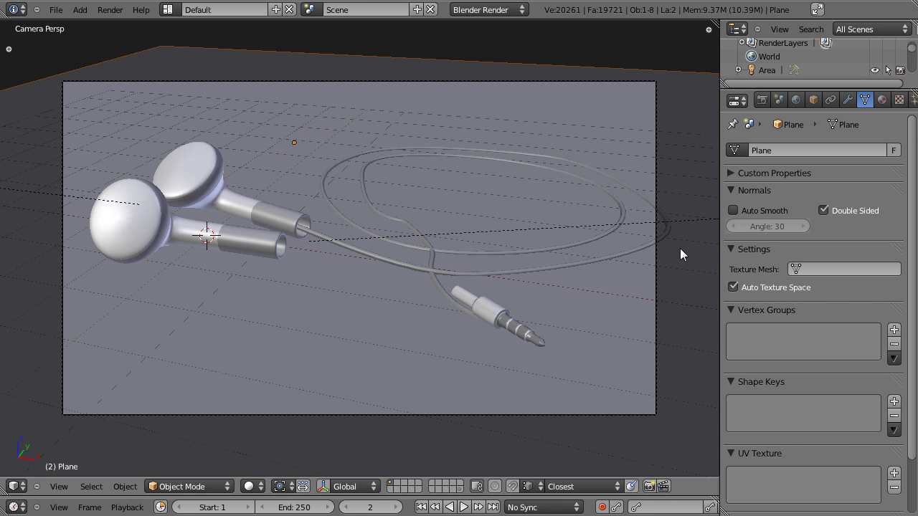
right_click(618, 260)
key(KP_7)
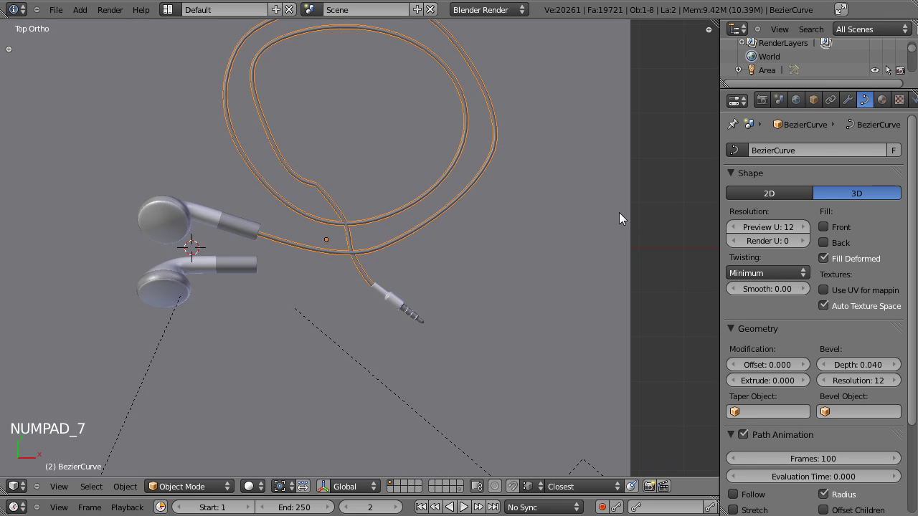
Re-angle the upper-left control point's handle so the outer loop curves smoothly
click(512, 166)
scroll(up, 3)
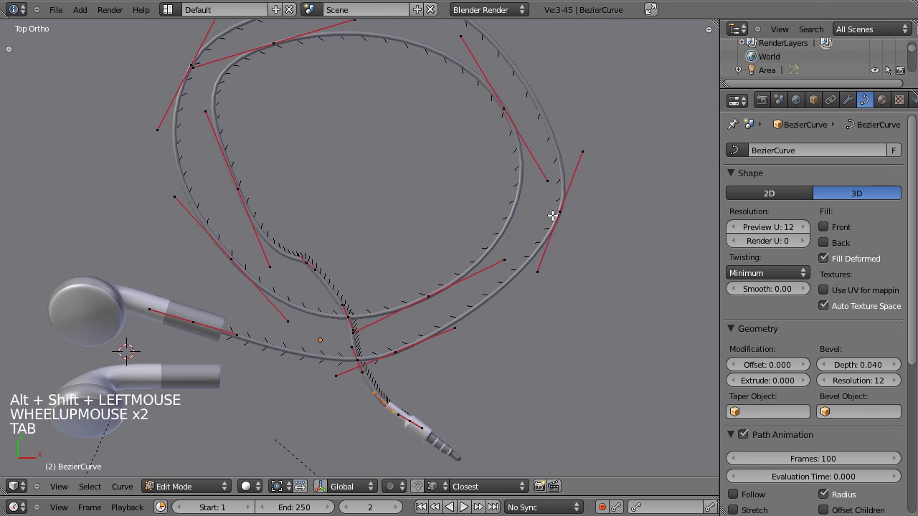
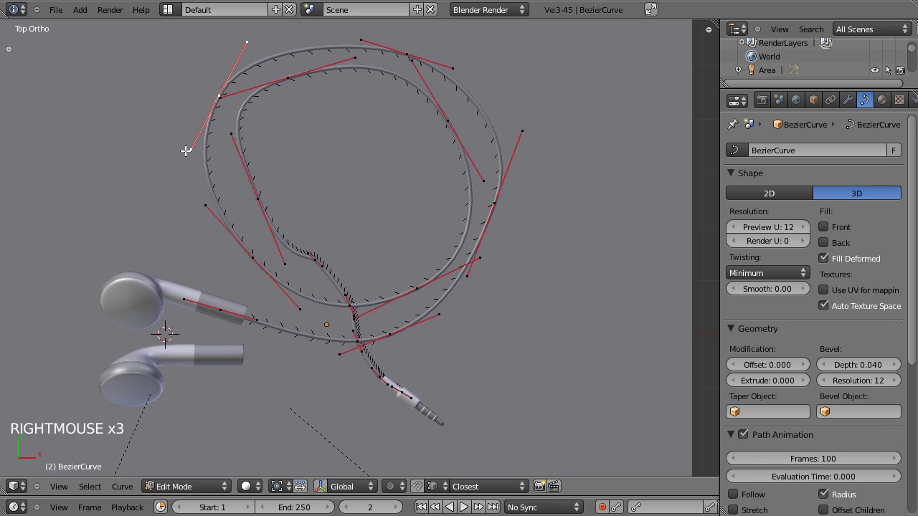
key(s)
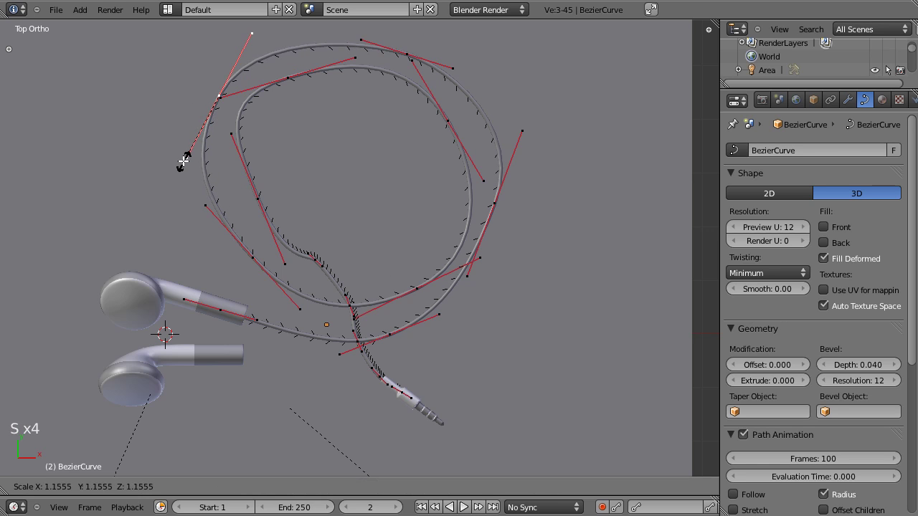
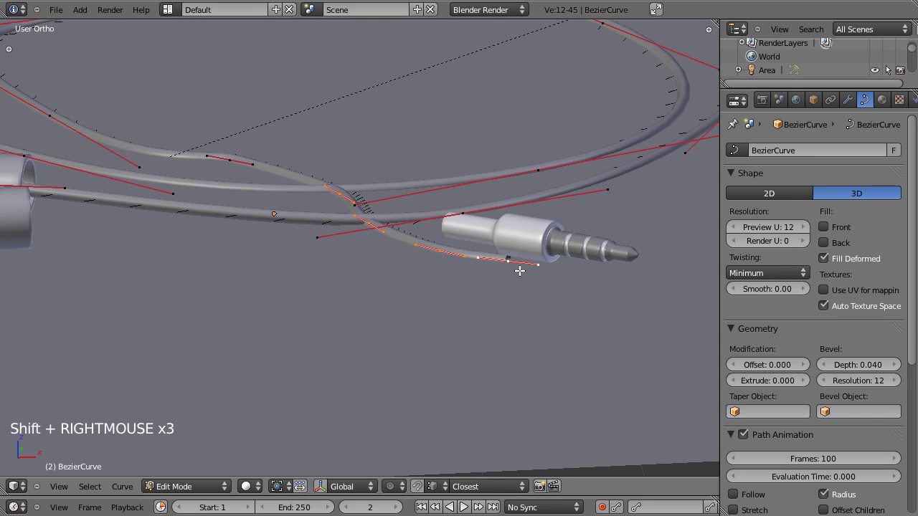
In front view, raise the cable's end points to the jack's height and lower the first ones into a gentle slope
key(KP_1)
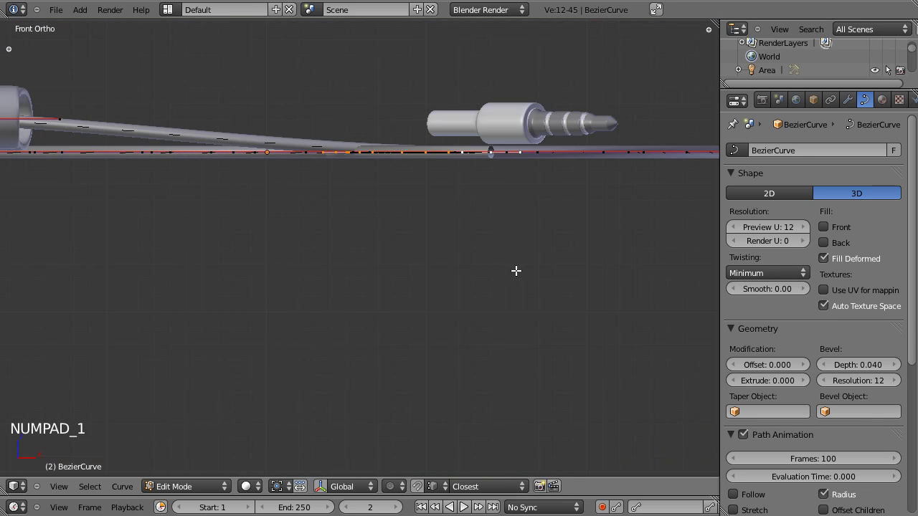
key(g)
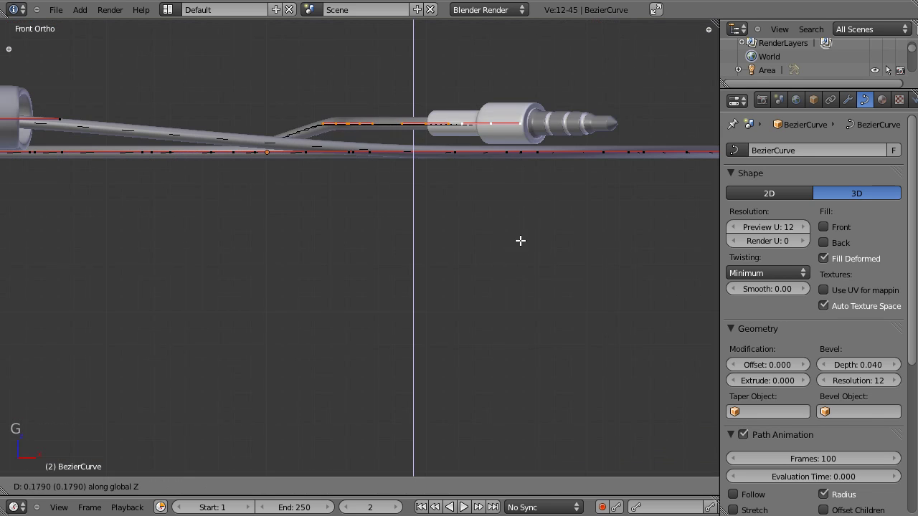
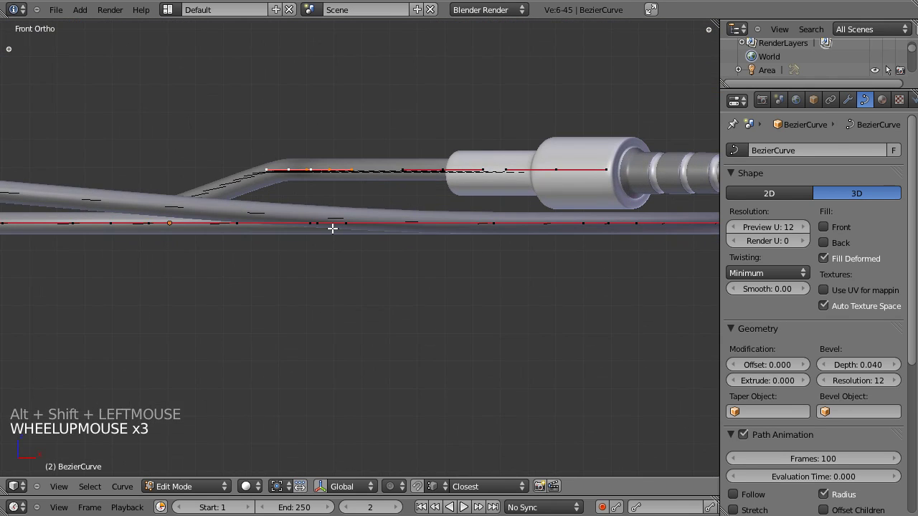
key(g)
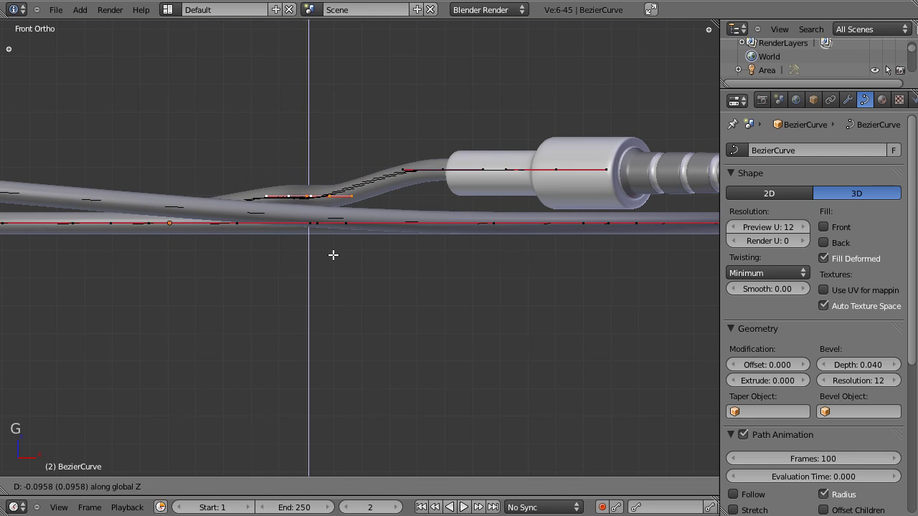
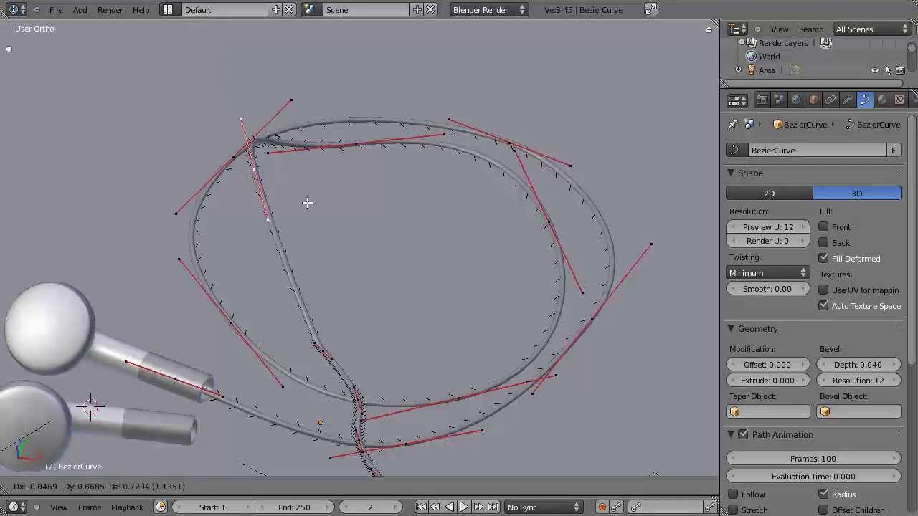
From the top view, lengthen and reposition the loop's Bezier handles to smooth its curves
key(KP_7)
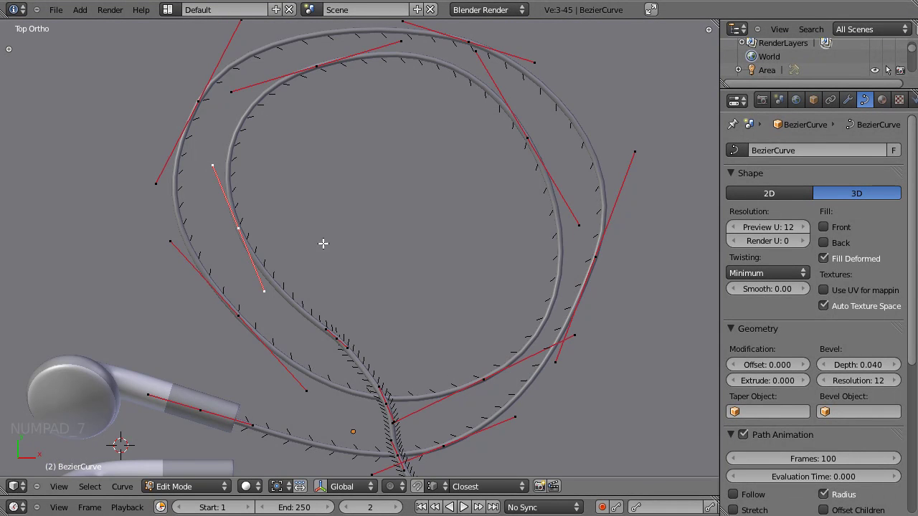
key(g)
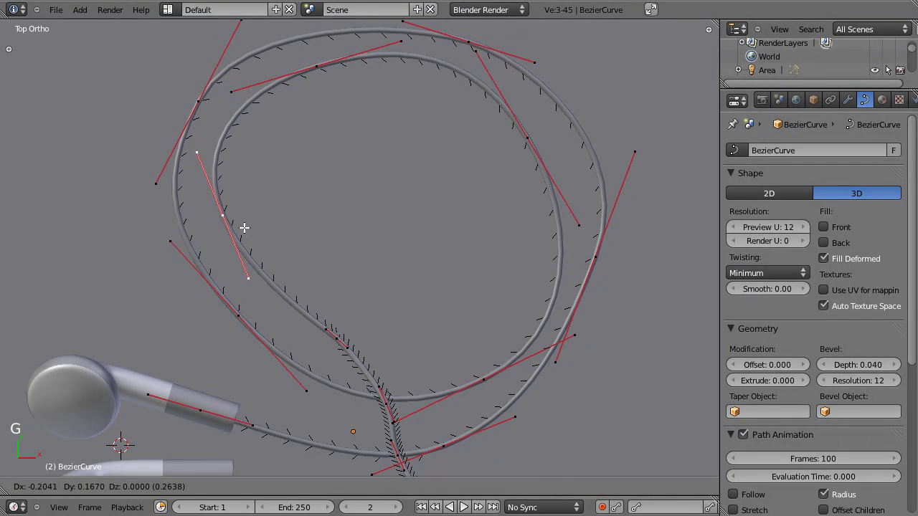
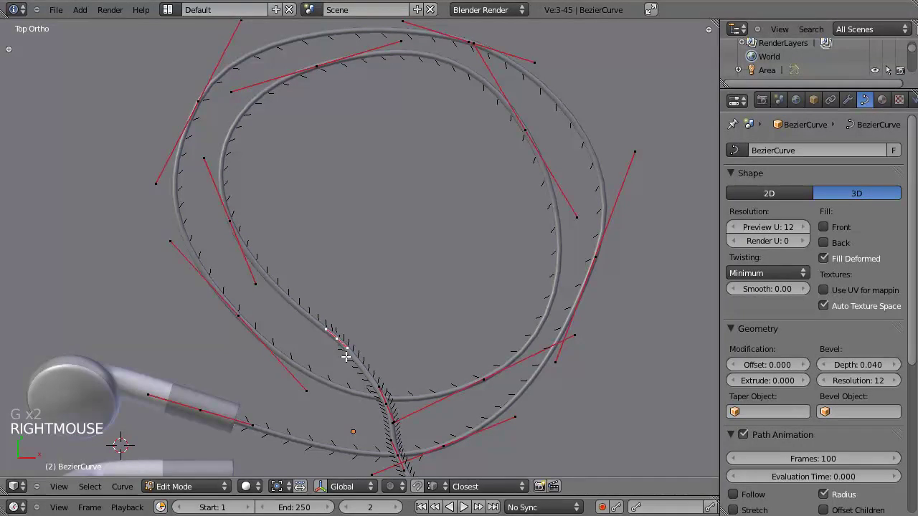
key(g)
key(s)
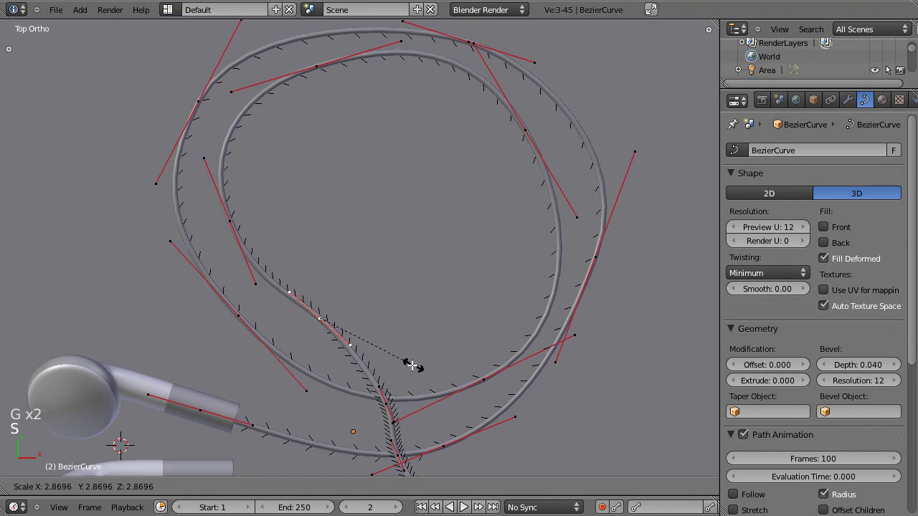
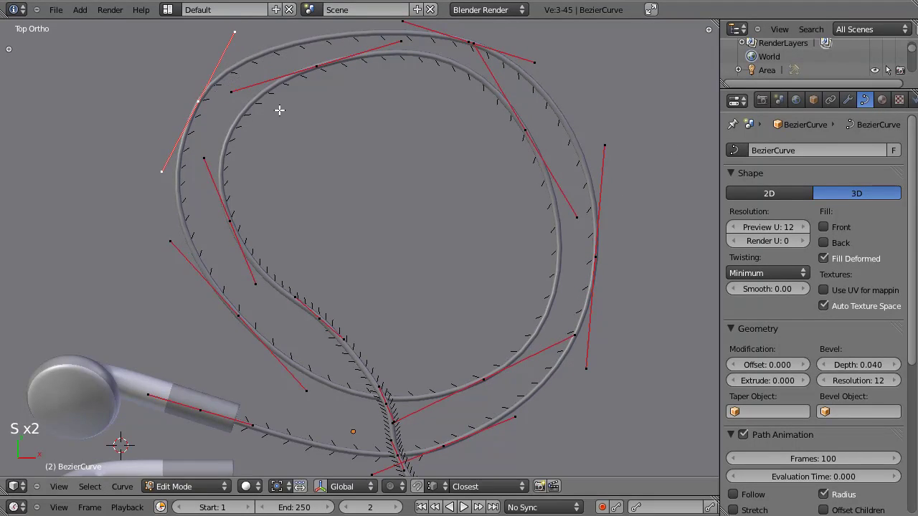
key(g)
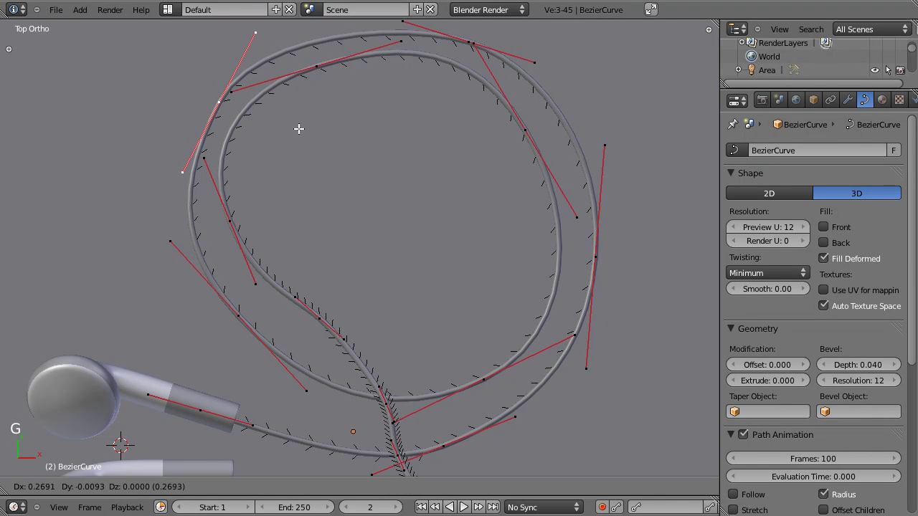
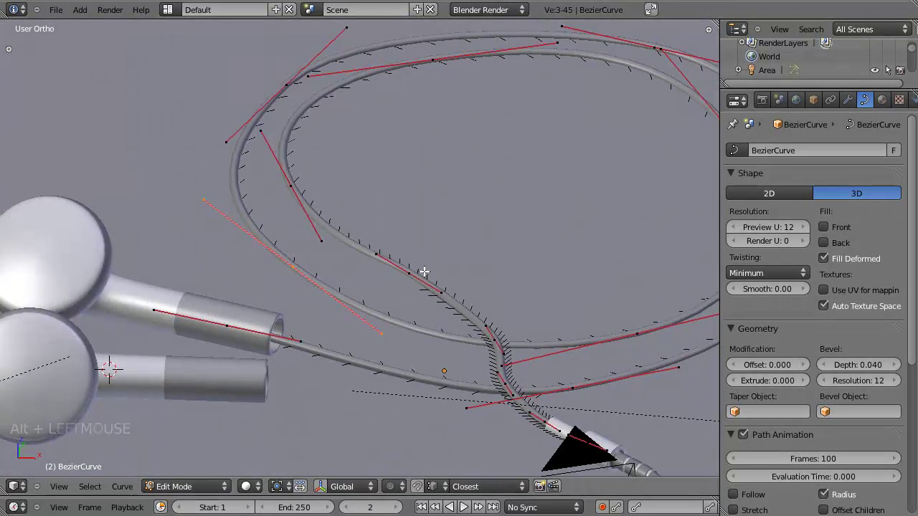
Select all points, flatten them to one height along Z in front view and move the cable end into the jack
key(a)
key(a)
key(KP_1)
key(g)
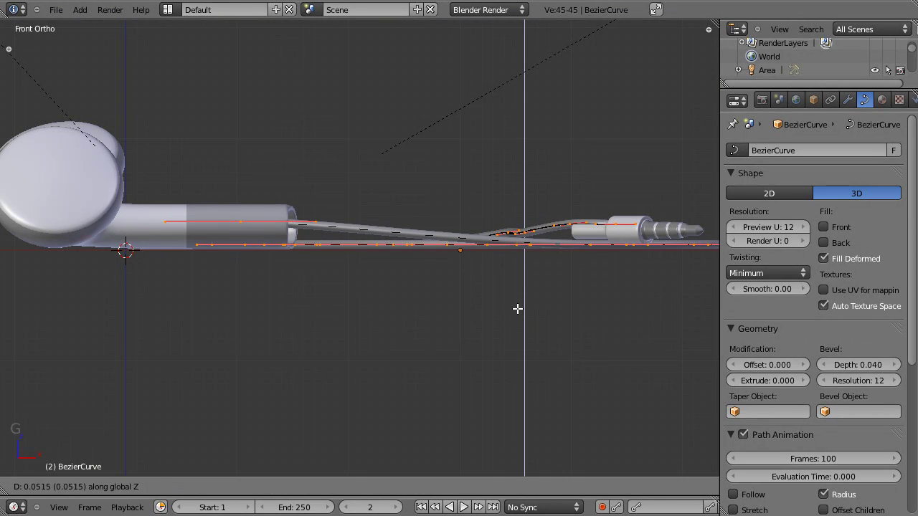
scroll(up, 3)
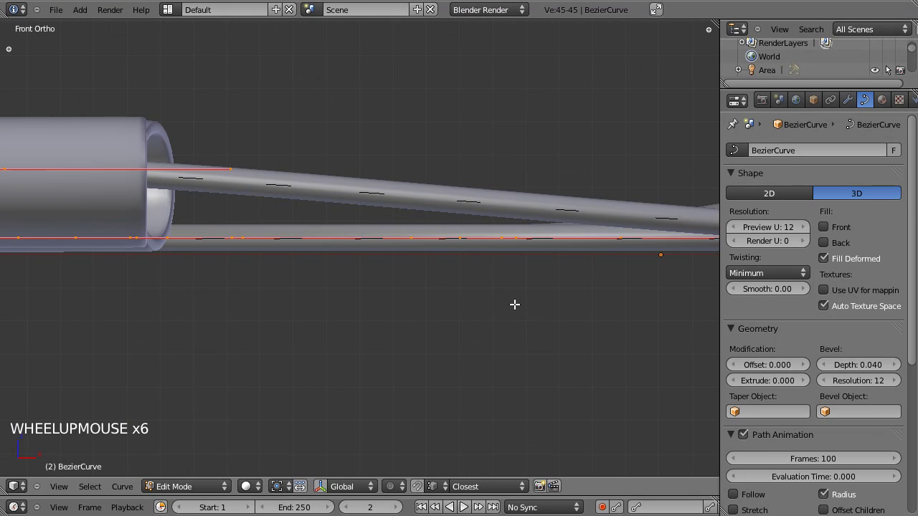
key(g)
scroll(up, 3)
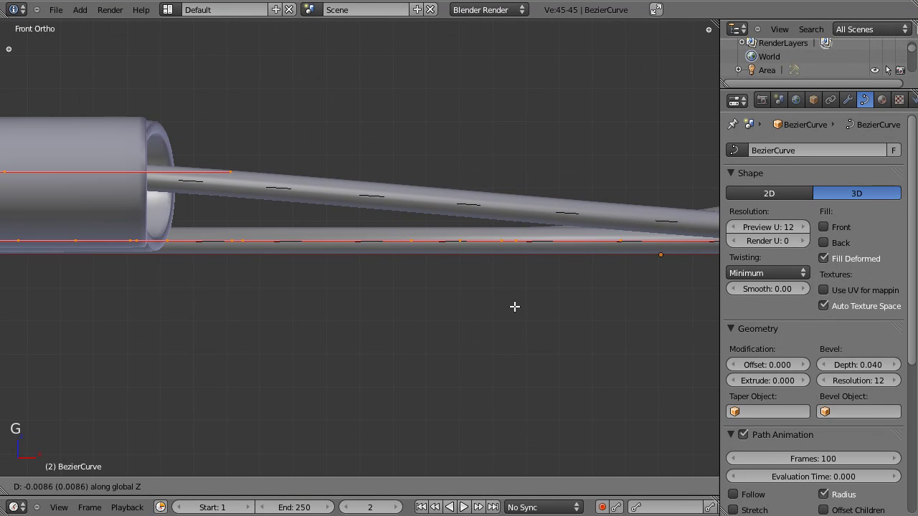
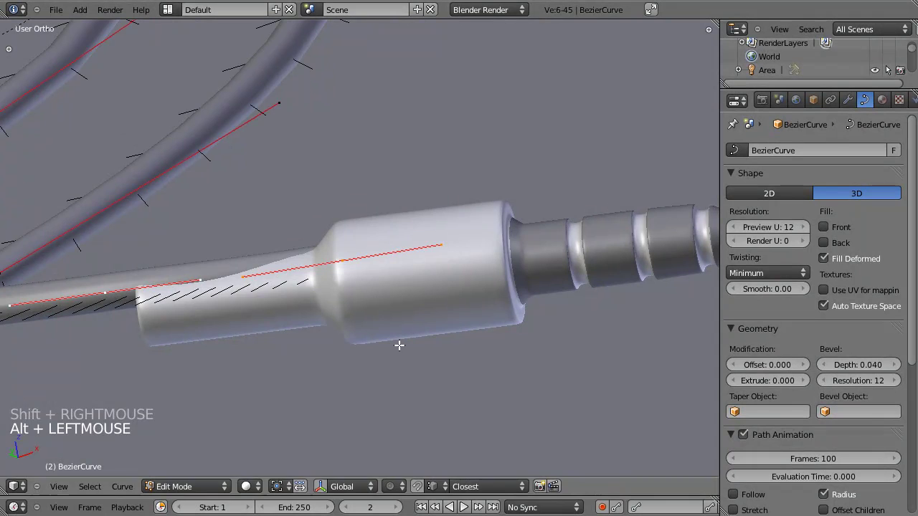
key(g)
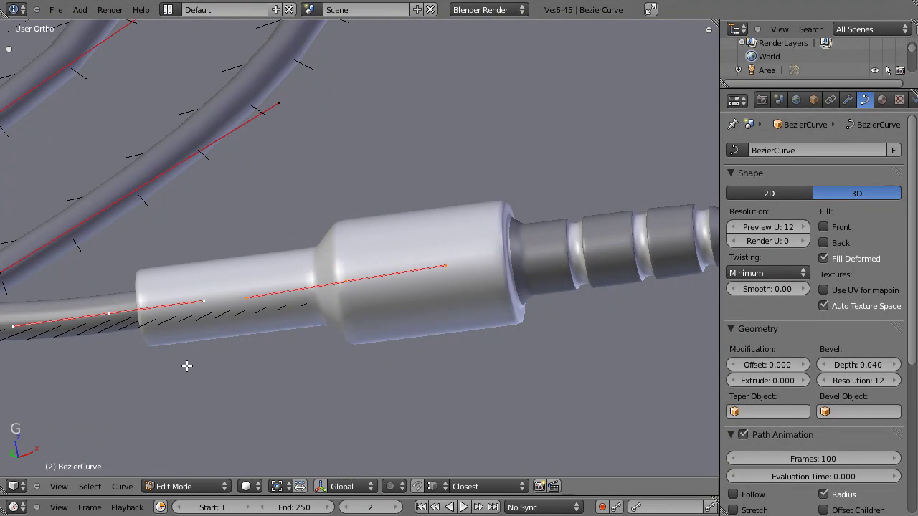
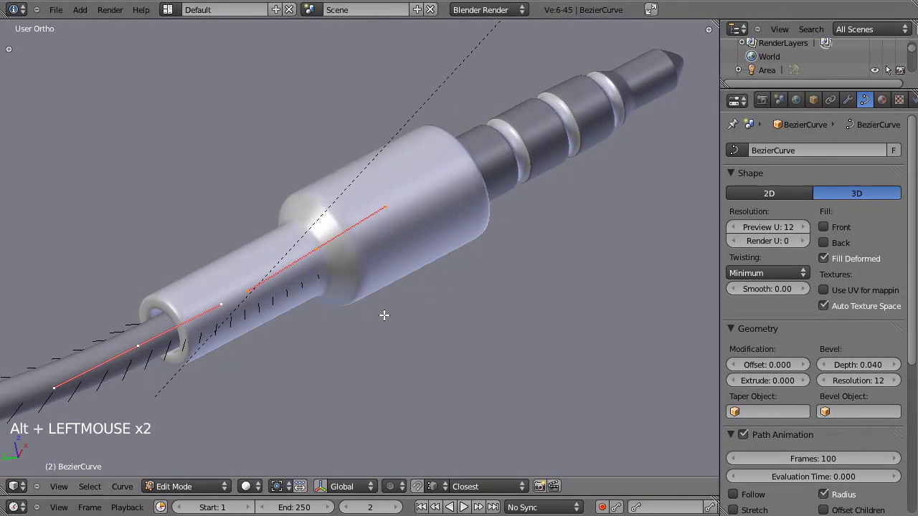
Back in top view, rotate the handle near the top of the loop and leave curve editing
key(KP_7)
scroll(down, 3)
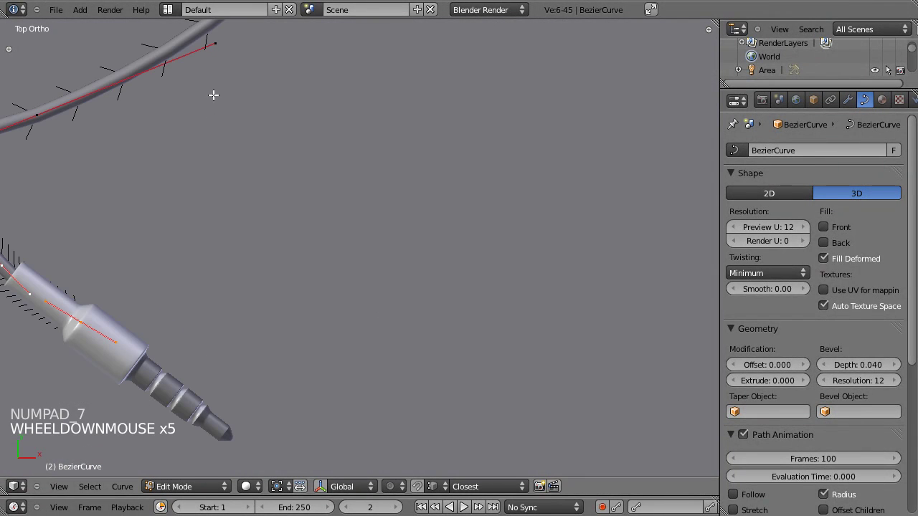
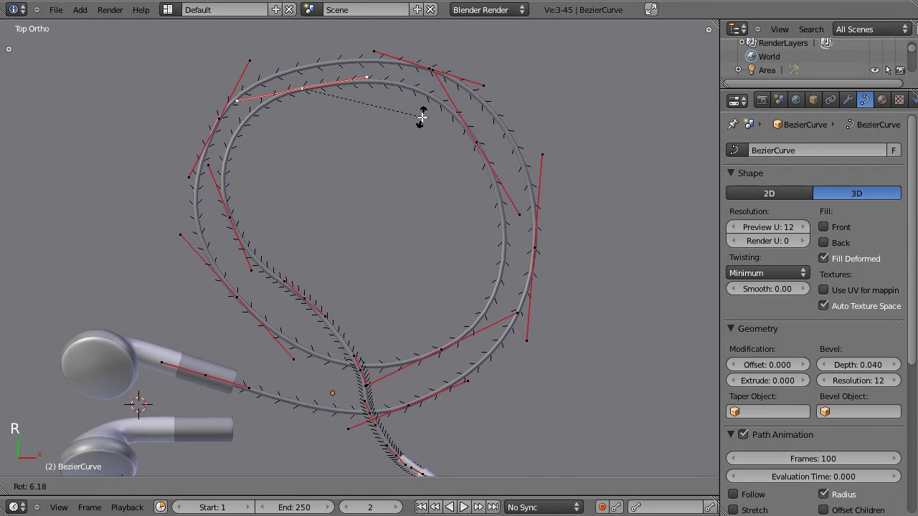
key(g)
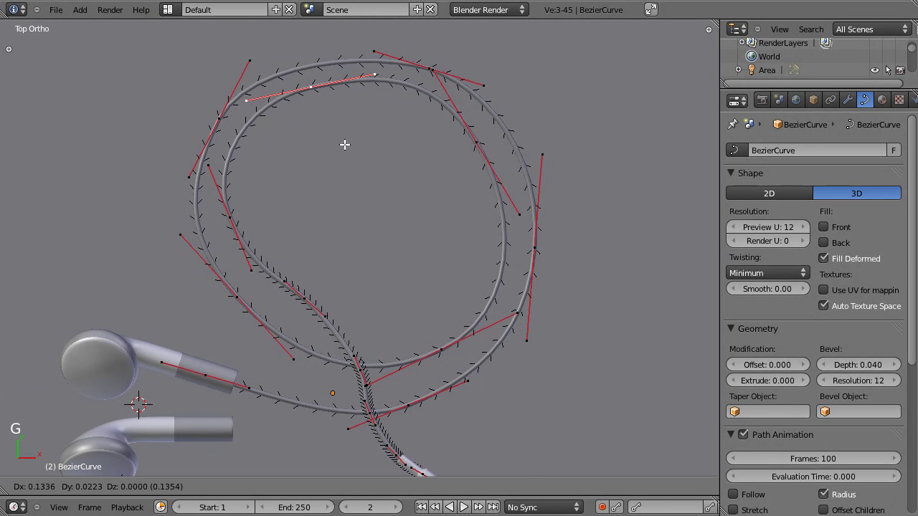
key(Tab)
key(Tab)
key(Tab)
Select the cable and duplicate it as BezierCurve.001
click(375, 247)
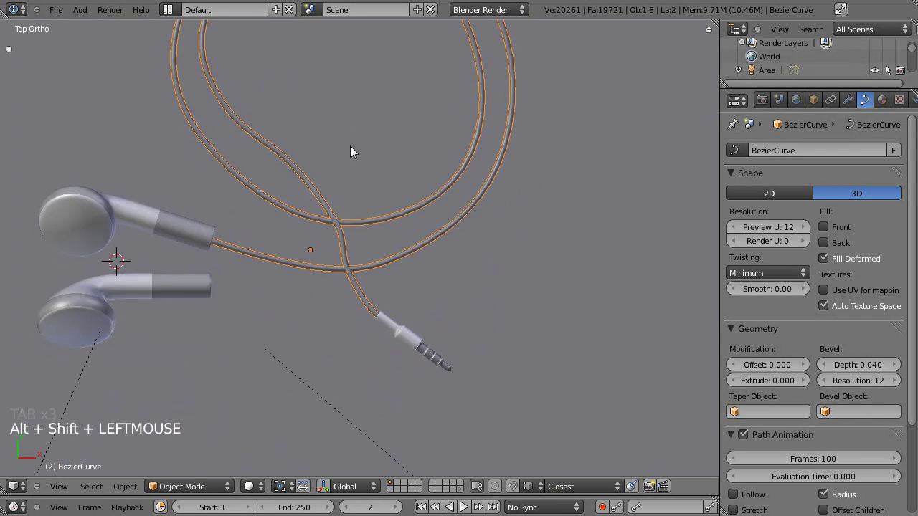
click(331, 127)
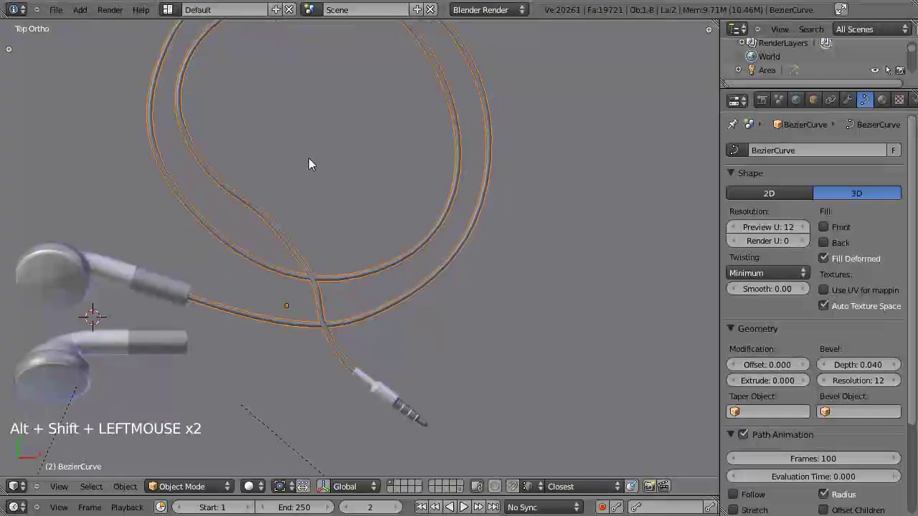
key(Tab)
key(Tab)
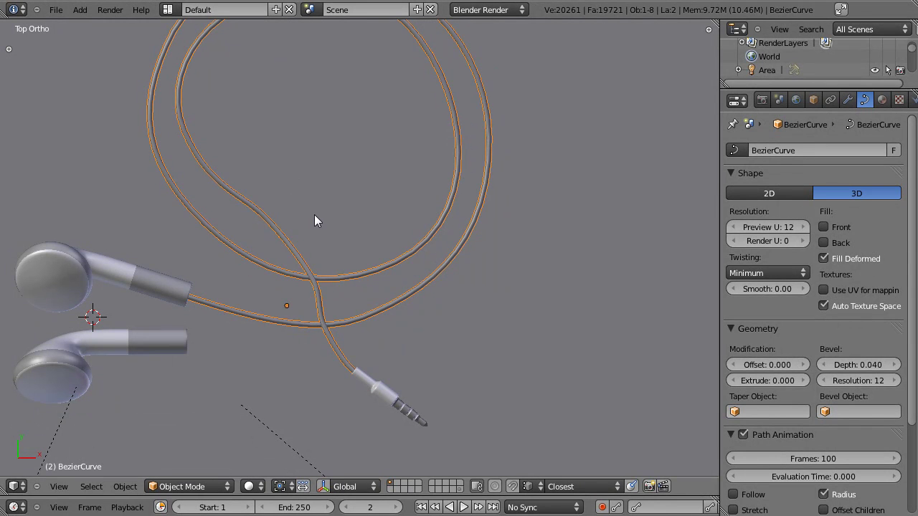
key(shift+d)
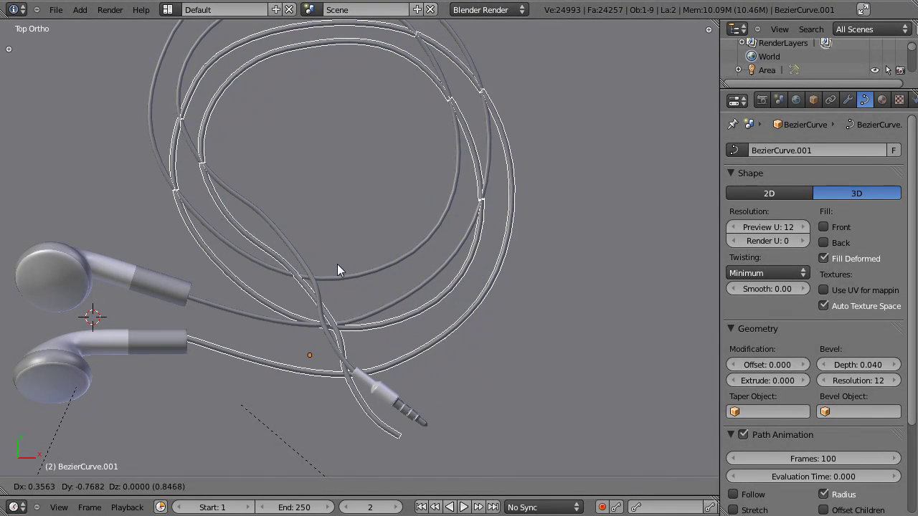
Delete most of the copy's control points, leaving a short curved arc beside the looped cable
key(Tab)
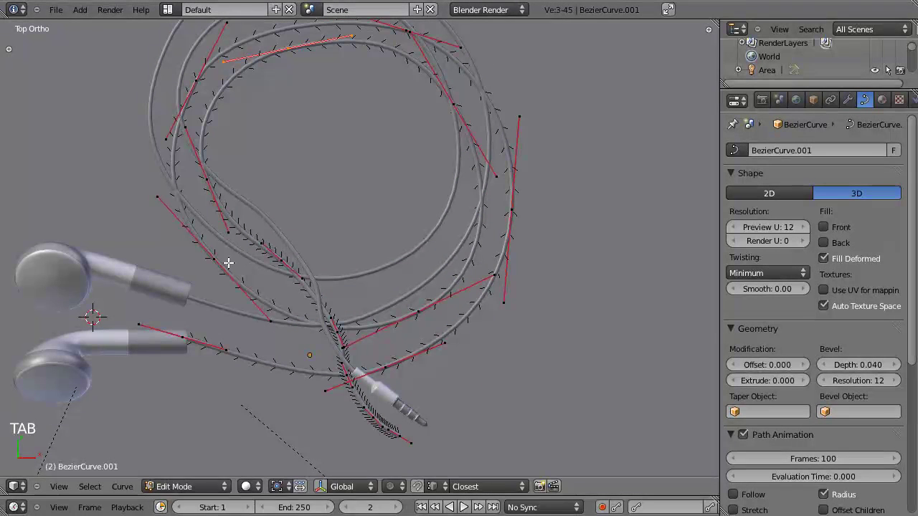
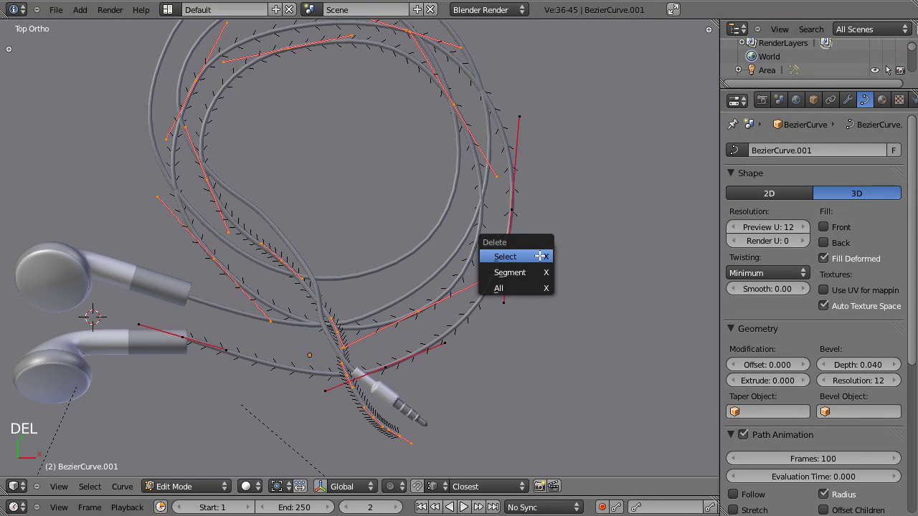
key(Tab)
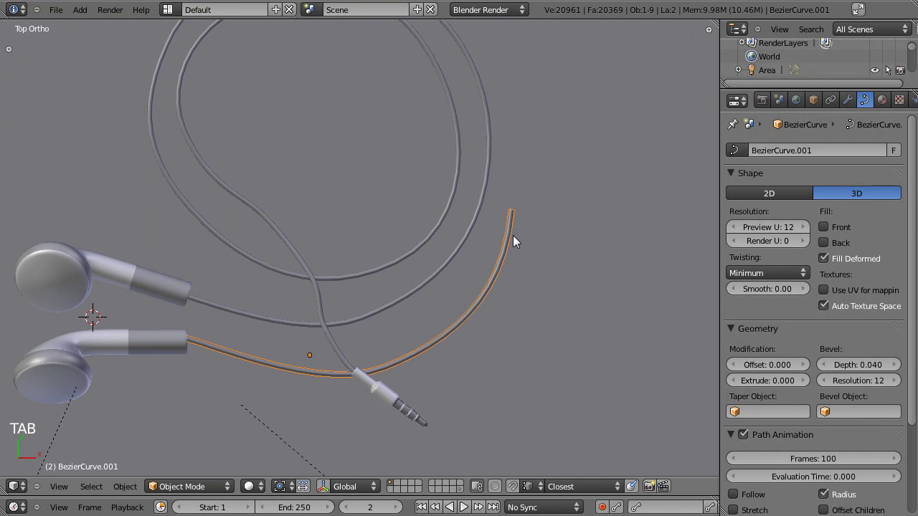
key(Tab)
key(Tab)
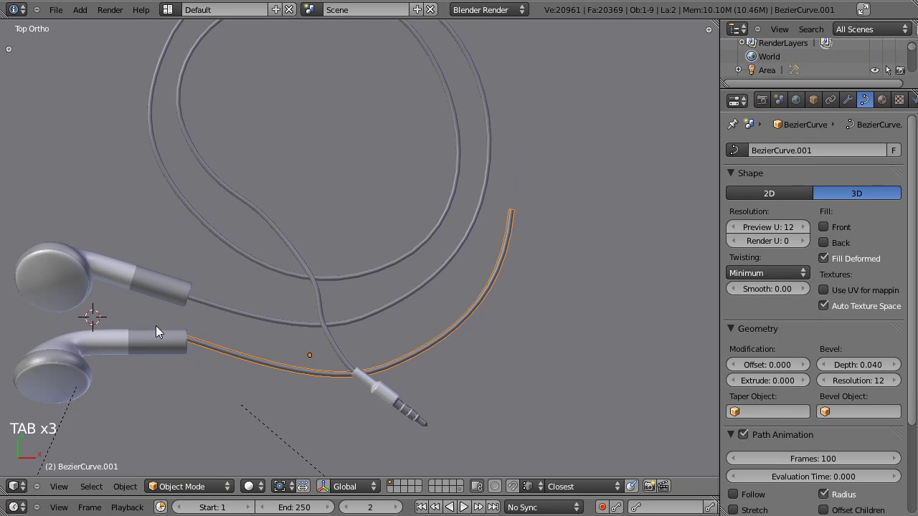
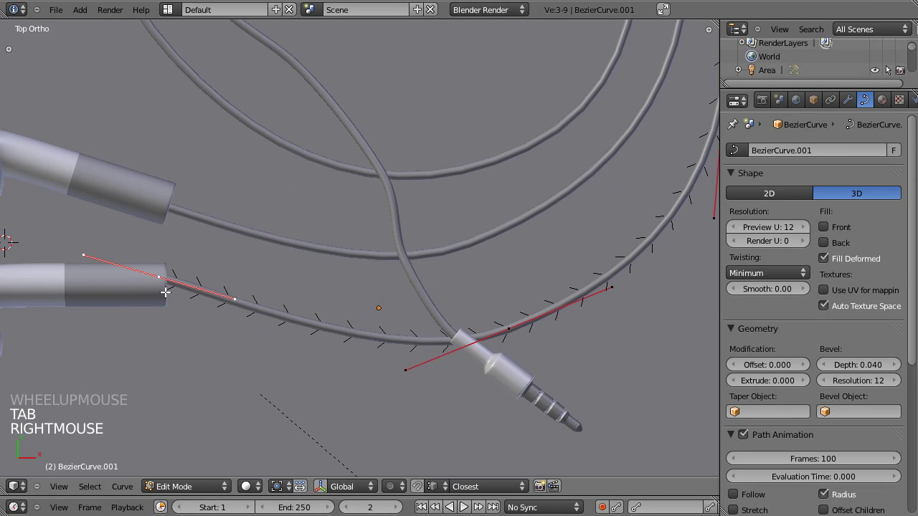
Move the branch's end into the lower earbud and angle its far handle to follow the main cable
key(r)
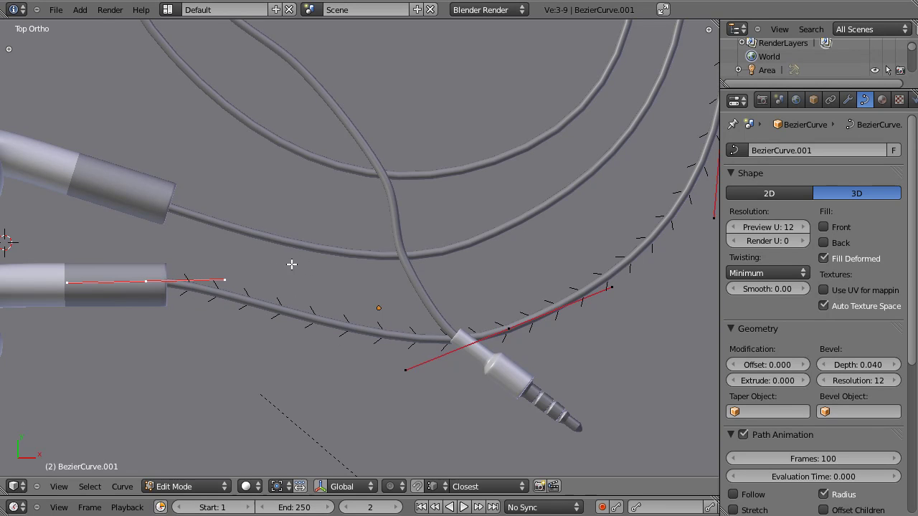
key(g)
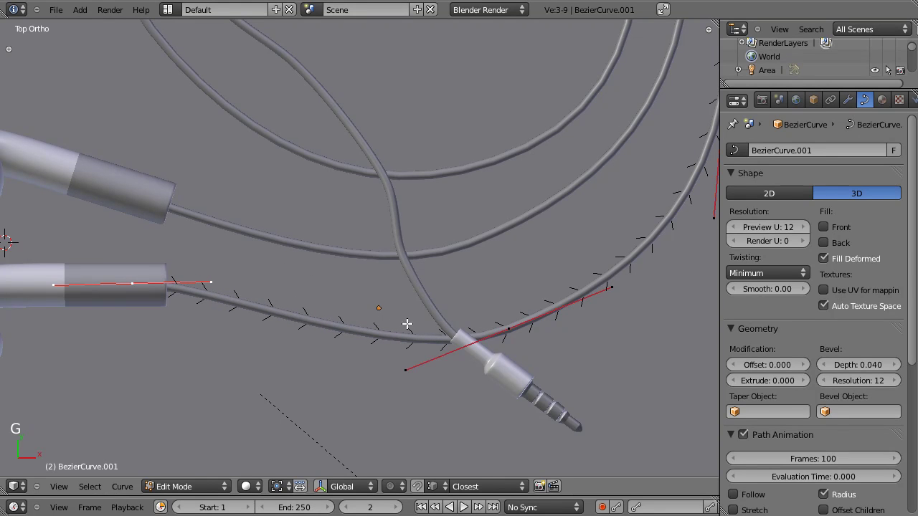
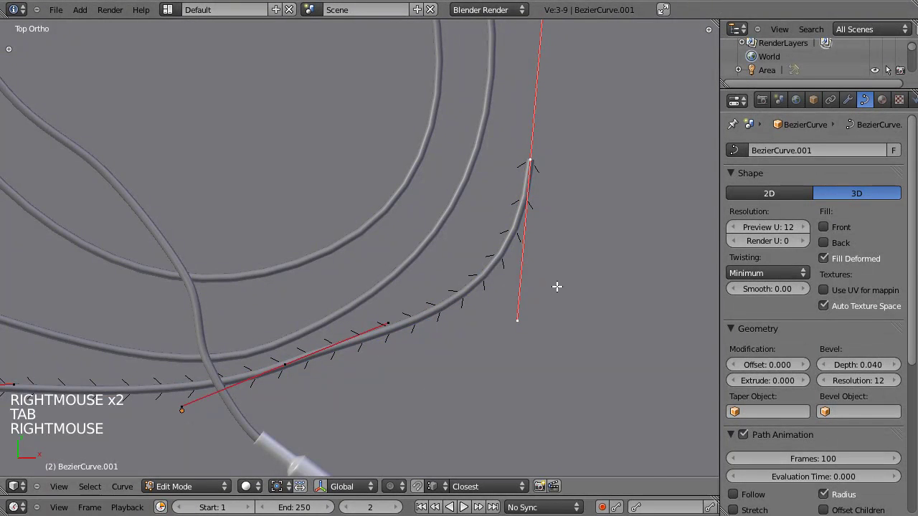
key(r)
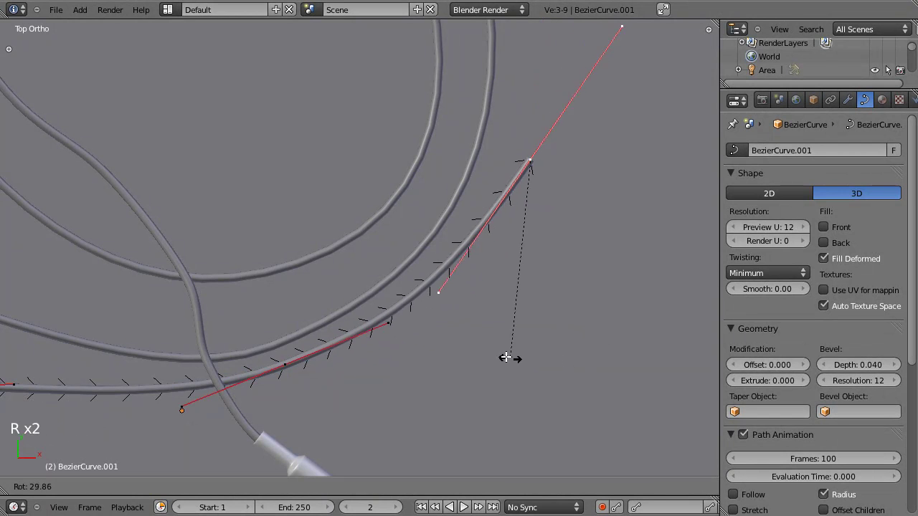
key(g)
key(s)
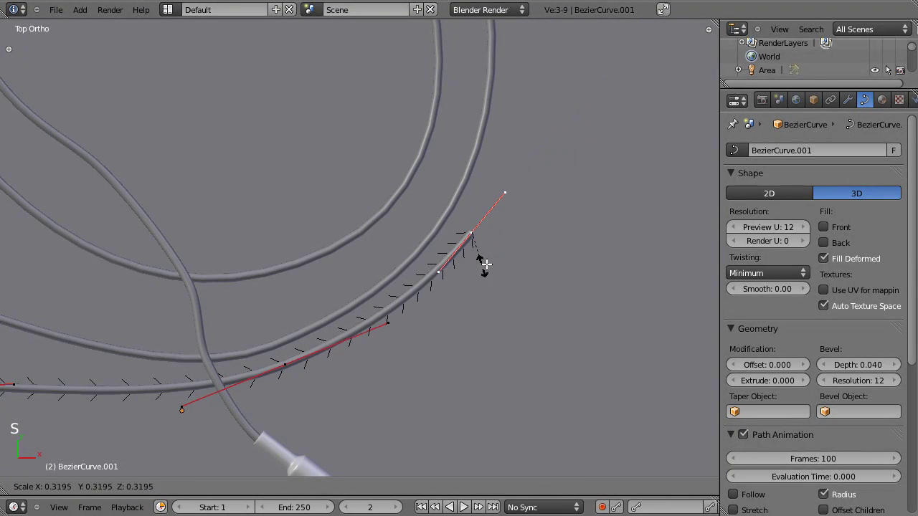
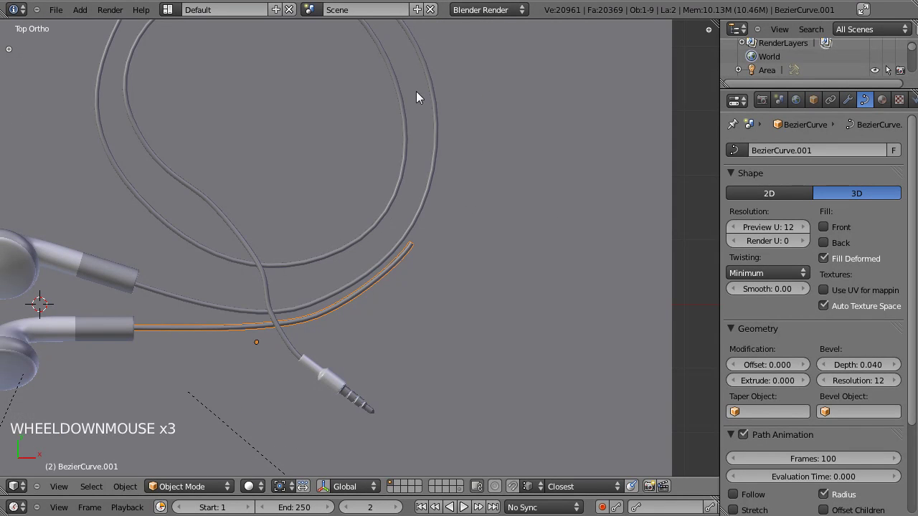
Save the Blender file
key(ctrl+s)
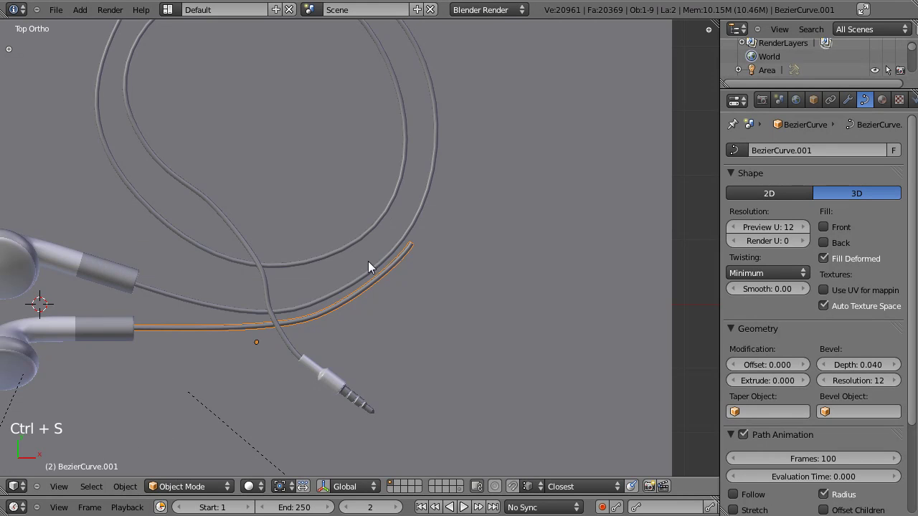
scroll(down, 3)
scroll(up, 3)
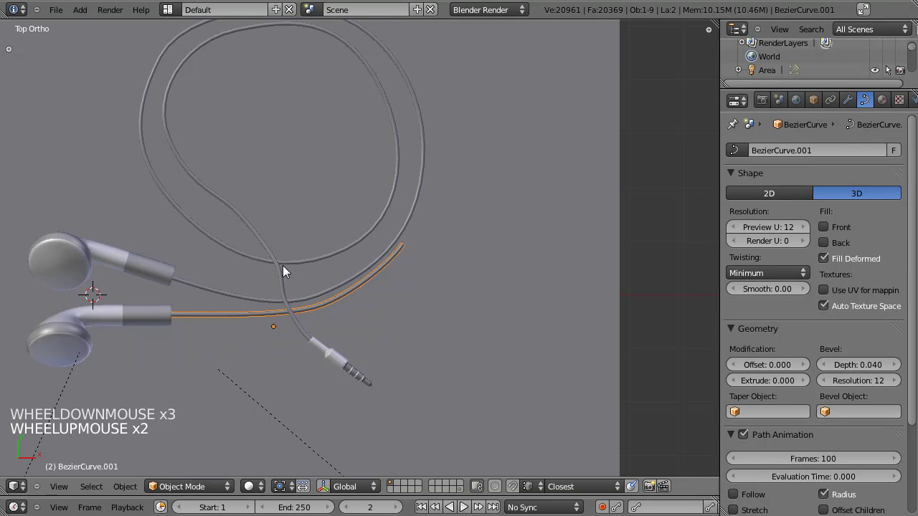
Add a cube and, from the front view, flatten and shrink it into a small block
key(shift+a)
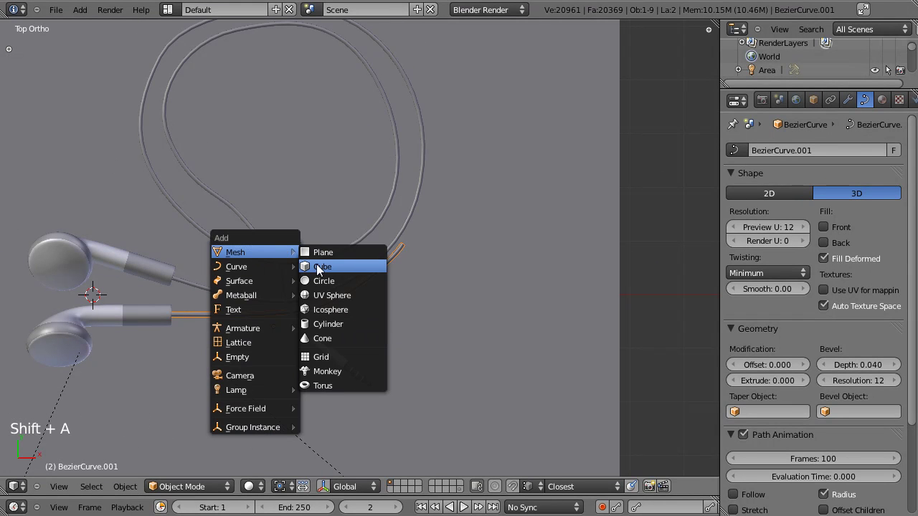
key(Tab)
key(g)
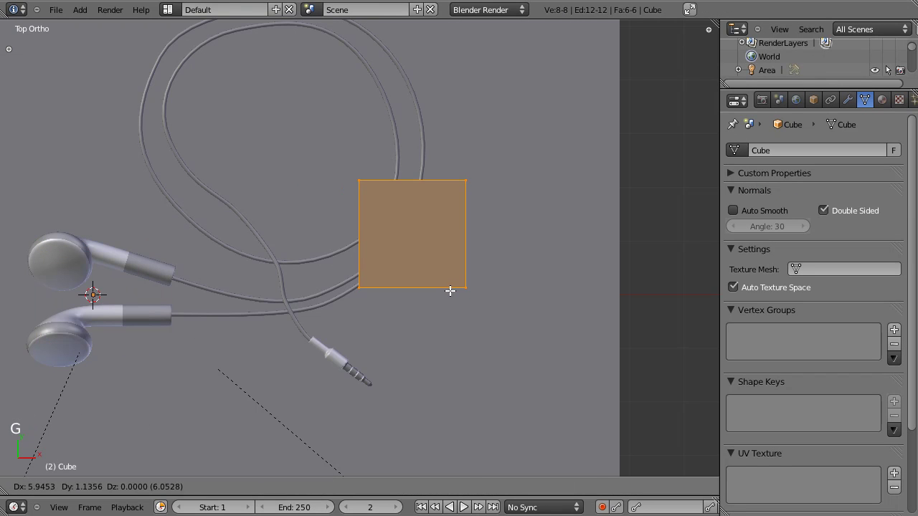
key(KP_1)
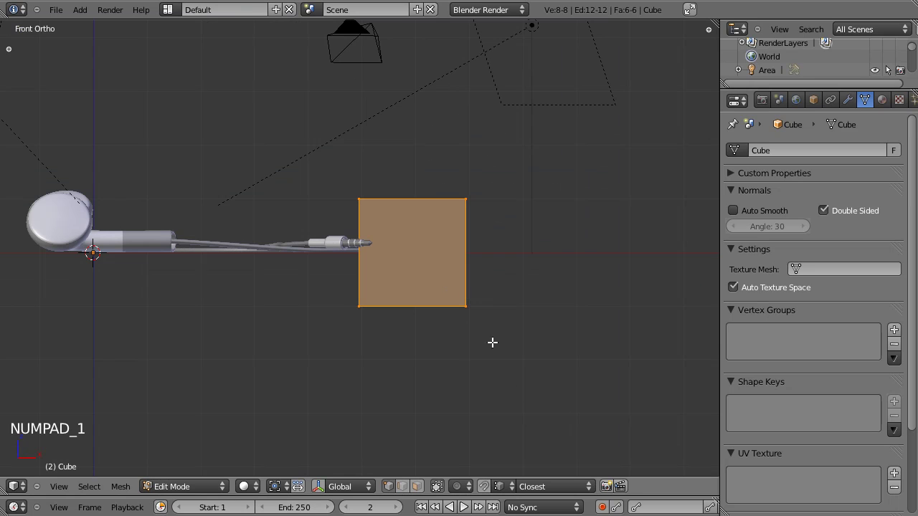
key(s)
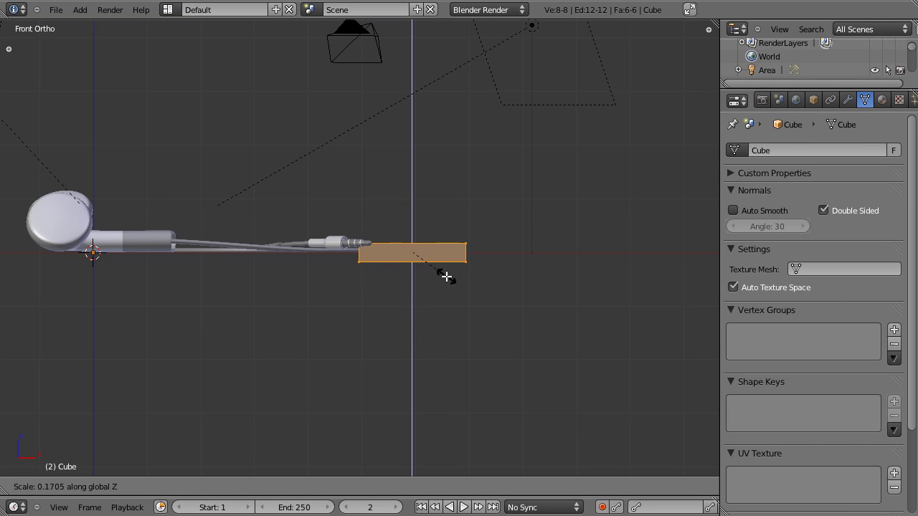
key(s)
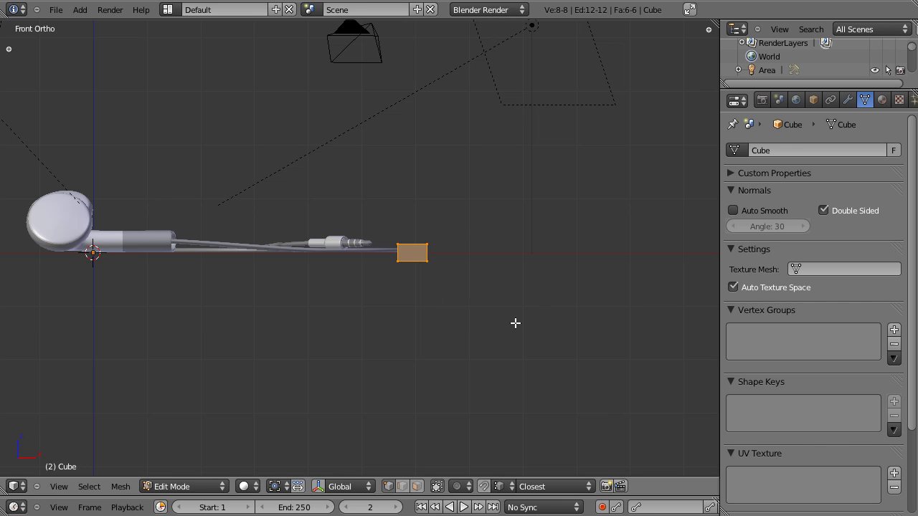
From the side view, thin the block further and place it across the cables near the jack
key(KP_3)
key(s)
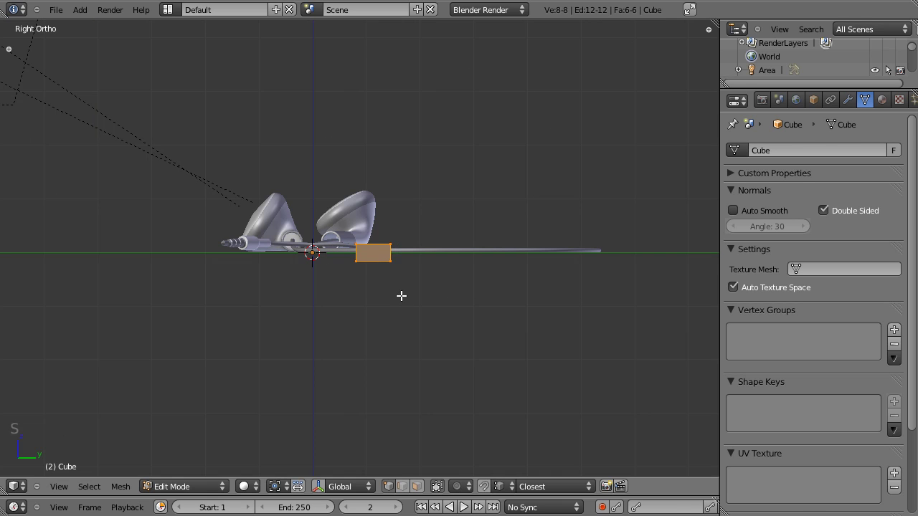
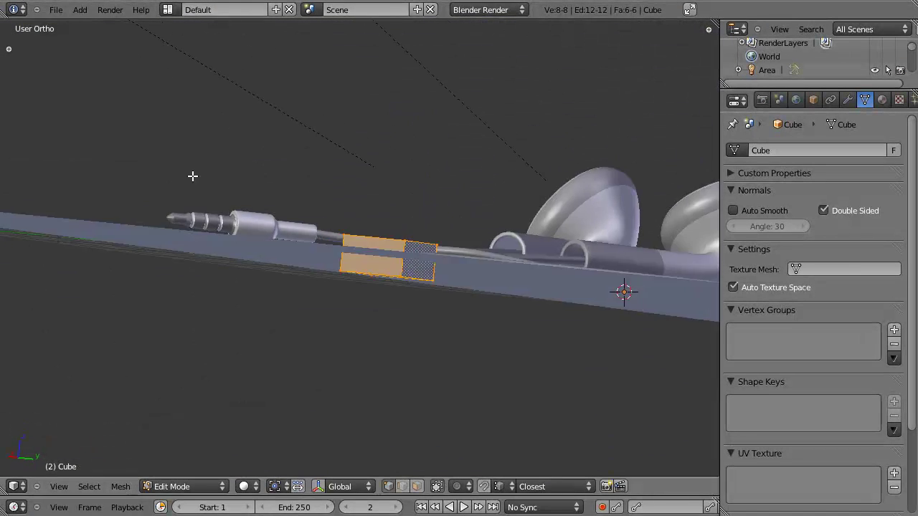
key(g)
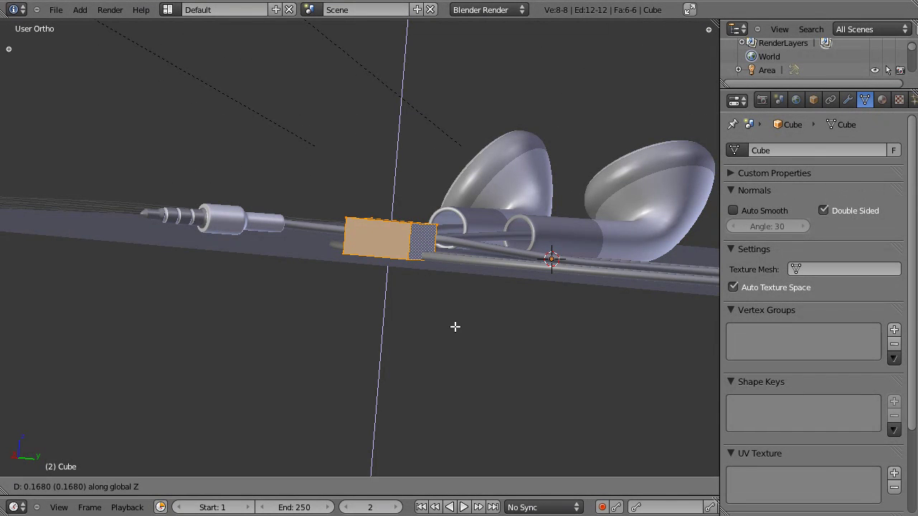
key(s)
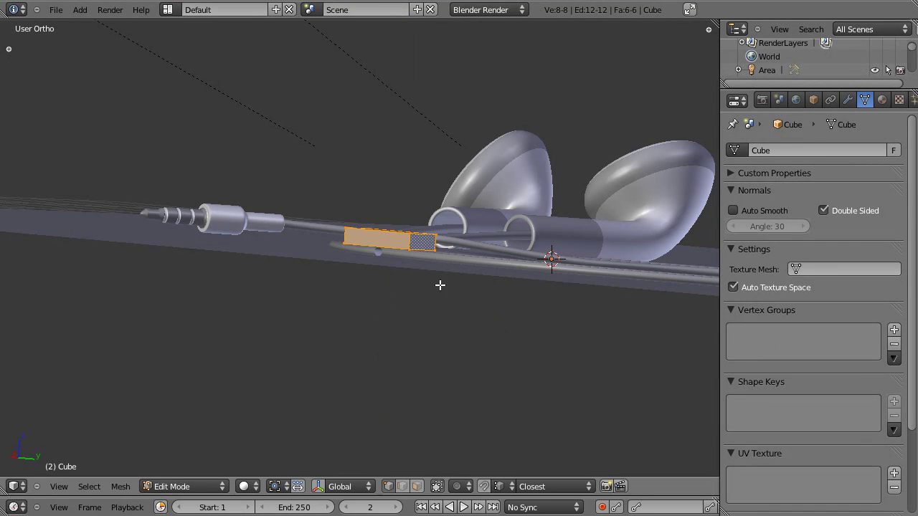
key(g)
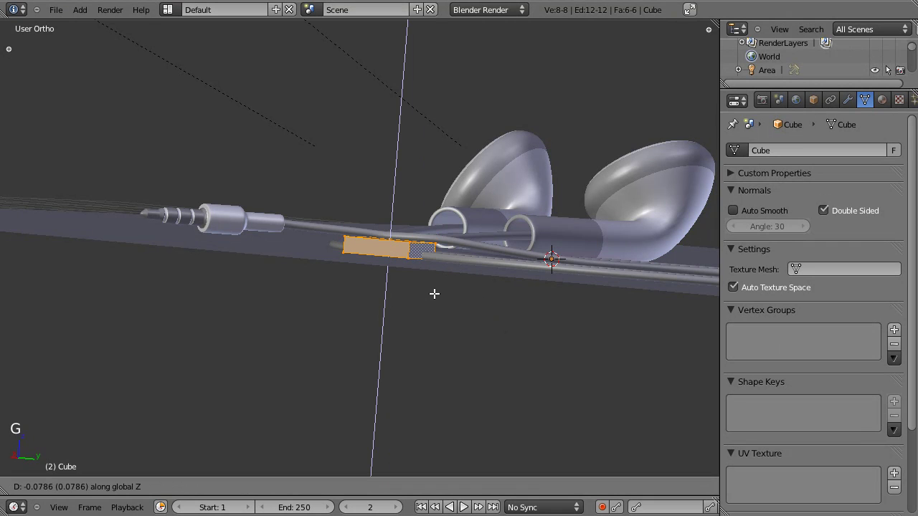
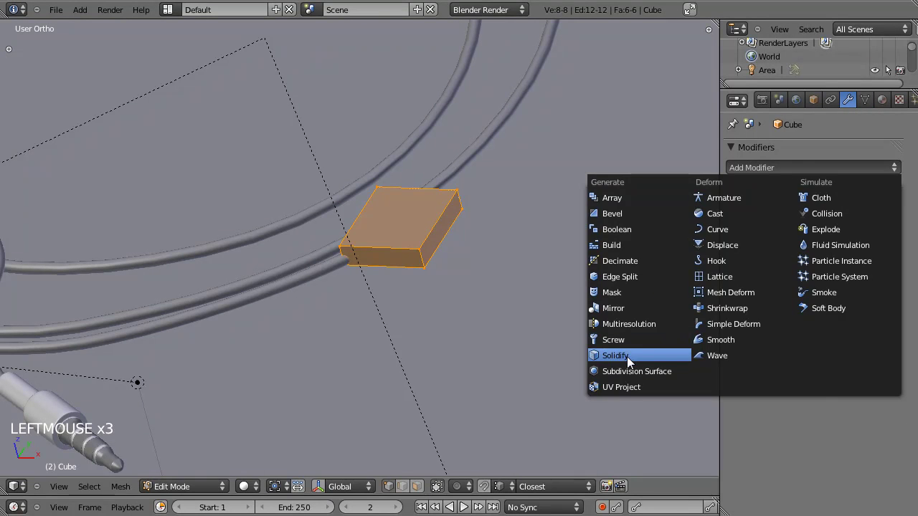
Add a Subdivision Surface modifier to the block and preview the smoothed shape
click(809, 274)
click(809, 281)
click(812, 284)
click(827, 291)
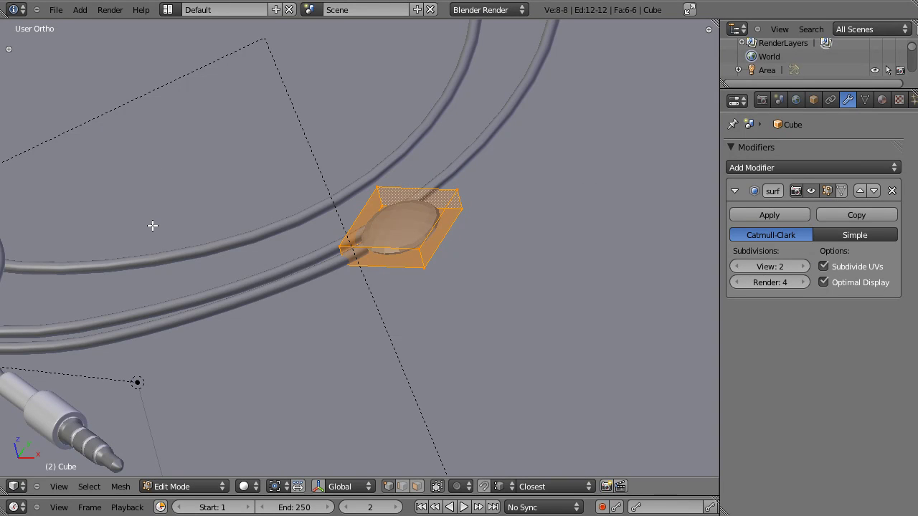
key(t)
scroll(up, 3)
scroll(up, 3)
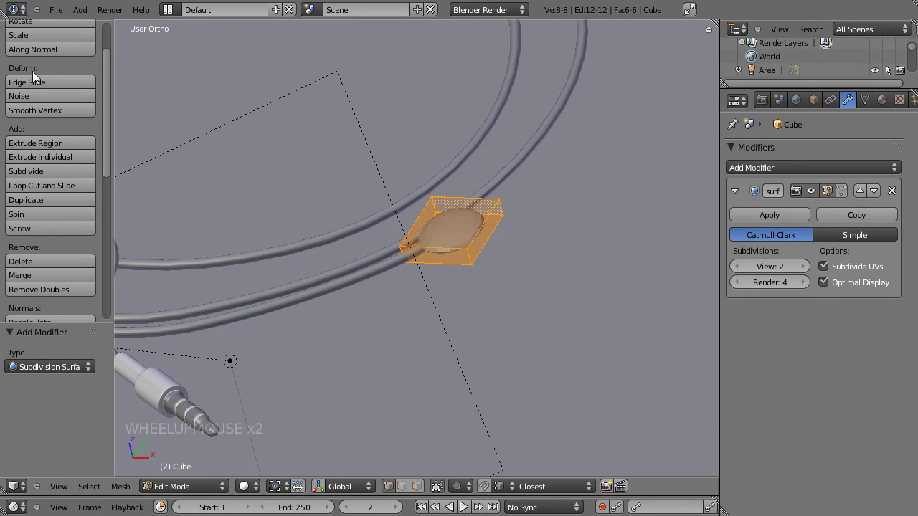
scroll(up, 3)
scroll(down, 3)
scroll(down, 3)
click(33, 102)
key(Tab)
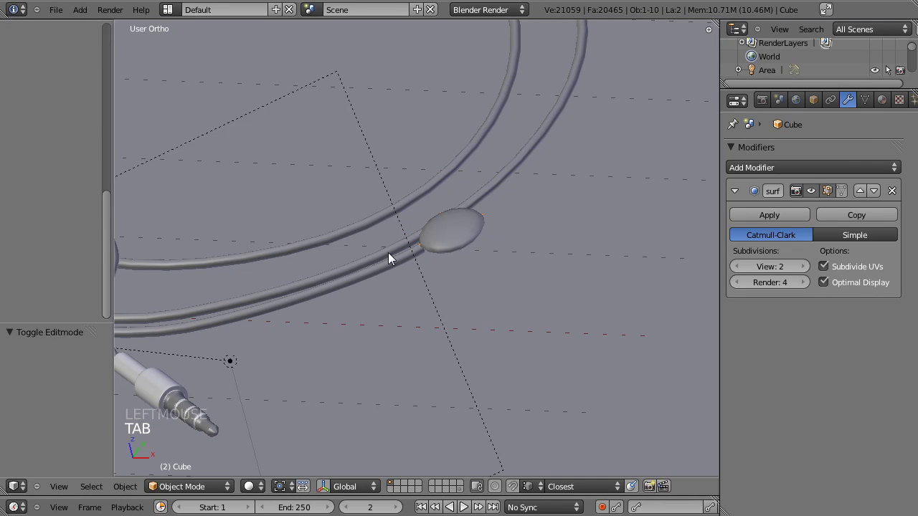
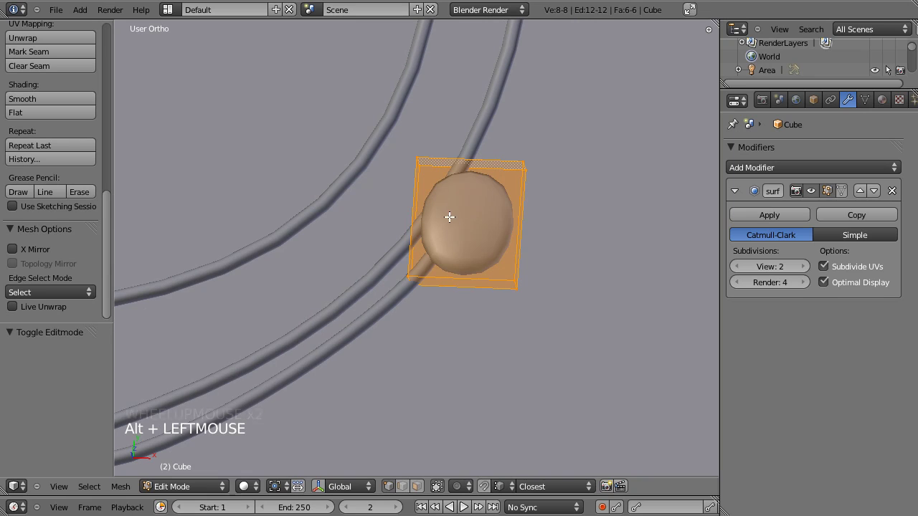
Add edge loops near all four edges and narrow both ends to taper the block into a wedge
key(ctrl+r)
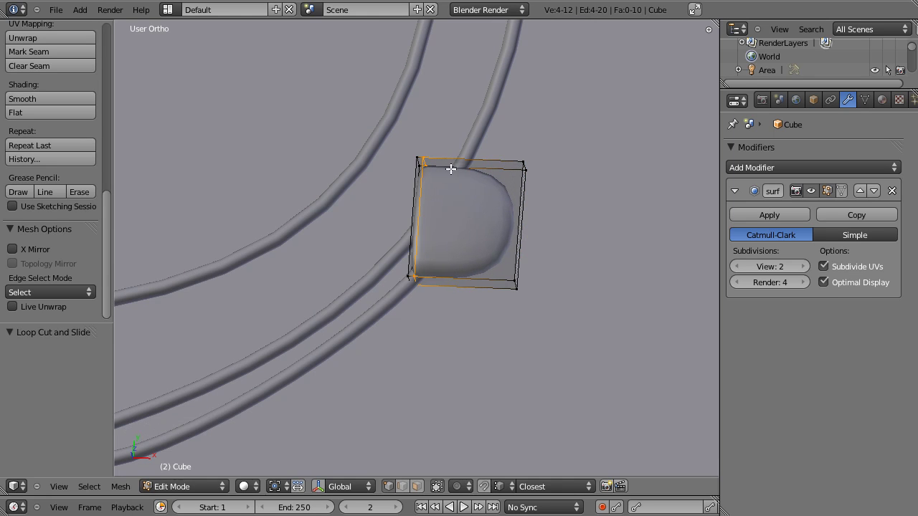
key(ctrl+r)
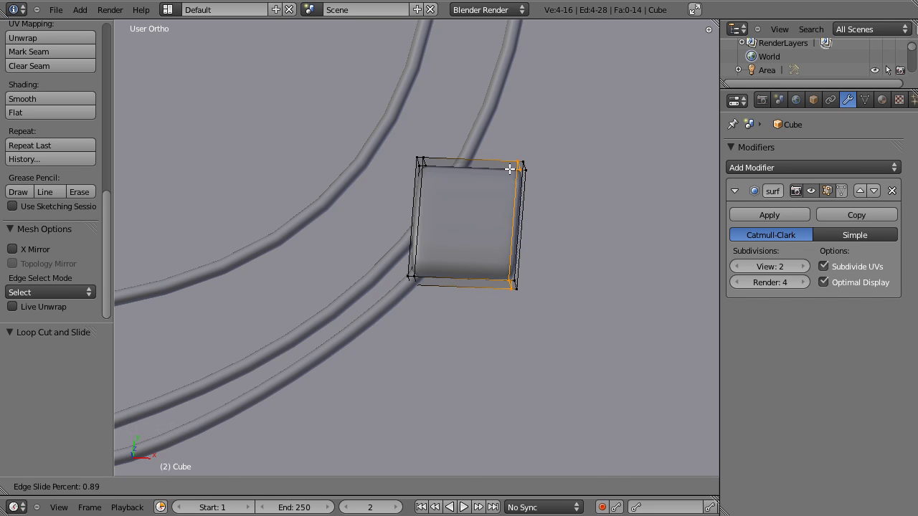
key(ctrl+r)
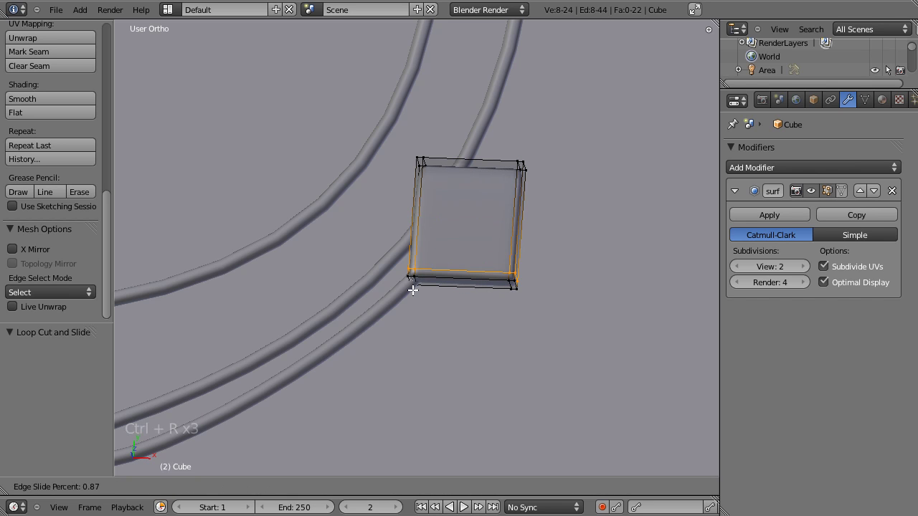
key(ctrl+r)
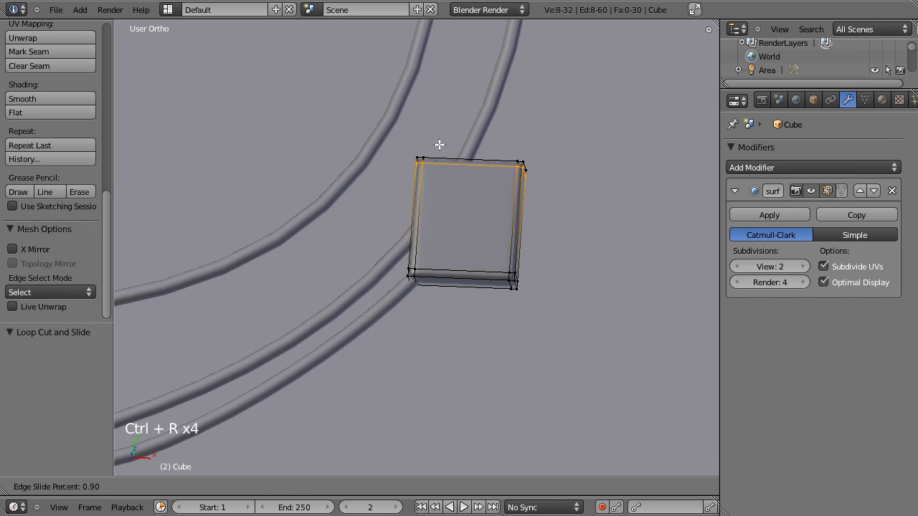
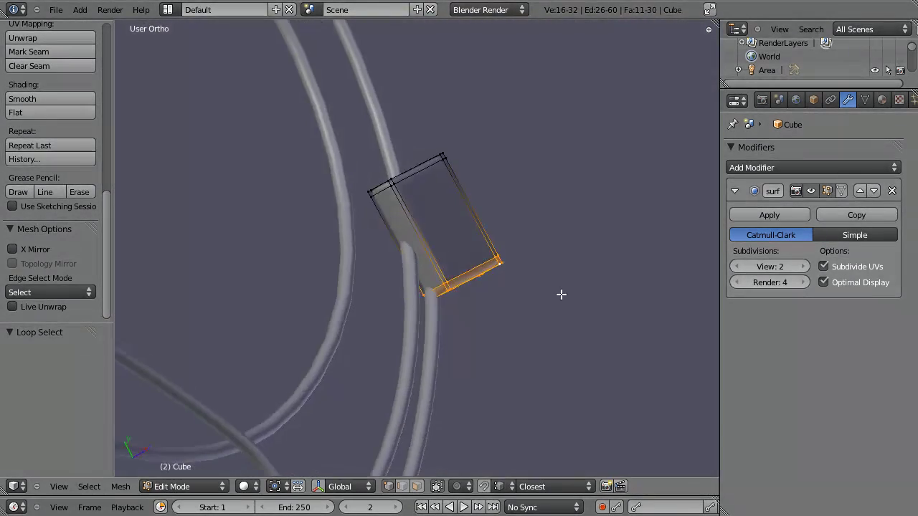
key(s)
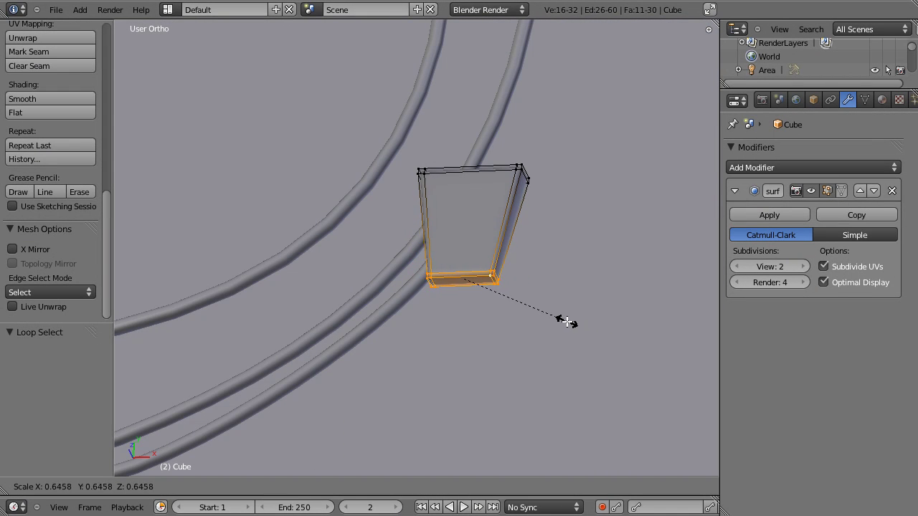
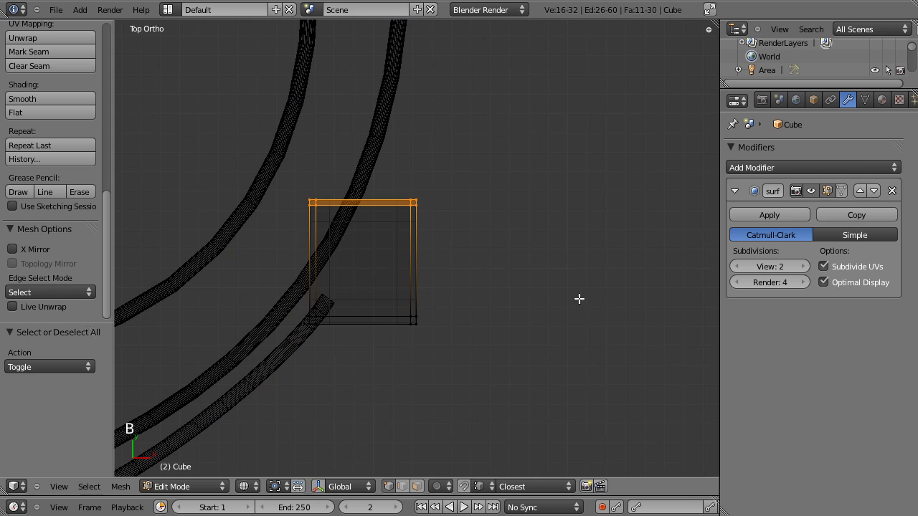
key(s)
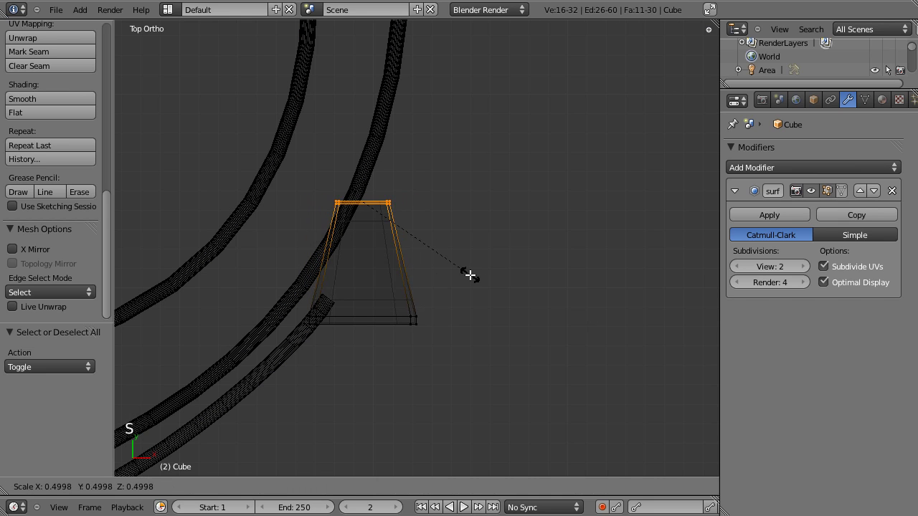
Resize the whole tapered block, rotate it along the strands and move it onto the cable
key(Tab)
key(Tab)
key(a)
key(a)
key(s)
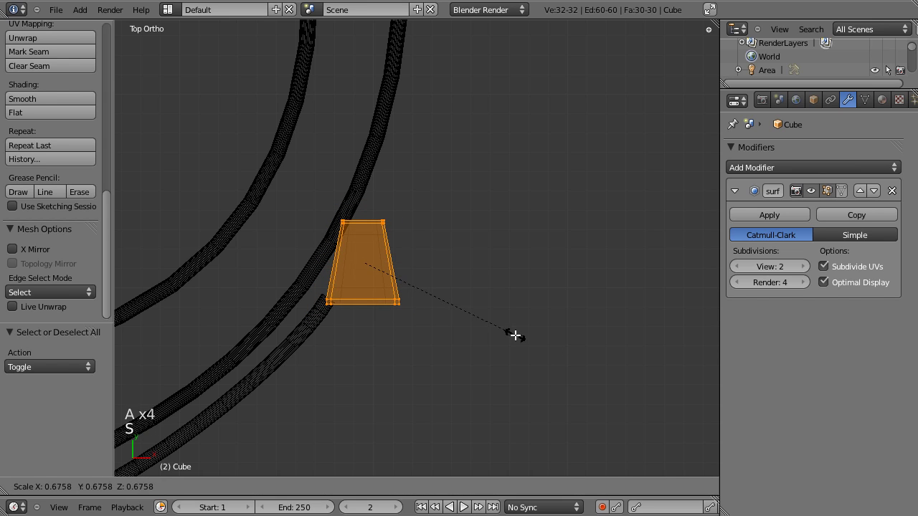
key(r)
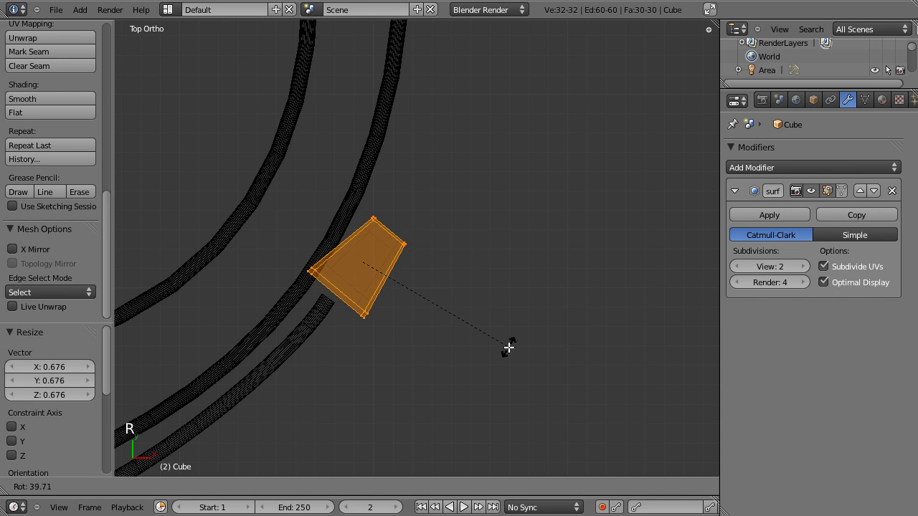
key(g)
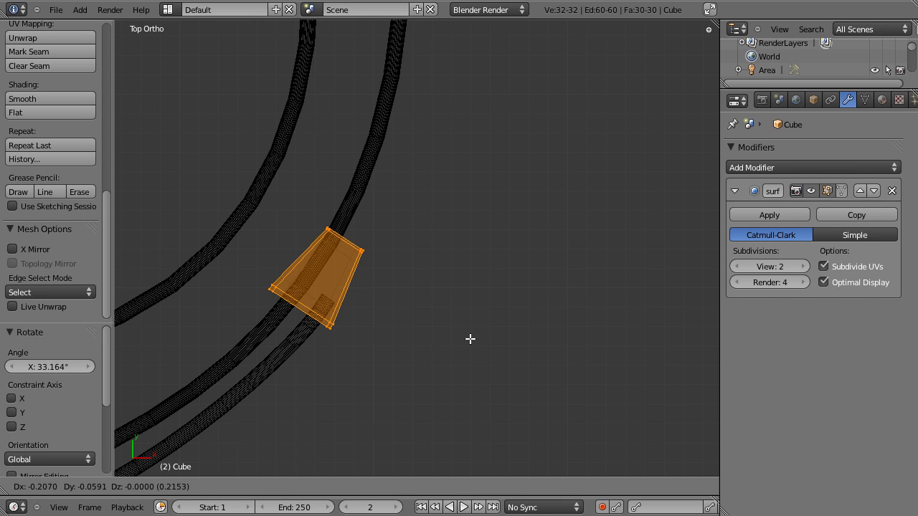
Finish editing the block's shape and adjust the viewport selection around it
key(Tab)
key(z)
click(320, 341)
click(330, 332)
click(259, 301)
click(458, 334)
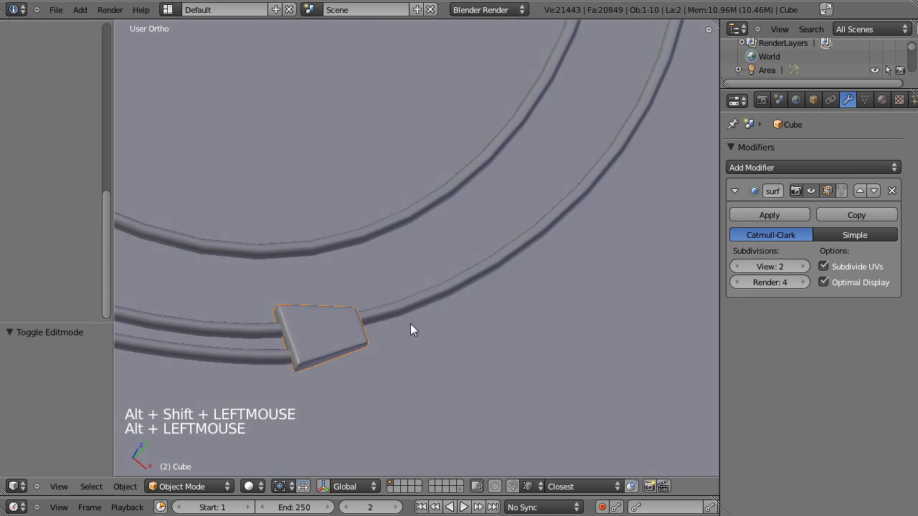
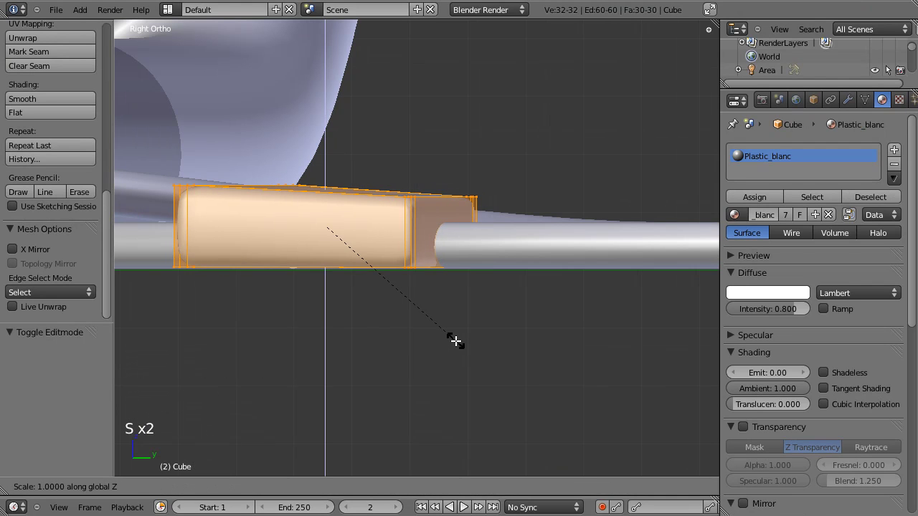
Confirm the splitter block's new size around the cable and leave Edit Mode
key(Tab)
scroll(down, 3)
click(265, 274)
click(606, 270)
click(414, 260)
click(587, 299)
click(463, 248)
Select the cable curve and enter Edit Mode to check its points near the block
right_click(541, 320)
right_click(541, 318)
right_click(541, 317)
right_click(538, 307)
right_click(538, 317)
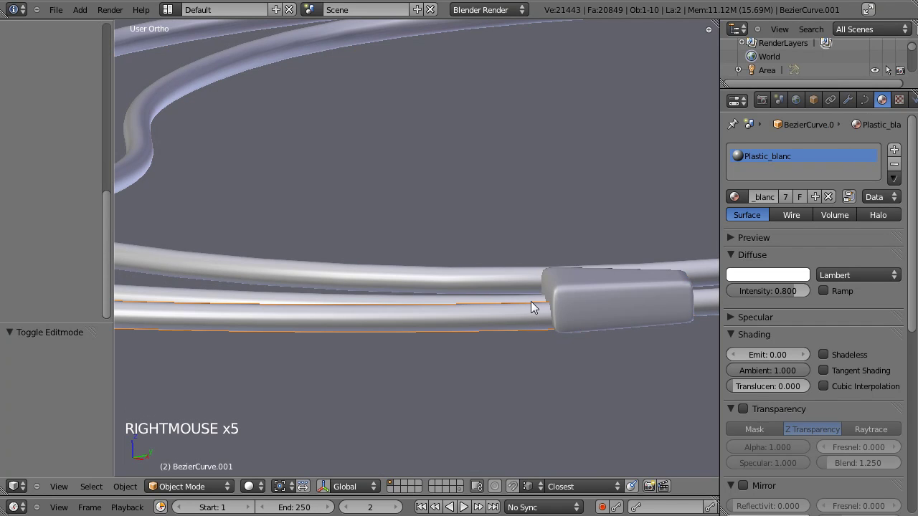
right_click(534, 301)
key(Tab)
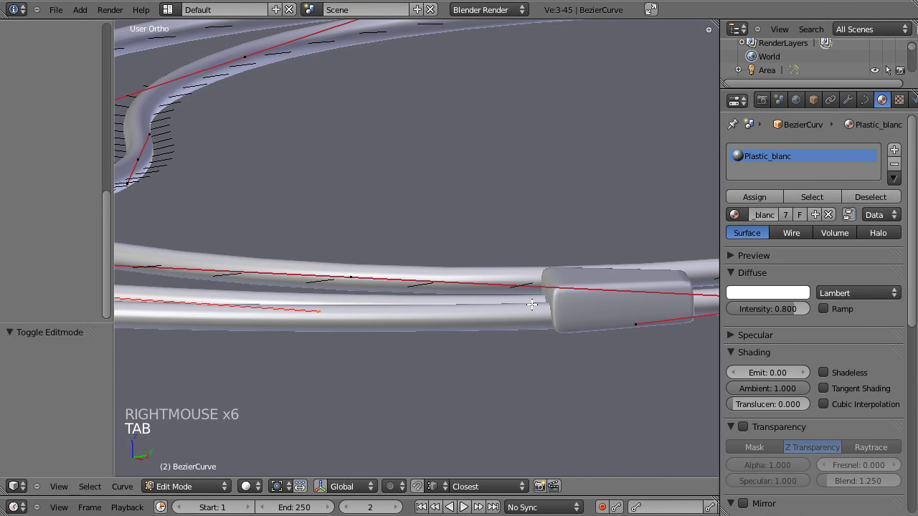
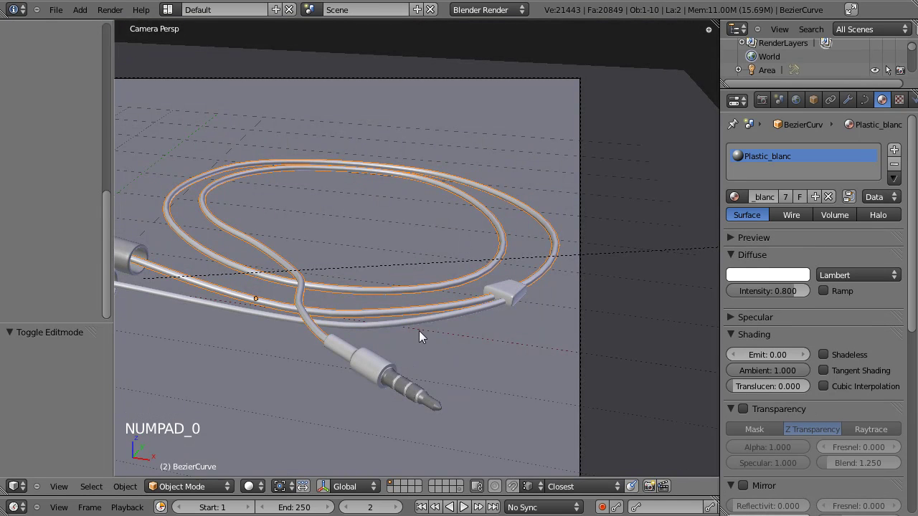
click(434, 361)
scroll(down, 3)
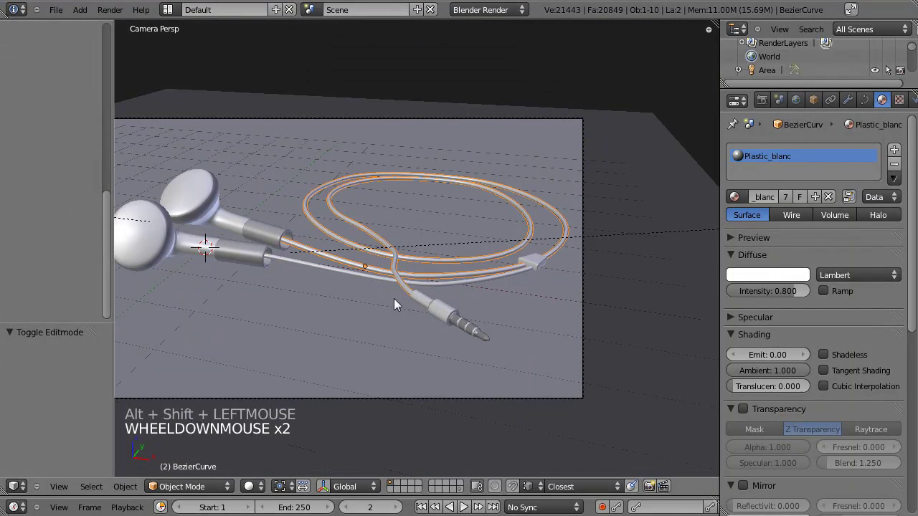
Render the full earbuds scene to check the splitter, then return to the 3D view
scroll(down, 3)
click(392, 308)
click(106, 214)
key(ctrl+s)
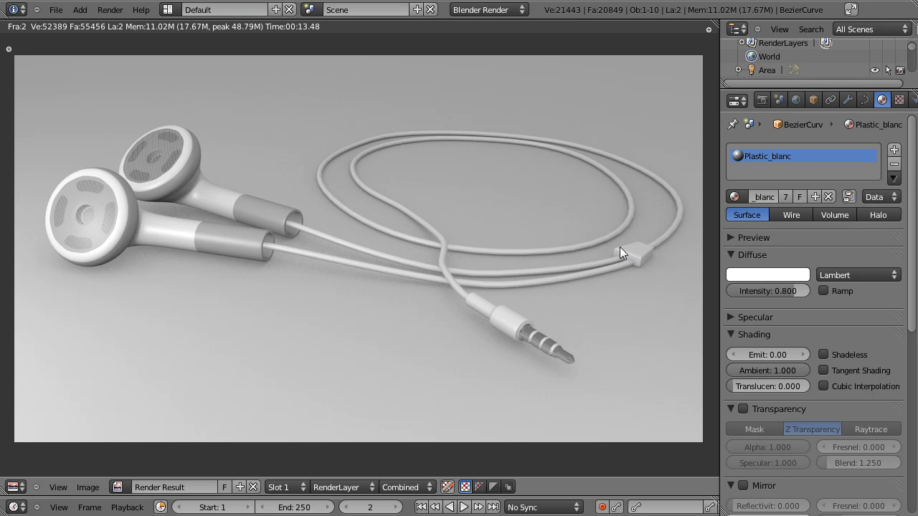
key(Escape)
Select the jack, switch to the right side view and pick its MEtal_connecteur material slot
right_click(491, 292)
key(KP_3)
click(340, 327)
scroll(up, 3)
scroll(up, 3)
scroll(down, 3)
click(302, 324)
key(g)
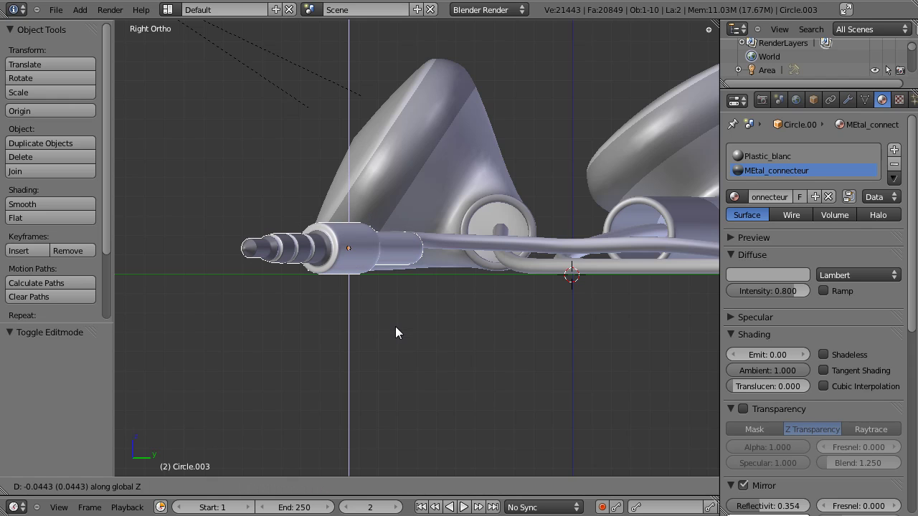
Select the cable curve in wireframe and move its end so it runs into the jack plug
click(355, 225)
right_click(437, 207)
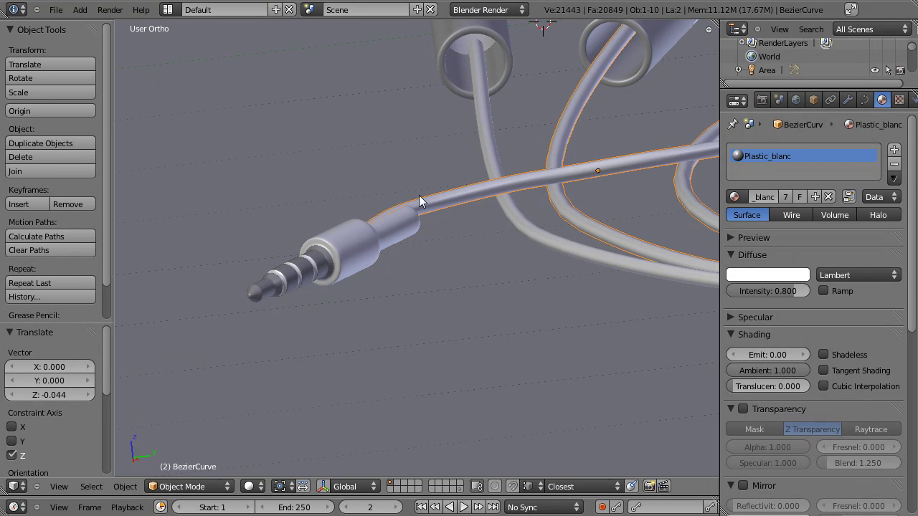
key(z)
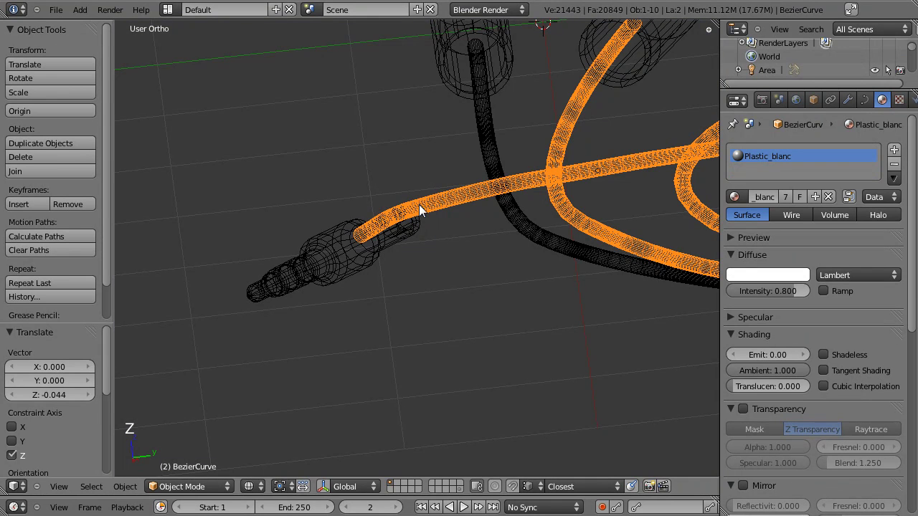
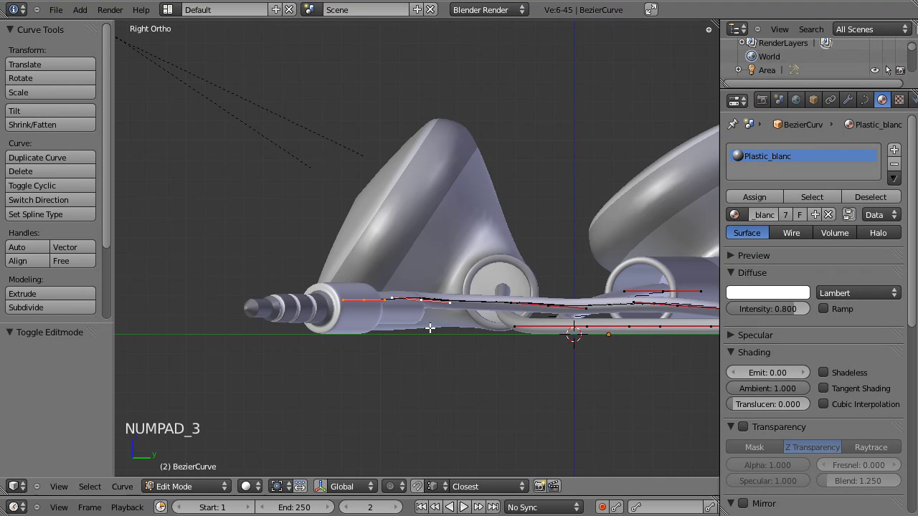
key(g)
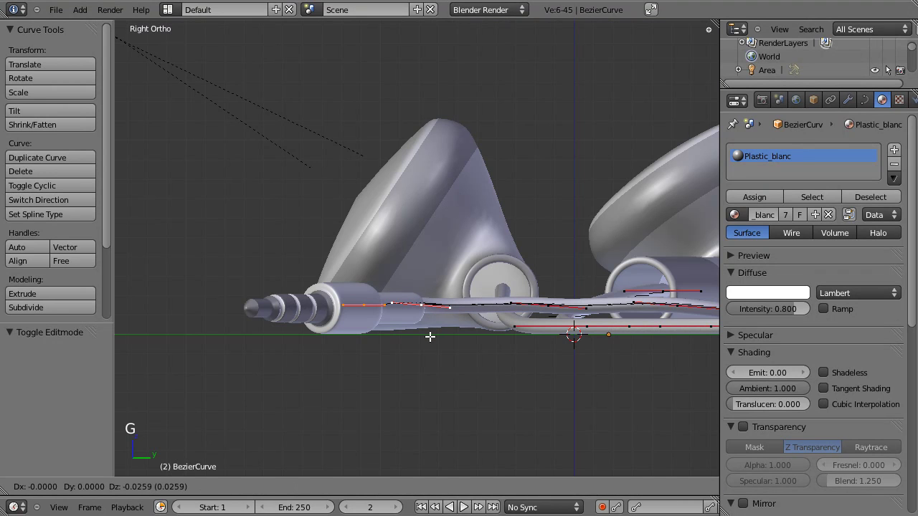
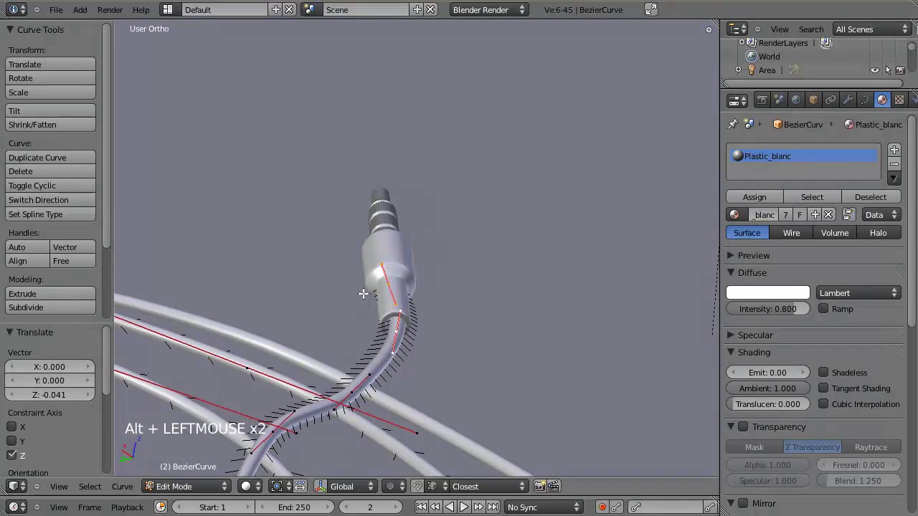
key(g)
key(Tab)
Return to solid shading, look through the camera at the whole headset and save the project
scroll(down, 3)
key(KP_7)
key(KP_0)
key(ctrl+s)
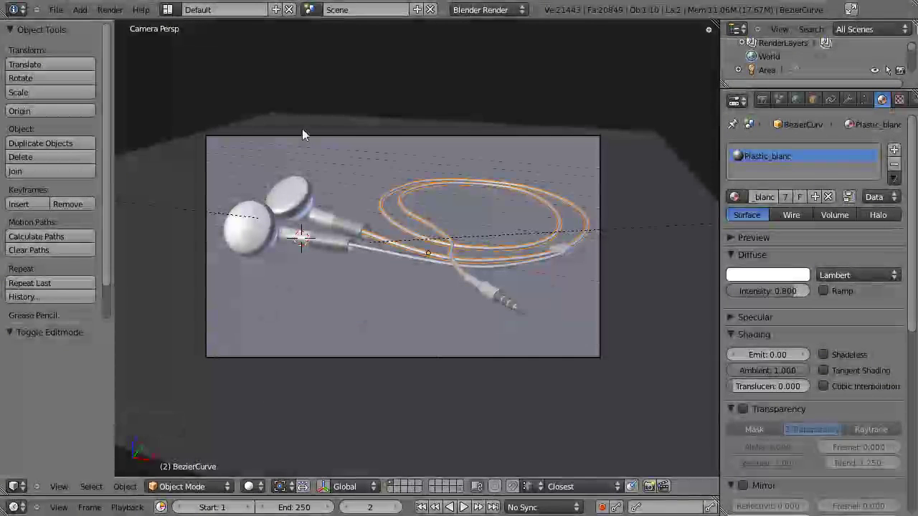
key(t)
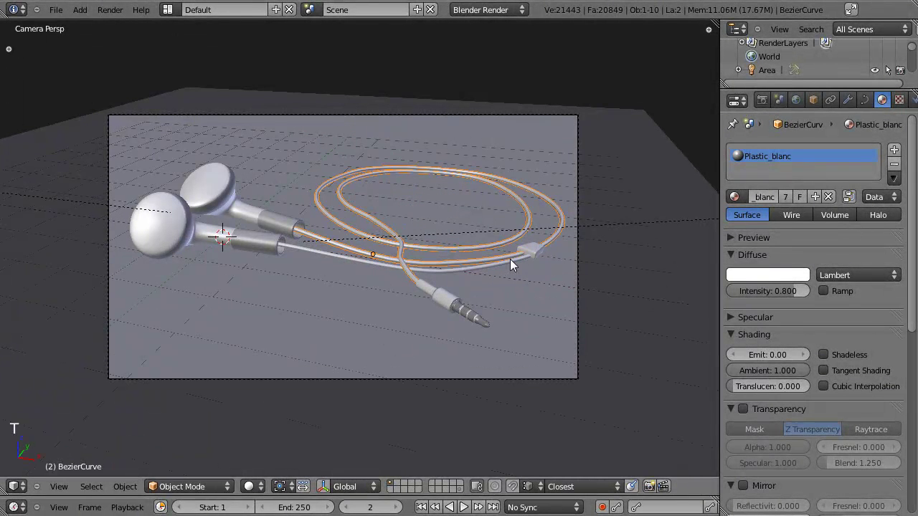
Give the floor plane a new material named Sol with a warm brown diffuse colour
right_click(639, 288)
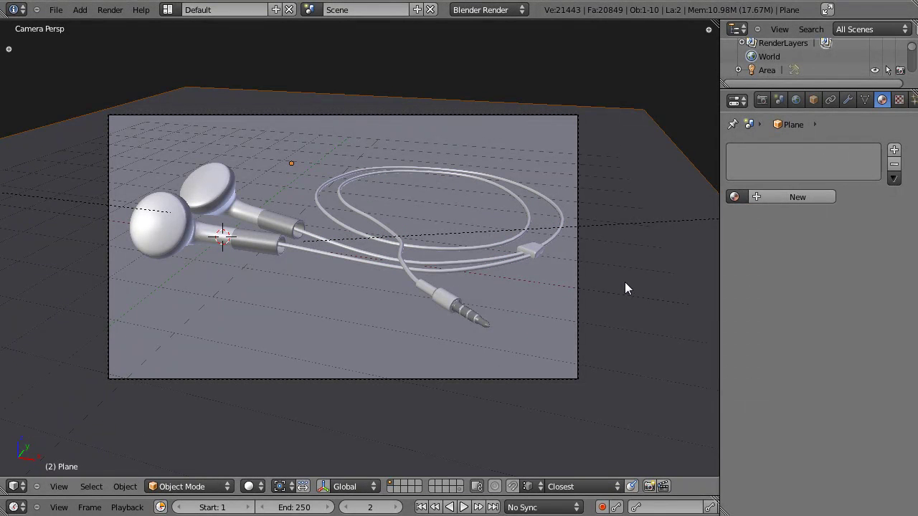
scroll(up, 3)
click(745, 200)
click(775, 202)
click(786, 202)
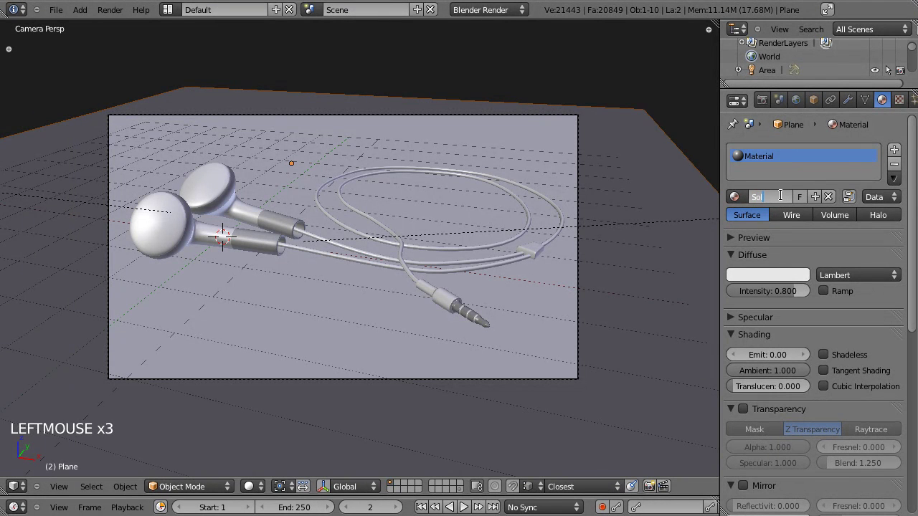
click(755, 281)
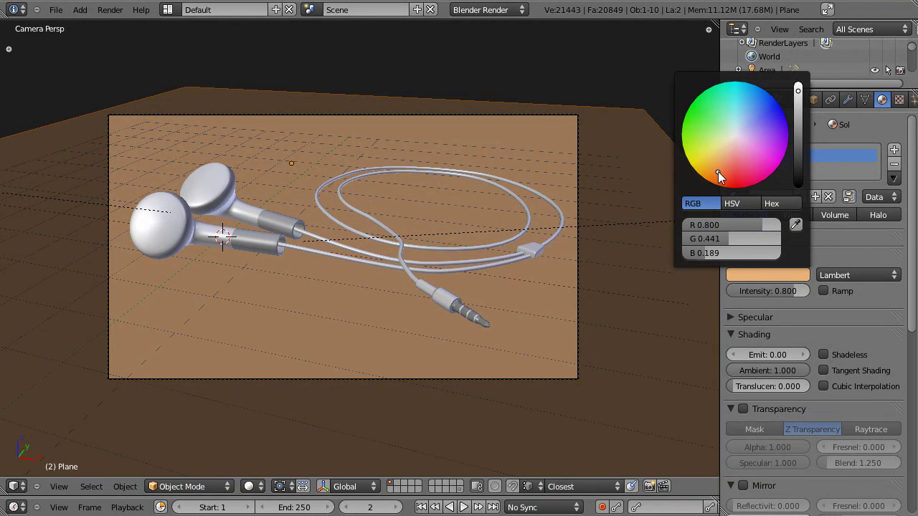
click(904, 109)
Add a texture of type Image or Movie to the Sol material
scroll(up, 3)
click(771, 259)
click(797, 268)
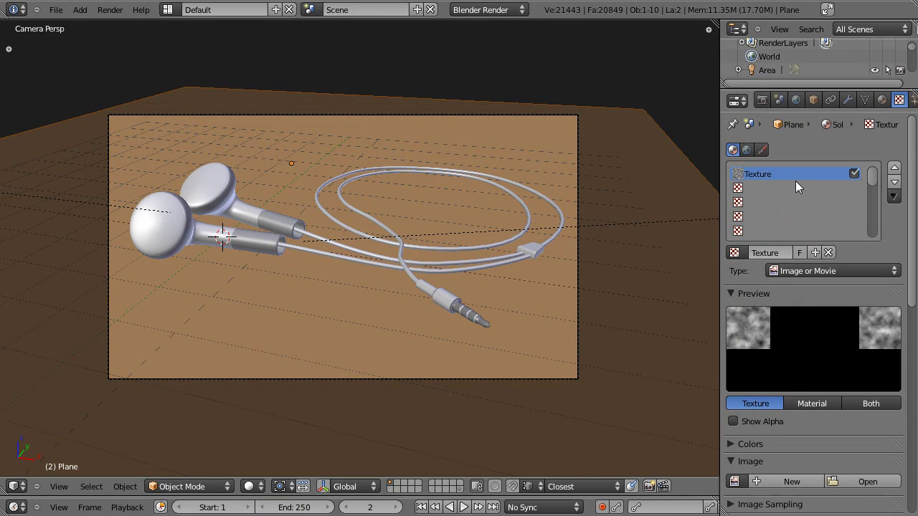
Load TilesSmall0014_1_L.jpg as the image for the floor texture
scroll(down, 3)
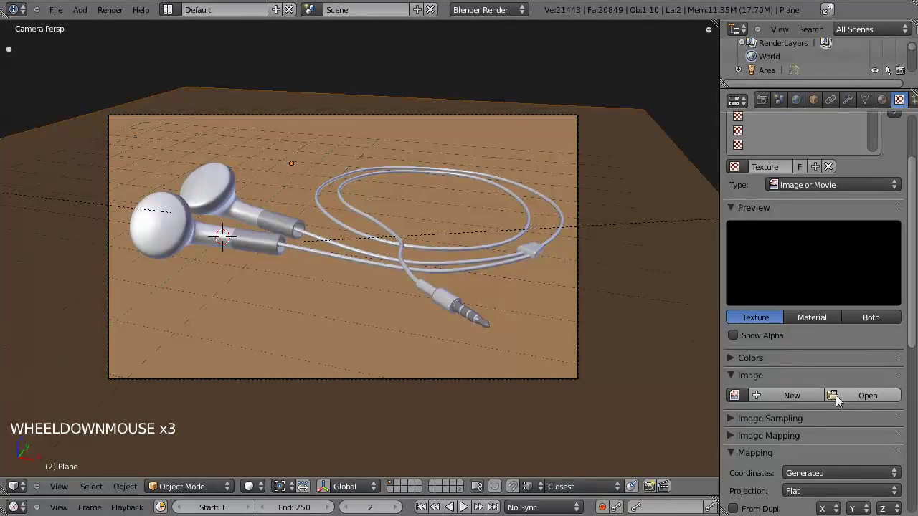
click(839, 401)
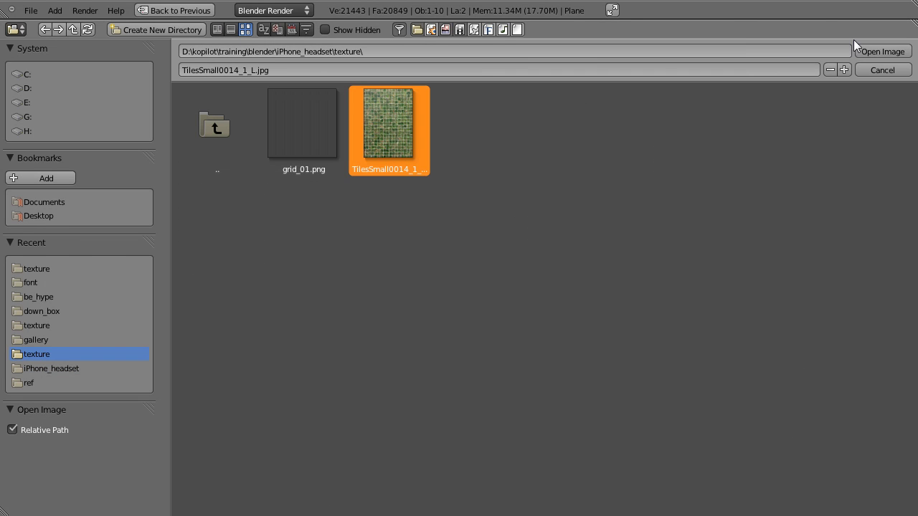
click(685, 164)
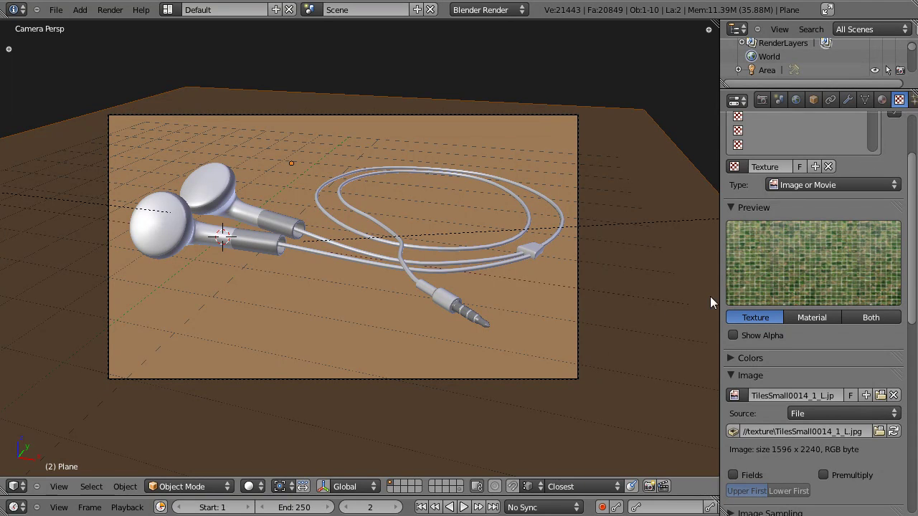
scroll(down, 3)
scroll(up, 3)
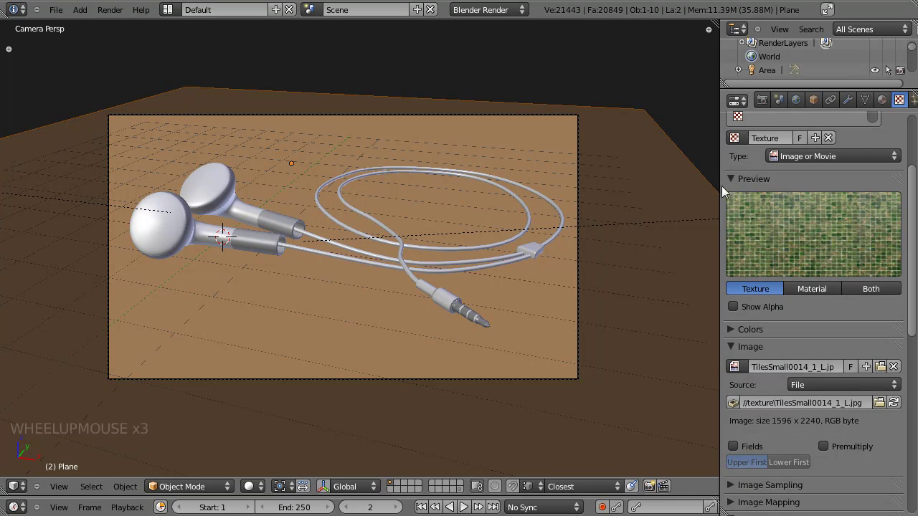
scroll(down, 3)
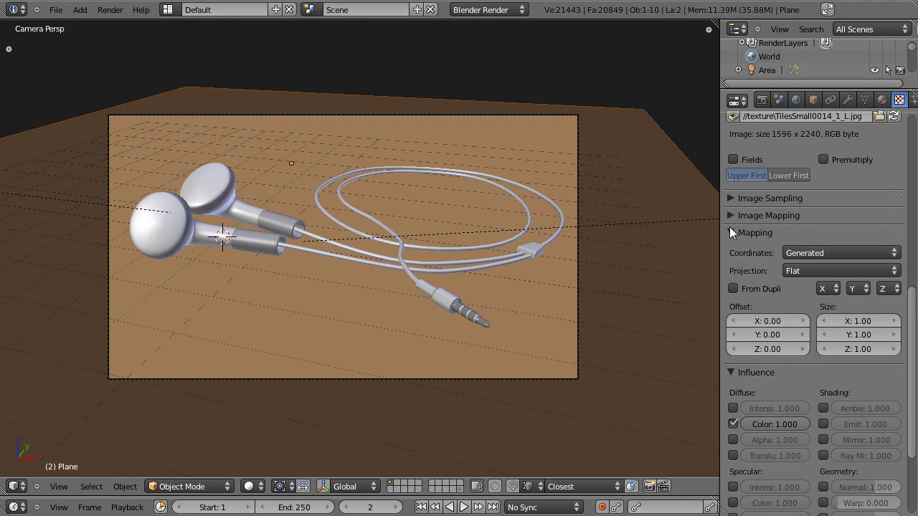
click(733, 233)
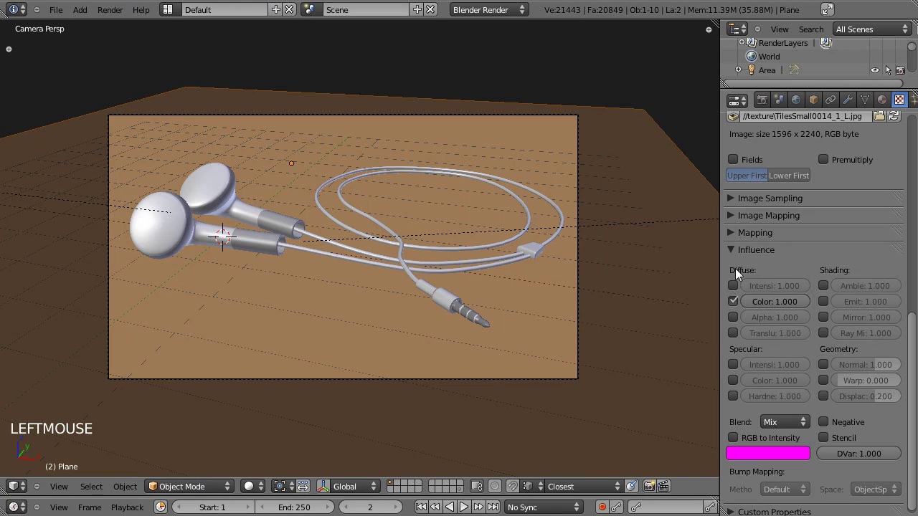
Under Influence disable Color and enable Normal at 0.5 so the tiles bump the floor
click(738, 305)
click(826, 370)
click(864, 373)
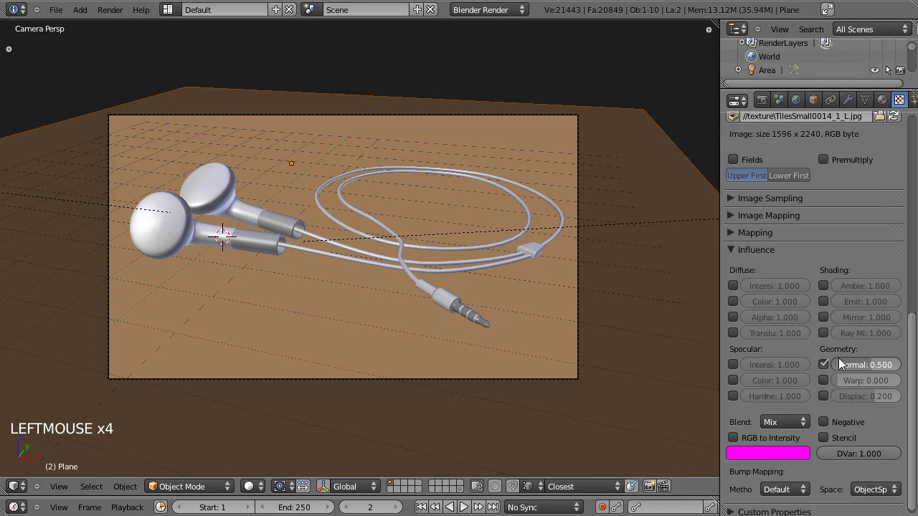
Under Image Mapping repeat the tiles 8 by 8 and mirror them on X
scroll(up, 3)
click(735, 335)
click(779, 389)
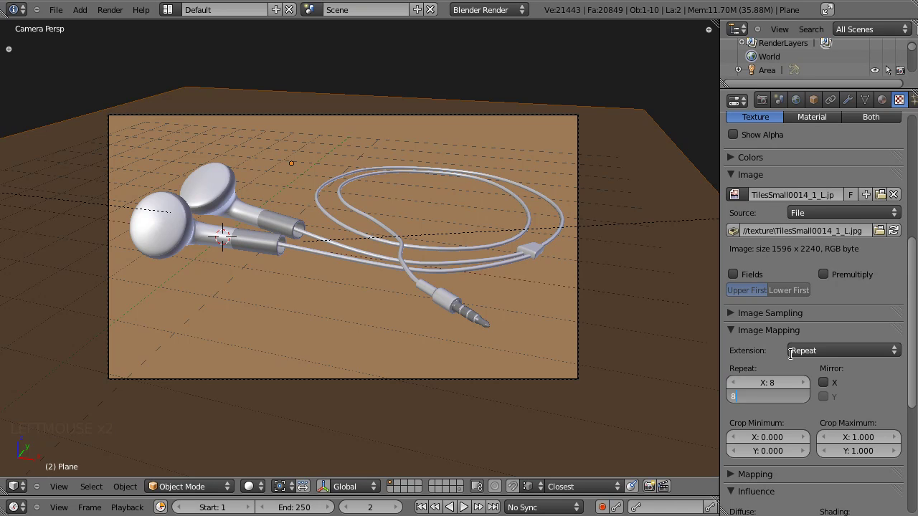
scroll(up, 3)
click(732, 292)
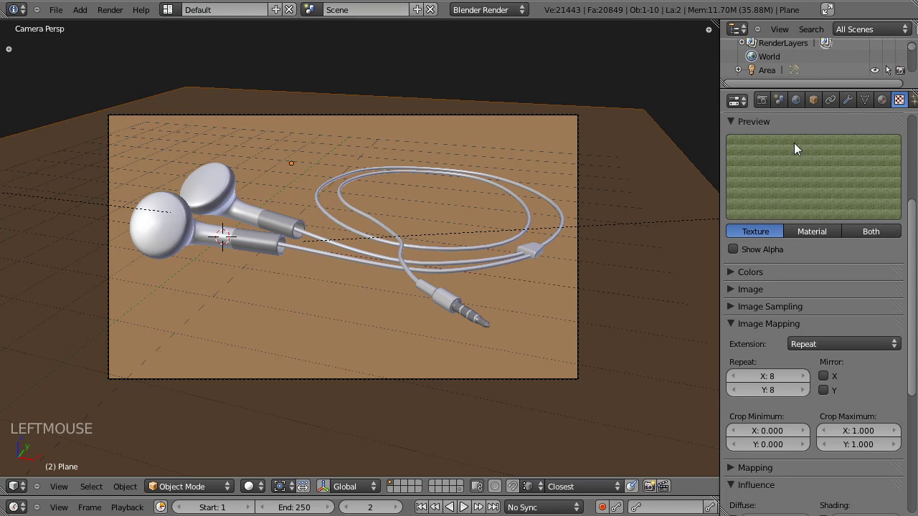
click(832, 387)
click(837, 413)
click(830, 390)
click(832, 381)
click(831, 392)
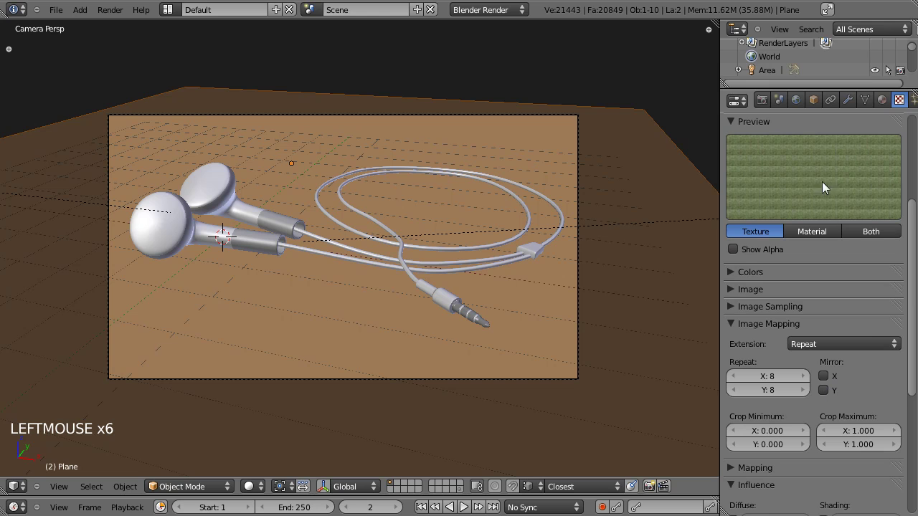